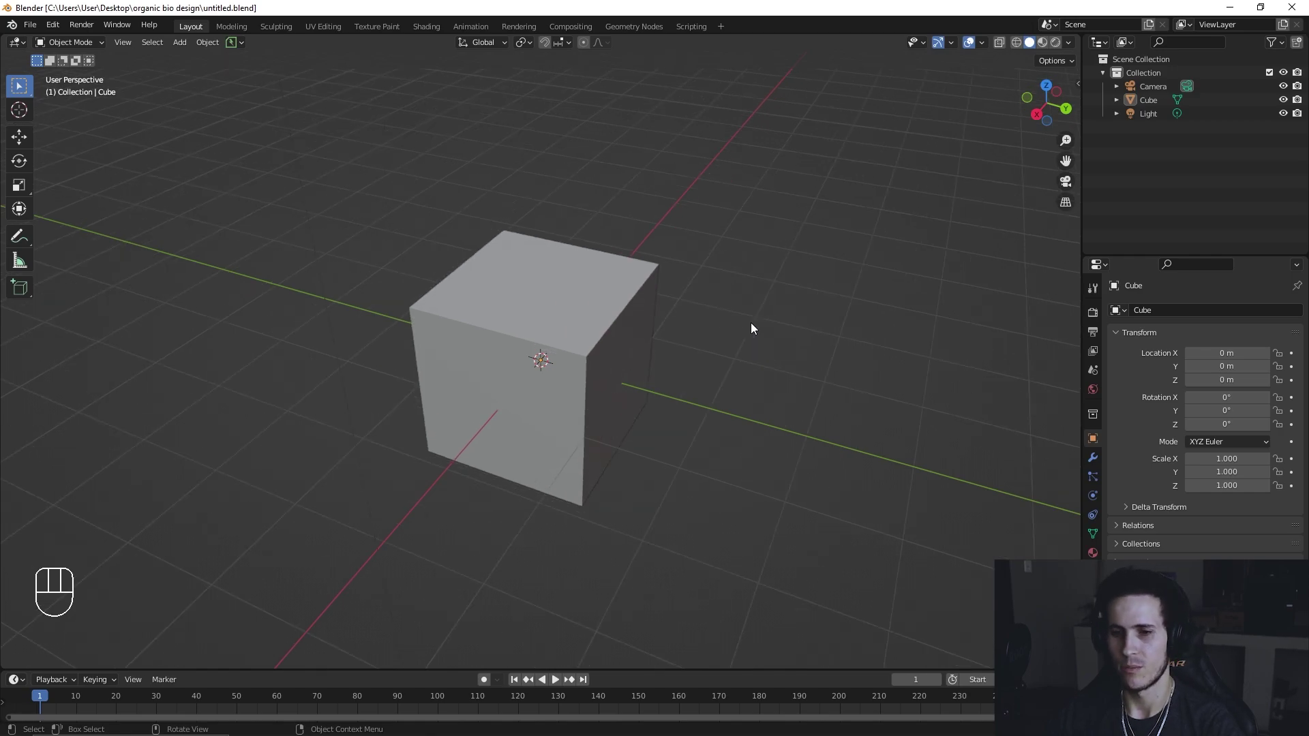
# Step: Explore the cube in Edit Mode, cycling vertex, edge and face selection modes
pyautogui.moveTo(651, 341); pyautogui.dragTo(608, 341)
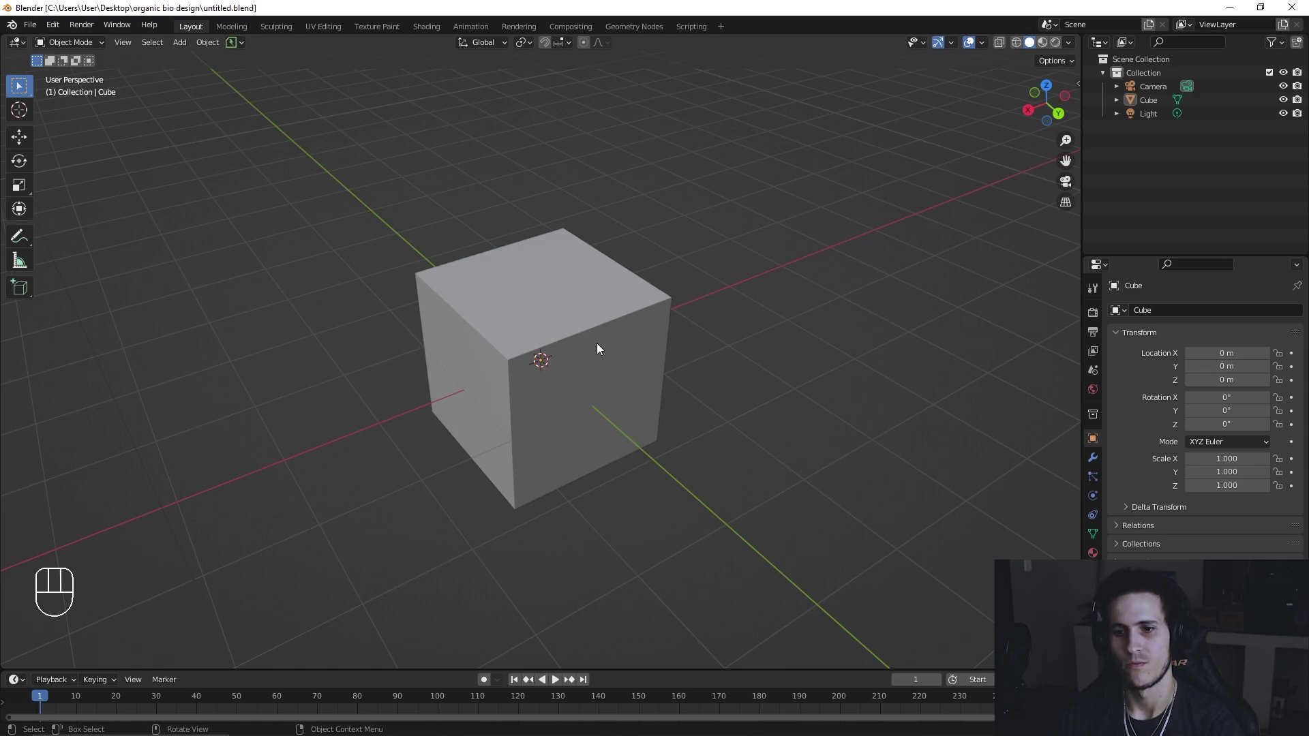
pyautogui.press('Tab')
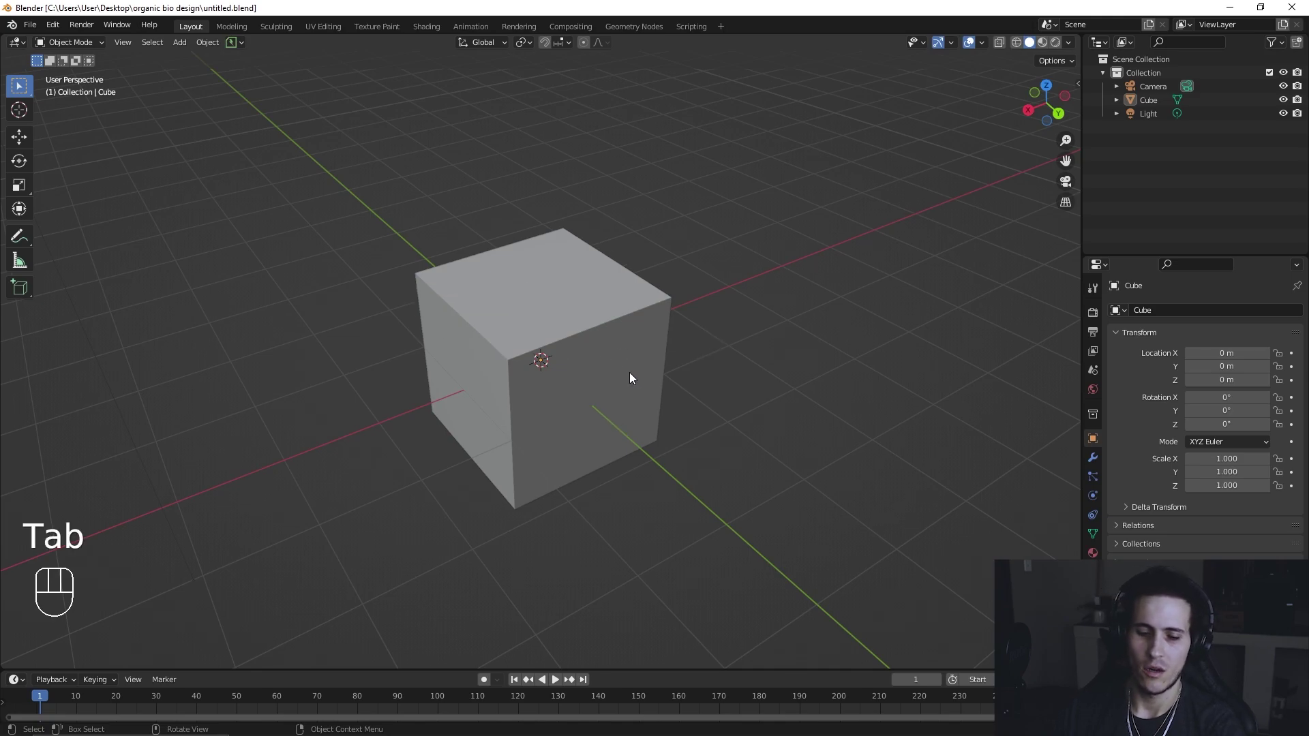
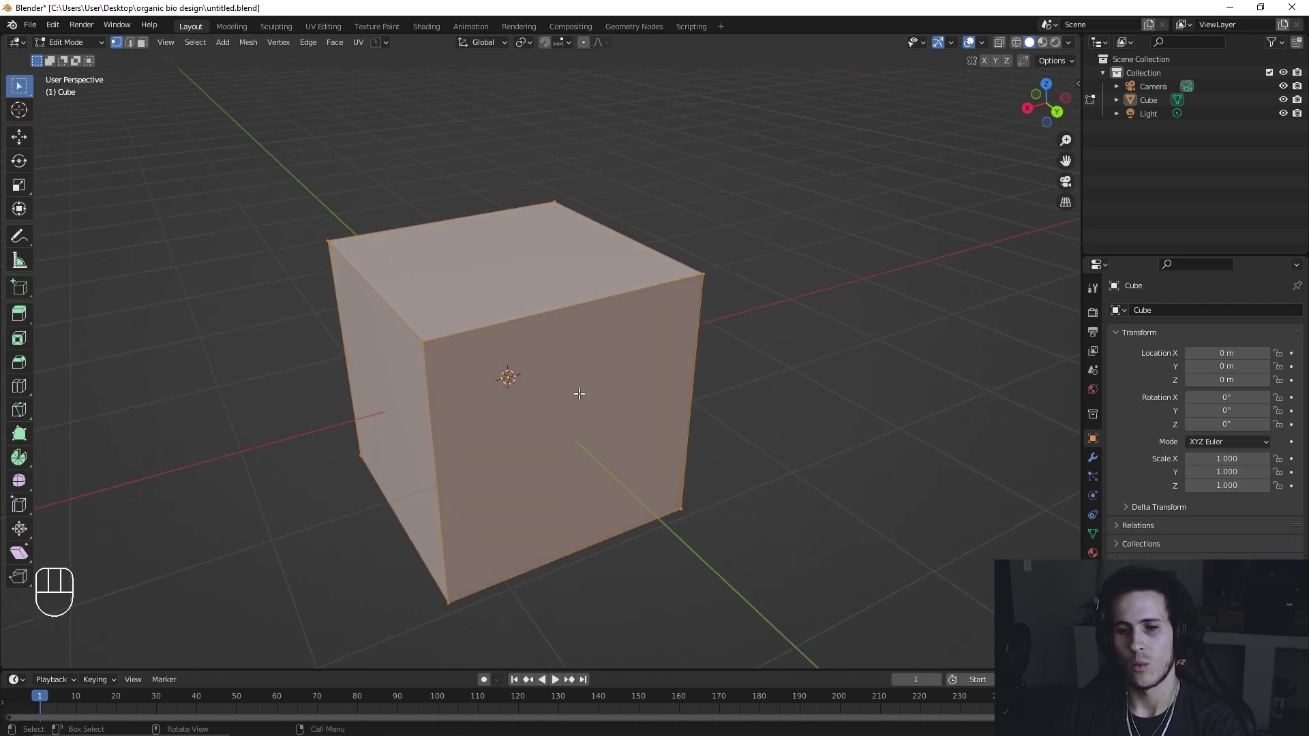
pyautogui.press('2')
pyautogui.press('3')
pyautogui.press('1')
pyautogui.press('2')
pyautogui.press('3')
pyautogui.press('Tab')
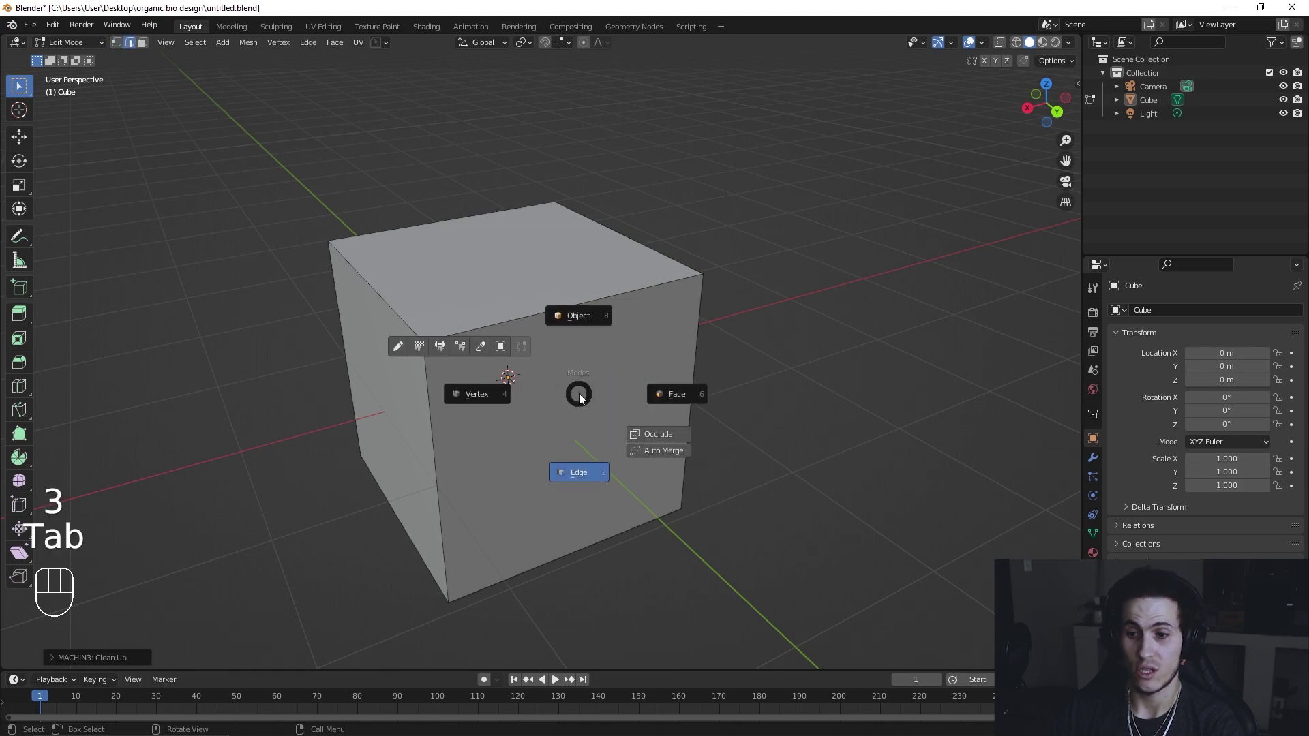
pyautogui.press('Tab')
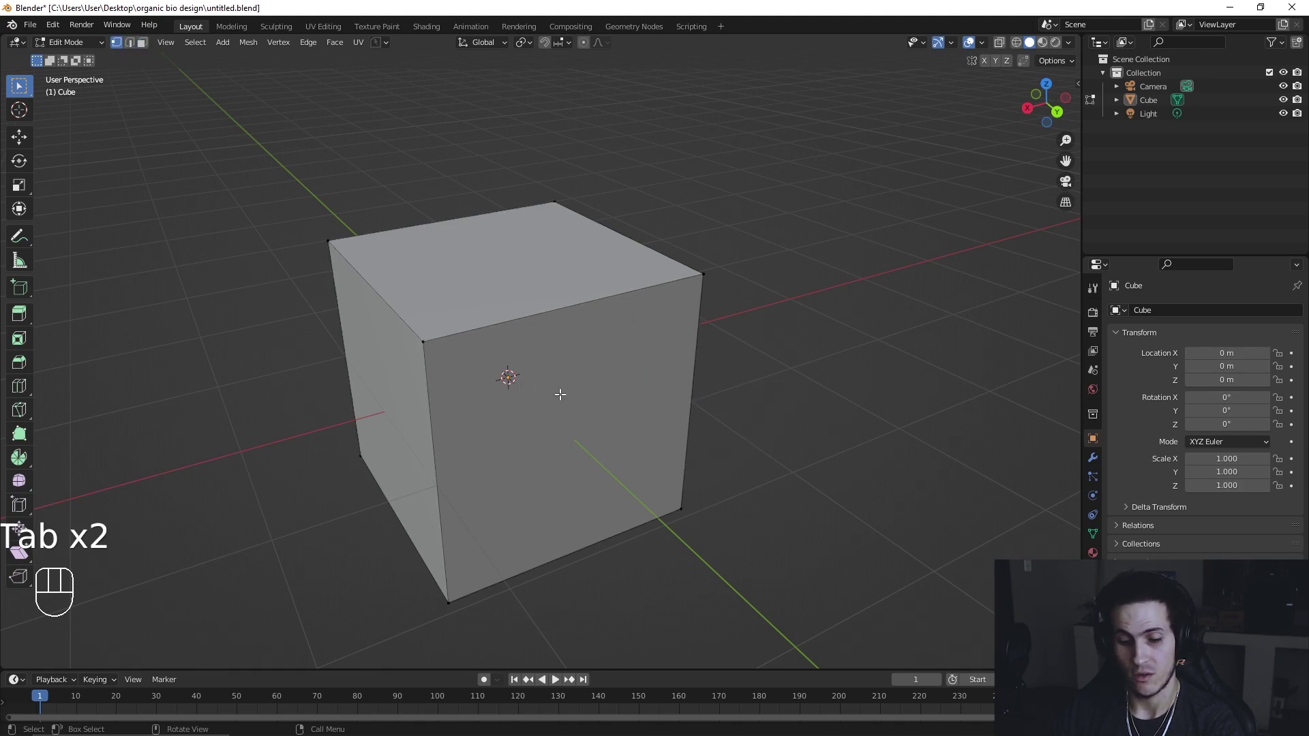
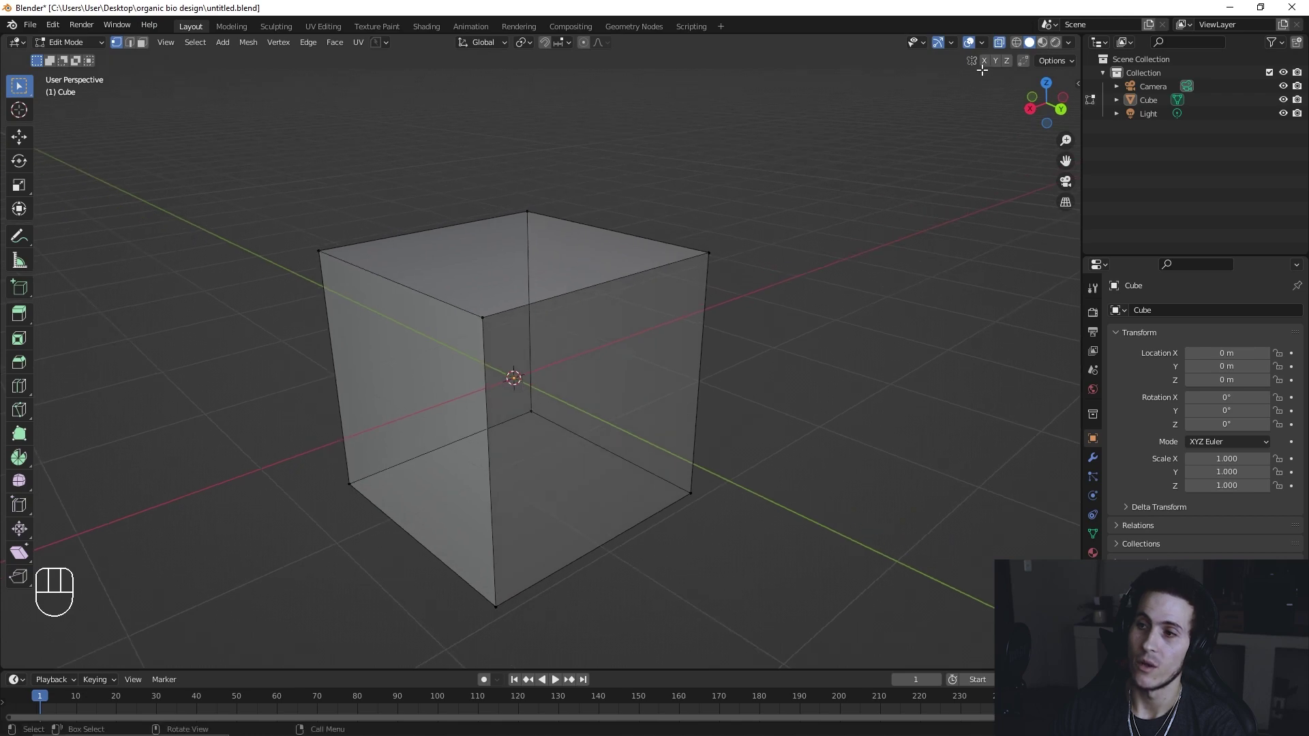
pyautogui.press('Tab')
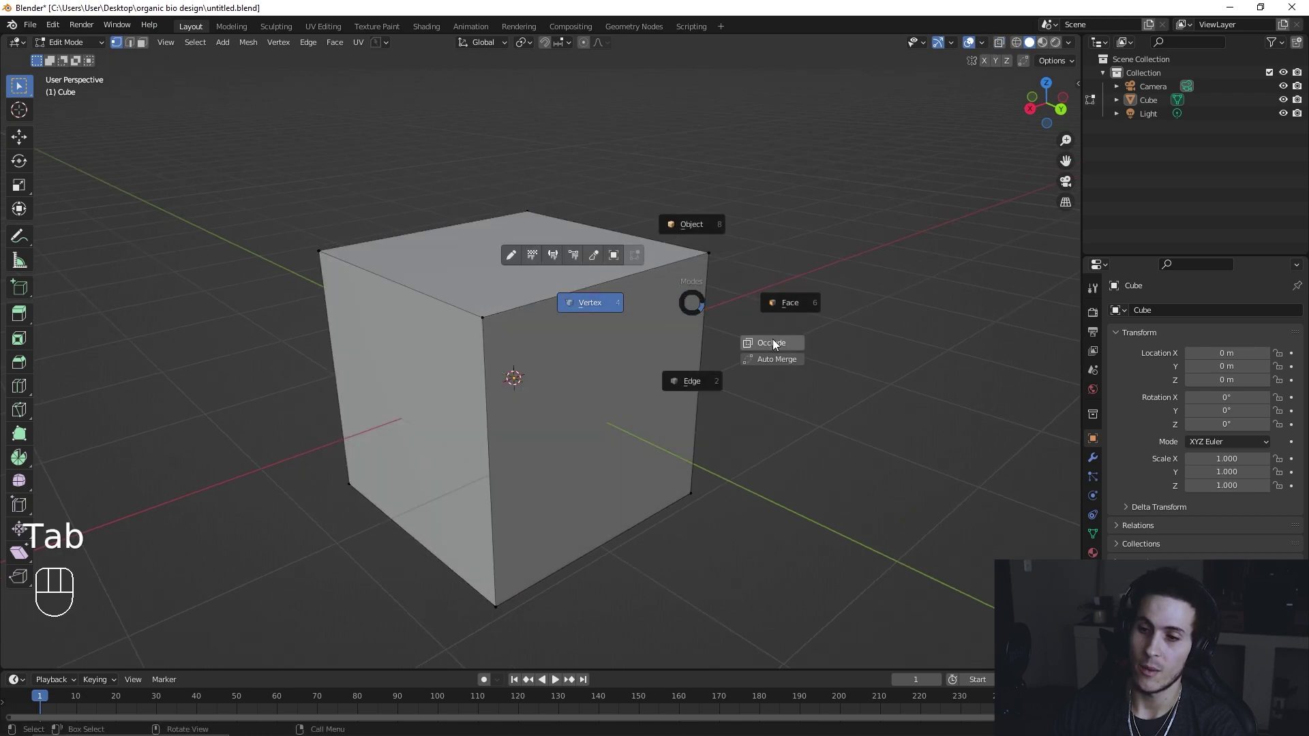
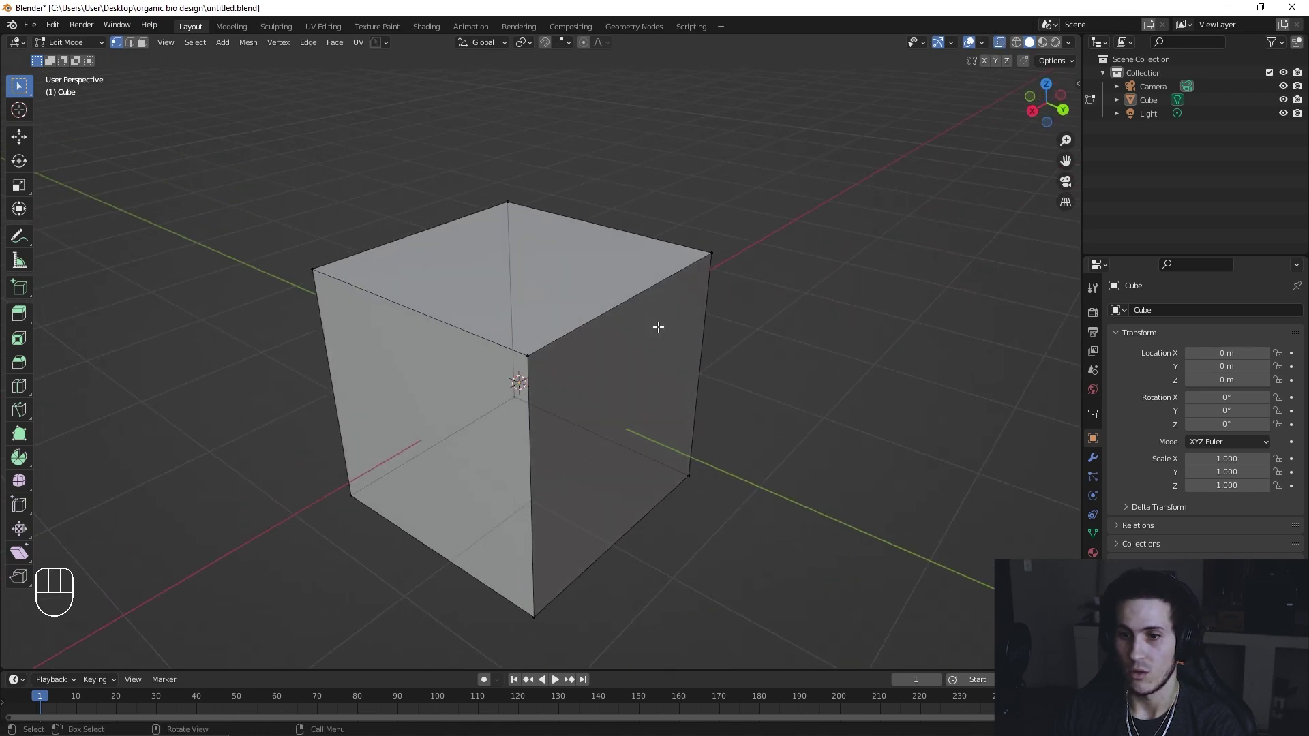
pyautogui.press('Tab')
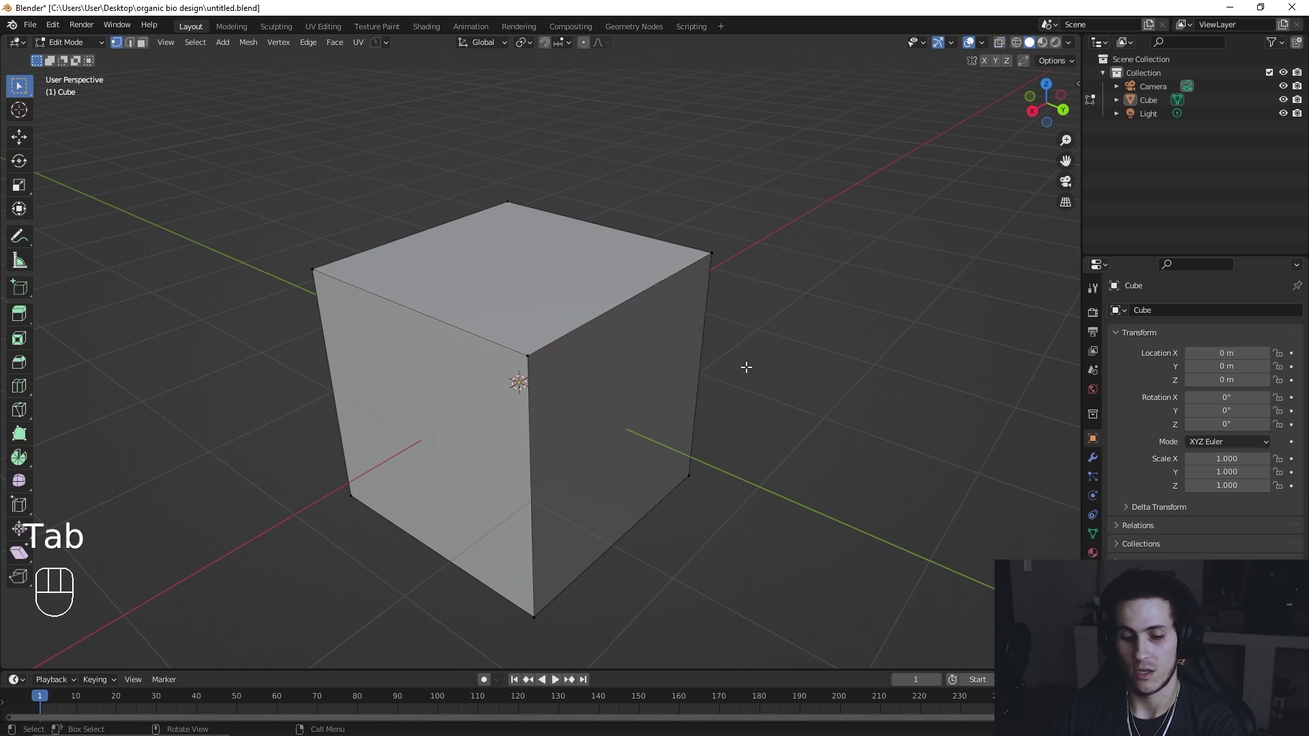
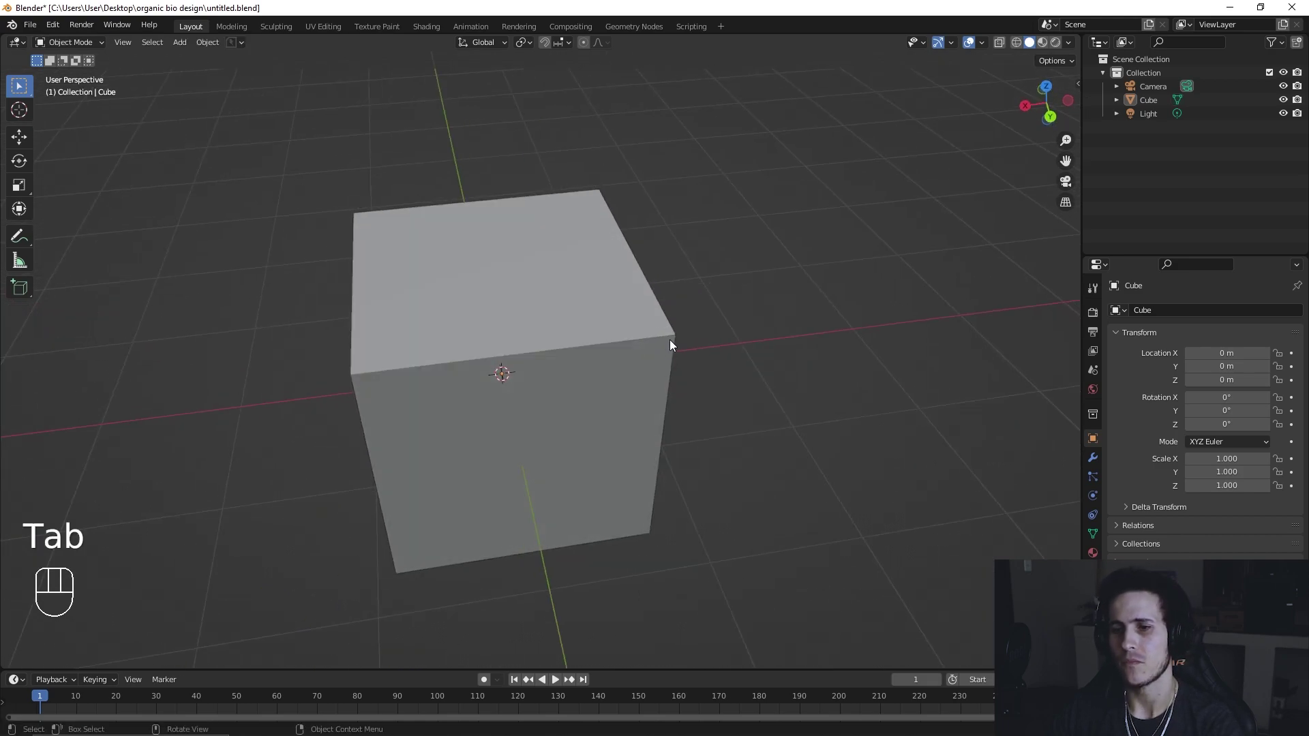
# Step: Delete the cube, add an Ico Sphere and stretch it on Z into an egg shape
pyautogui.moveTo(679, 369); pyautogui.dragTo(713, 376)
pyautogui.press('x')
pyautogui.press('shift+a')
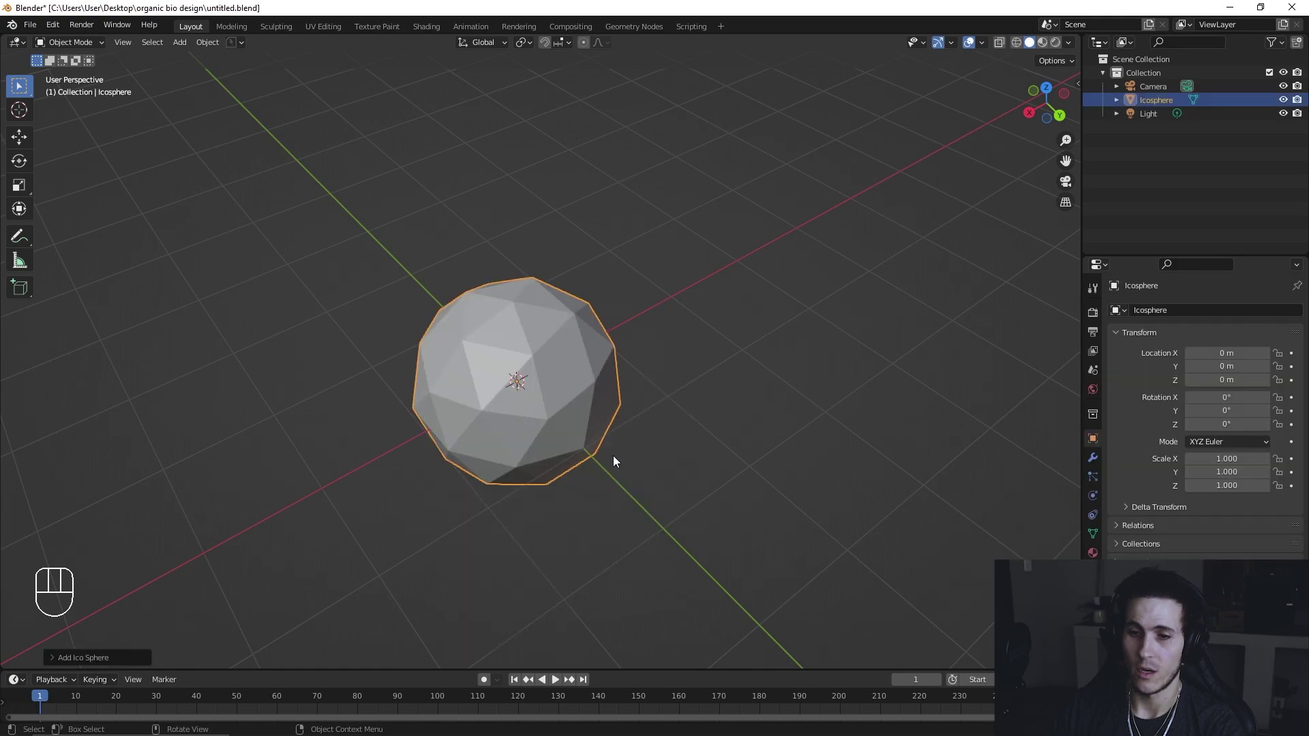
pyautogui.moveTo(663, 409); pyautogui.dragTo(672, 368)
pyautogui.middleClick(686, 381)
pyautogui.press('s')
pyautogui.press('z')
pyautogui.click(805, 362)
pyautogui.moveTo(701, 373); pyautogui.dragTo(669, 374)
pyautogui.click(1095, 461)
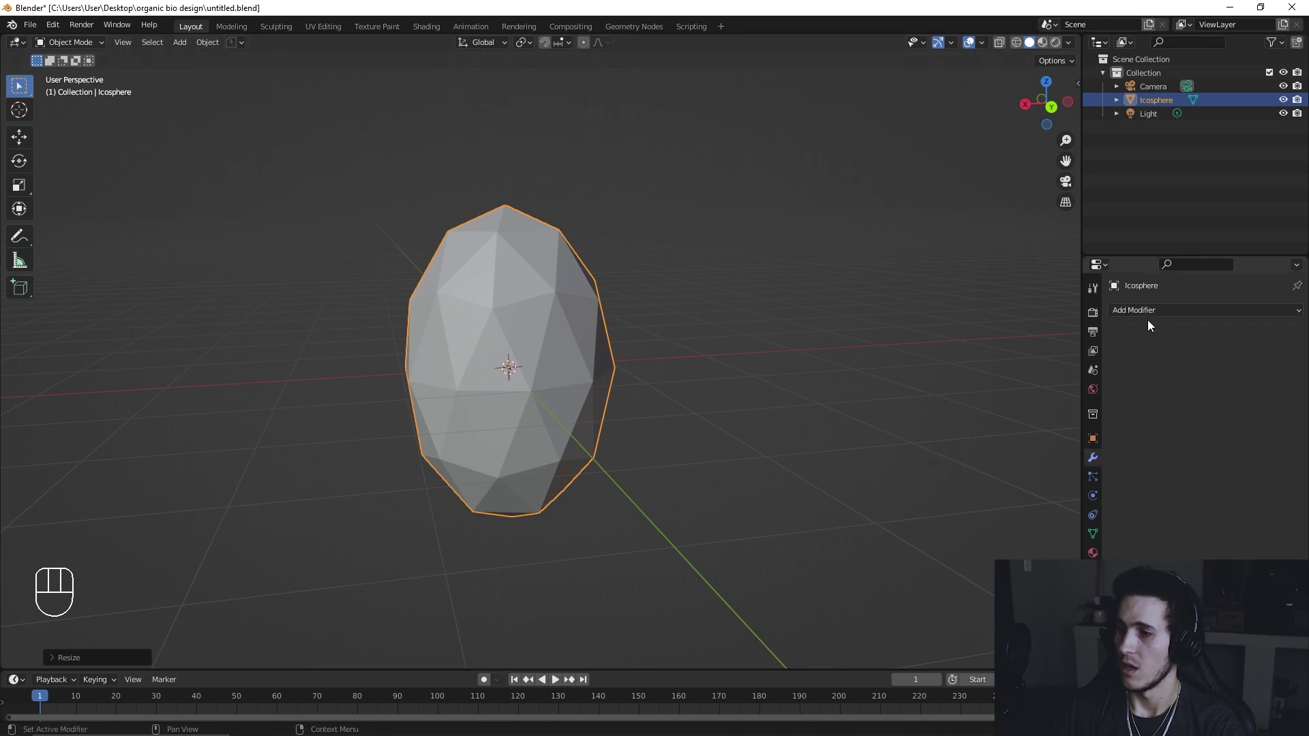
# Step: Stack Decimate, Wireframe and Subdivision modifiers on the egg, lowering Decimate ratio to about half
pyautogui.moveTo(1152, 322); pyautogui.dragTo(1053, 412)
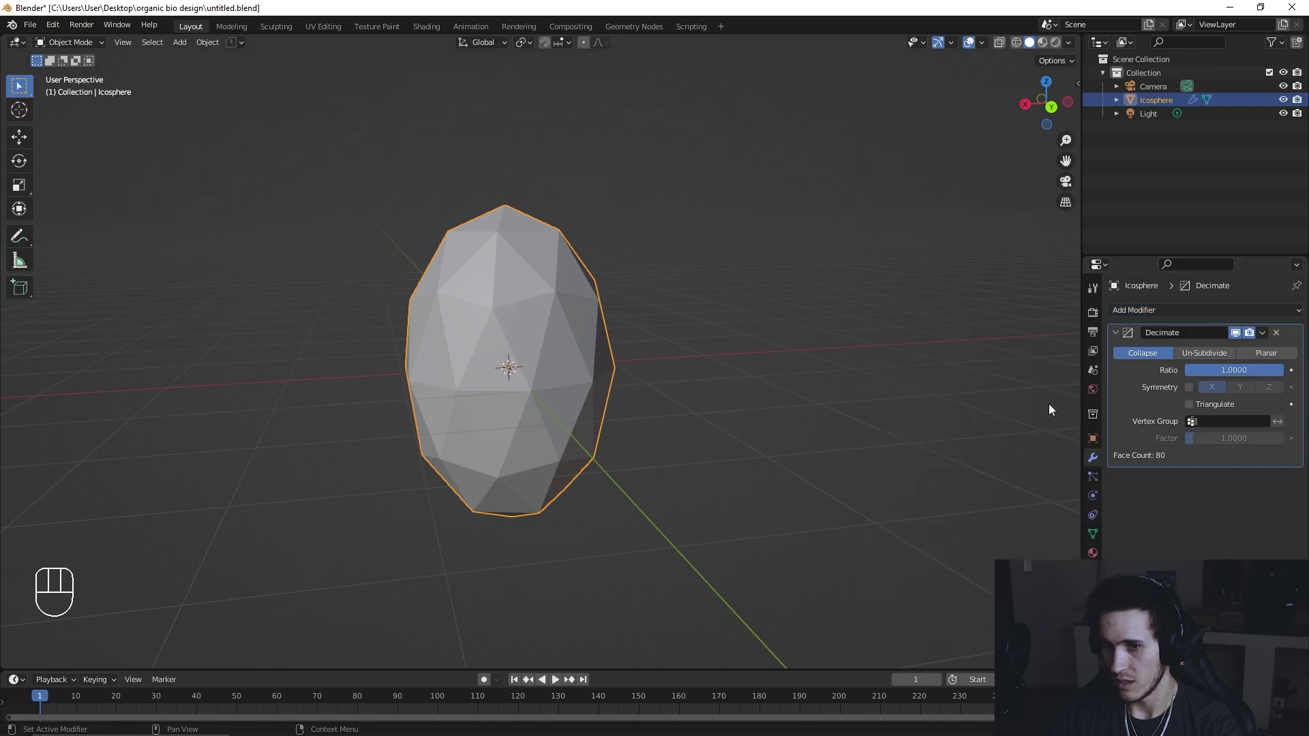
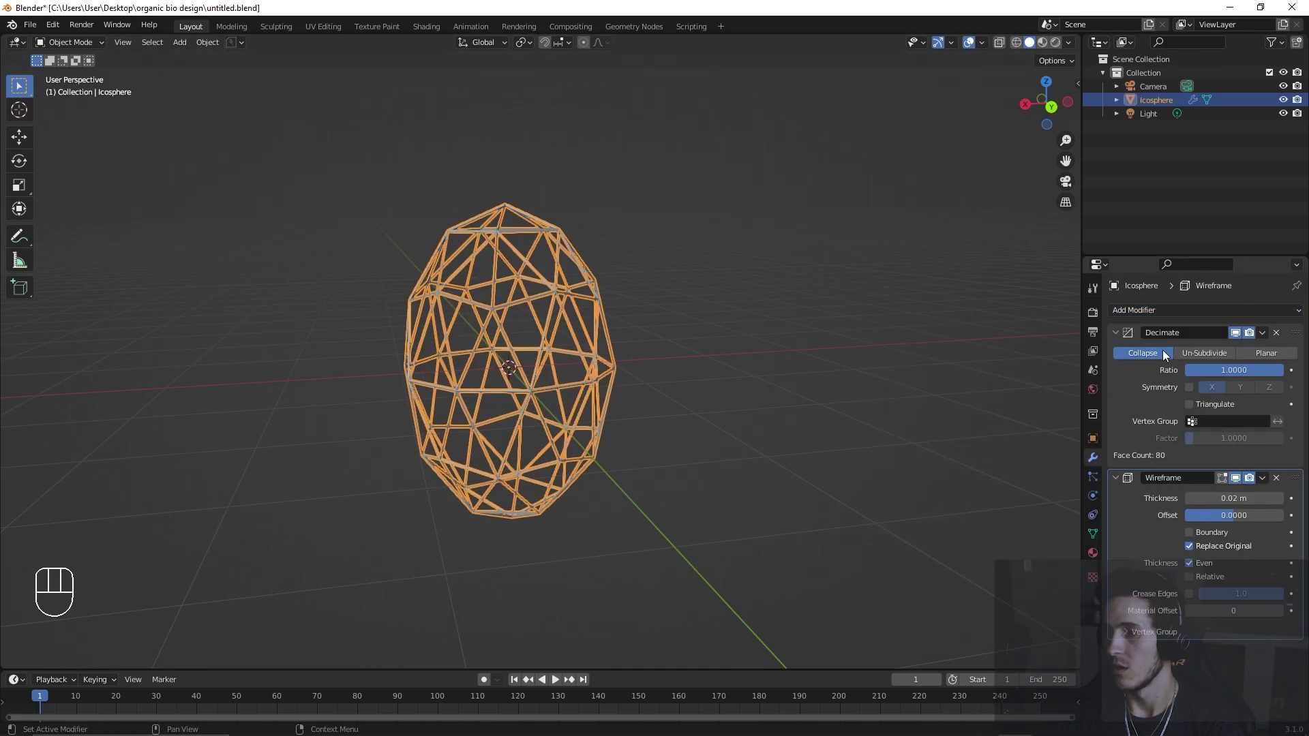
pyautogui.moveTo(1144, 312); pyautogui.dragTo(1030, 507)
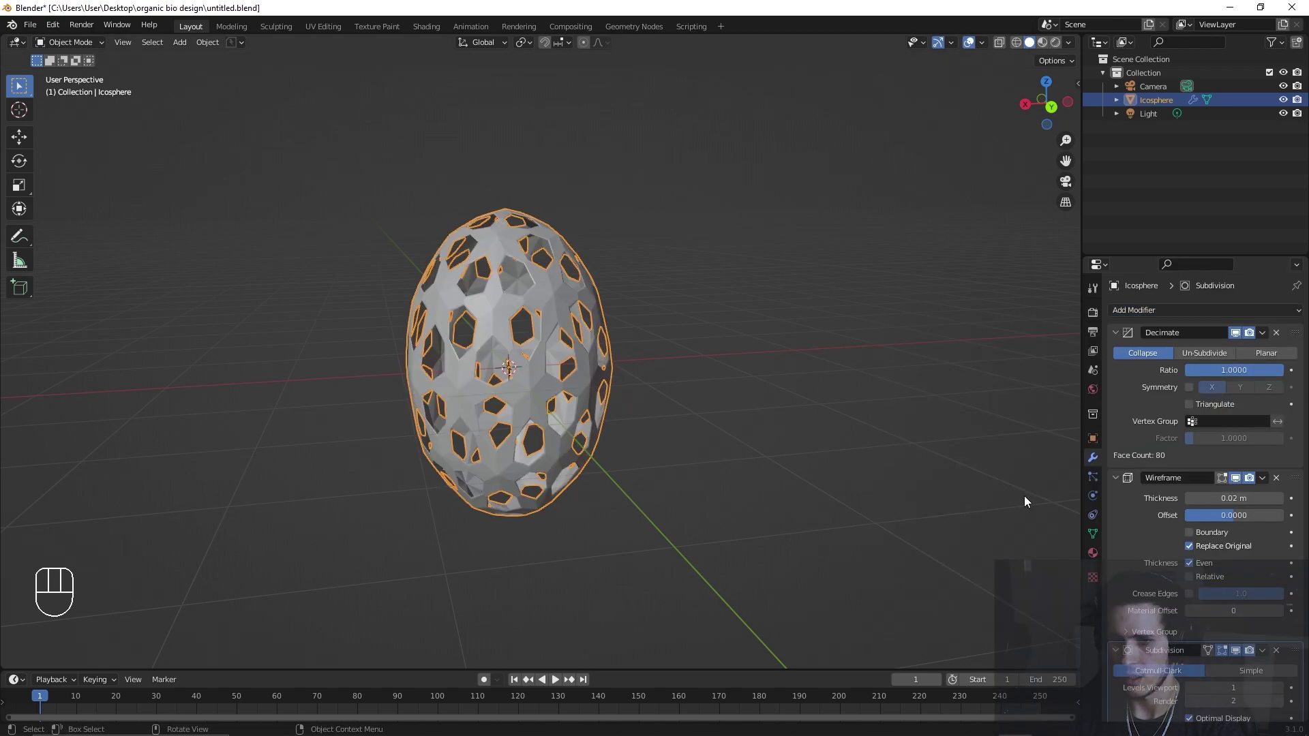
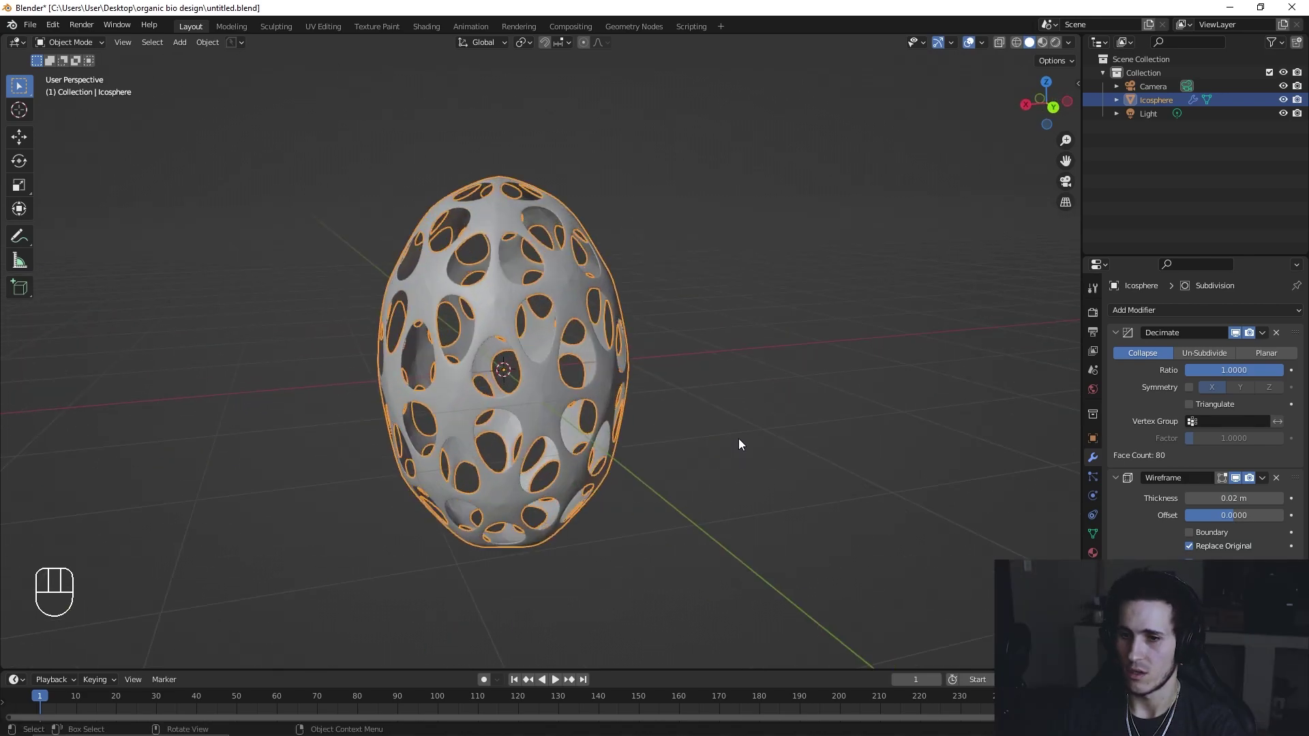
pyautogui.moveTo(1221, 378); pyautogui.dragTo(1239, 377)
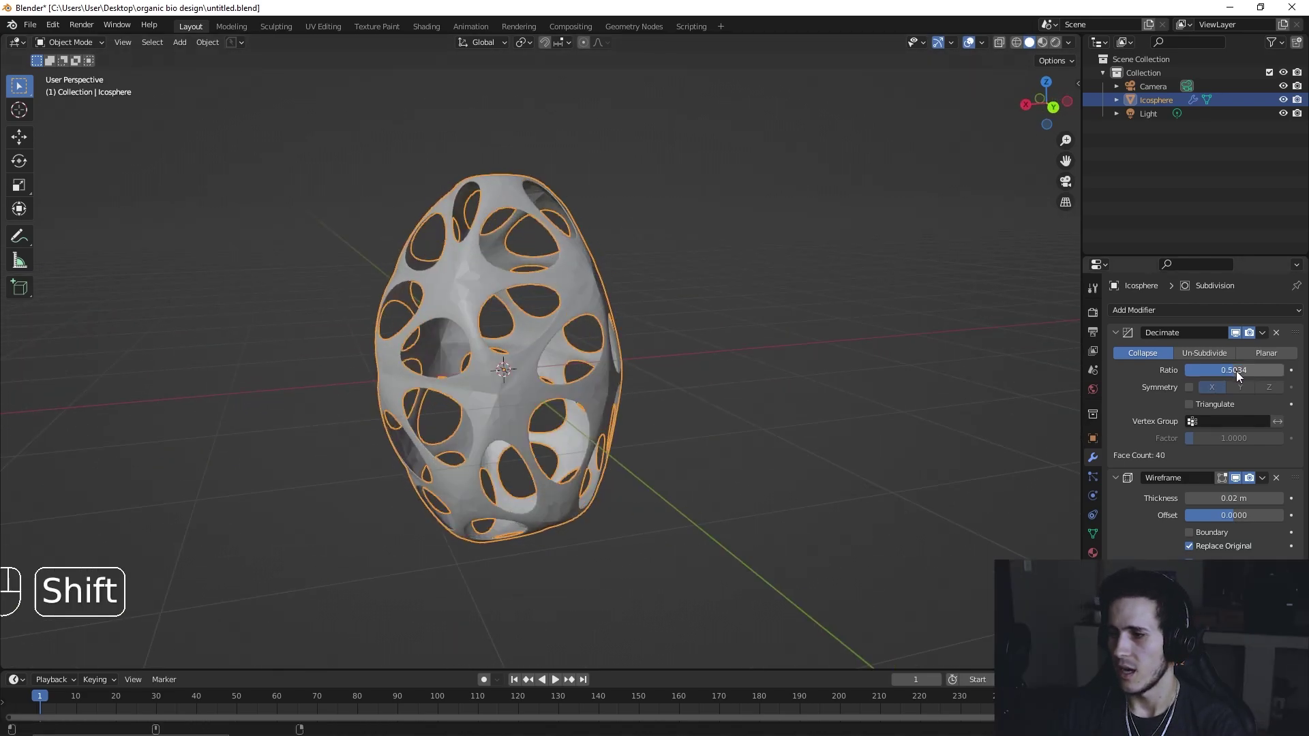
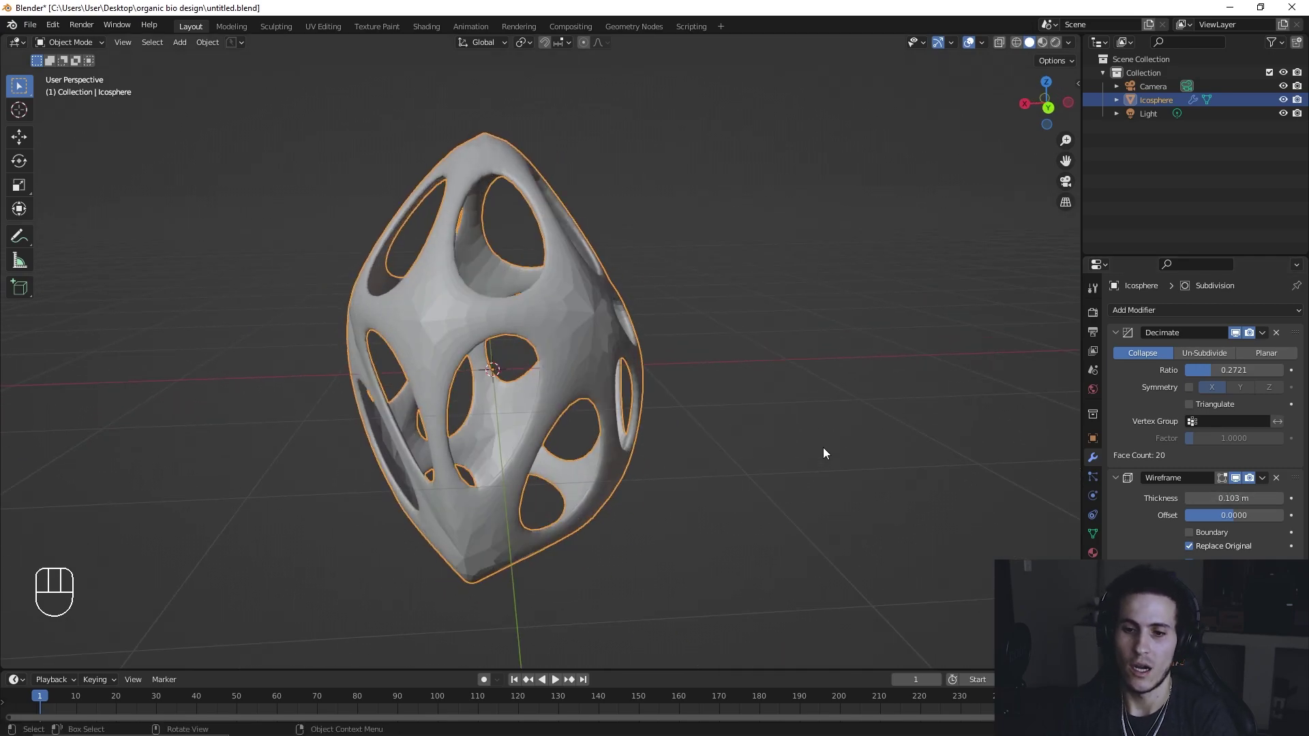
# Step: Orbit around the perforated egg to inspect its struts and rounded openings
pyautogui.moveTo(799, 465); pyautogui.dragTo(856, 474)
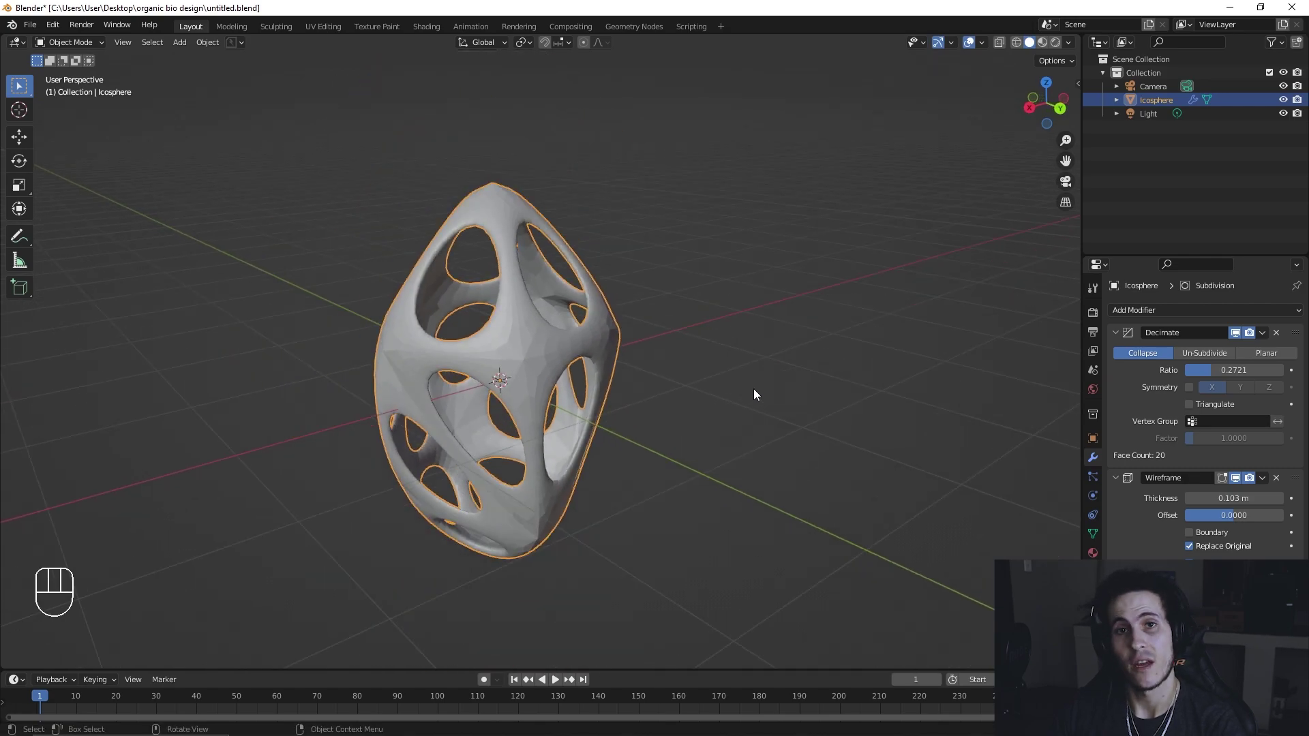
pyautogui.middleClick(738, 383)
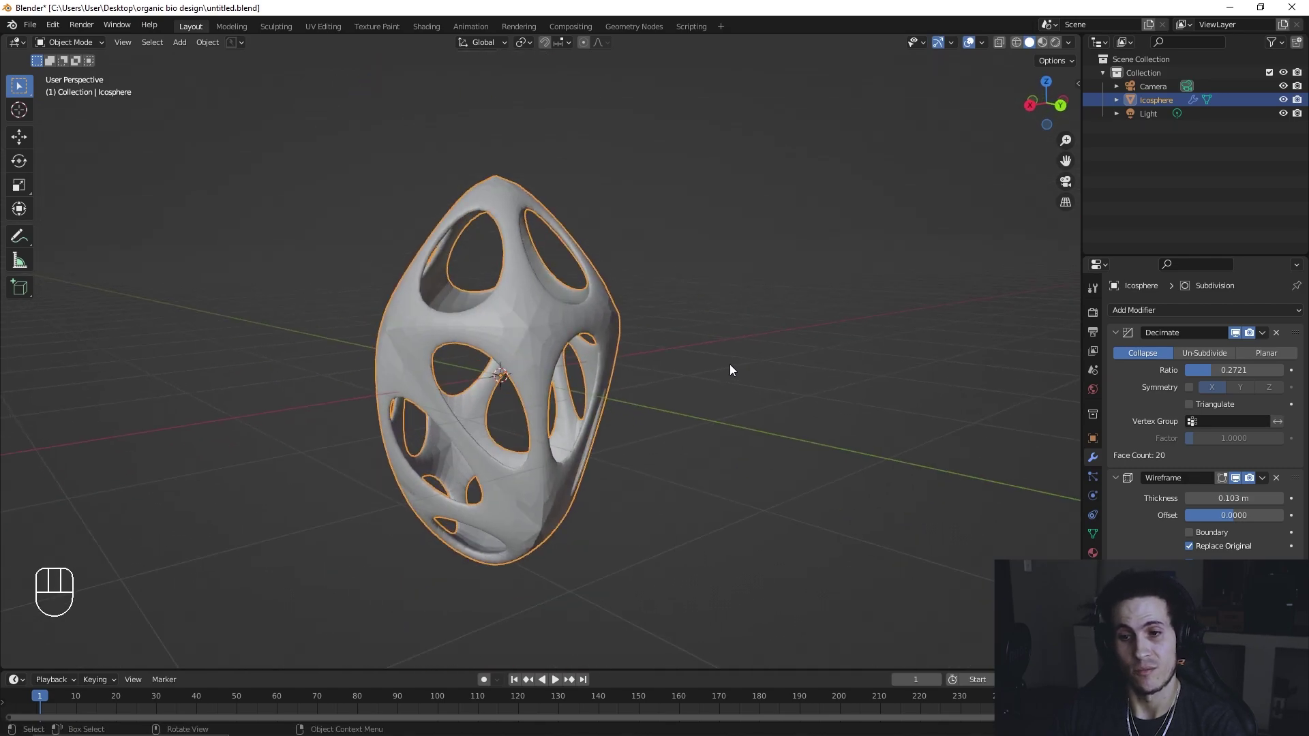
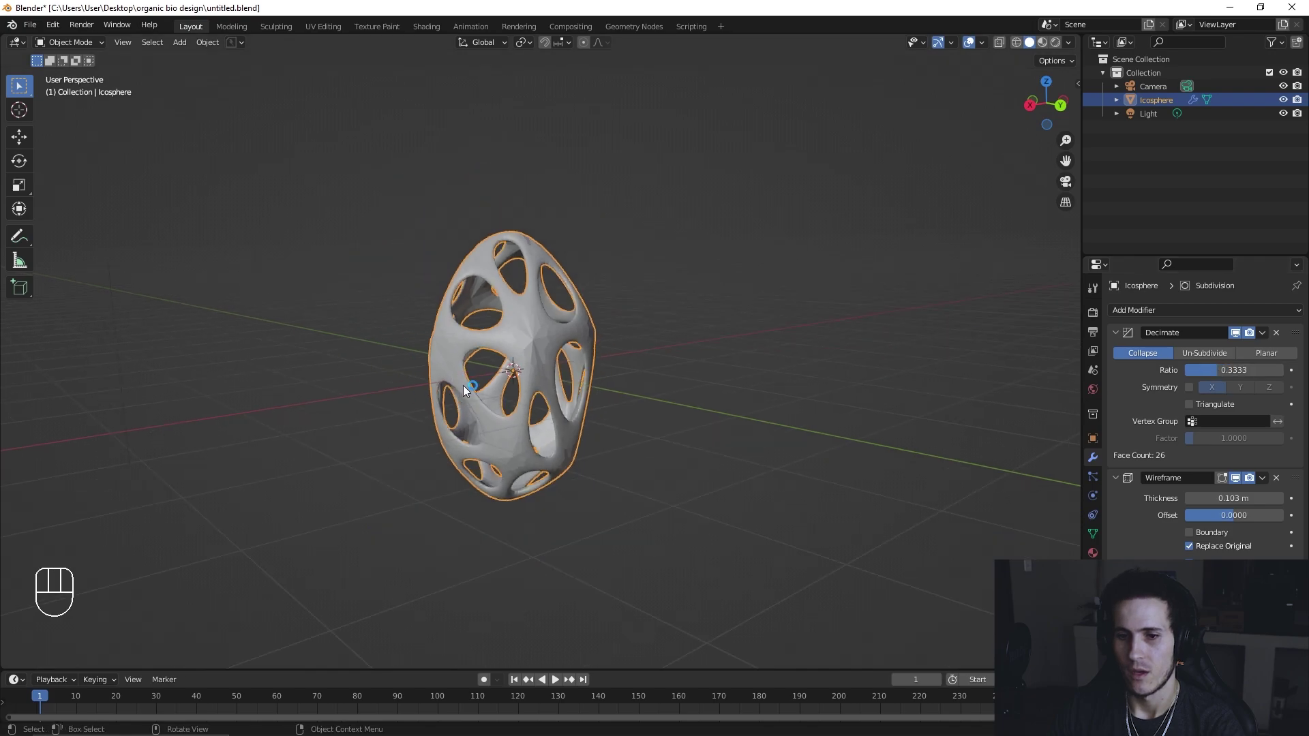
pyautogui.moveTo(493, 397); pyautogui.dragTo(288, 394)
pyautogui.moveTo(532, 414); pyautogui.dragTo(502, 404)
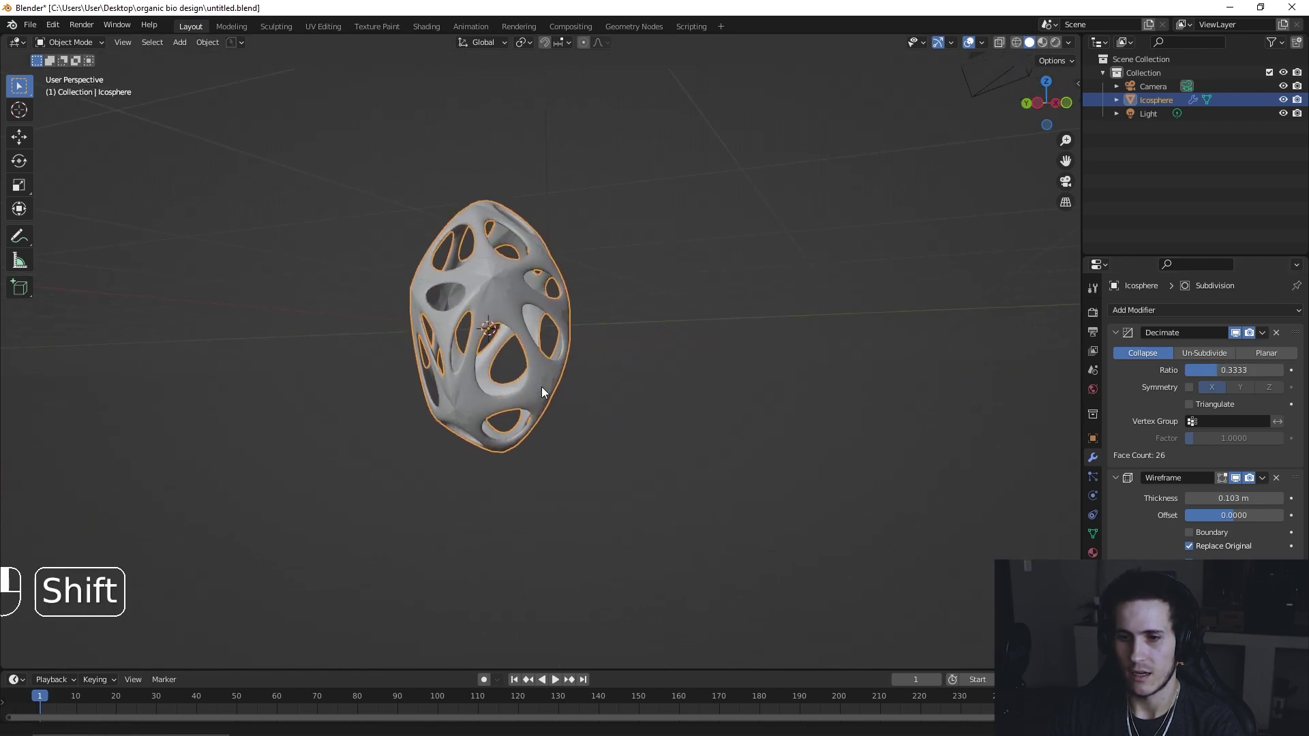
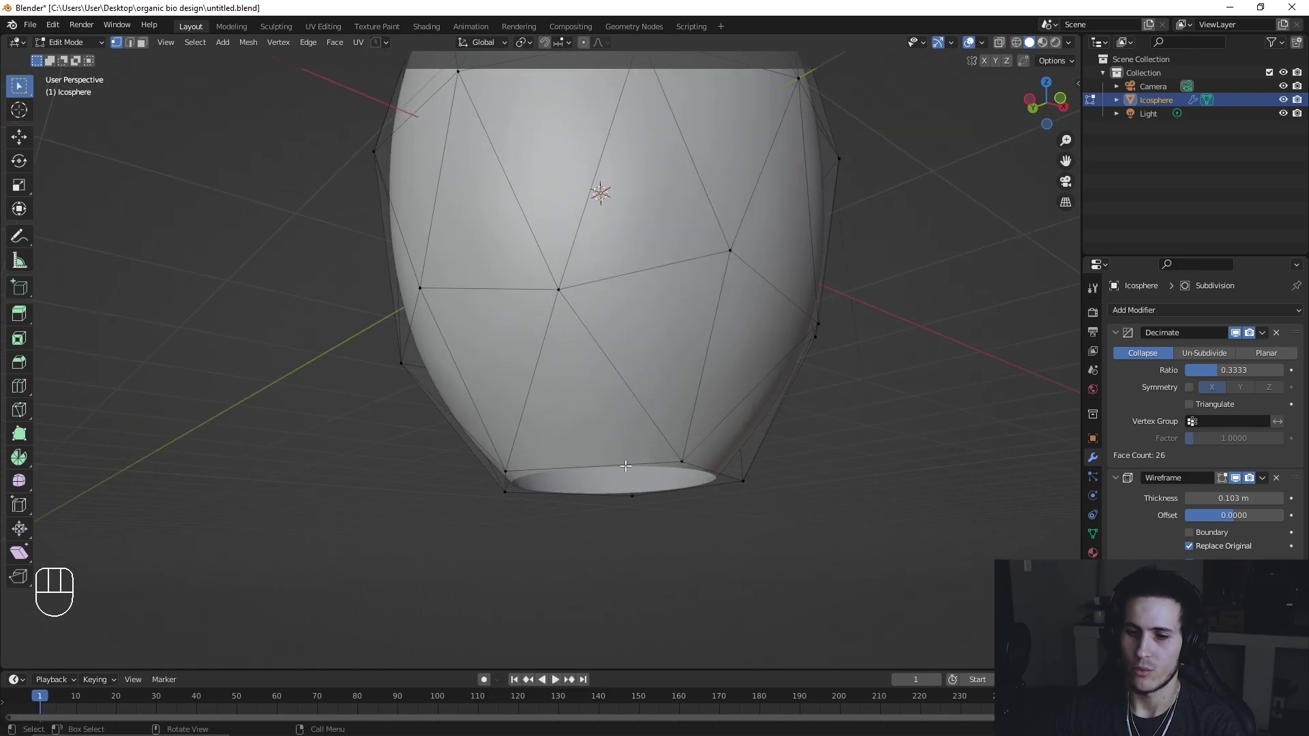
# Step: Flatten the bottom opening's rim level with S Z 0 and leave Edit Mode
pyautogui.click(623, 461)
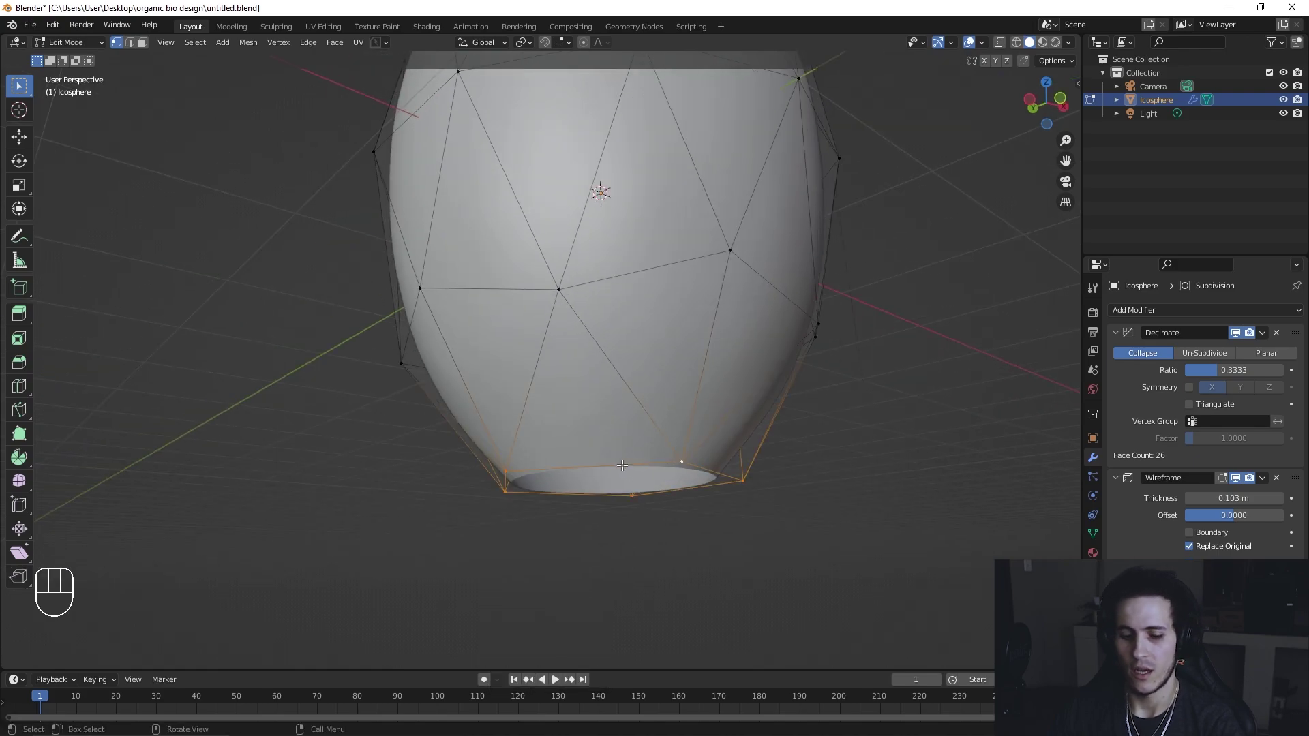
pyautogui.press('s')
pyautogui.press('z')
pyautogui.press('0')
pyautogui.press('Return')
pyautogui.press('Tab')
# Step: Apply the Decimate modifier and raise the Subdivision levels to 3, undoing a stray tweak
pyautogui.moveTo(696, 506); pyautogui.dragTo(691, 517)
pyautogui.moveTo(699, 484); pyautogui.dragTo(778, 515)
pyautogui.moveTo(697, 471); pyautogui.dragTo(612, 471)
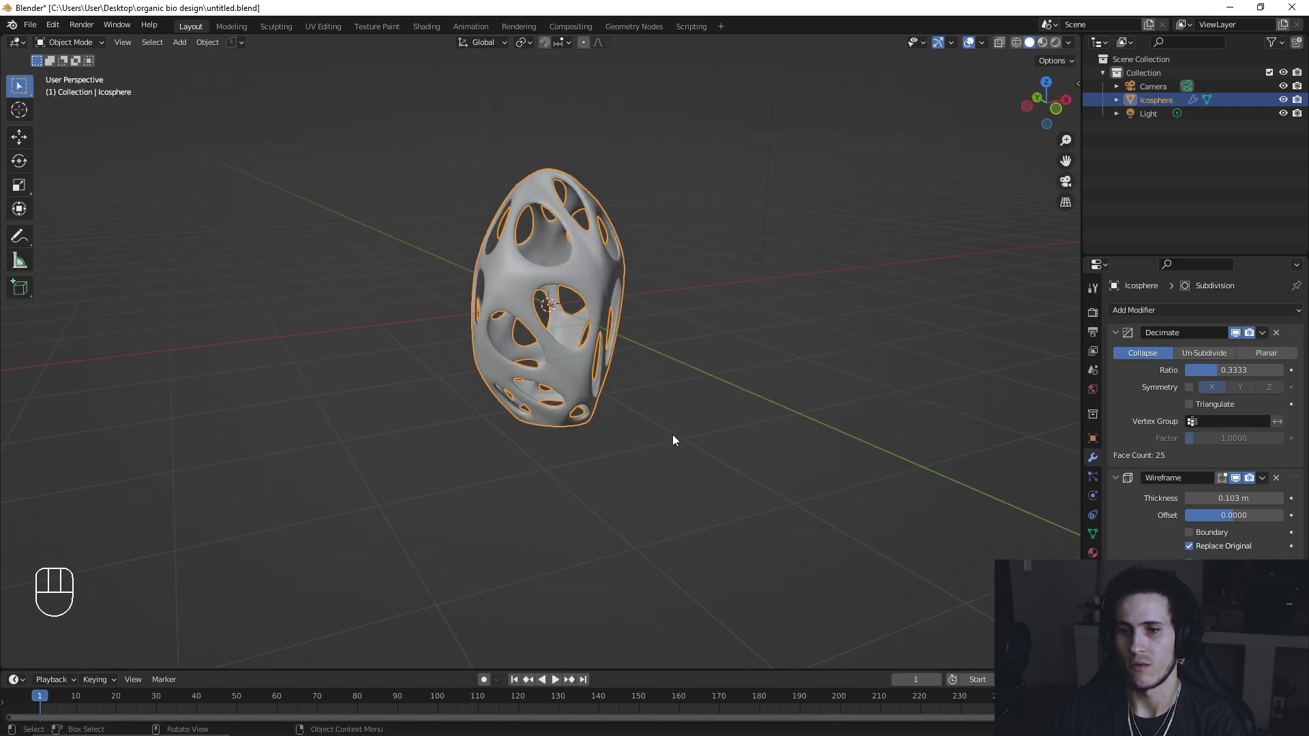
pyautogui.moveTo(660, 362); pyautogui.dragTo(640, 357)
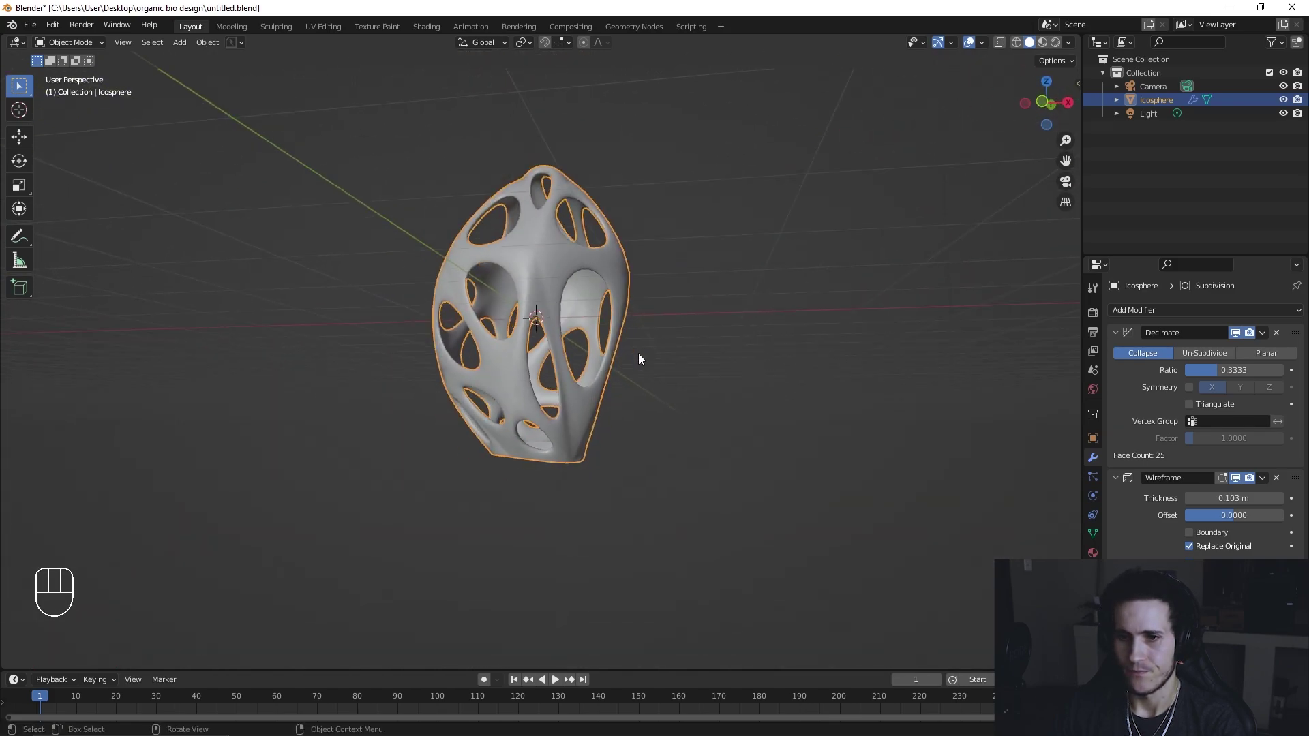
pyautogui.moveTo(620, 378); pyautogui.dragTo(574, 403)
pyautogui.moveTo(618, 383); pyautogui.dragTo(659, 378)
pyautogui.moveTo(599, 316); pyautogui.dragTo(695, 337)
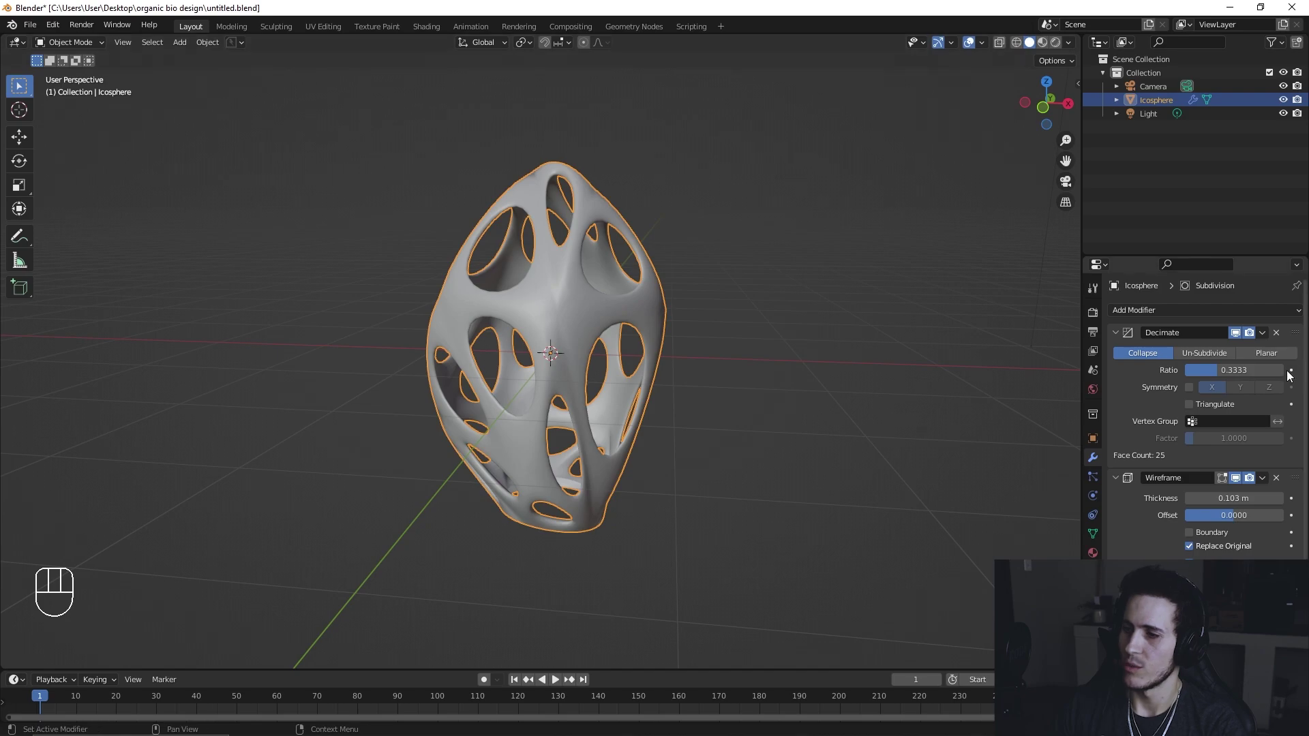
pyautogui.moveTo(1267, 343); pyautogui.dragTo(1250, 357)
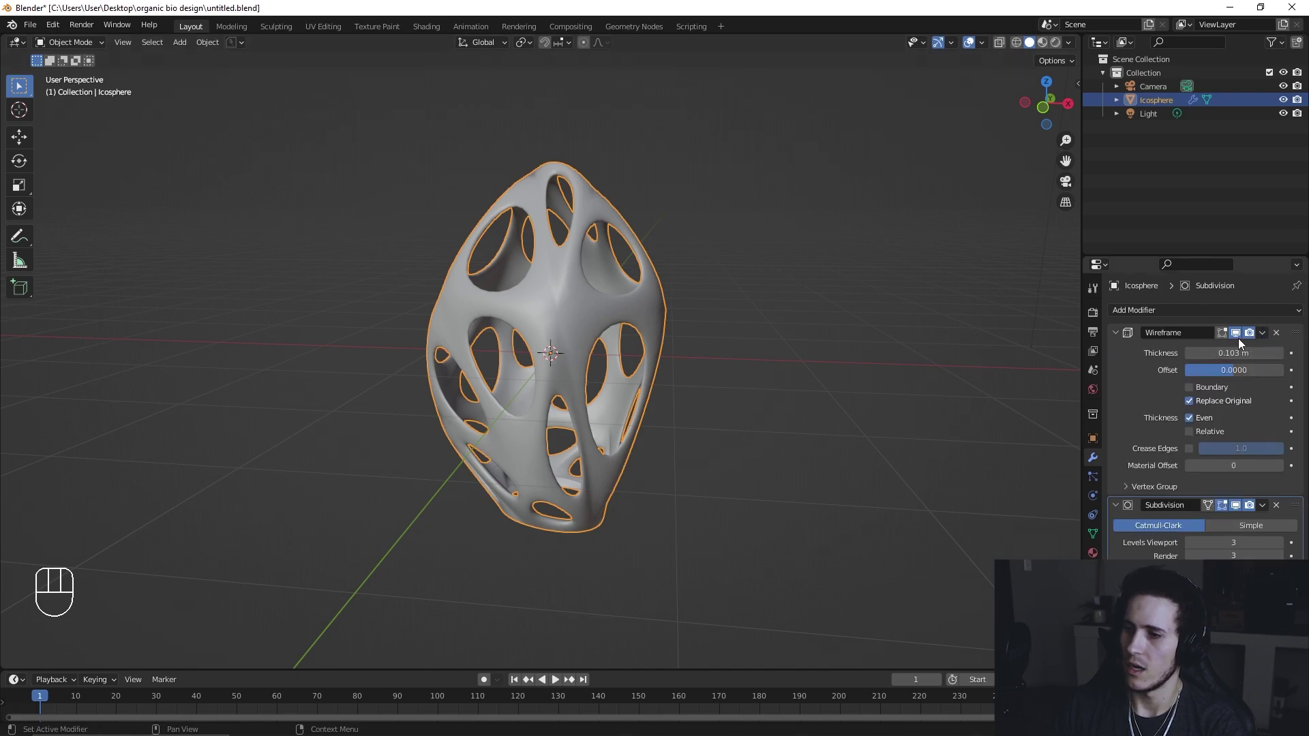
pyautogui.moveTo(1265, 340); pyautogui.dragTo(1243, 353)
pyautogui.moveTo(912, 363); pyautogui.dragTo(898, 370)
pyautogui.press('ctrl+z')
pyautogui.press('ctrl+z')
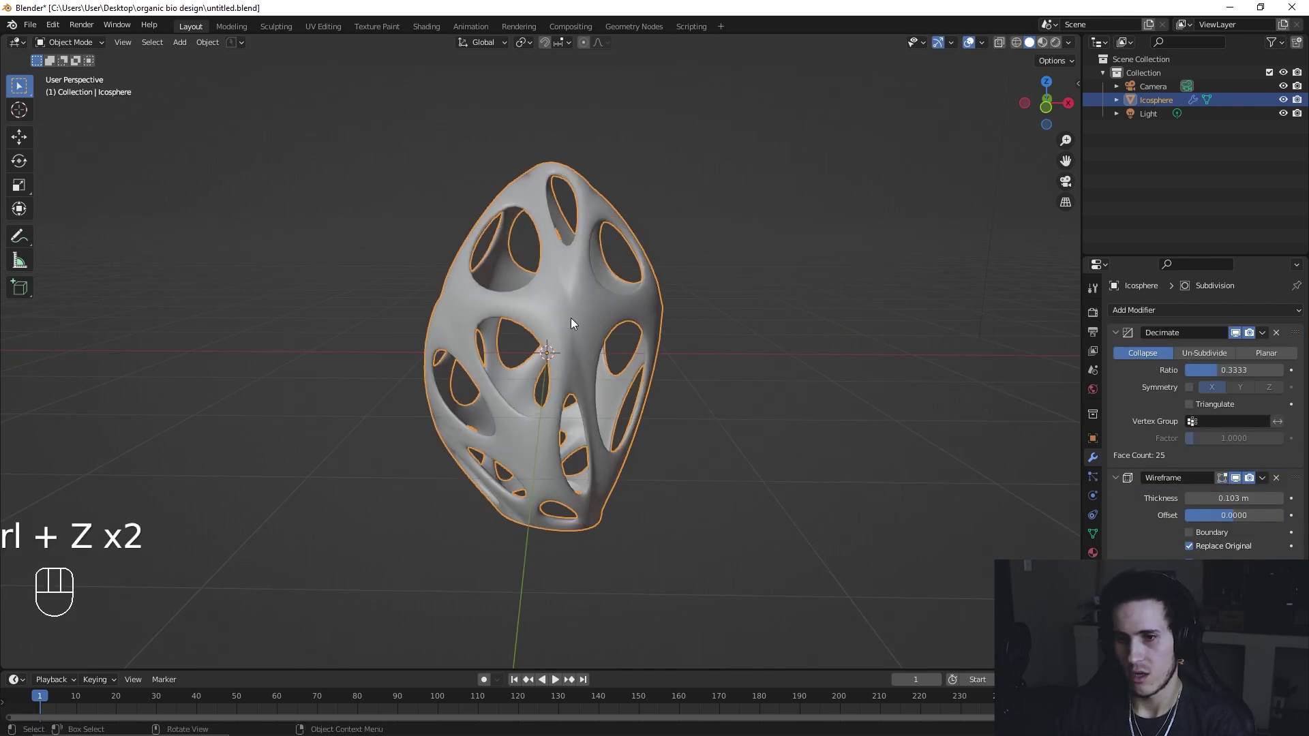
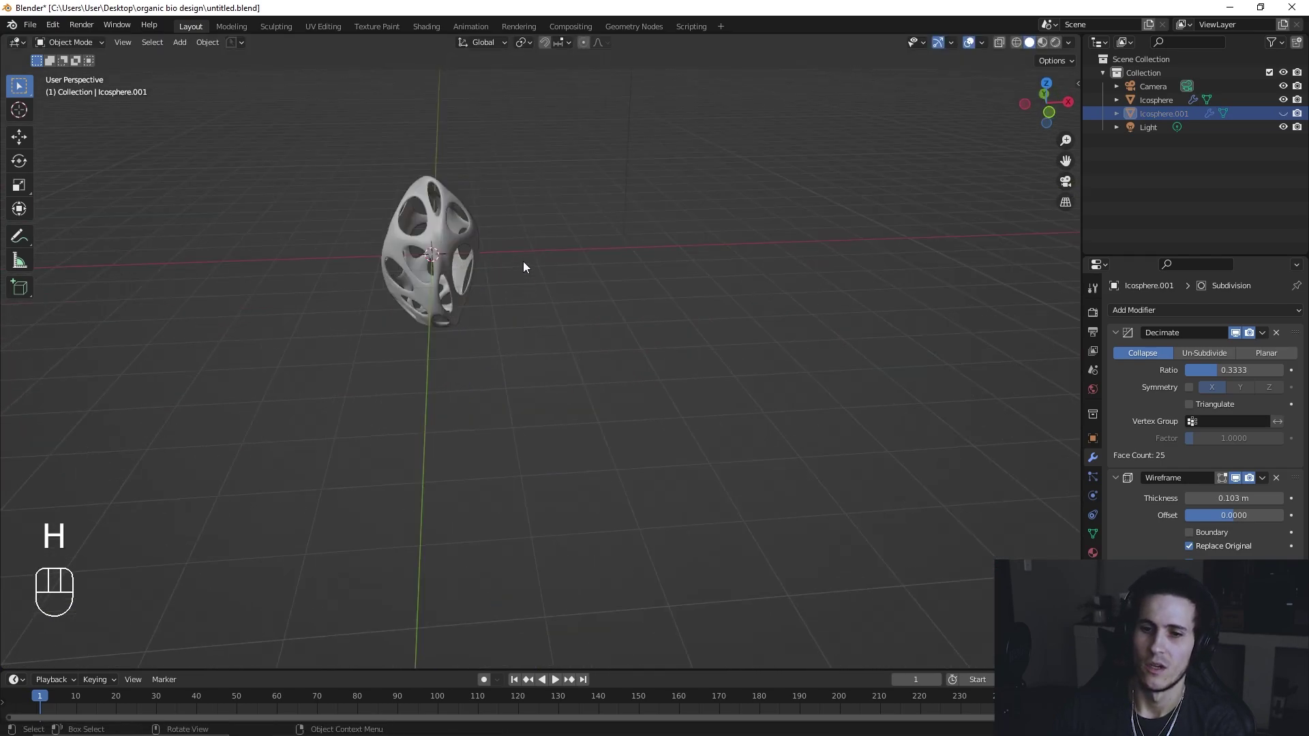
# Step: Keep a hidden backup copy of the Icosphere and apply the shade's modifiers into one mesh
pyautogui.click(567, 319)
pyautogui.moveTo(567, 320); pyautogui.dragTo(630, 365)
pyautogui.moveTo(625, 344); pyautogui.dragTo(607, 317)
pyautogui.moveTo(602, 374); pyautogui.dragTo(608, 353)
# Step: In edge select mode, flatten the bottom edge loop level with S Z 0
pyautogui.press('Tab')
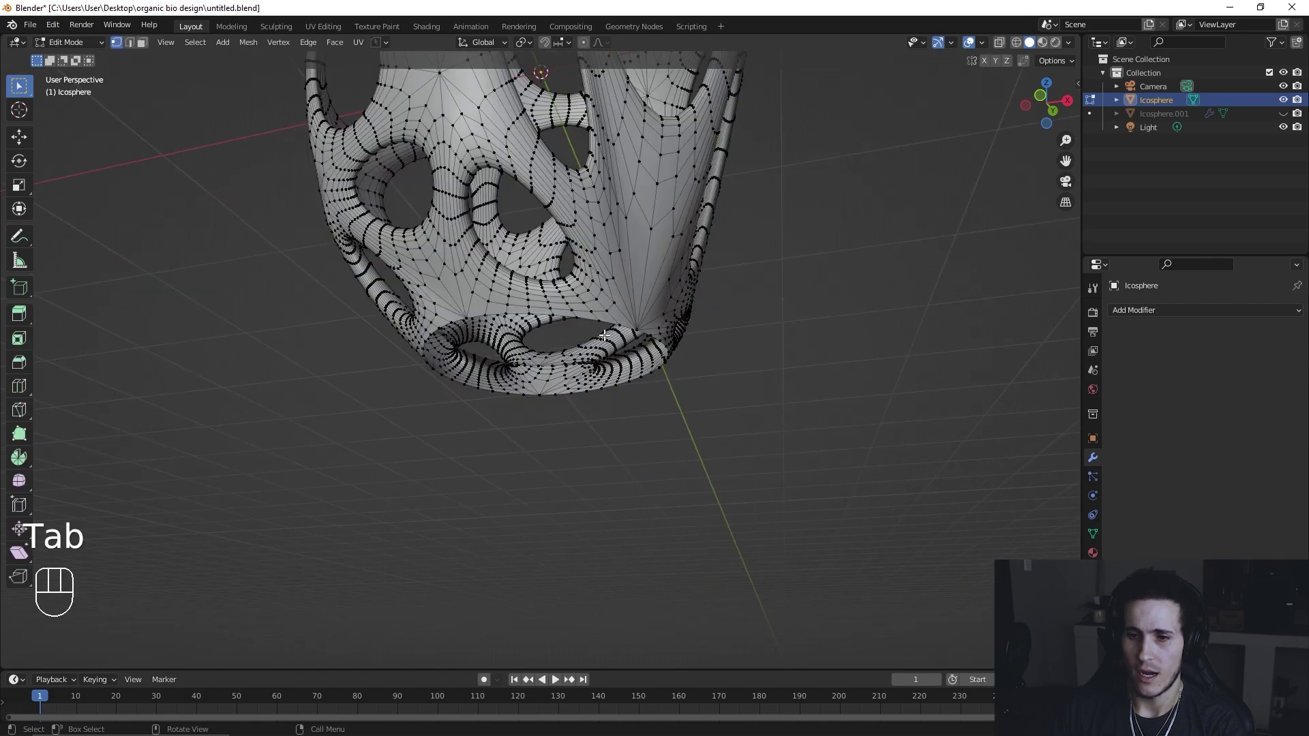
pyautogui.press('Tab')
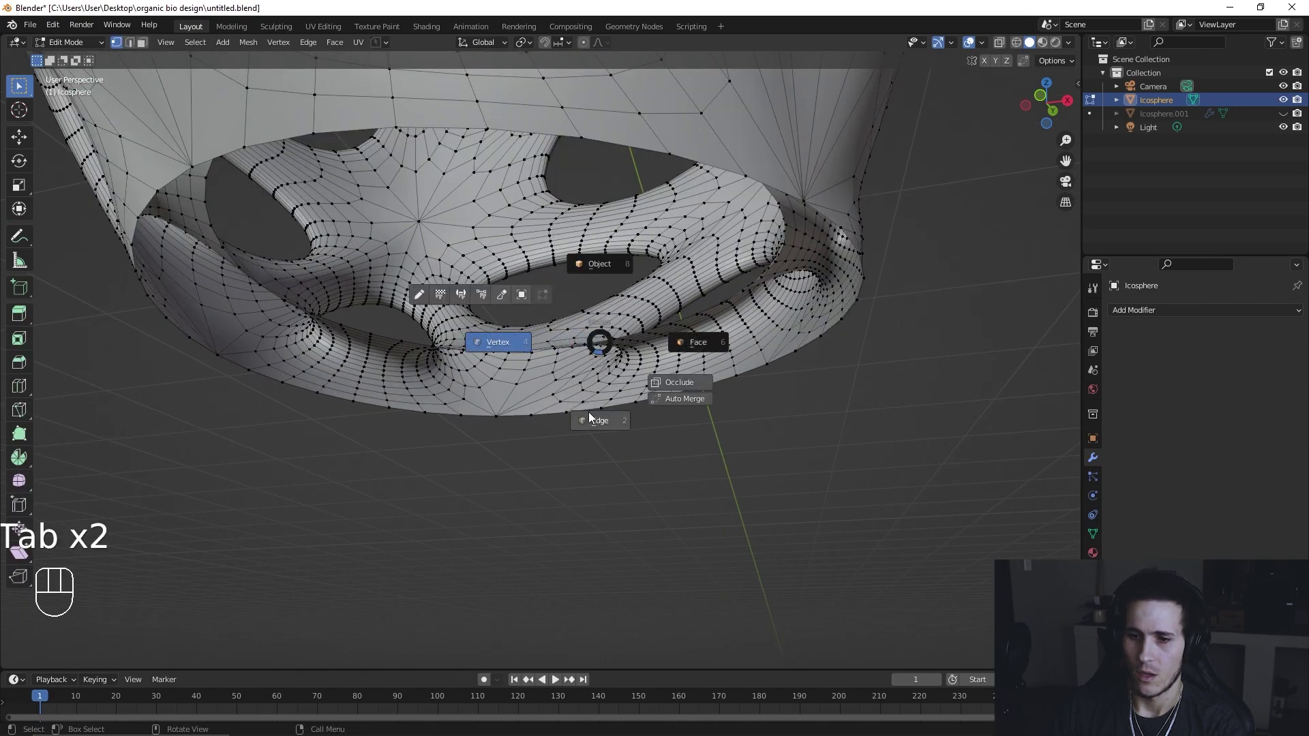
pyautogui.middleClick(612, 394)
pyautogui.click(658, 356)
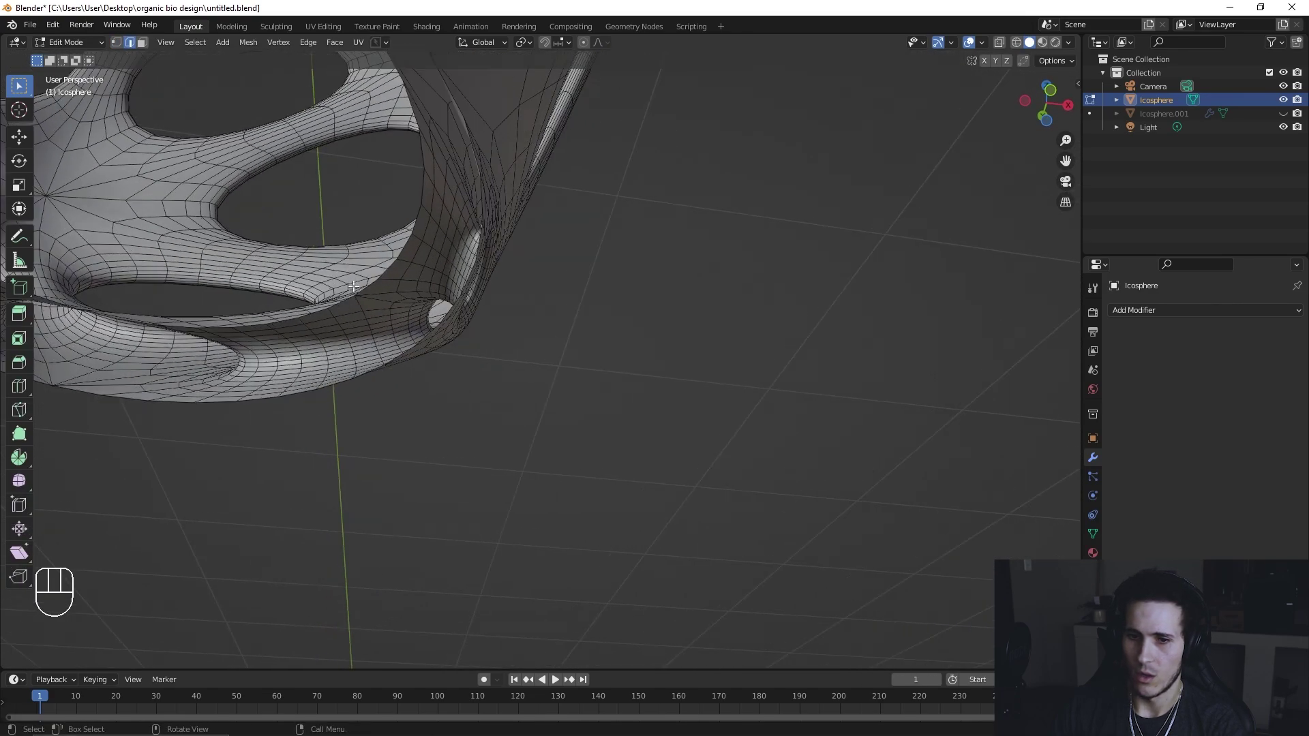
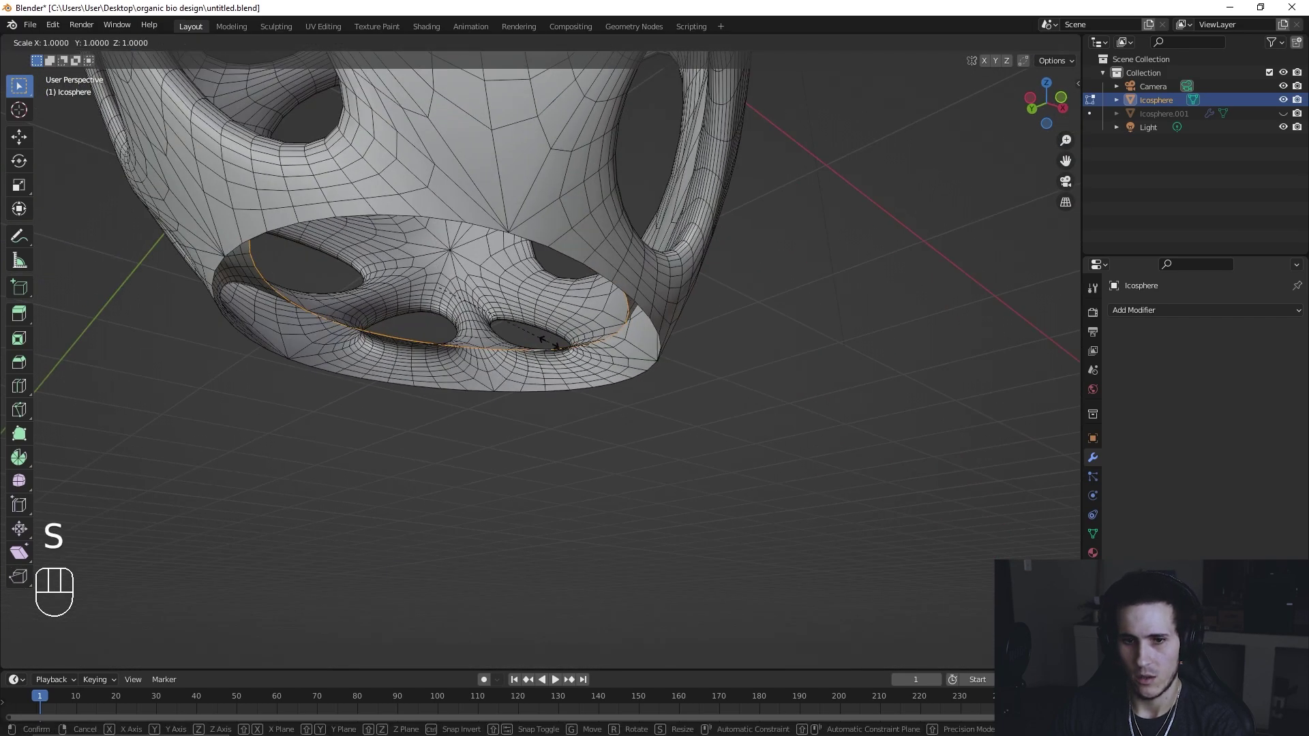
pyautogui.press('z')
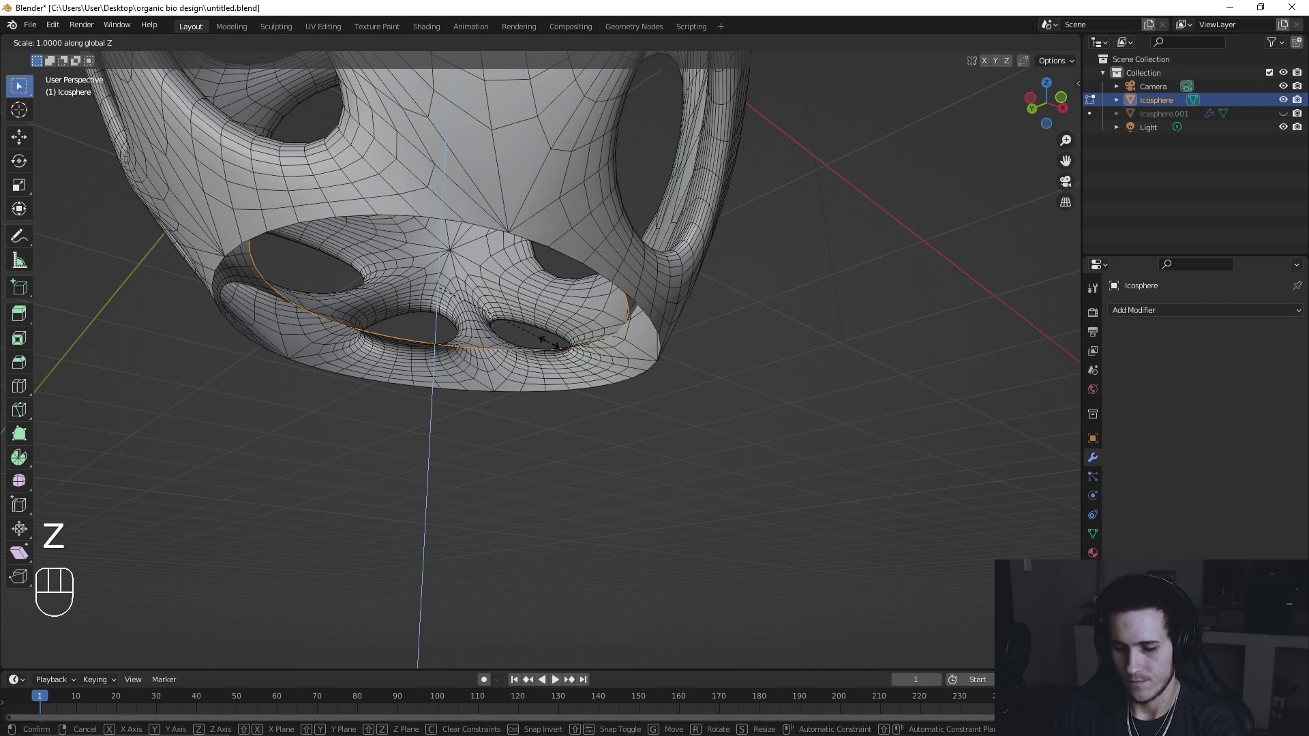
pyautogui.press('0')
pyautogui.press('Return')
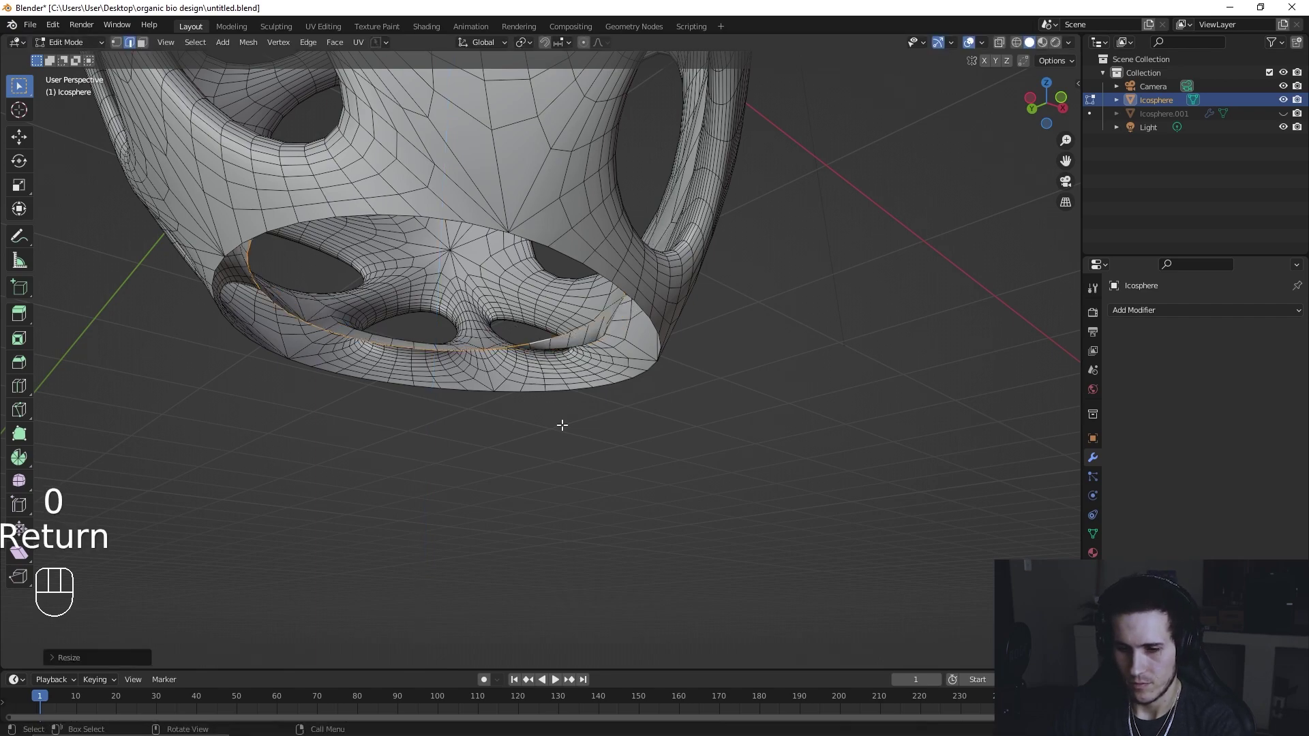
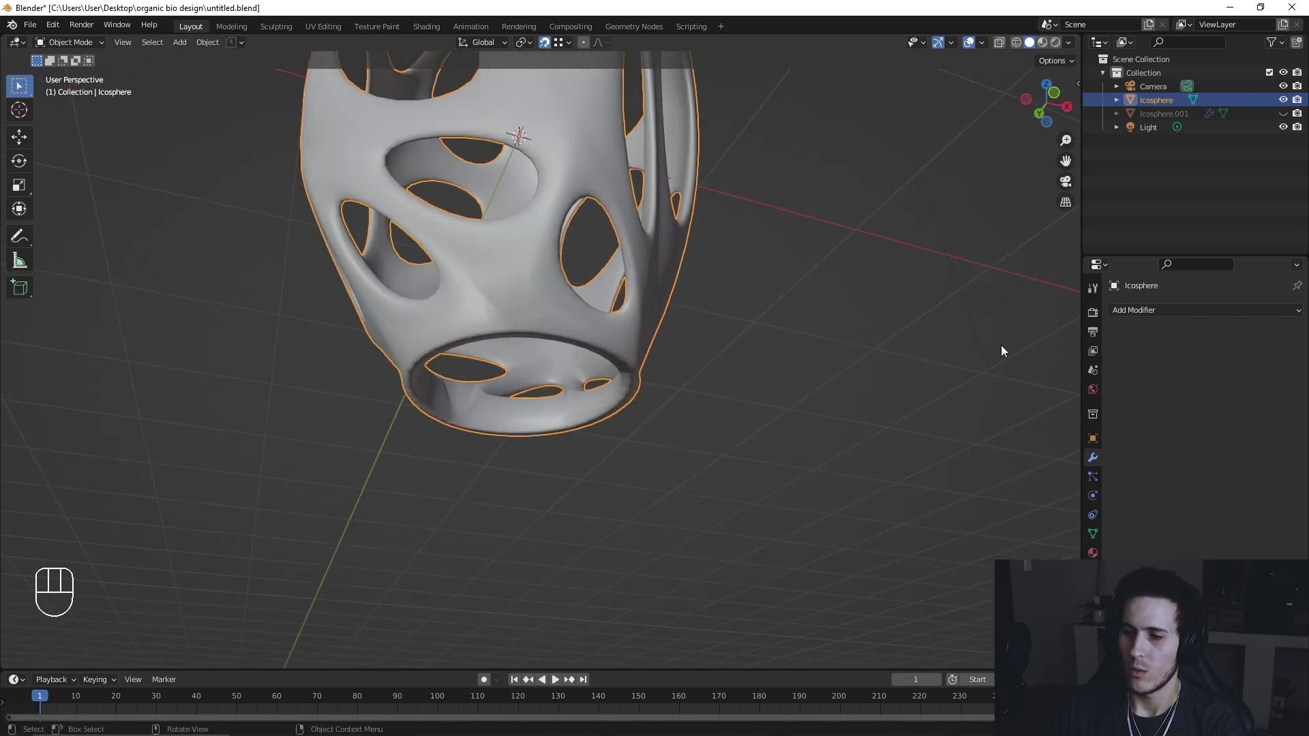
# Step: Add a level-2 Subdivision modifier and inspect the rounded bottom lip in Edit Mode
pyautogui.moveTo(1147, 321); pyautogui.dragTo(843, 454)
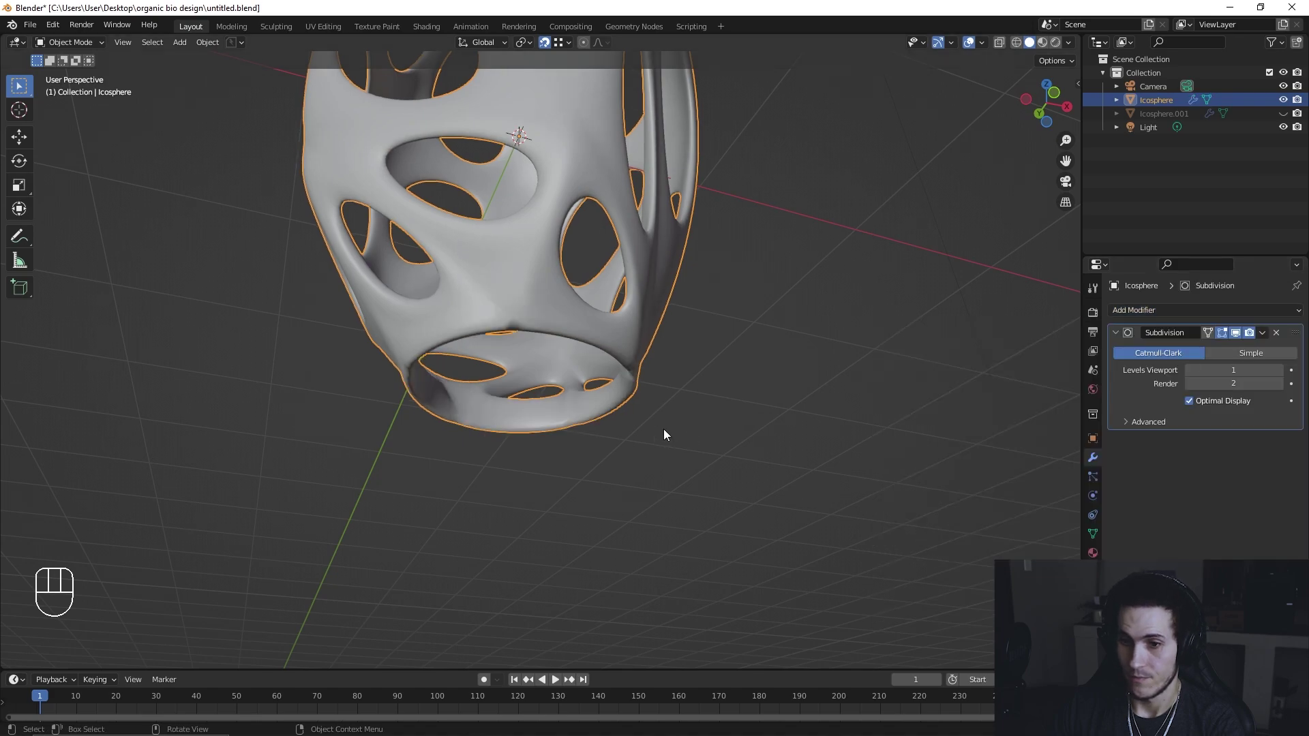
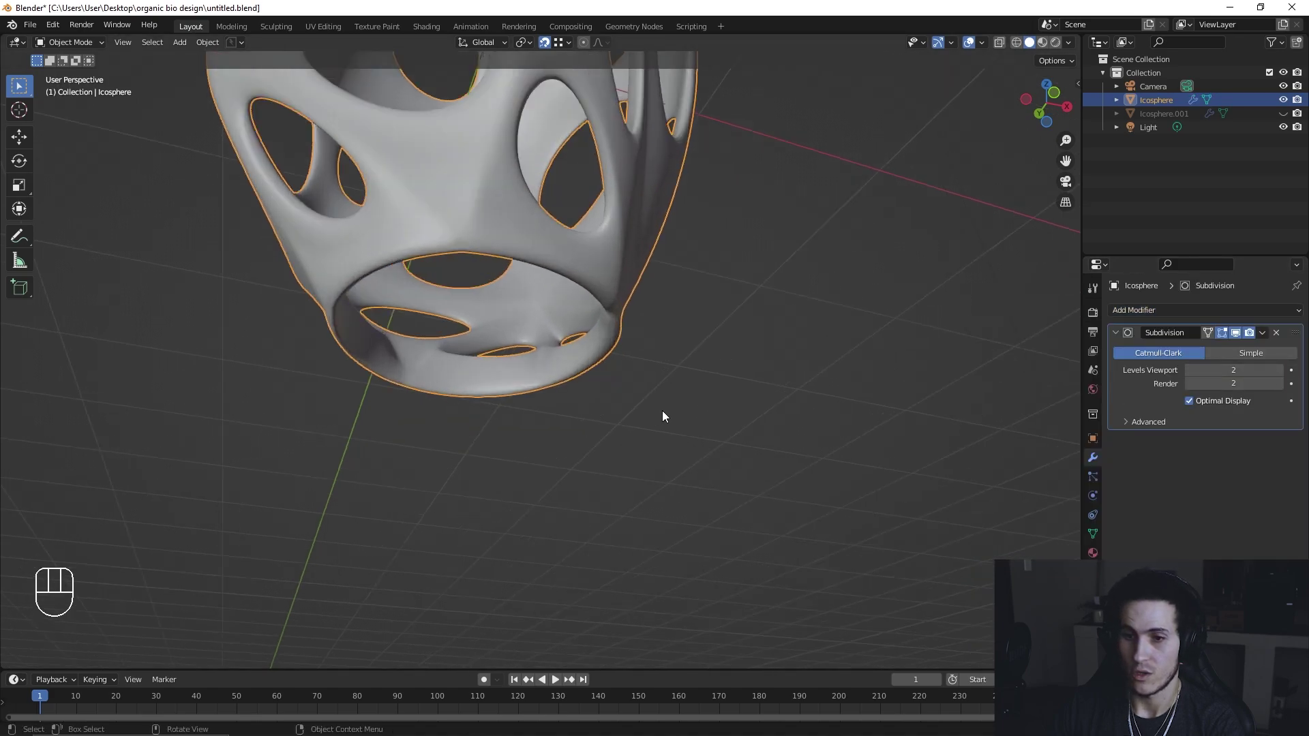
pyautogui.press('Tab')
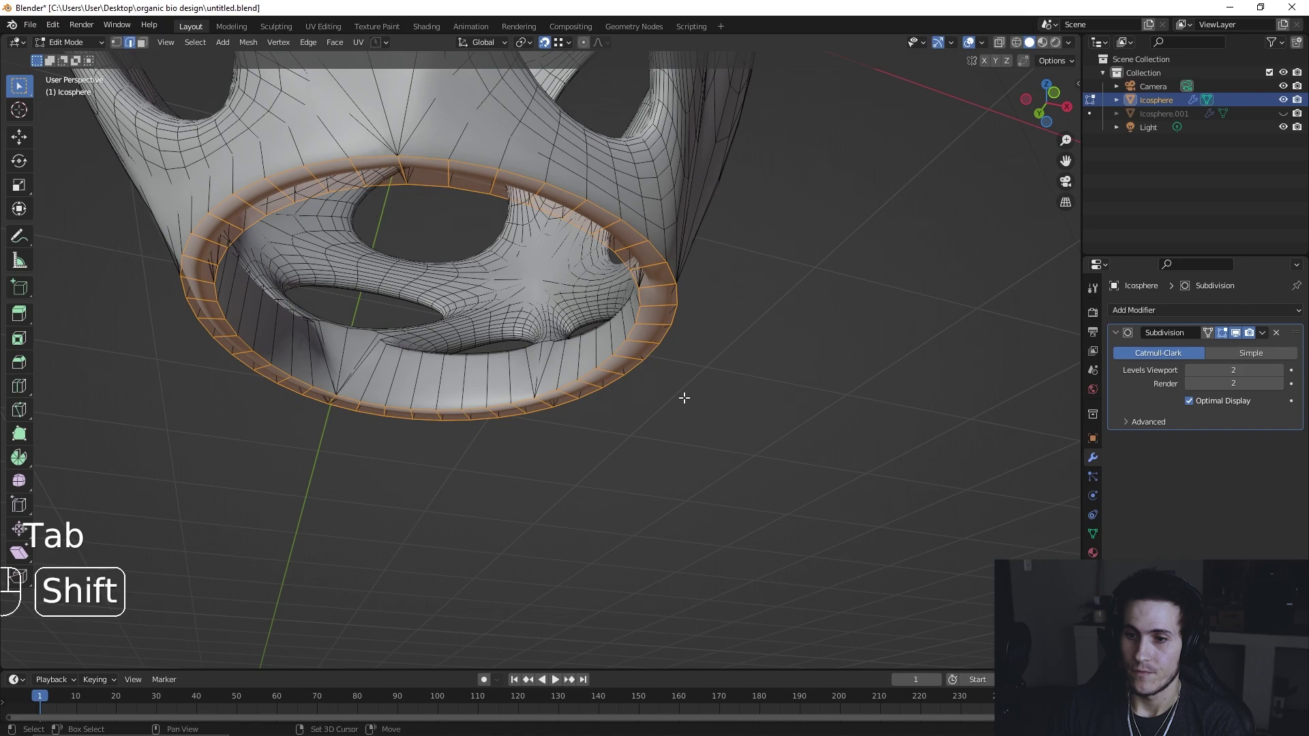
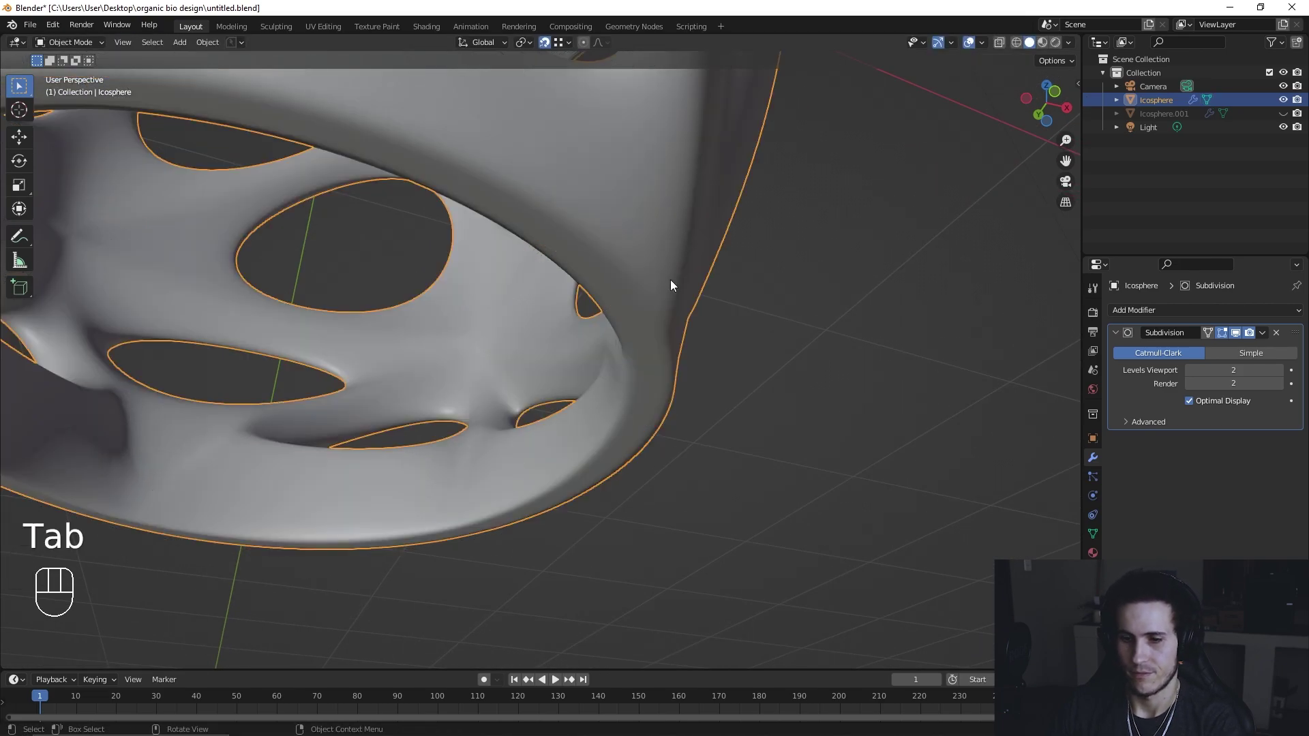
pyautogui.moveTo(670, 433); pyautogui.dragTo(613, 509)
pyautogui.moveTo(711, 481); pyautogui.dragTo(600, 489)
pyautogui.moveTo(626, 400); pyautogui.dragTo(680, 411)
pyautogui.moveTo(713, 443); pyautogui.dragTo(618, 418)
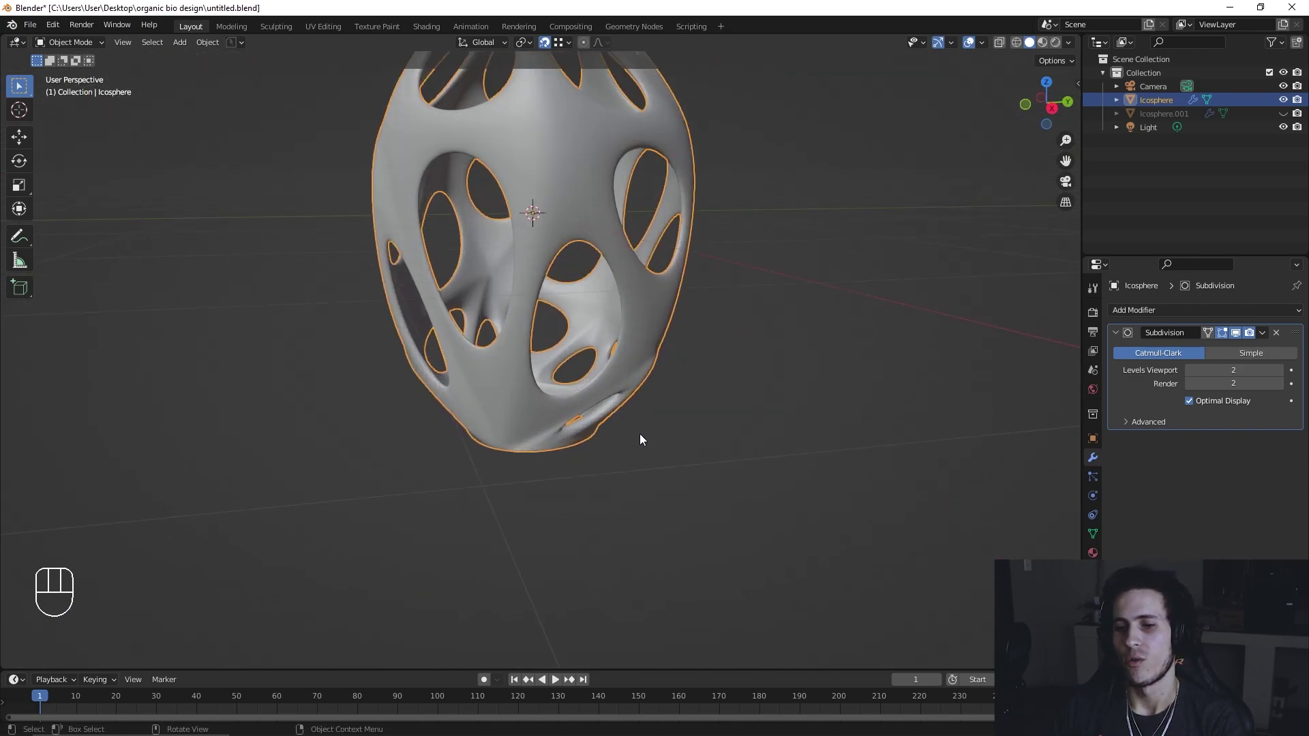
pyautogui.moveTo(638, 427); pyautogui.dragTo(661, 438)
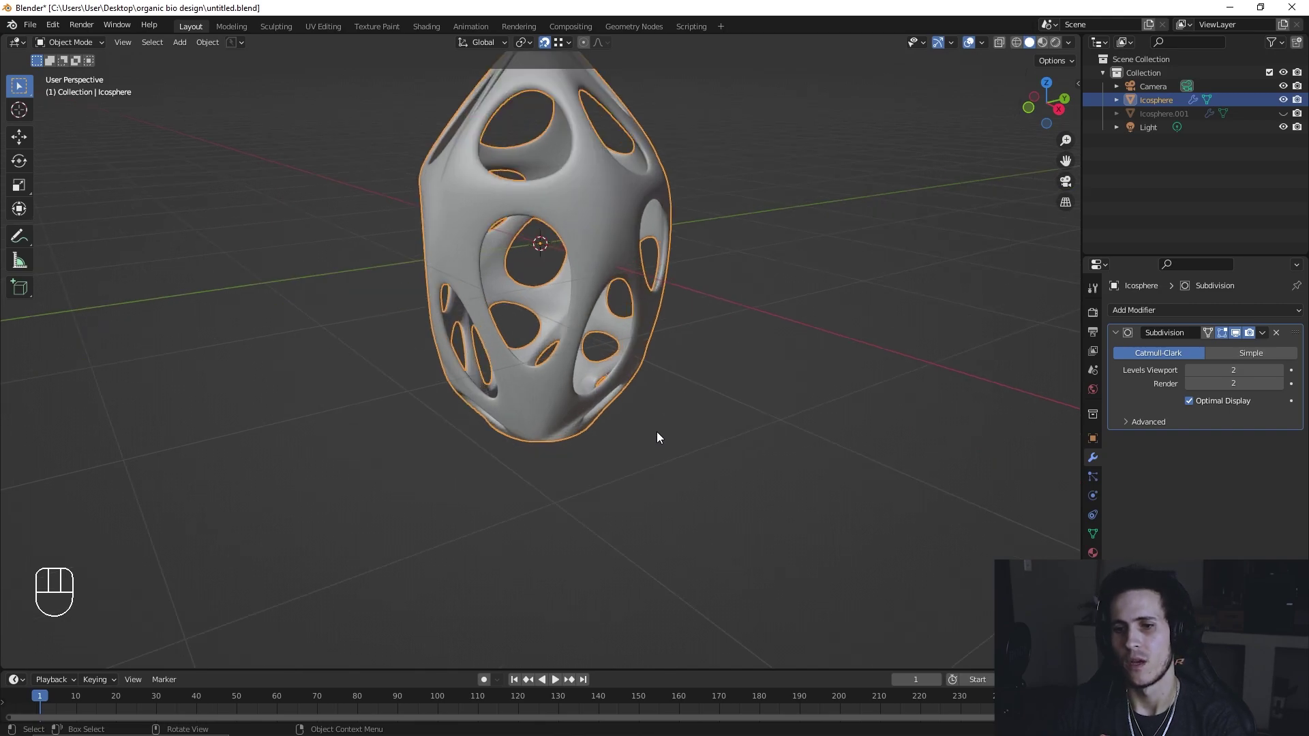
pyautogui.moveTo(486, 436); pyautogui.dragTo(481, 378)
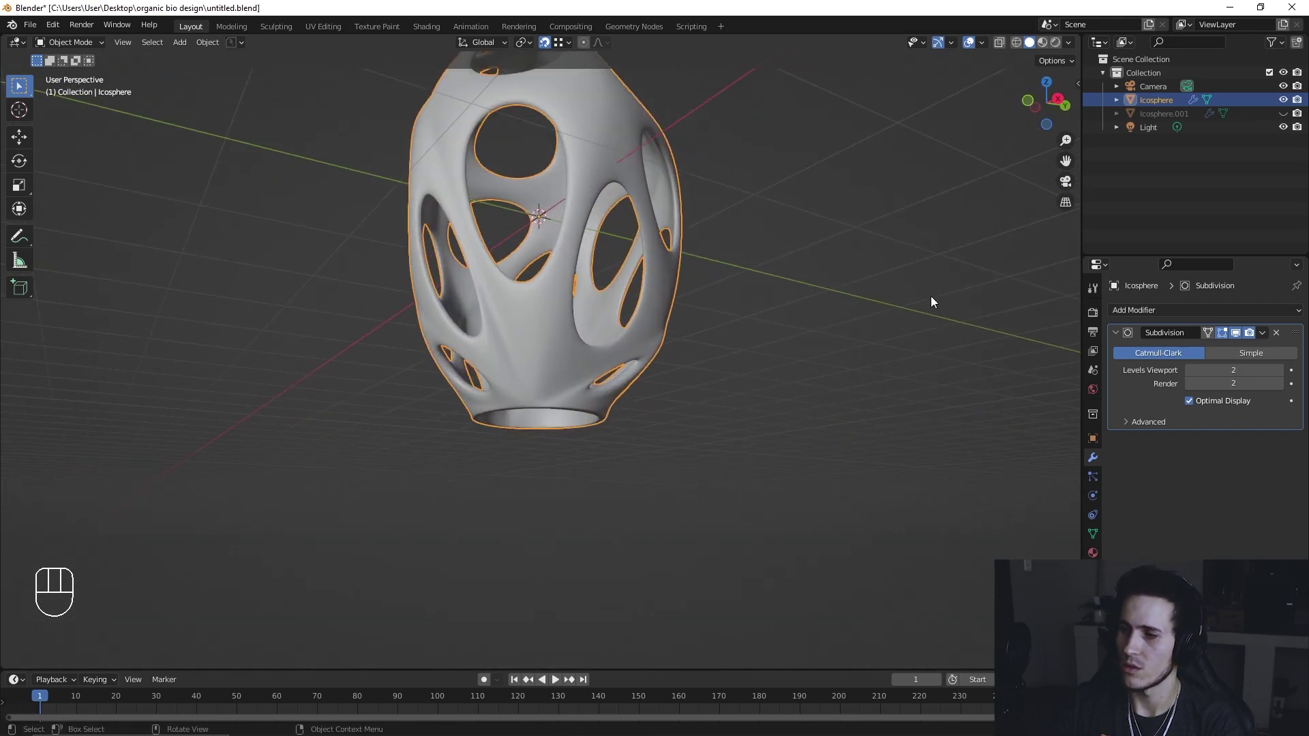
# Step: Add a Simple Deform modifier set to Taper on Z with factor -0.445
pyautogui.moveTo(1168, 316); pyautogui.dragTo(1157, 487)
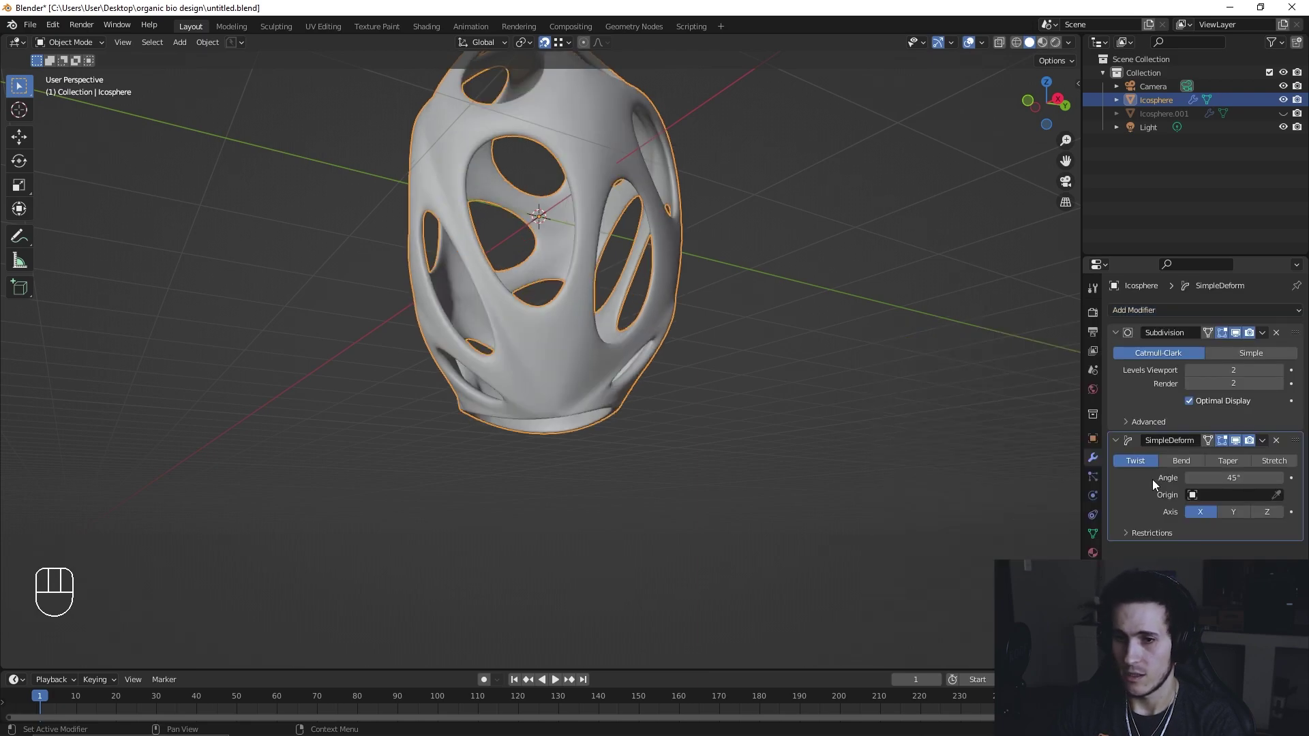
pyautogui.click(1270, 471)
pyautogui.click(1272, 517)
pyautogui.moveTo(723, 413); pyautogui.dragTo(689, 434)
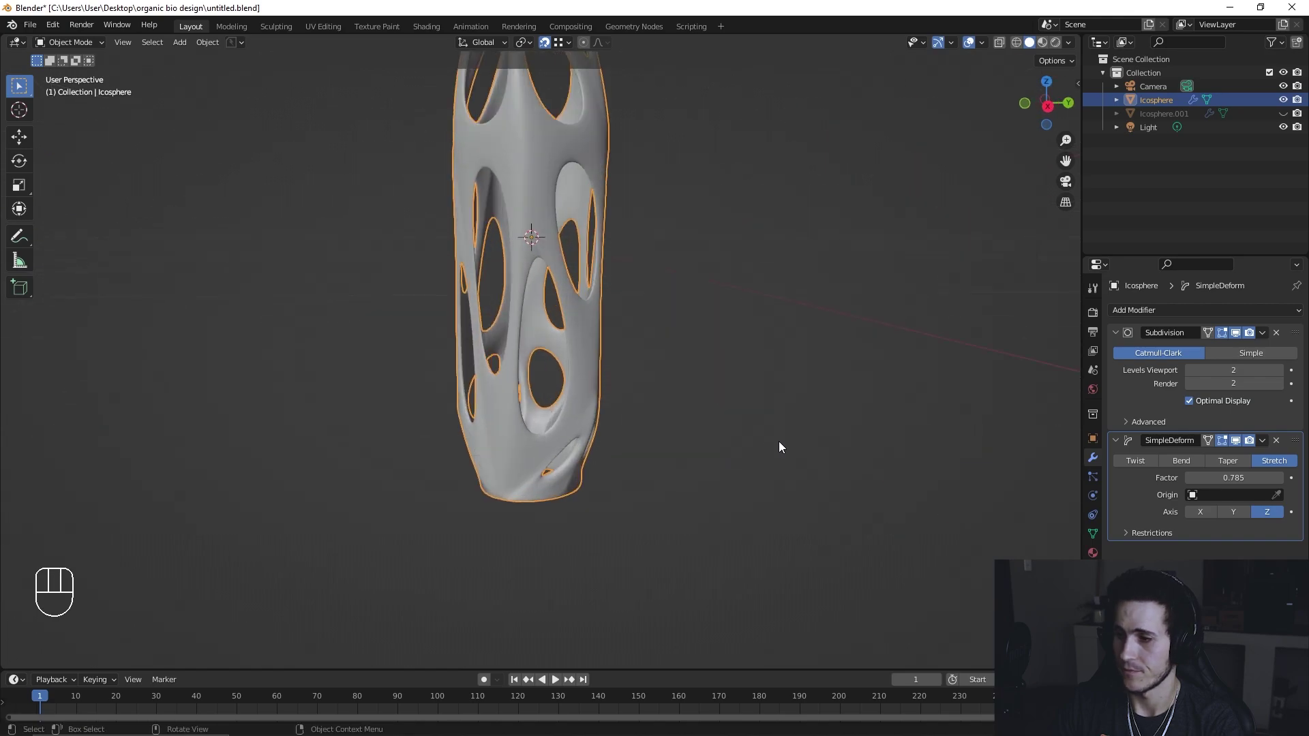
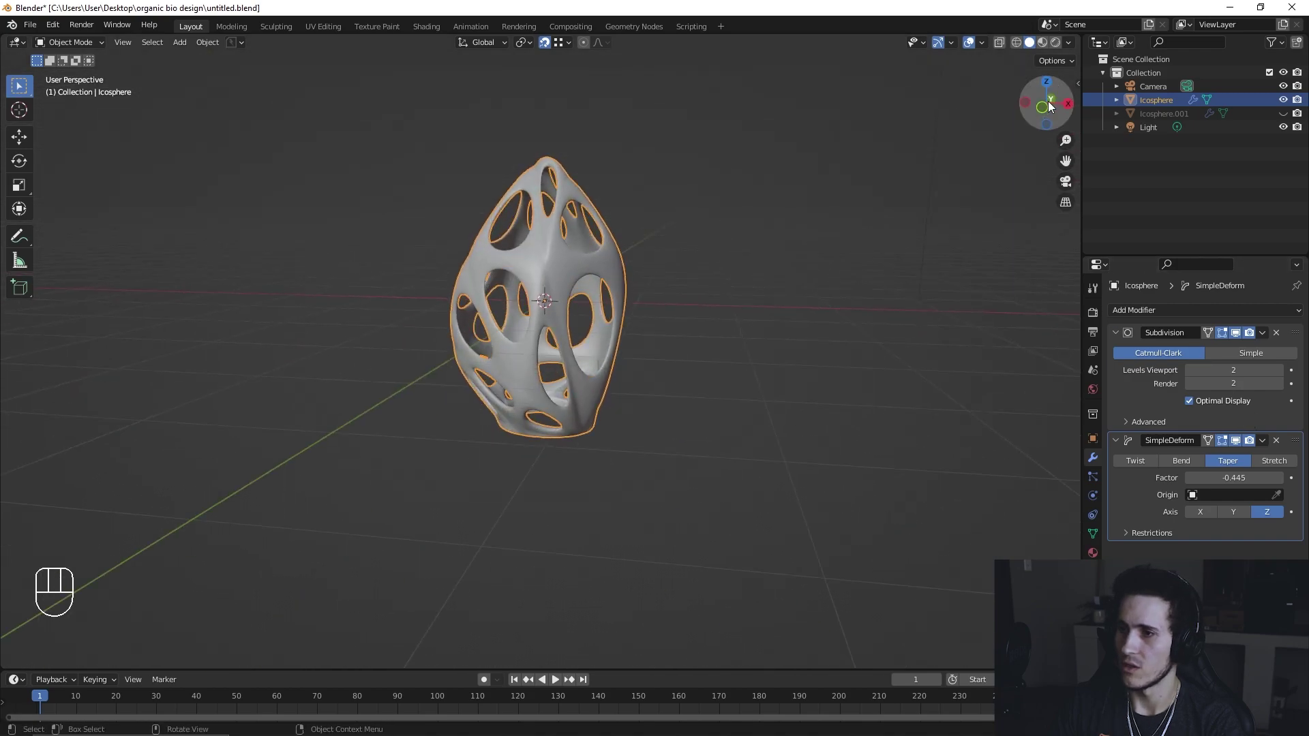
# Step: Compare the taper on and off from front view, then orbit to check the pointed egg
pyautogui.click(1051, 112)
pyautogui.click(1250, 441)
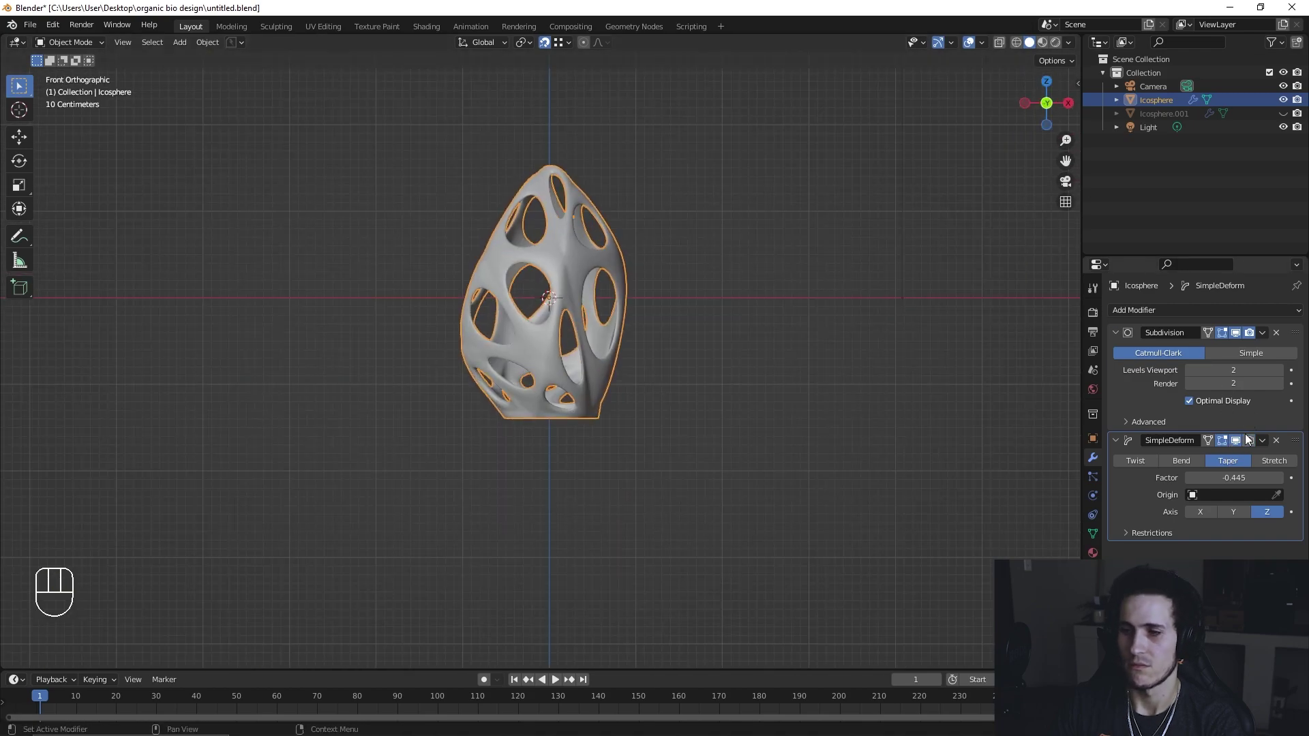
pyautogui.click(1247, 445)
pyautogui.click(1250, 445)
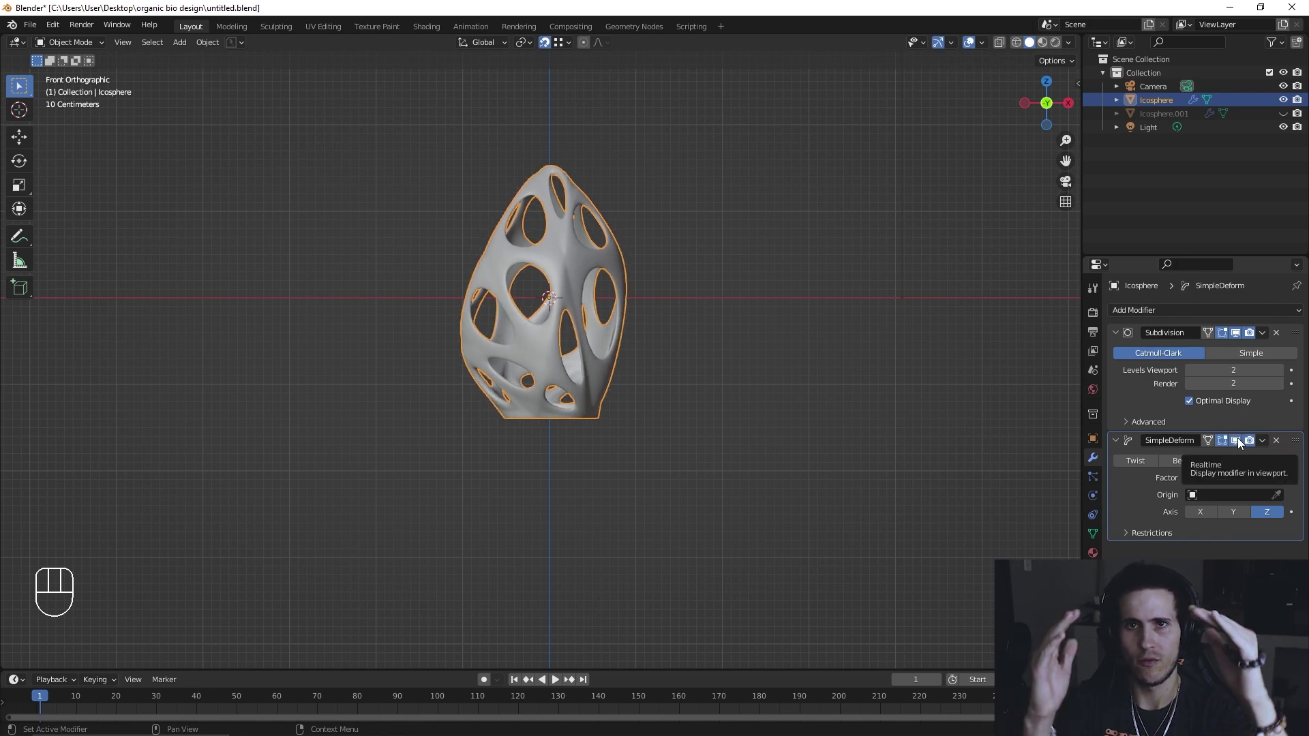
pyautogui.moveTo(679, 392); pyautogui.dragTo(647, 423)
pyautogui.press('ctrl+z')
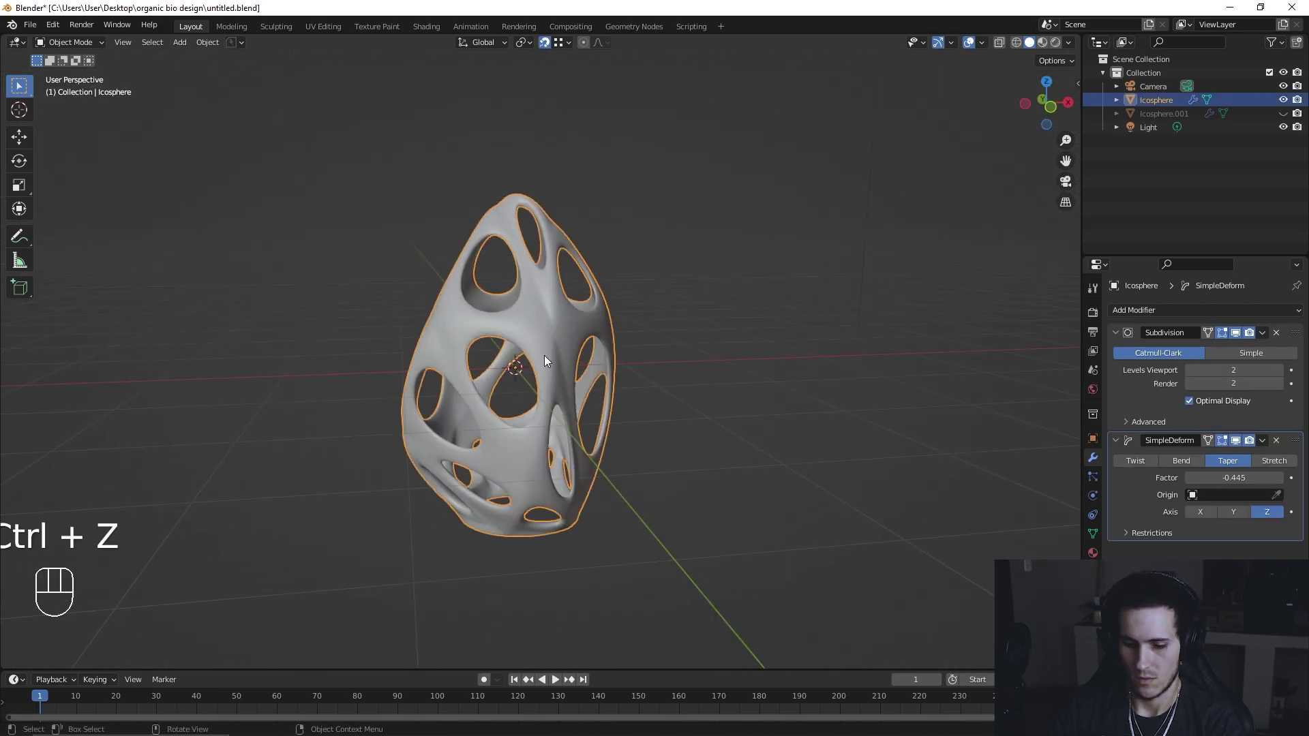
pyautogui.press('ctrl+a')
pyautogui.middleClick(650, 402)
pyautogui.moveTo(667, 361); pyautogui.dragTo(613, 369)
pyautogui.moveTo(610, 381); pyautogui.dragTo(642, 373)
pyautogui.moveTo(662, 364); pyautogui.dragTo(603, 352)
pyautogui.moveTo(583, 352); pyautogui.dragTo(570, 343)
pyautogui.press('Escape')
# Step: Add a Circle mesh, move it beneath the shade and enlarge it around the opening
pyautogui.press('shift+a')
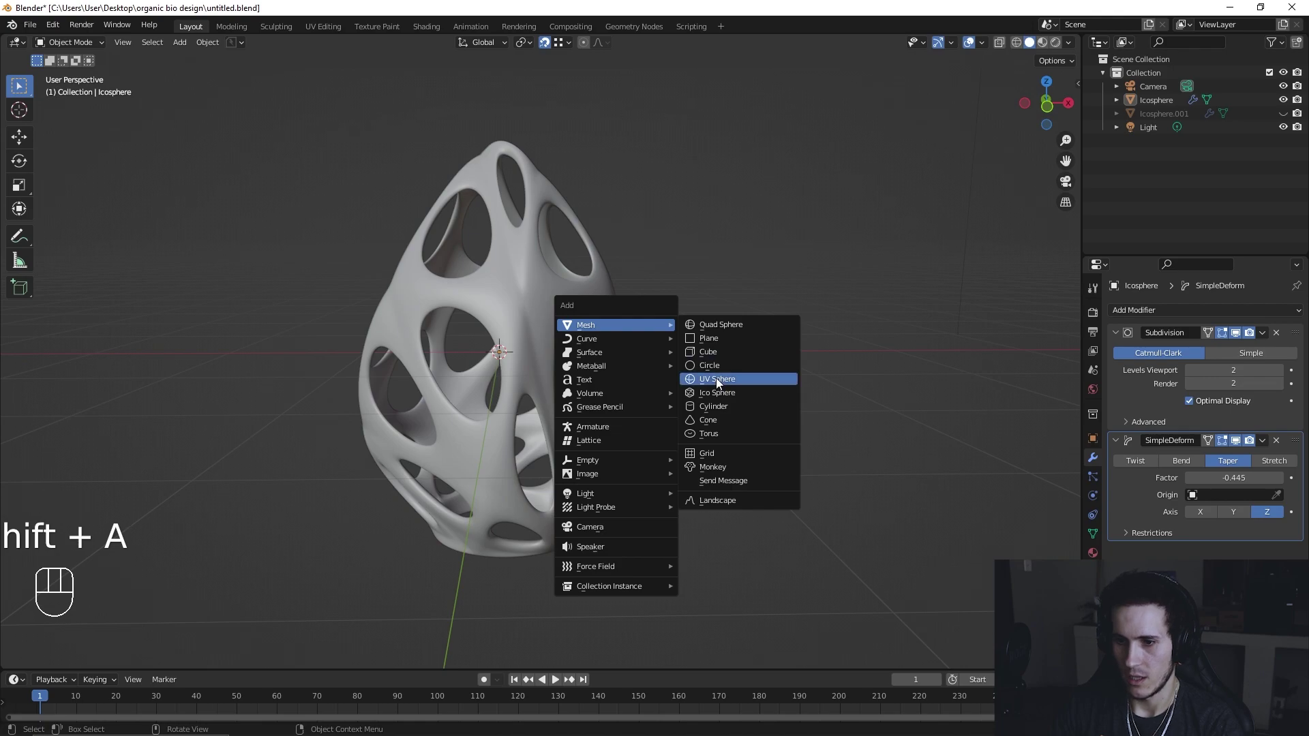
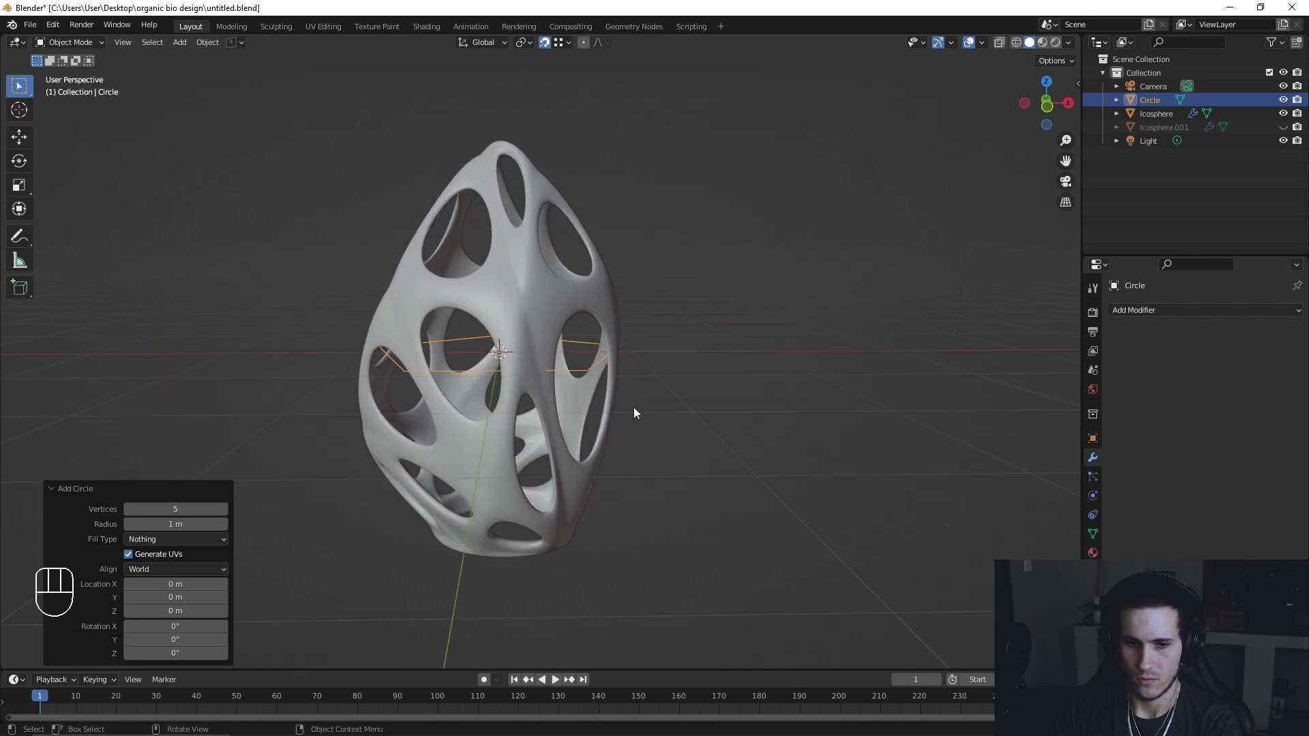
pyautogui.press('g')
pyautogui.click(693, 580)
pyautogui.click(706, 478)
pyautogui.press('s')
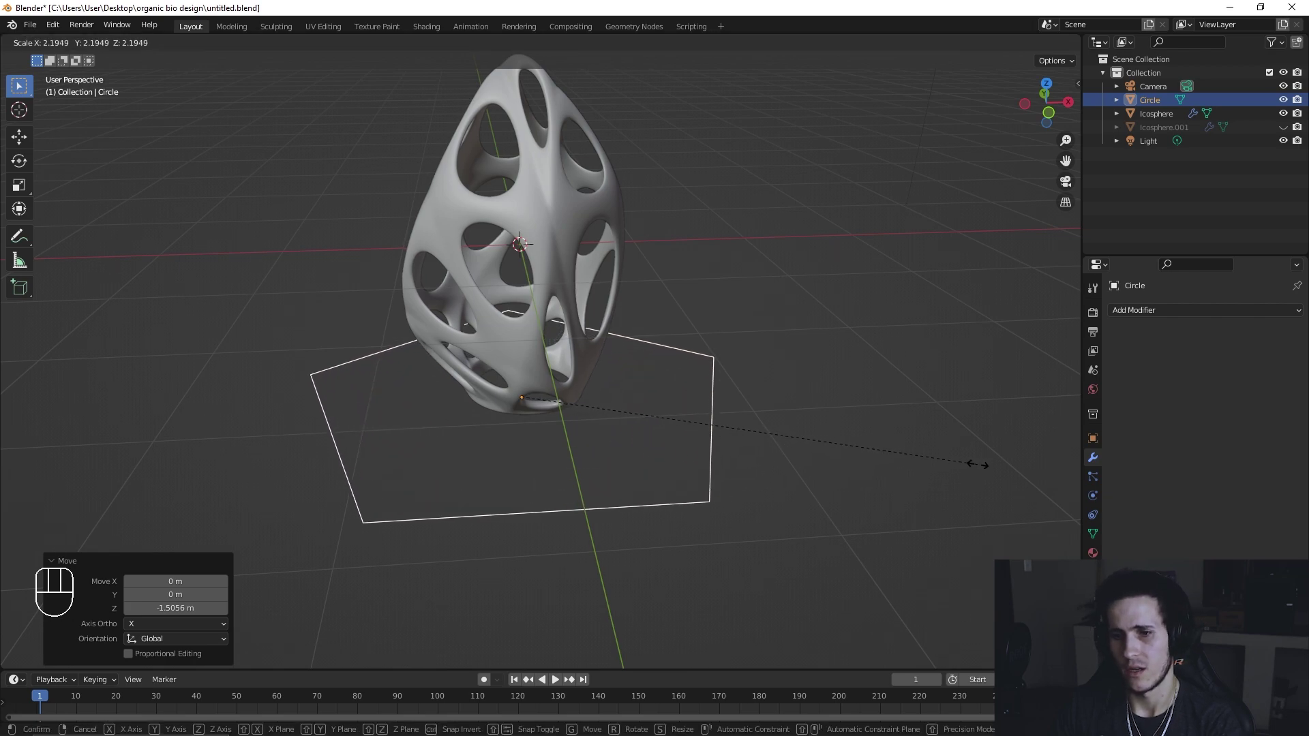
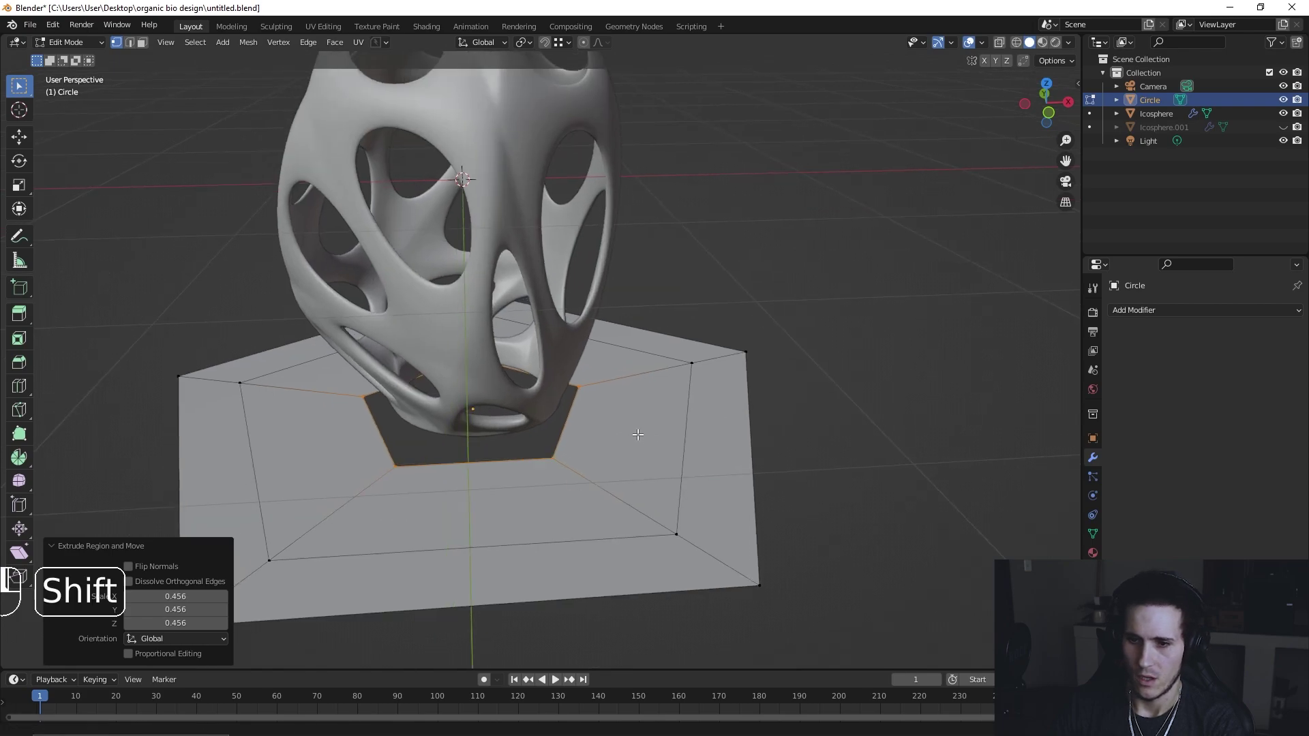
# Step: Give the Circle base disc a level-3 Subdivision modifier
pyautogui.press('Tab')
pyautogui.click(1131, 315)
pyautogui.click(1284, 375)
pyautogui.press('Tab')
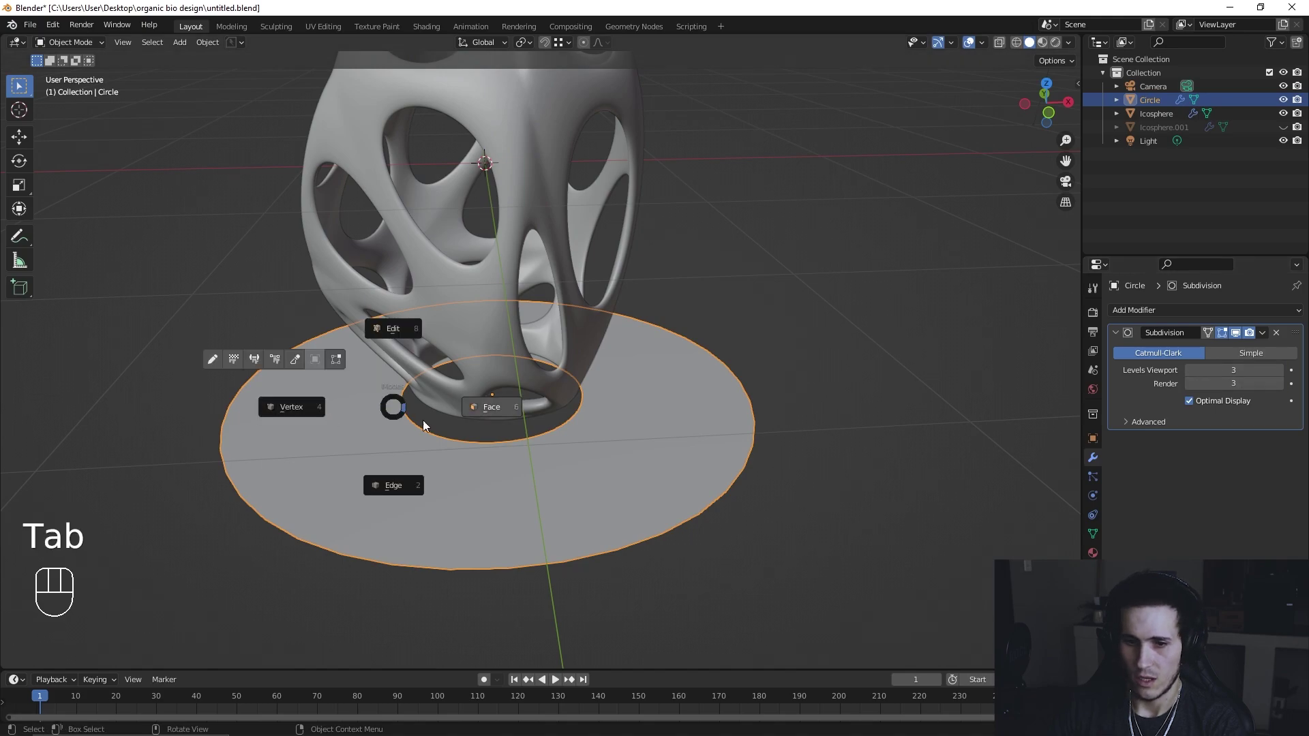
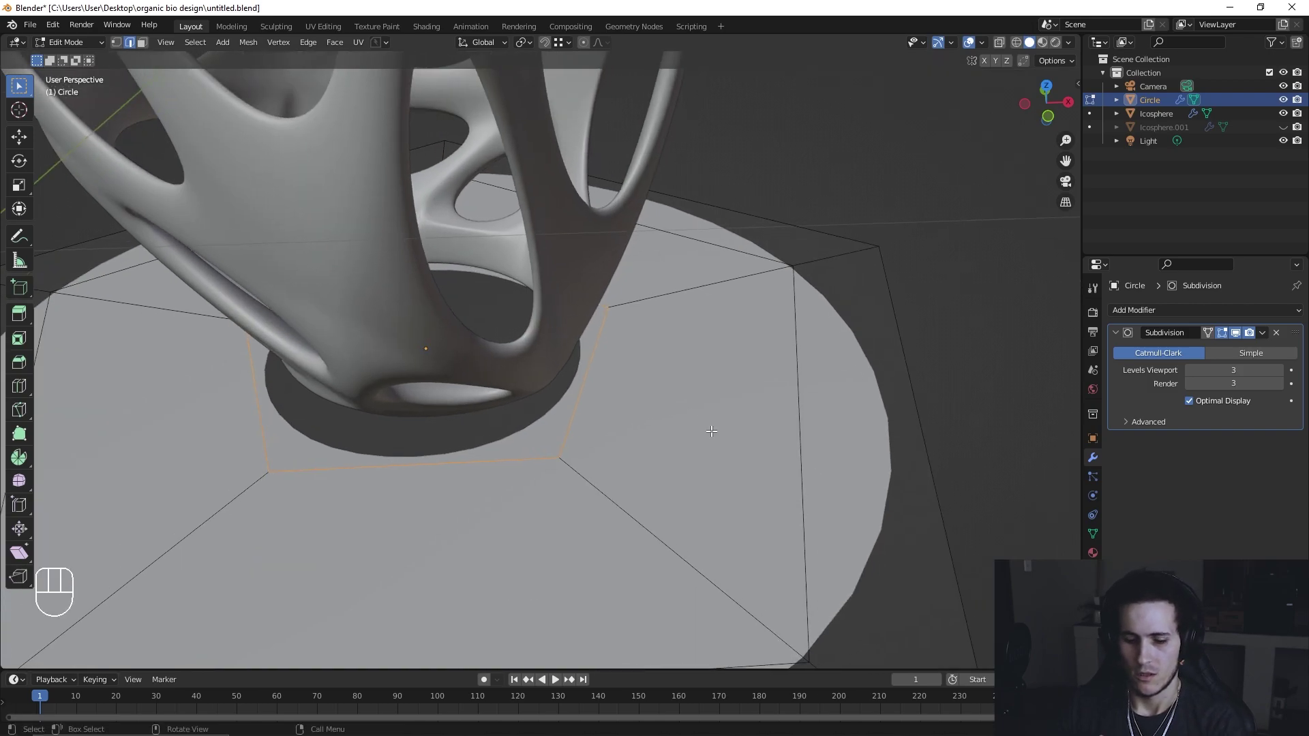
# Step: Extrude and scale the inner ring into a short stem toward the shade, then frame the whole lamp
pyautogui.press('e')
pyautogui.press('s')
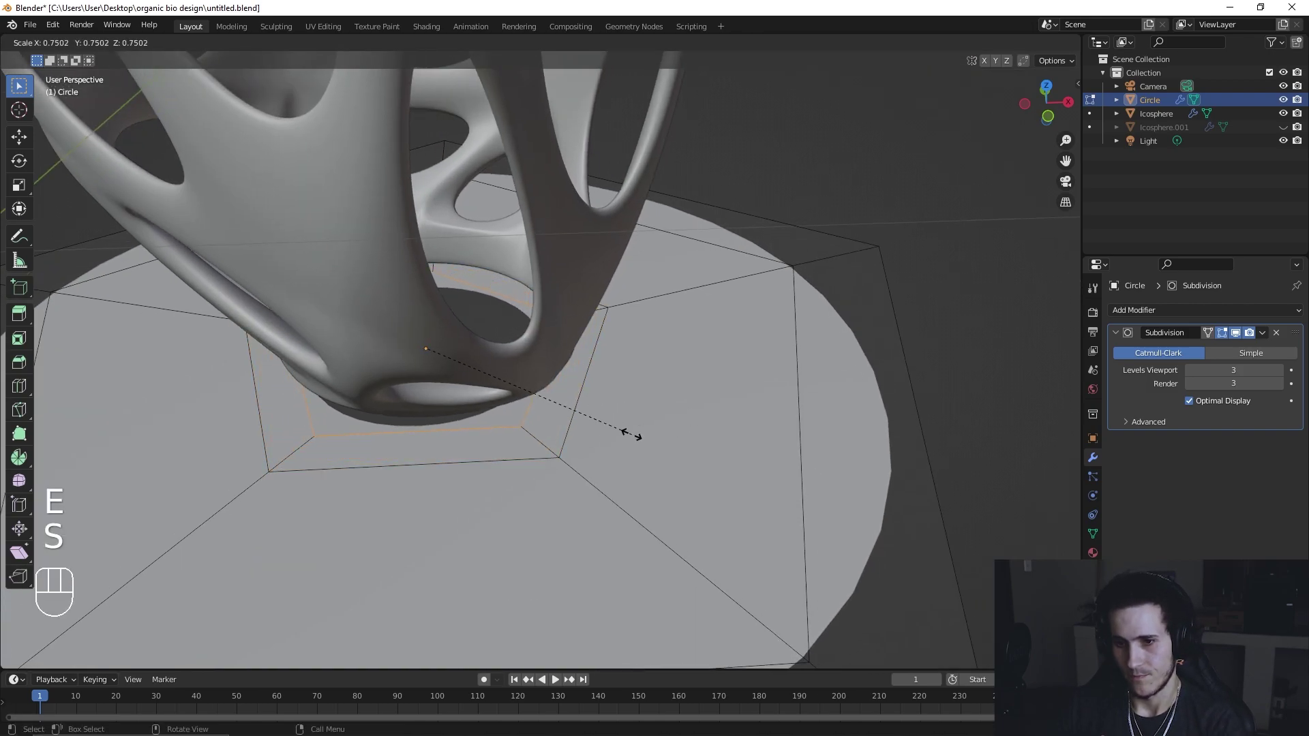
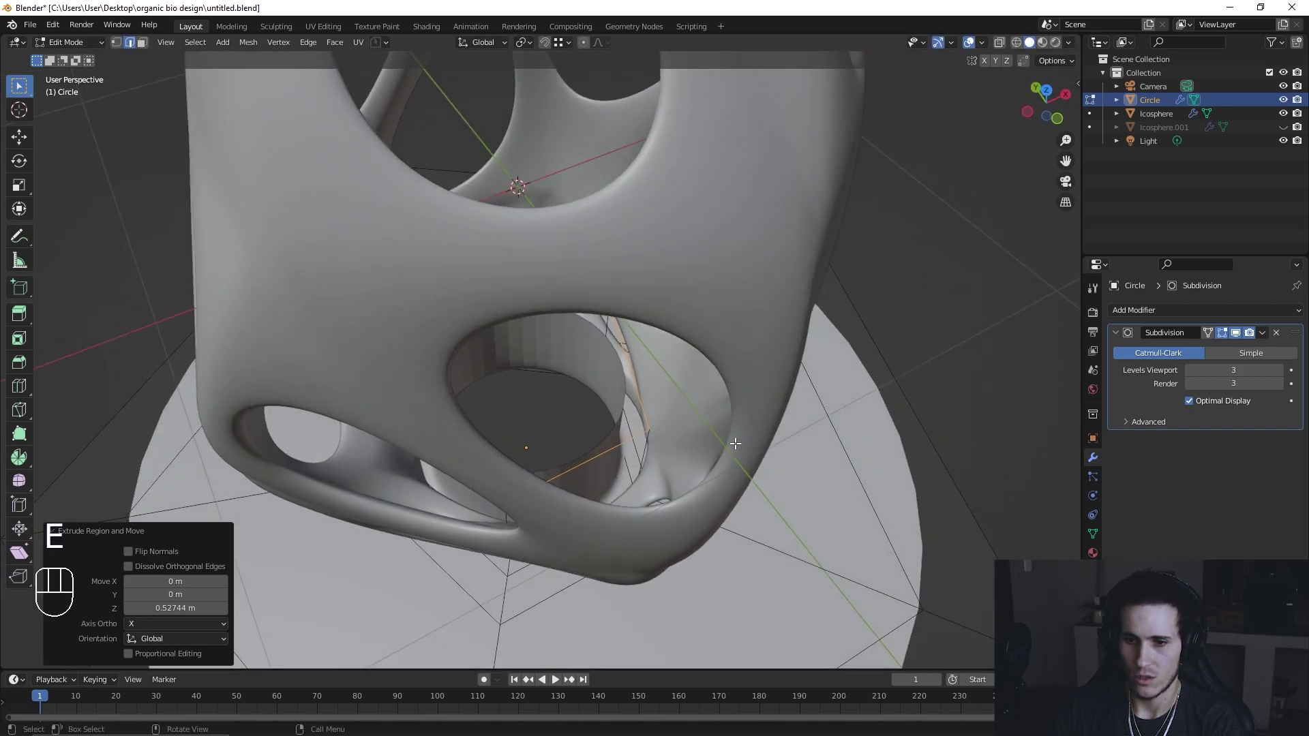
pyautogui.moveTo(752, 467); pyautogui.dragTo(816, 491)
pyautogui.moveTo(816, 491); pyautogui.dragTo(732, 429)
pyautogui.moveTo(685, 439); pyautogui.dragTo(701, 467)
pyautogui.middleClick(672, 419)
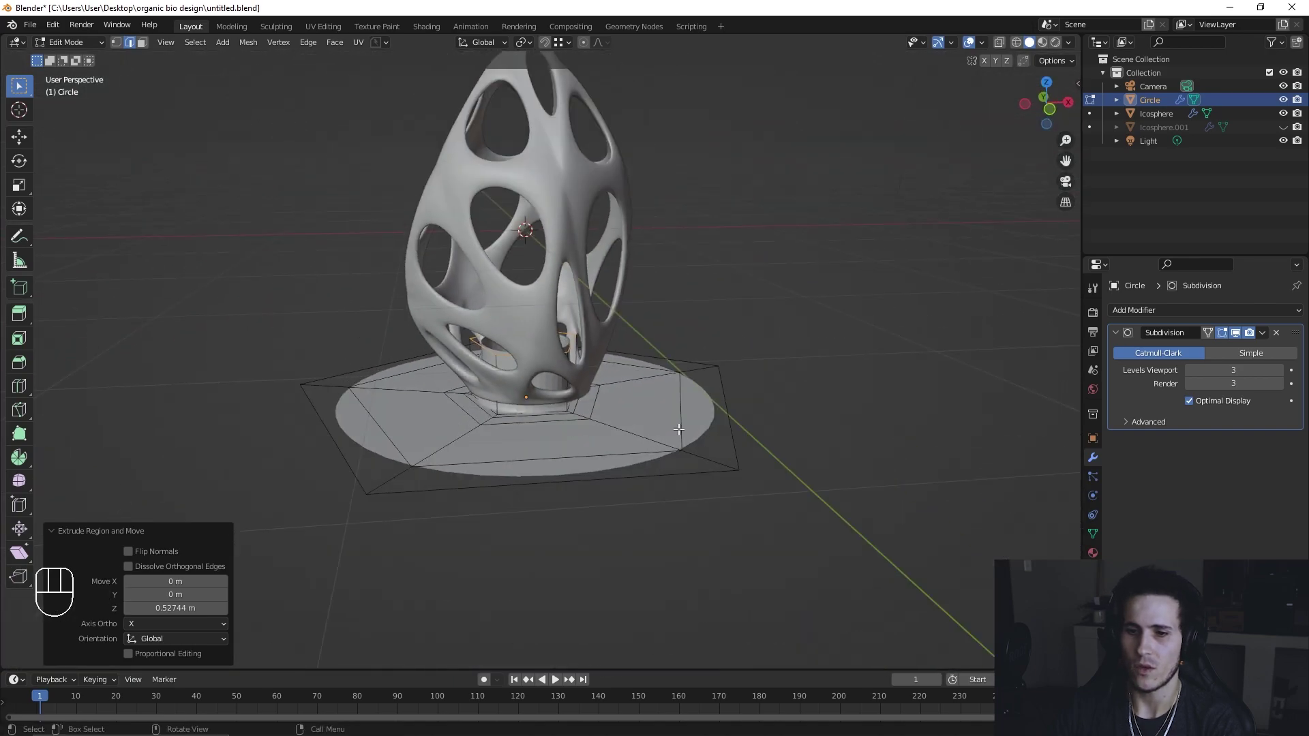
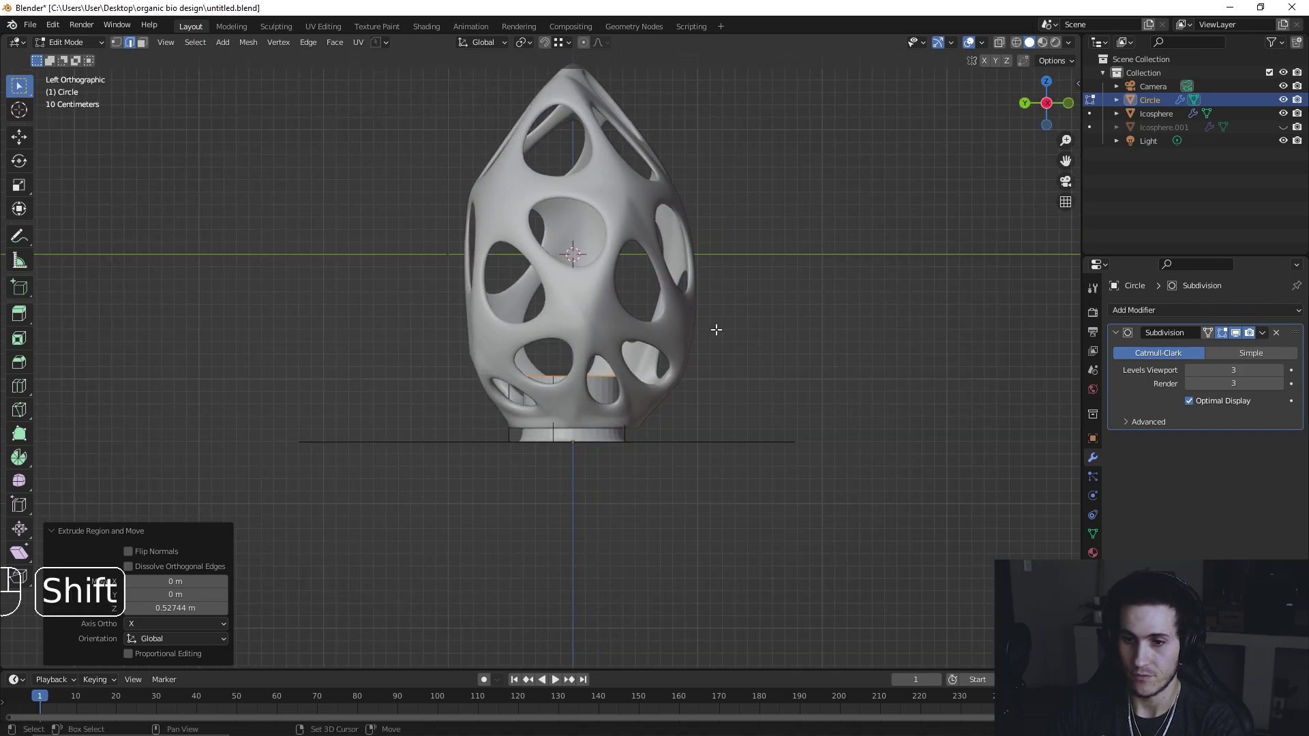
# Step: Extrude the stem's top ring up through the shade, inset its tip into a spike, return to Object Mode
pyautogui.press('e')
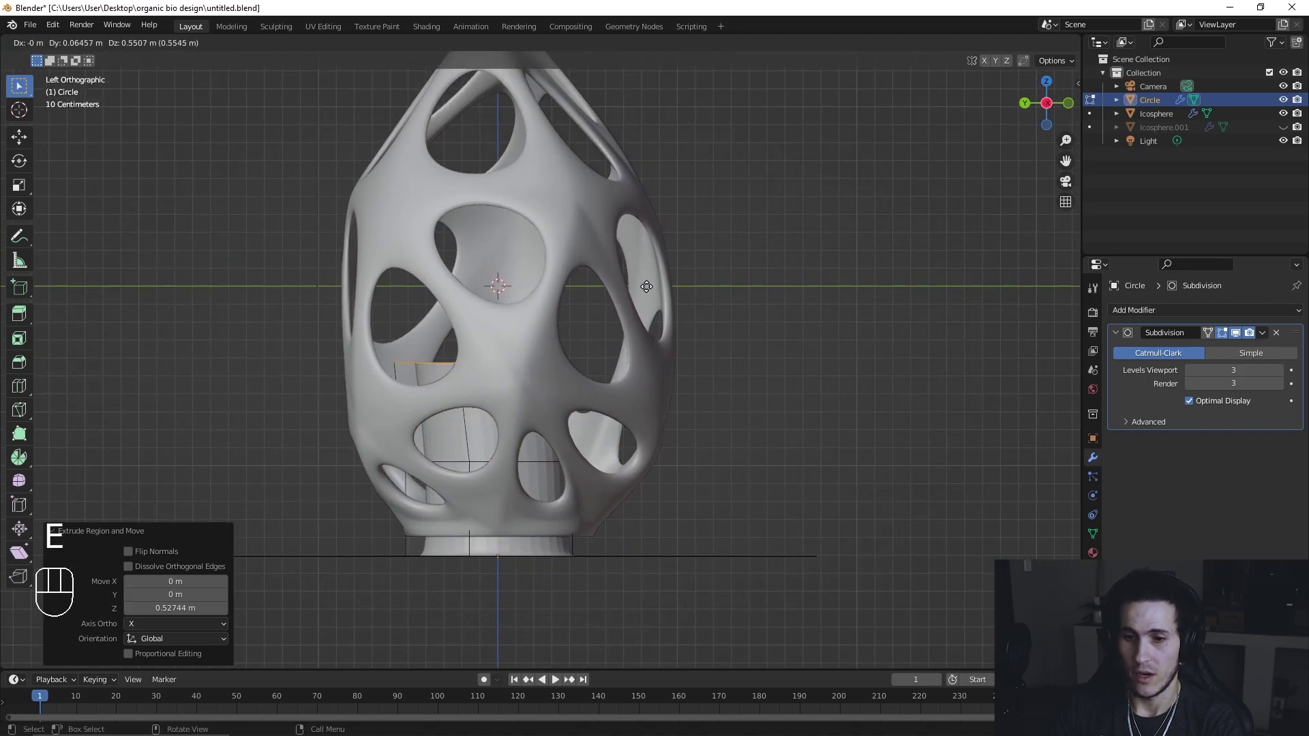
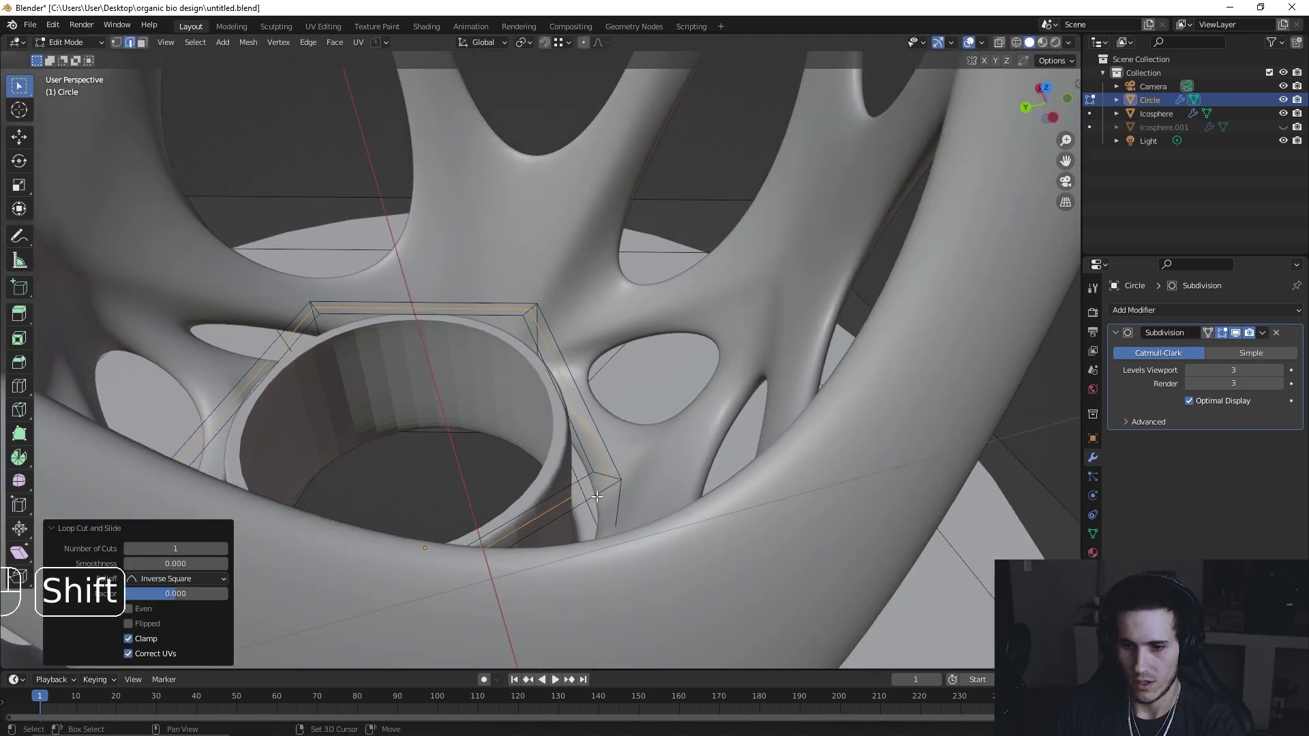
pyautogui.middleClick(612, 479)
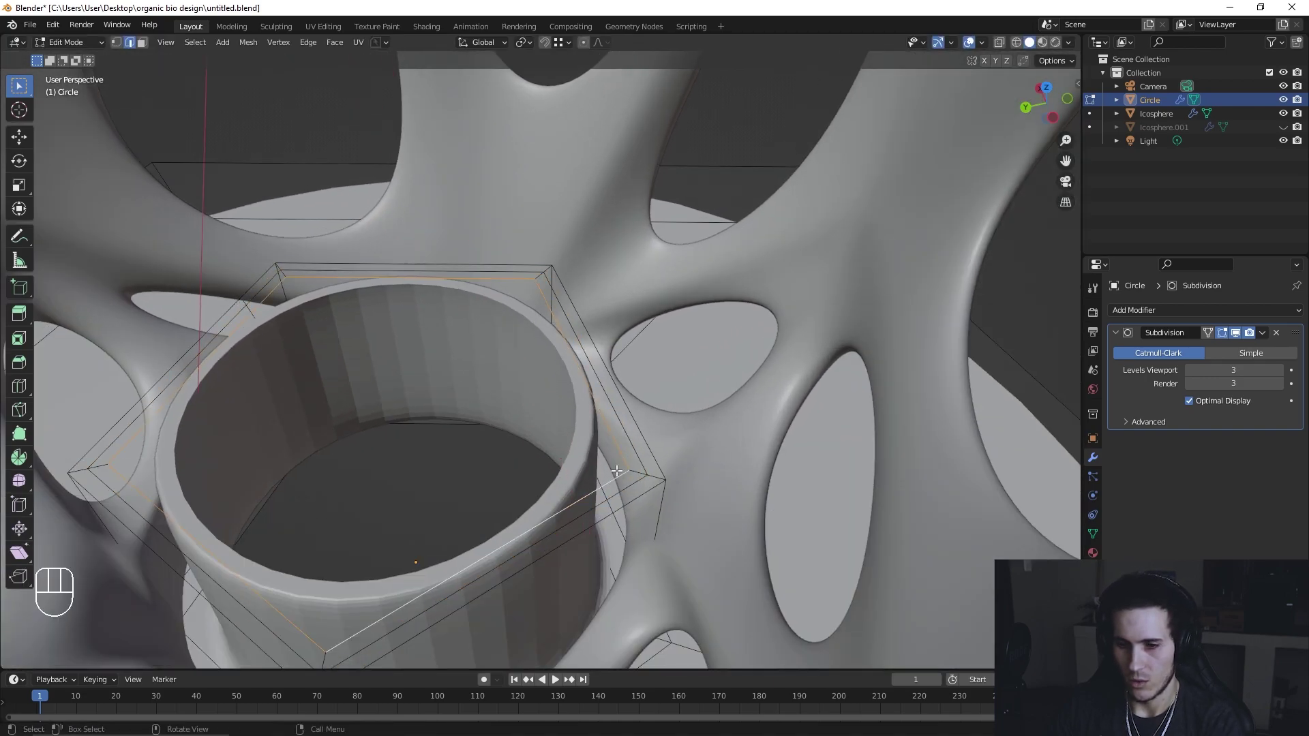
pyautogui.moveTo(626, 396); pyautogui.dragTo(623, 376)
pyautogui.moveTo(620, 370); pyautogui.dragTo(516, 302)
pyautogui.press('e')
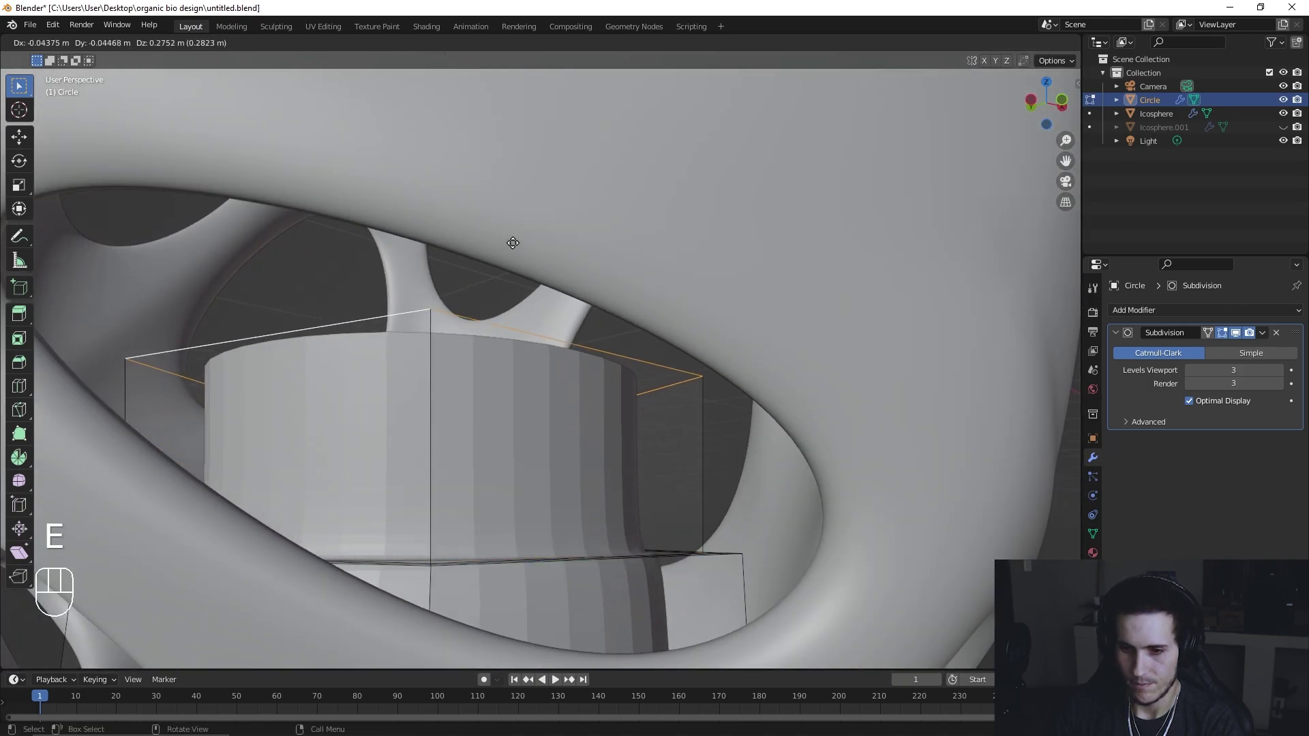
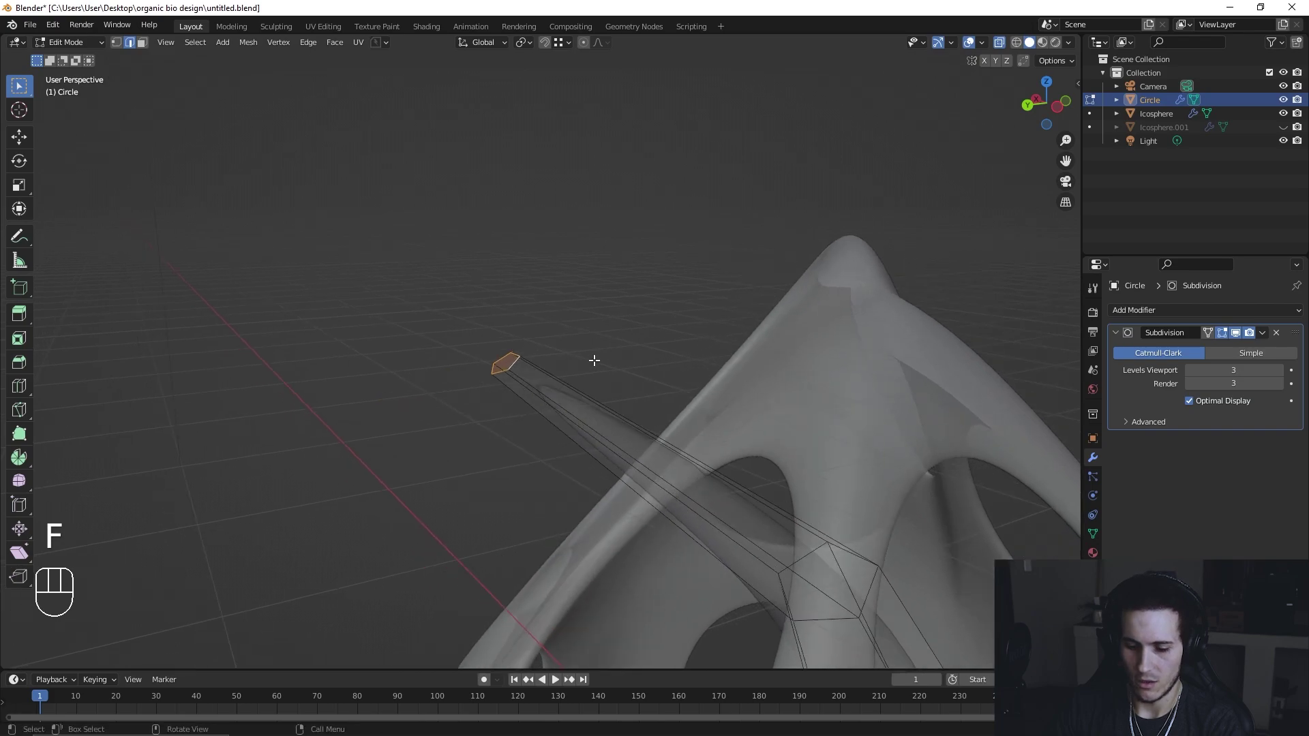
pyautogui.press('i')
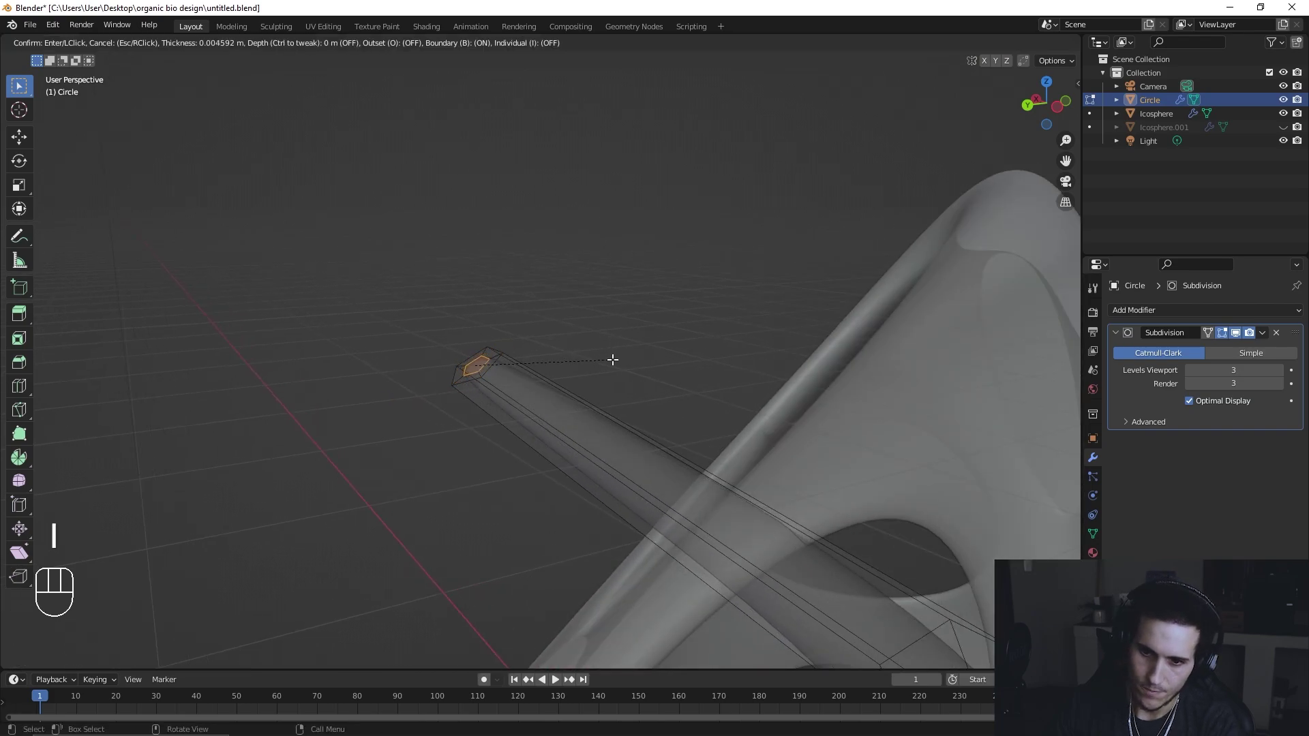
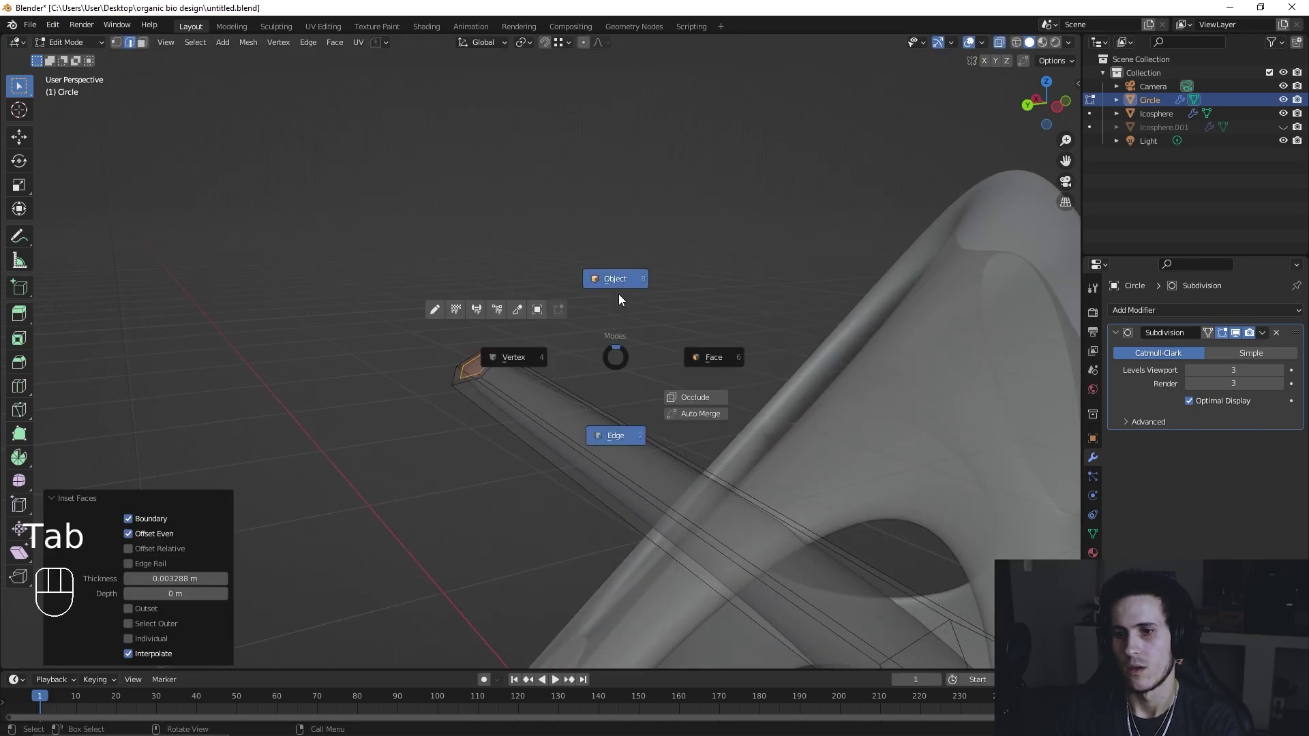
pyautogui.moveTo(590, 322); pyautogui.dragTo(523, 303)
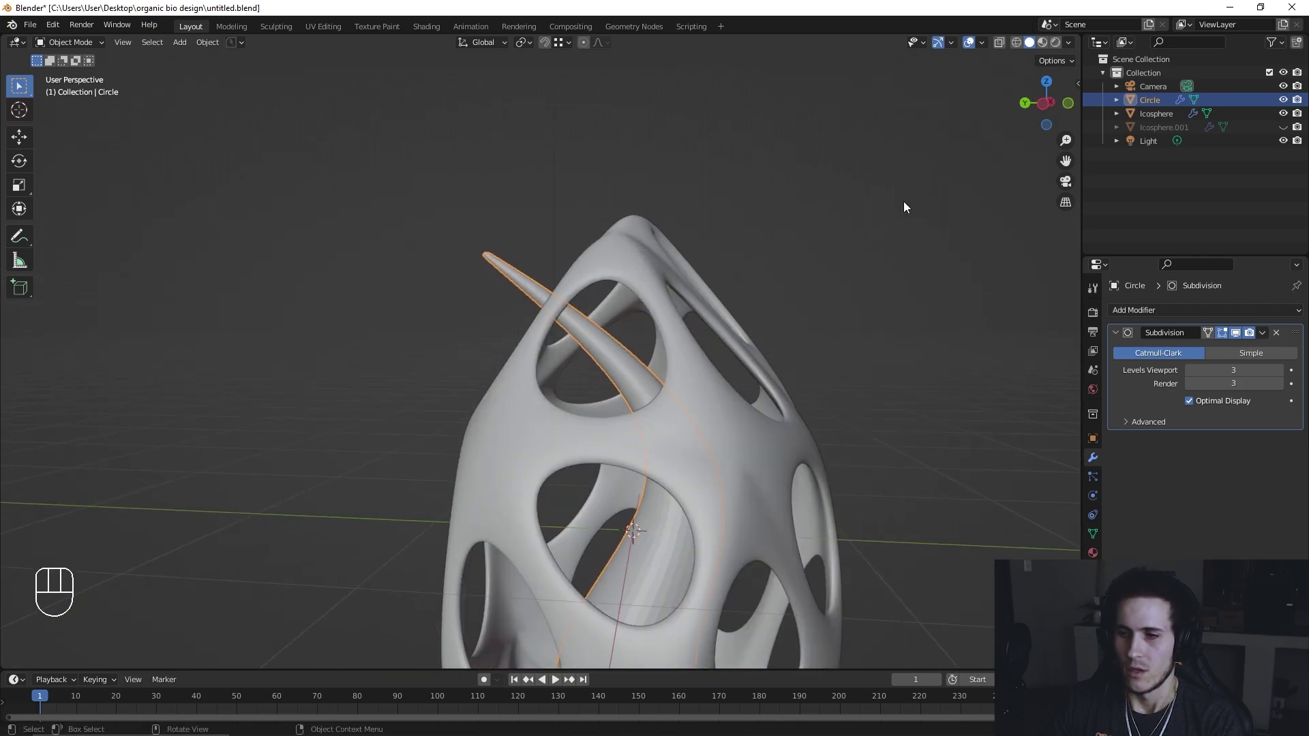
# Step: Select the lamp shade and rotate it about the vertical Z axis while inspecting it
pyautogui.rightClick(600, 247)
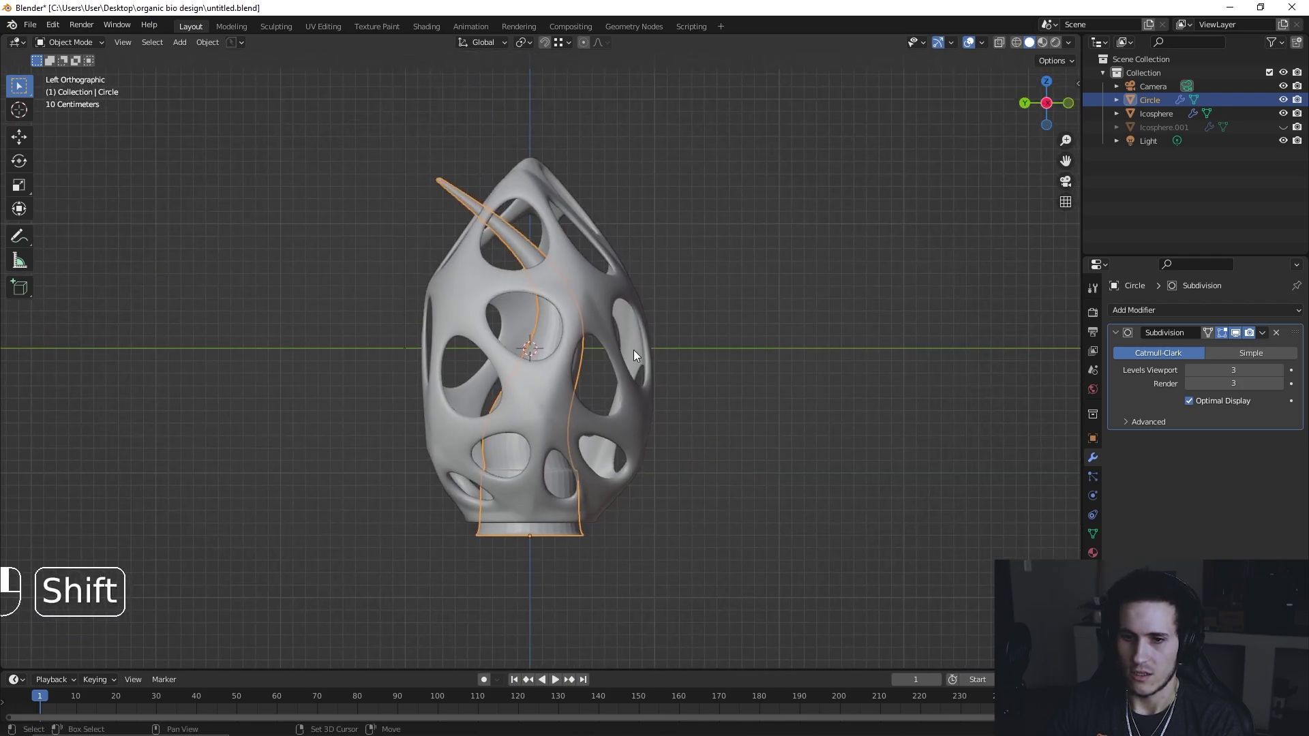
pyautogui.moveTo(661, 341); pyautogui.dragTo(812, 375)
pyautogui.moveTo(692, 400); pyautogui.dragTo(657, 410)
pyautogui.click(582, 392)
pyautogui.moveTo(720, 408); pyautogui.dragTo(855, 401)
pyautogui.moveTo(818, 400); pyautogui.dragTo(713, 401)
pyautogui.press('r')
pyautogui.press('z')
pyautogui.moveTo(627, 417); pyautogui.dragTo(716, 409)
pyautogui.moveTo(647, 398); pyautogui.dragTo(539, 397)
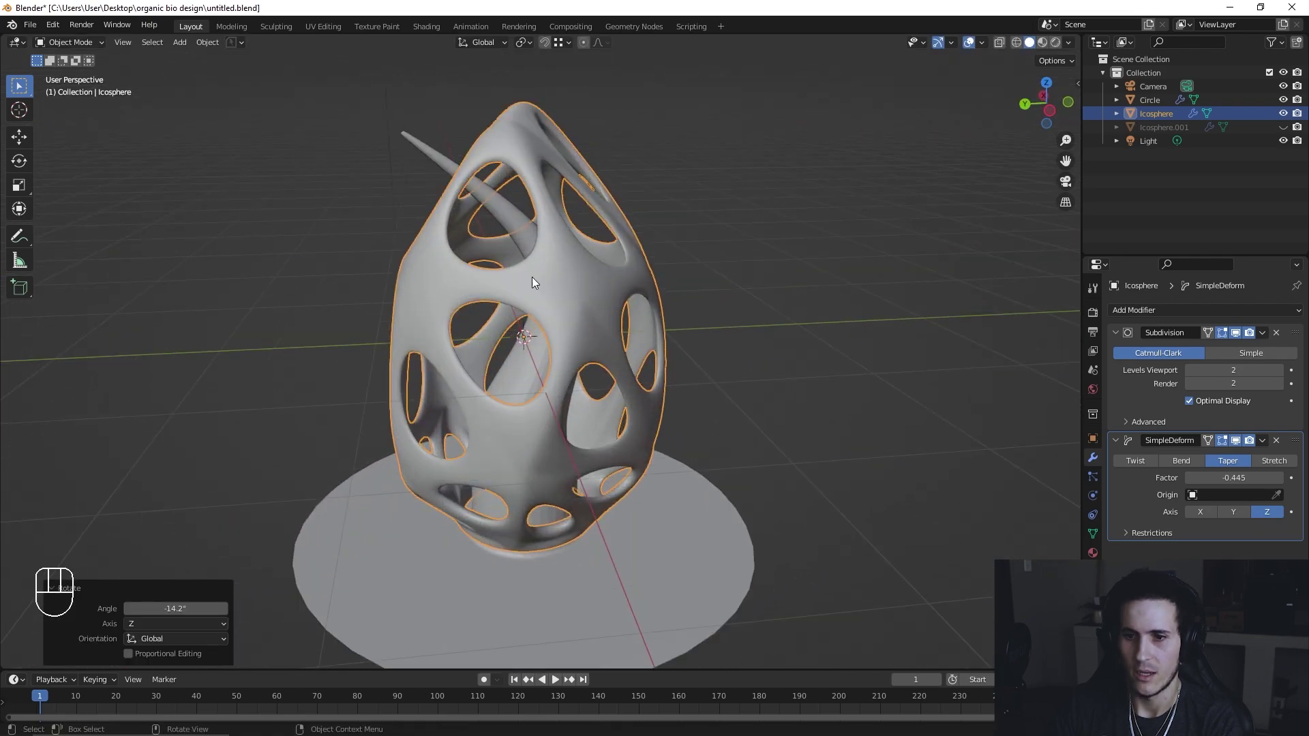
# Step: Select the Circle stem-and-base object and isolate it in Local View without the shade
pyautogui.click(529, 222)
pyautogui.click(1062, 124)
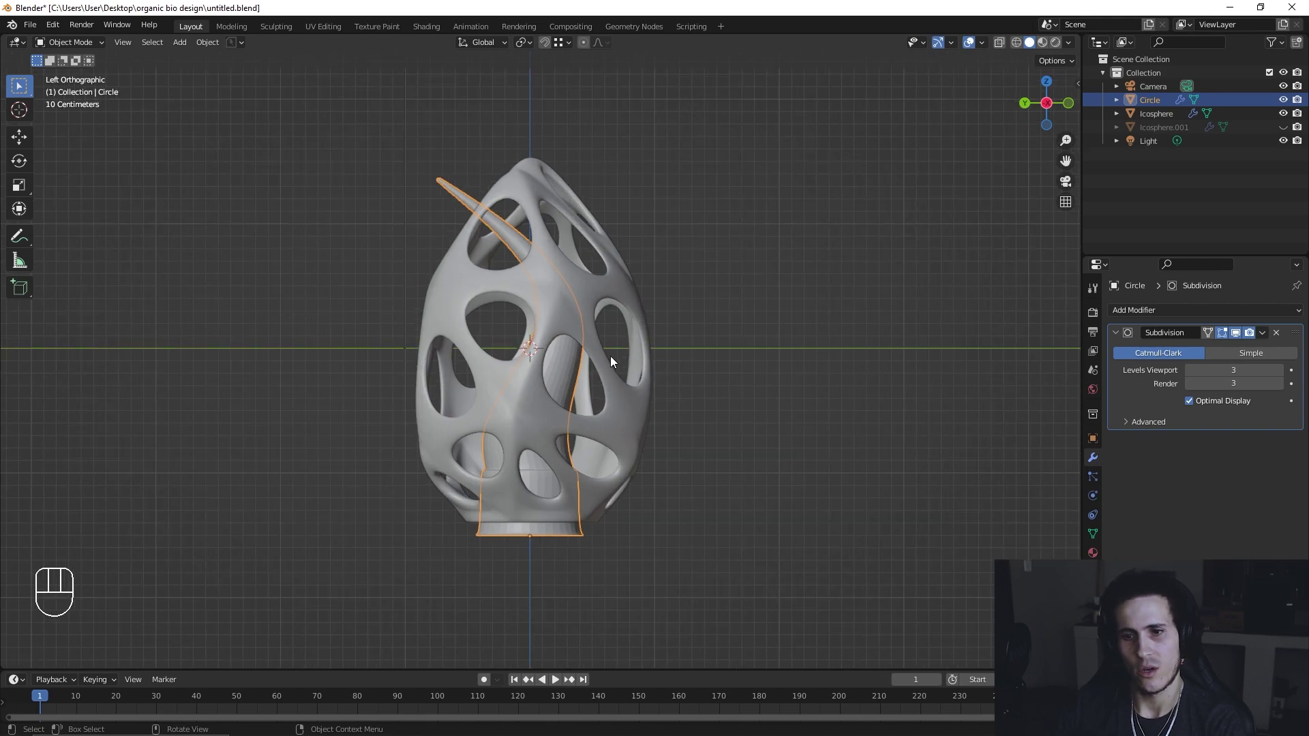
pyautogui.moveTo(643, 430); pyautogui.dragTo(654, 444)
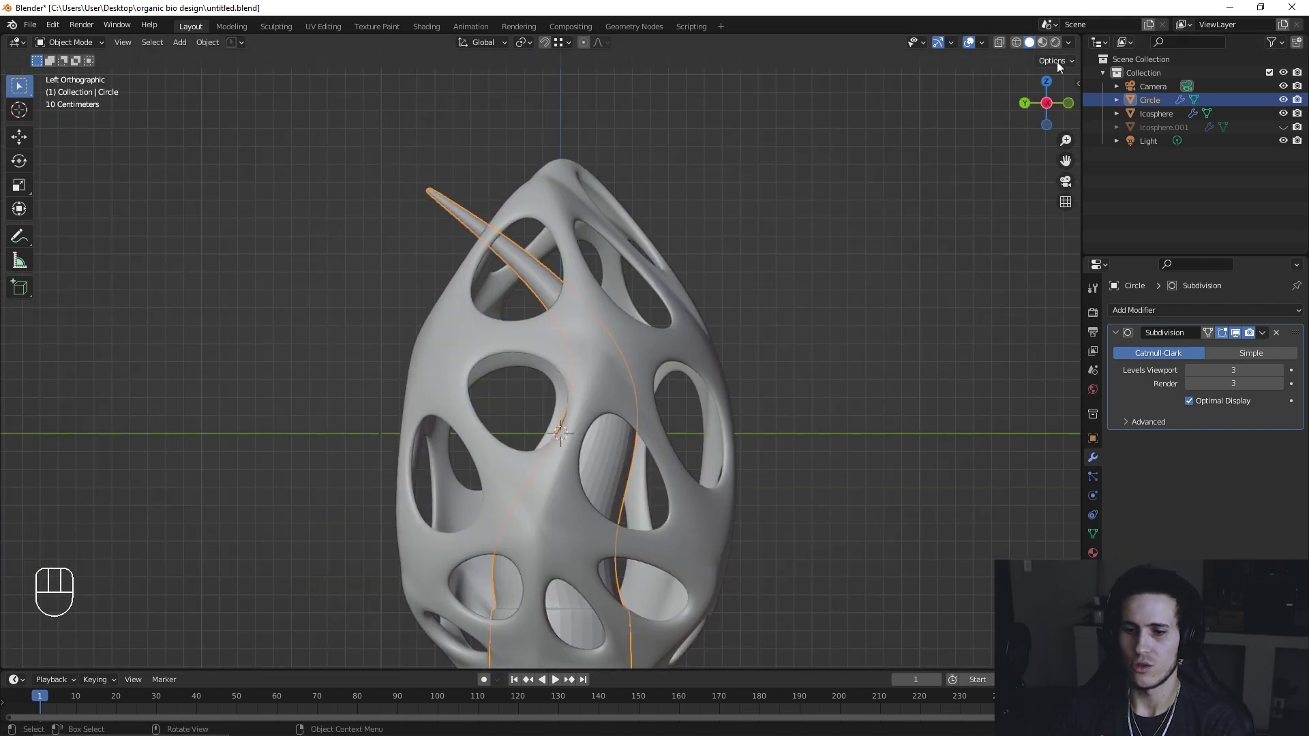
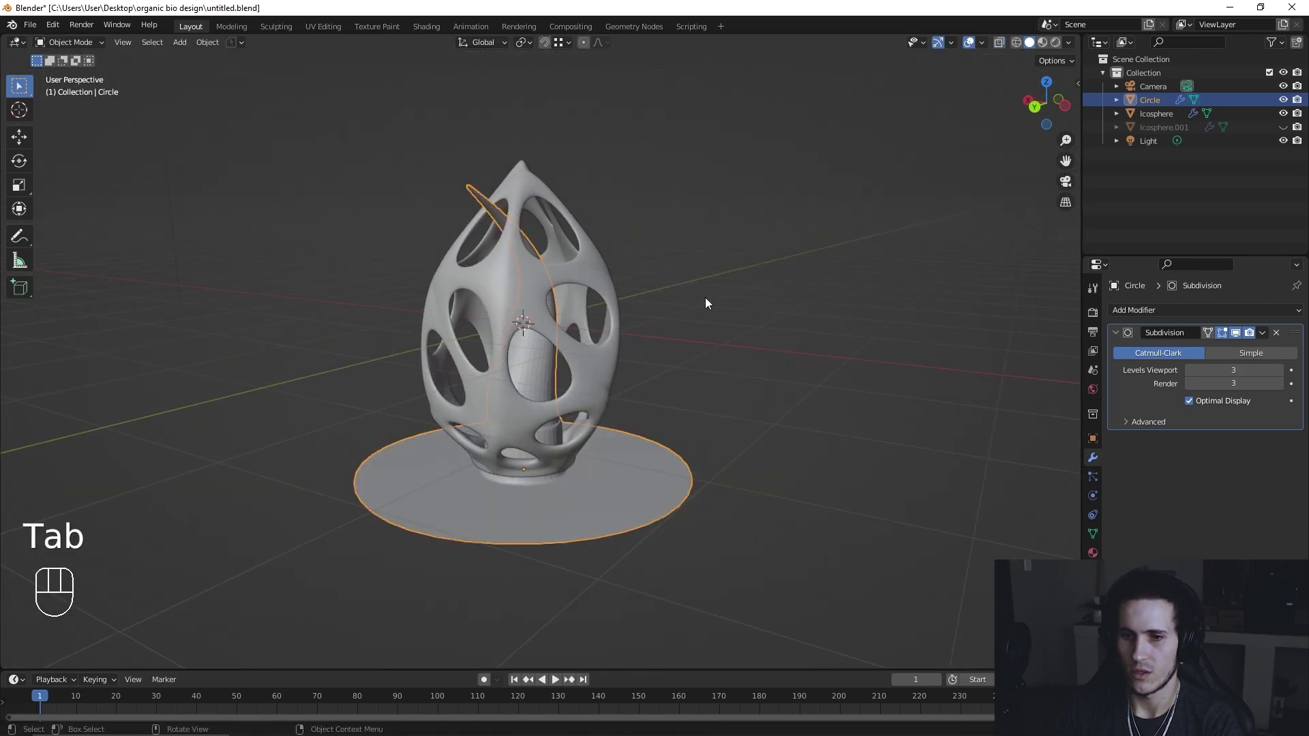
pyautogui.press('KP_Divide')
pyautogui.moveTo(626, 439); pyautogui.dragTo(537, 429)
pyautogui.moveTo(586, 460); pyautogui.dragTo(633, 471)
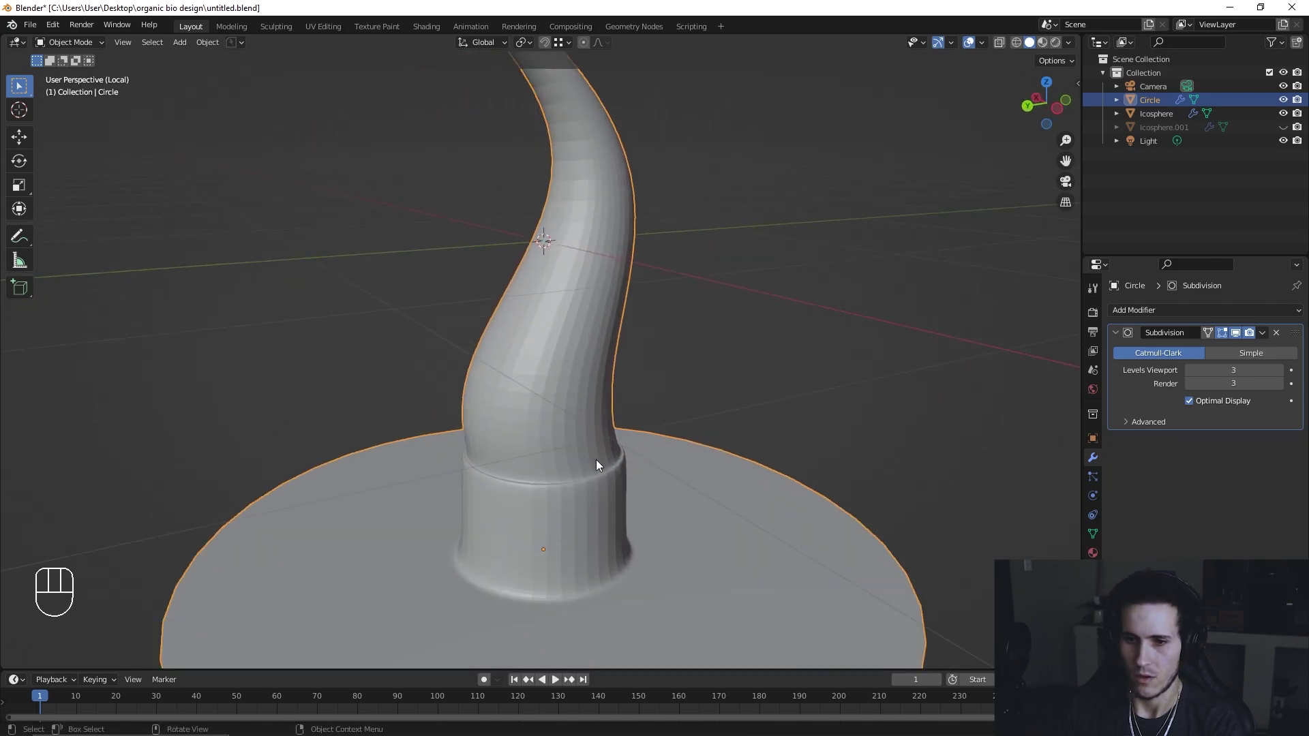
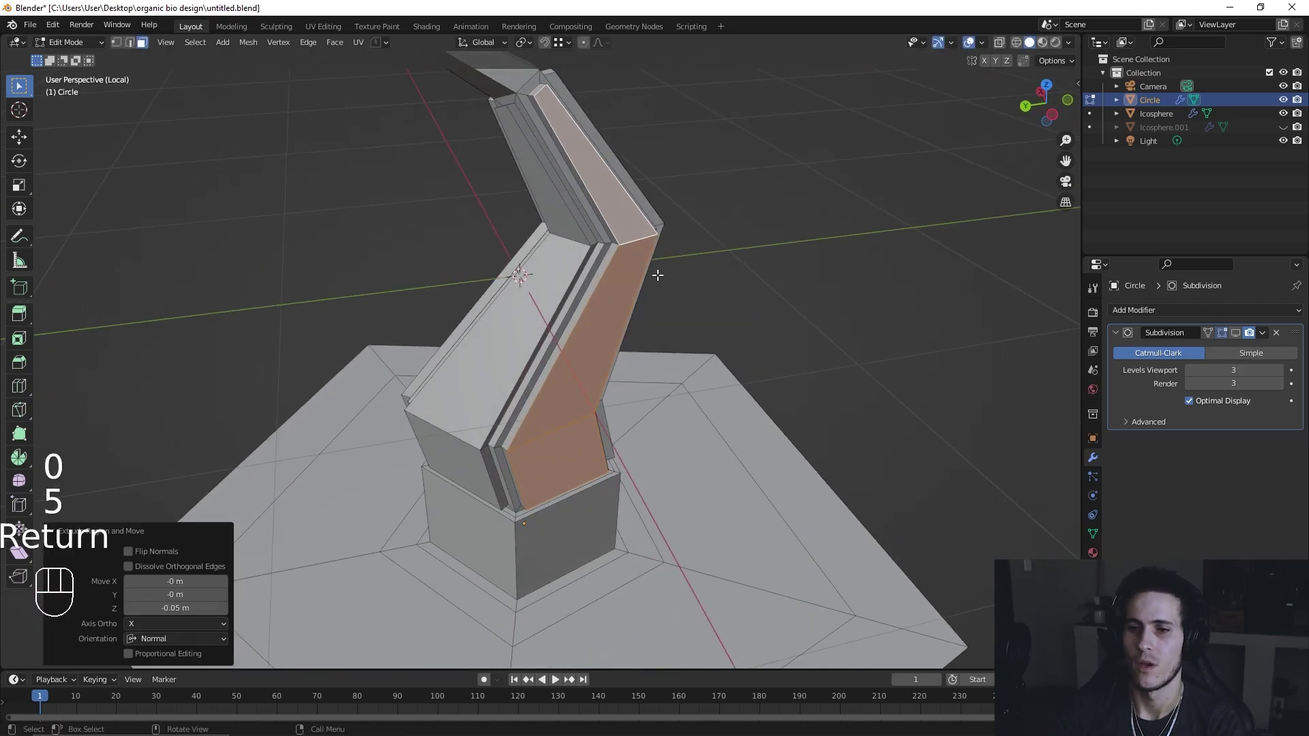
# Step: Preview the smoothed stem's fluted grooves in Object Mode from several angles
pyautogui.press('Tab')
pyautogui.click(1239, 344)
pyautogui.moveTo(558, 395); pyautogui.dragTo(601, 379)
pyautogui.middleClick(607, 392)
pyautogui.moveTo(584, 334); pyautogui.dragTo(622, 327)
pyautogui.moveTo(611, 447); pyautogui.dragTo(693, 427)
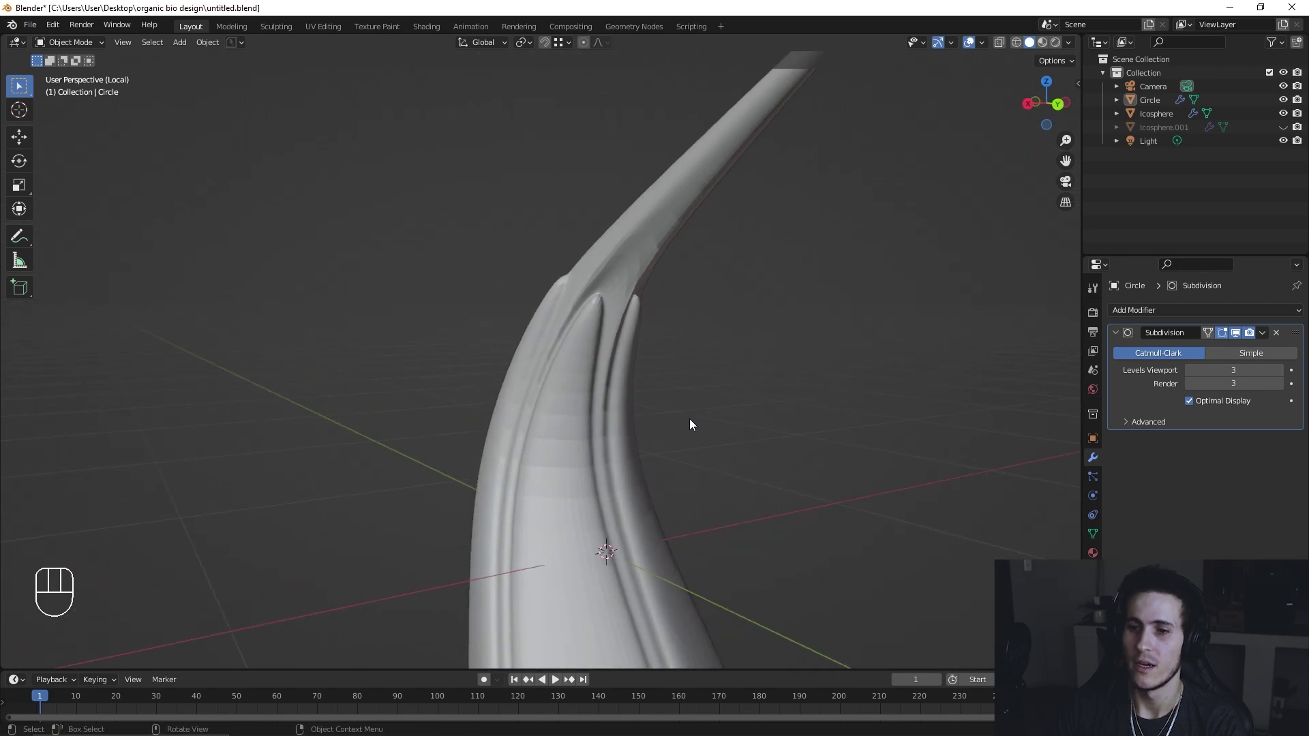
pyautogui.moveTo(638, 411); pyautogui.dragTo(496, 409)
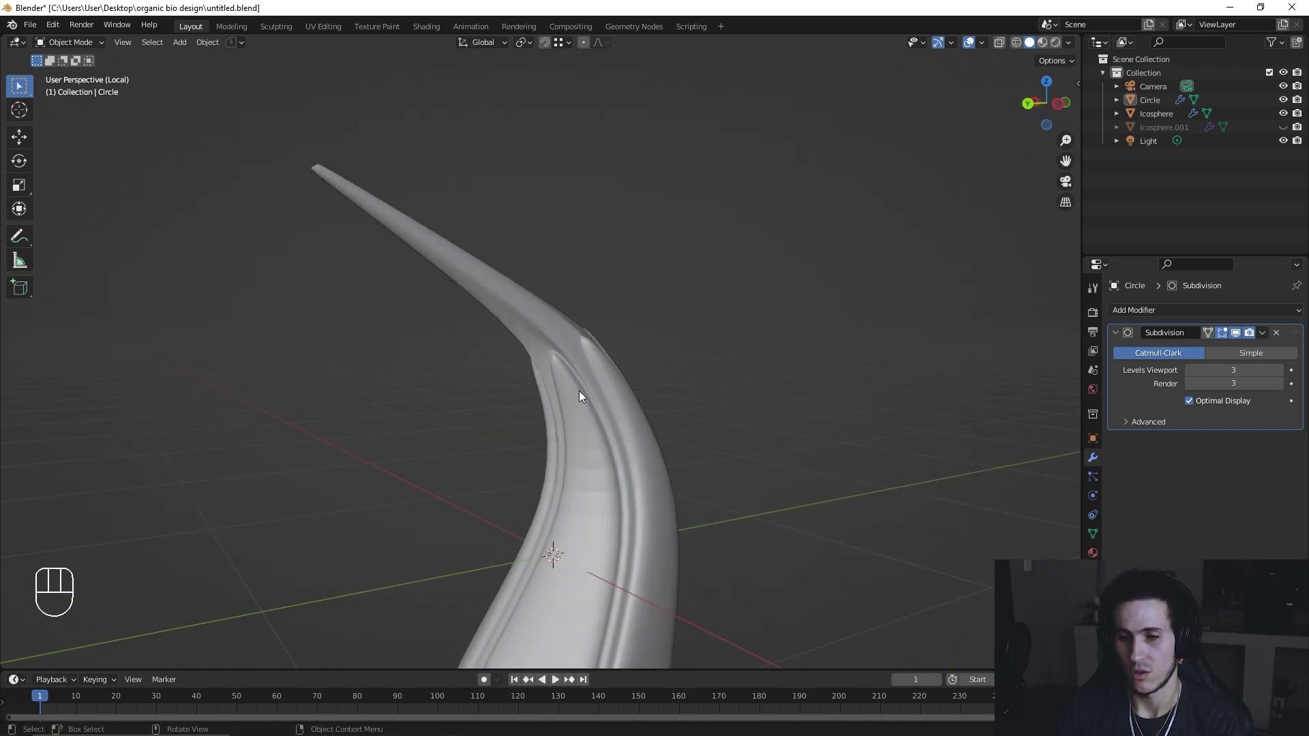
# Step: Add edge loops near the stem's upper bend and just above the collar to sharpen the creases
pyautogui.press('Tab')
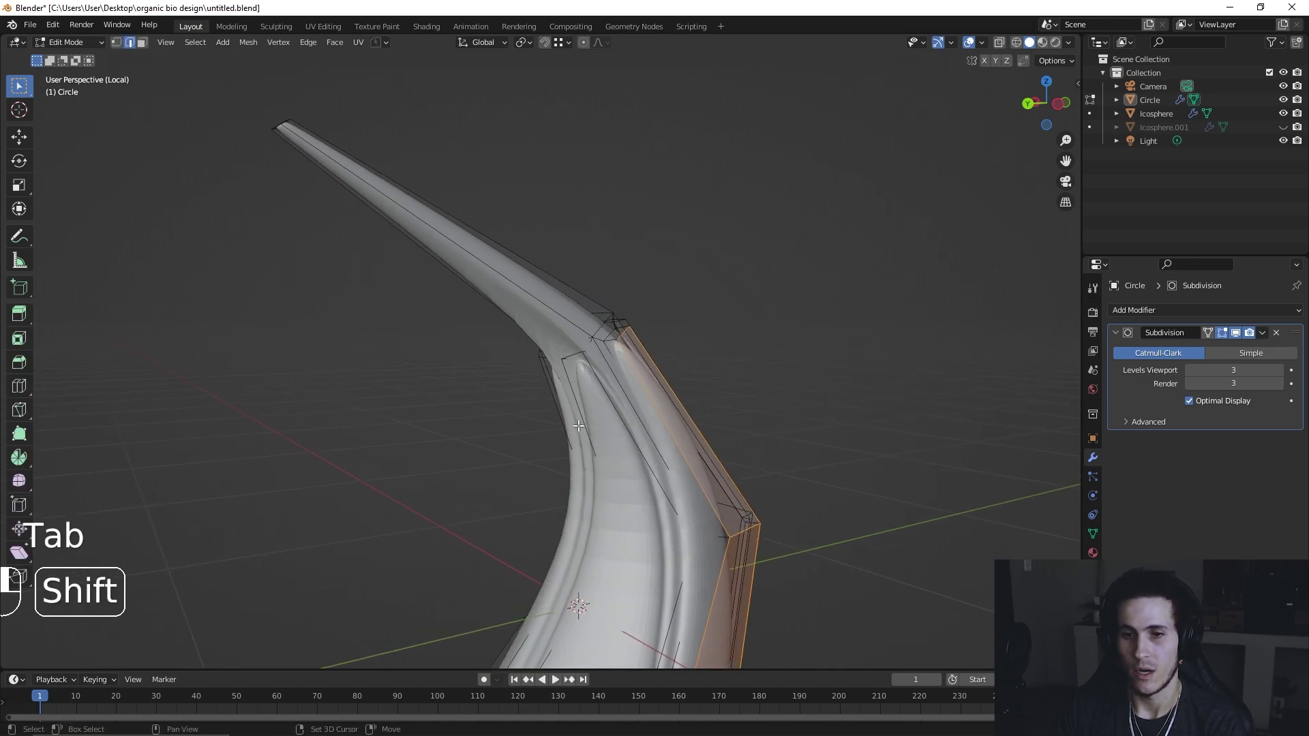
pyautogui.press('ctrl+r')
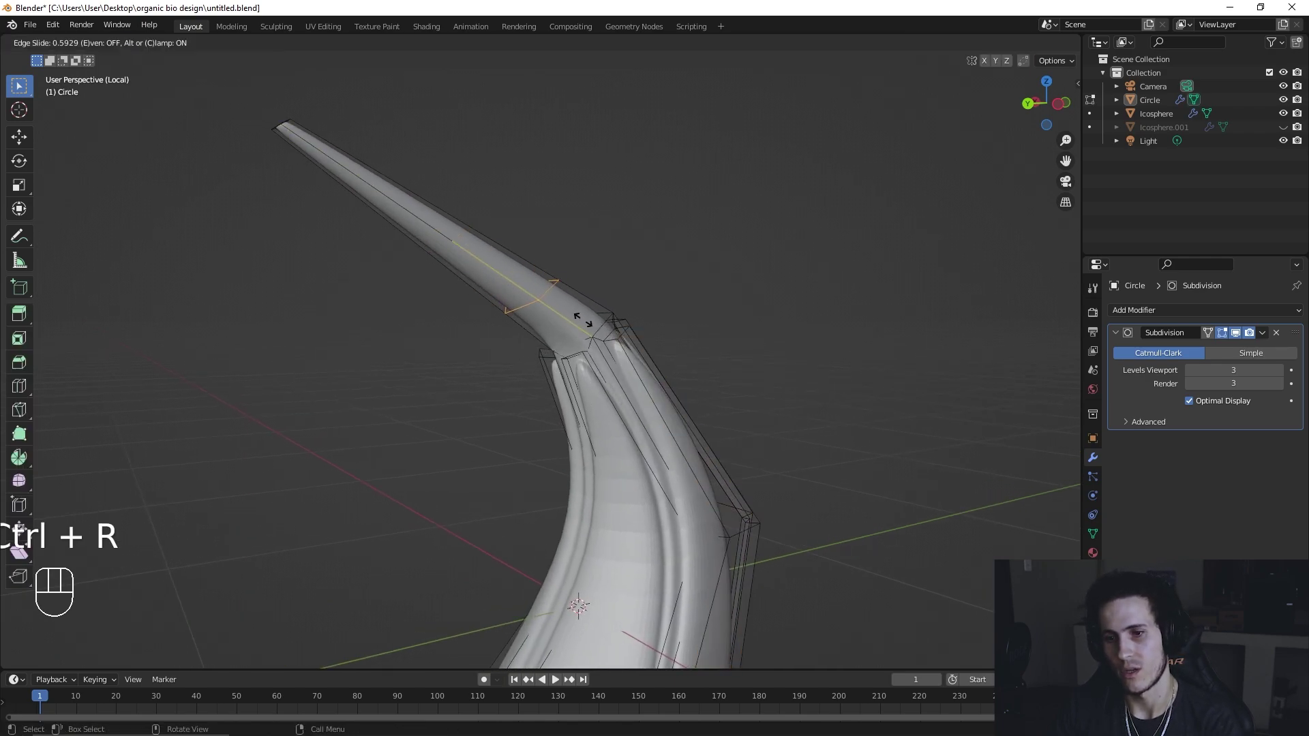
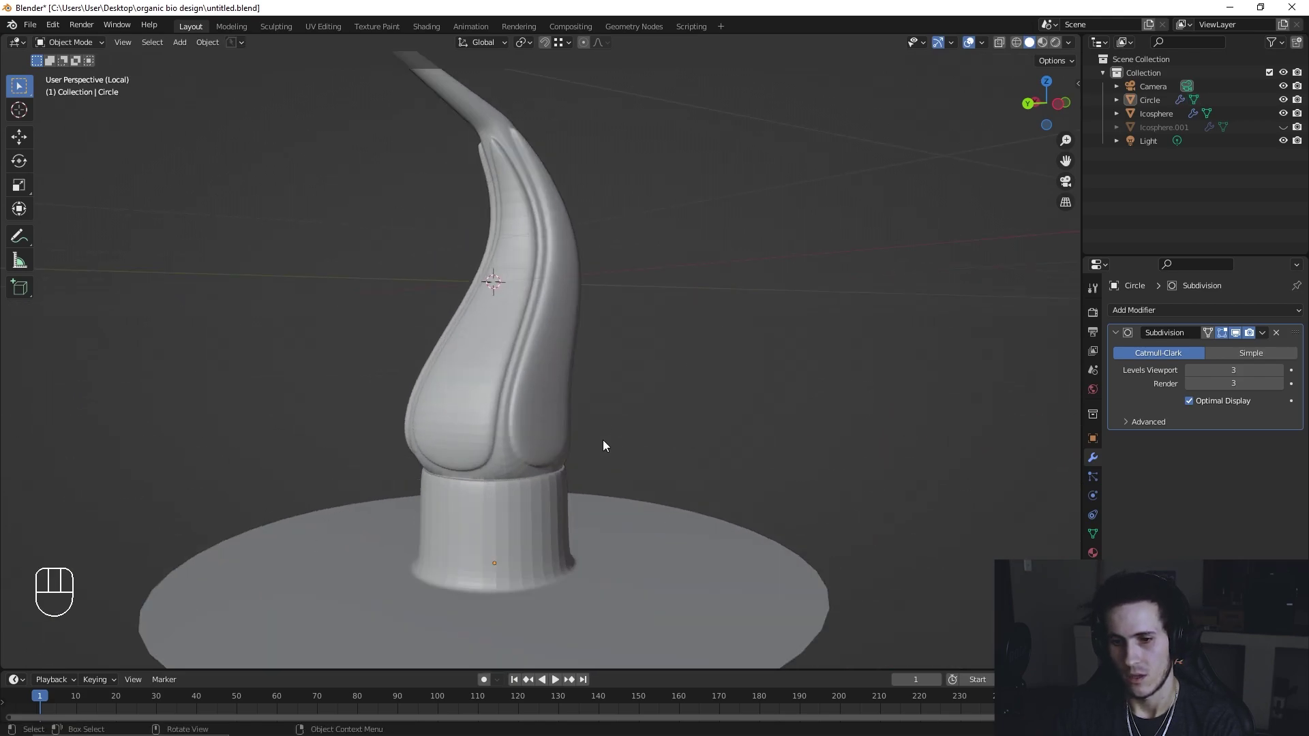
pyautogui.middleClick(649, 456)
pyautogui.moveTo(645, 440); pyautogui.dragTo(656, 458)
pyautogui.press('Tab')
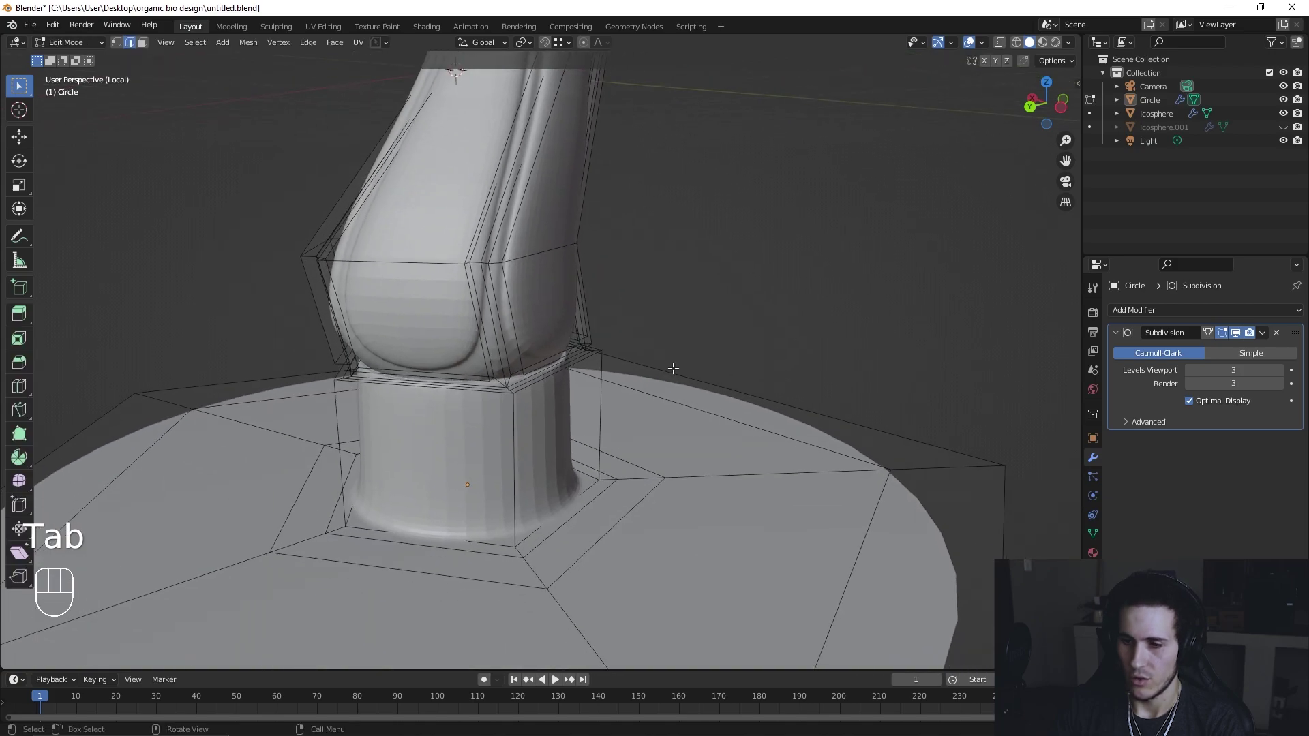
pyautogui.press('Tab')
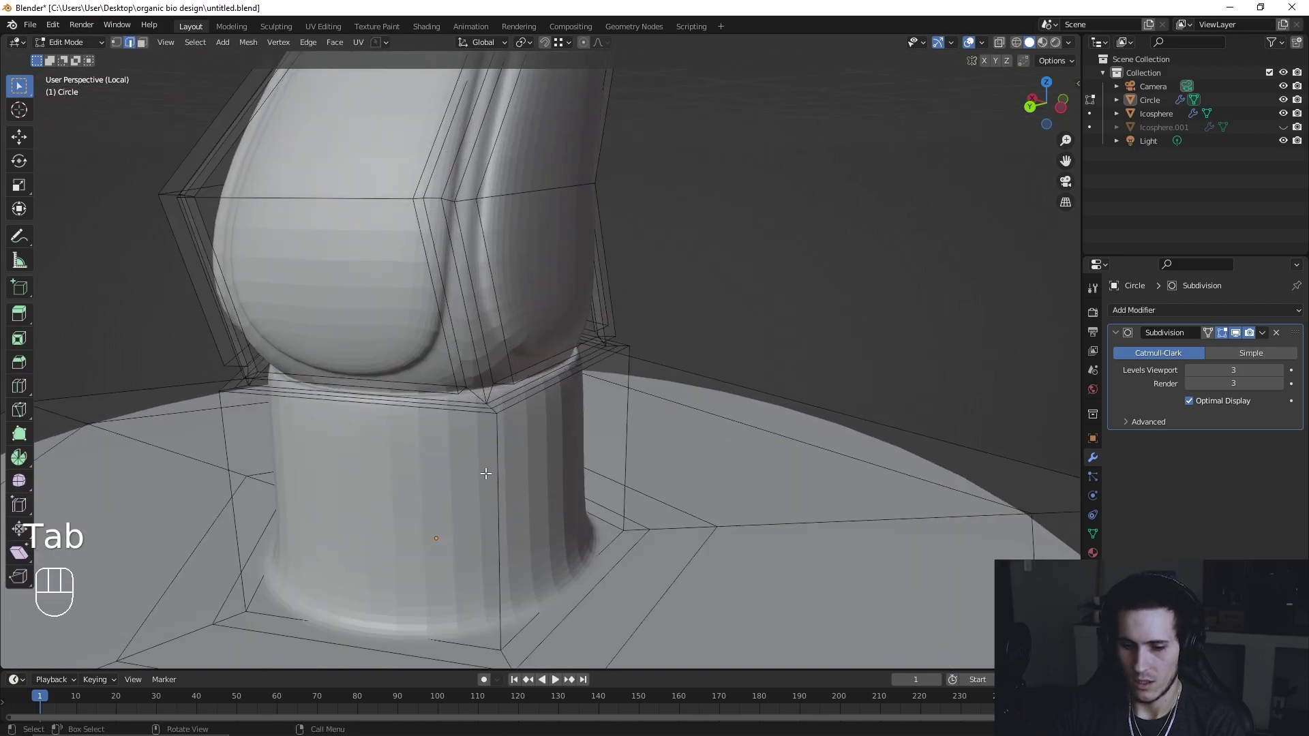
pyautogui.press('ctrl+r')
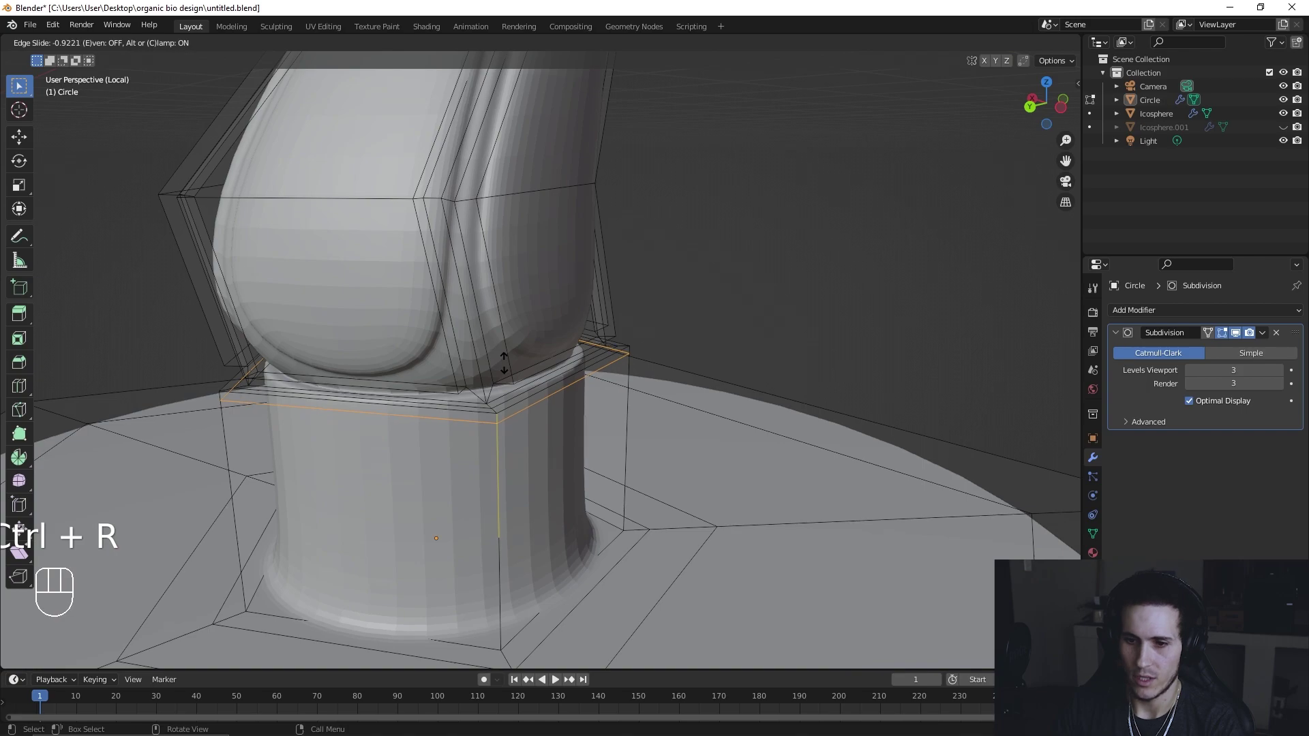
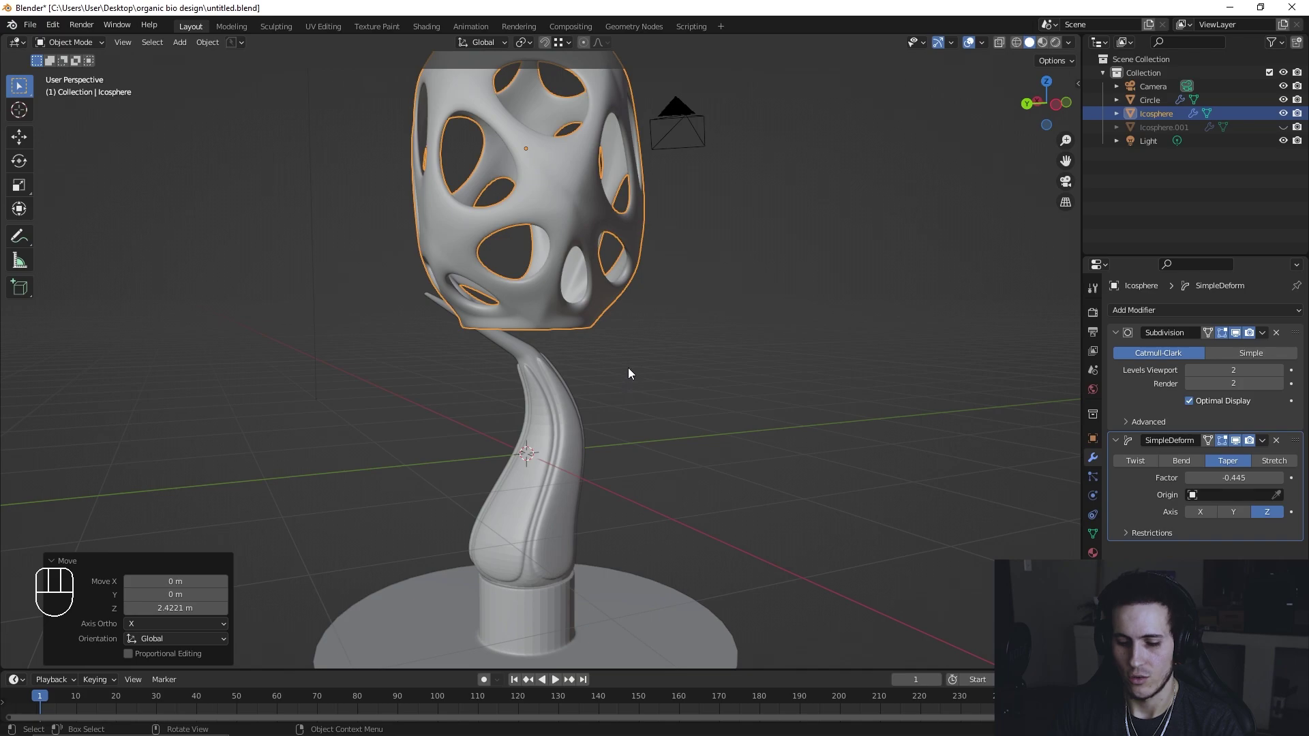
# Step: Duplicate the perforated shade and isolate the copy in Local View
pyautogui.press('shift+d')
pyautogui.click(648, 509)
pyautogui.moveTo(715, 478); pyautogui.dragTo(678, 433)
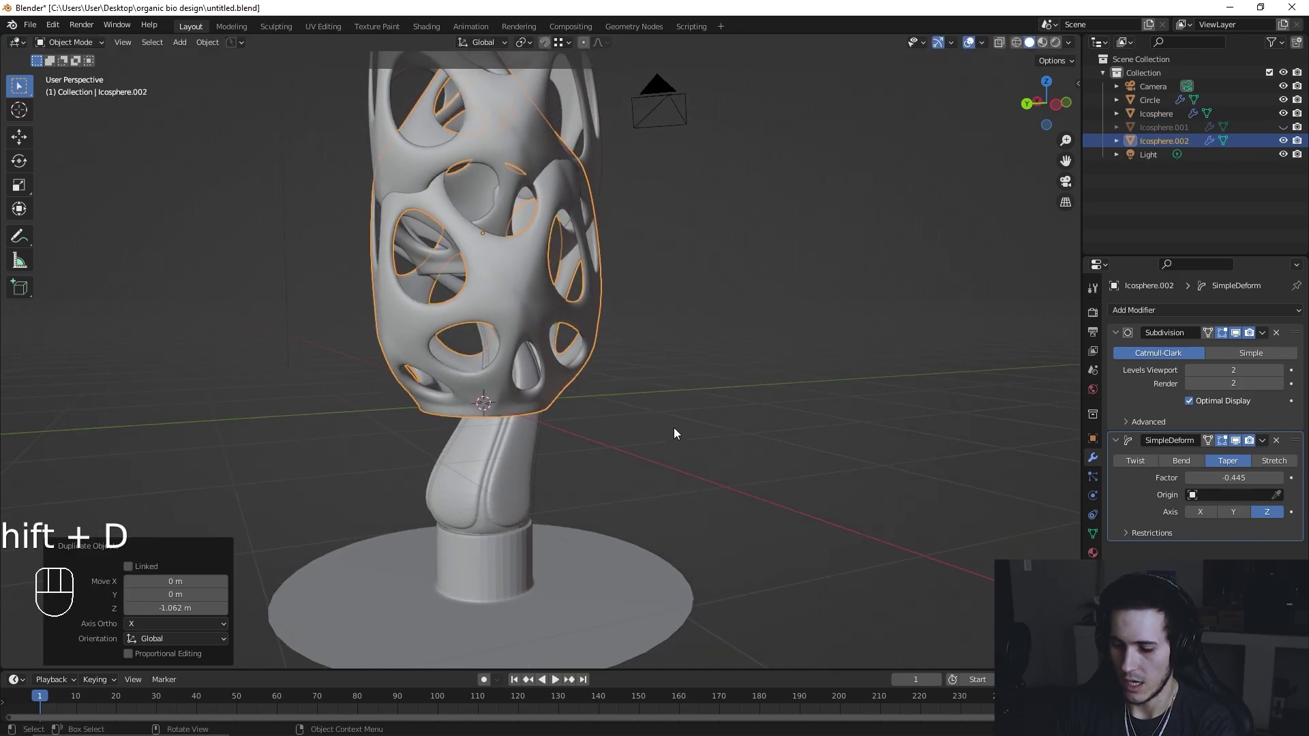
pyautogui.press('KP_Divide')
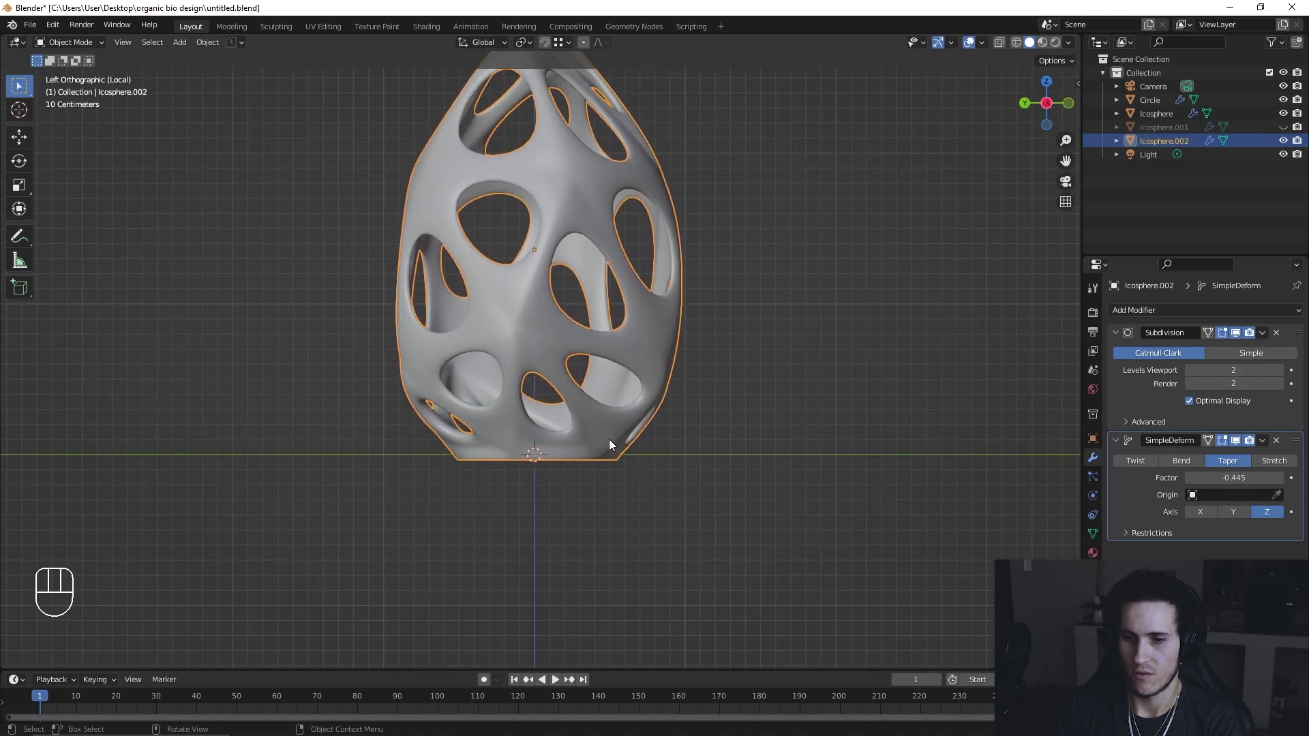
# Step: Apply the copy's Subdivision and SimpleDeform modifiers, then select everything except the bottom rim
pyautogui.press('Tab')
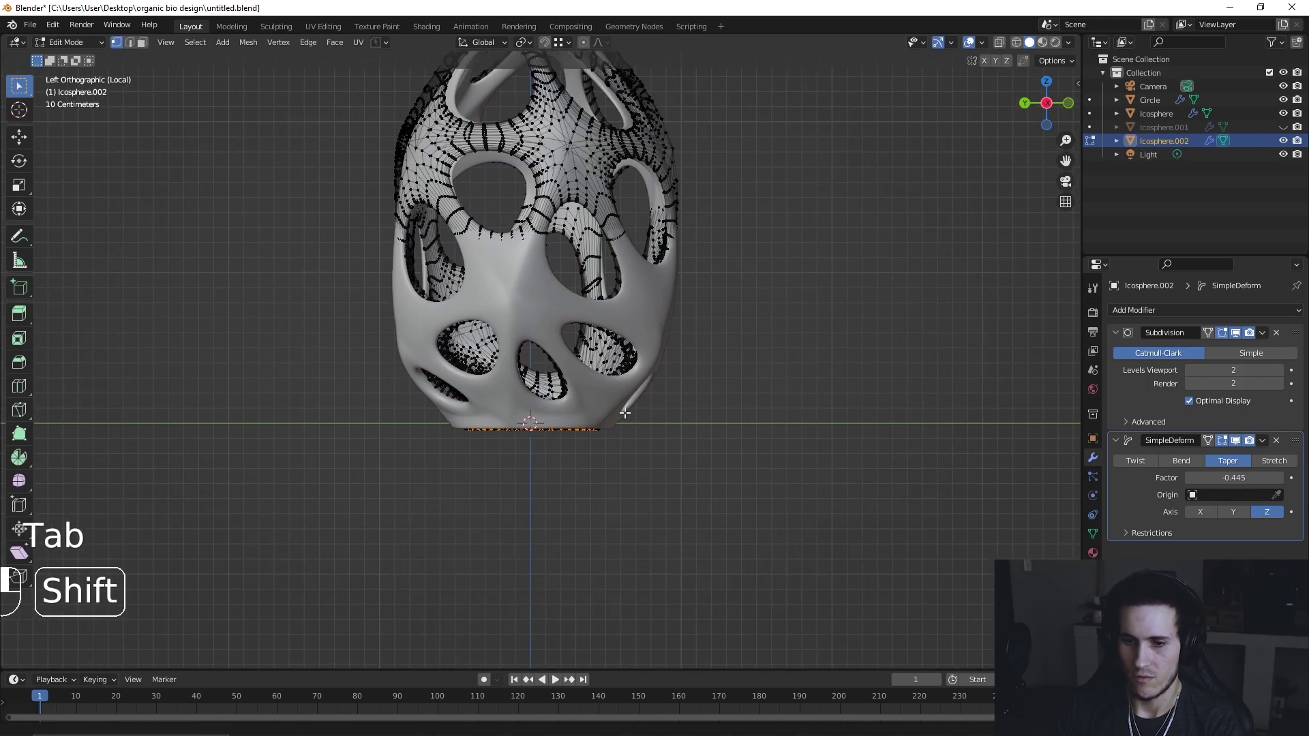
pyautogui.press('Tab')
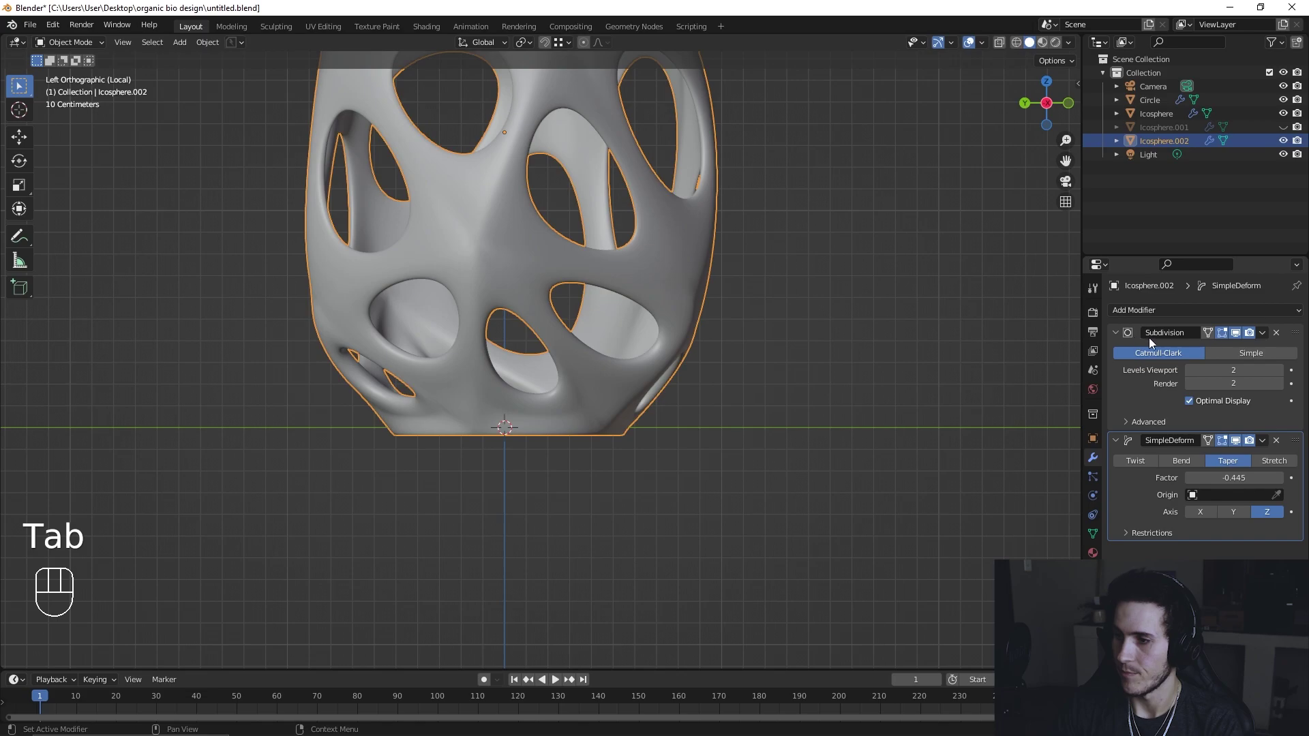
pyautogui.click(1254, 348)
pyautogui.click(1267, 340)
pyautogui.press('Tab')
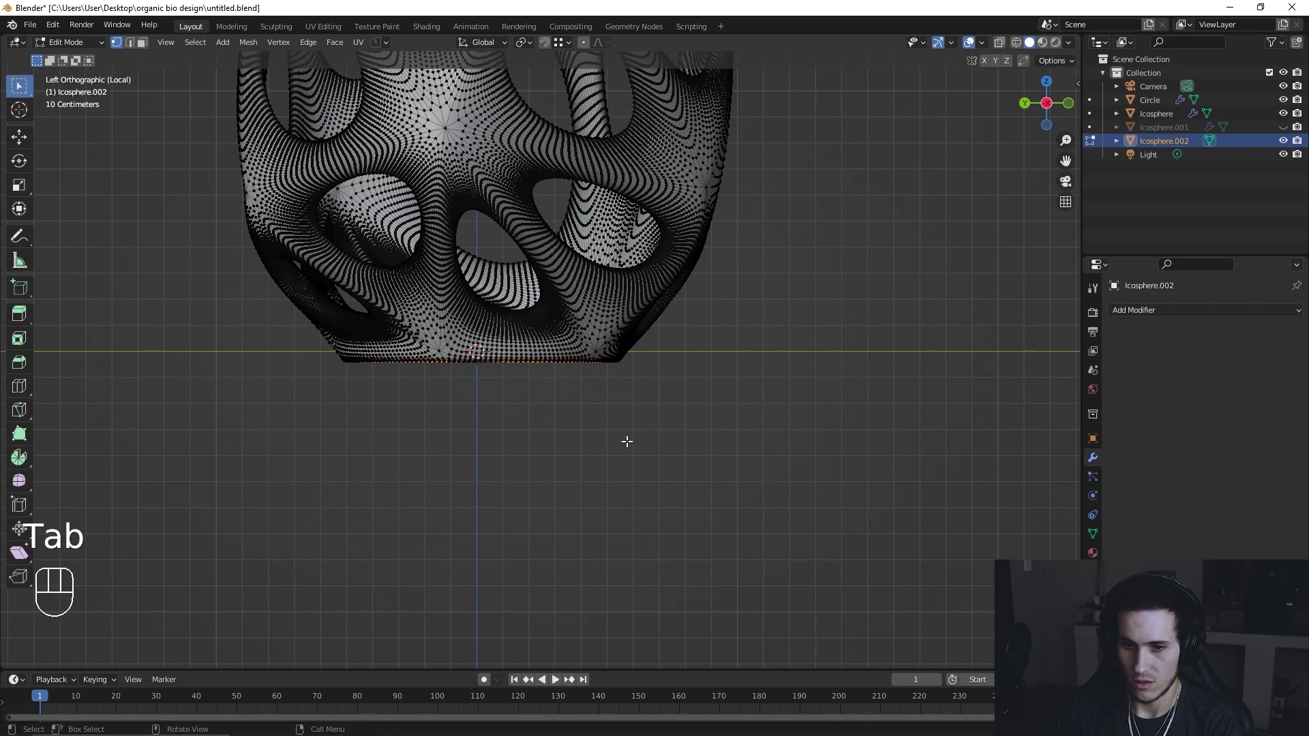
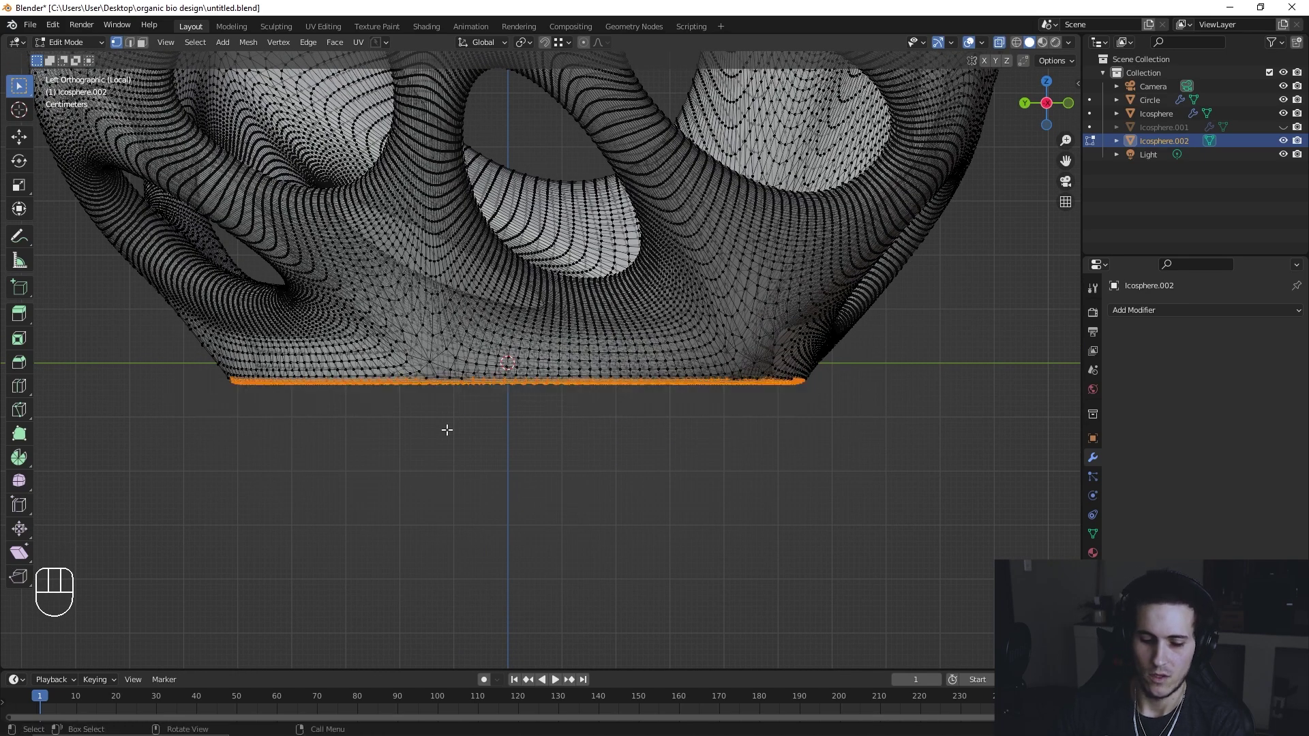
pyautogui.press('ctrl+i')
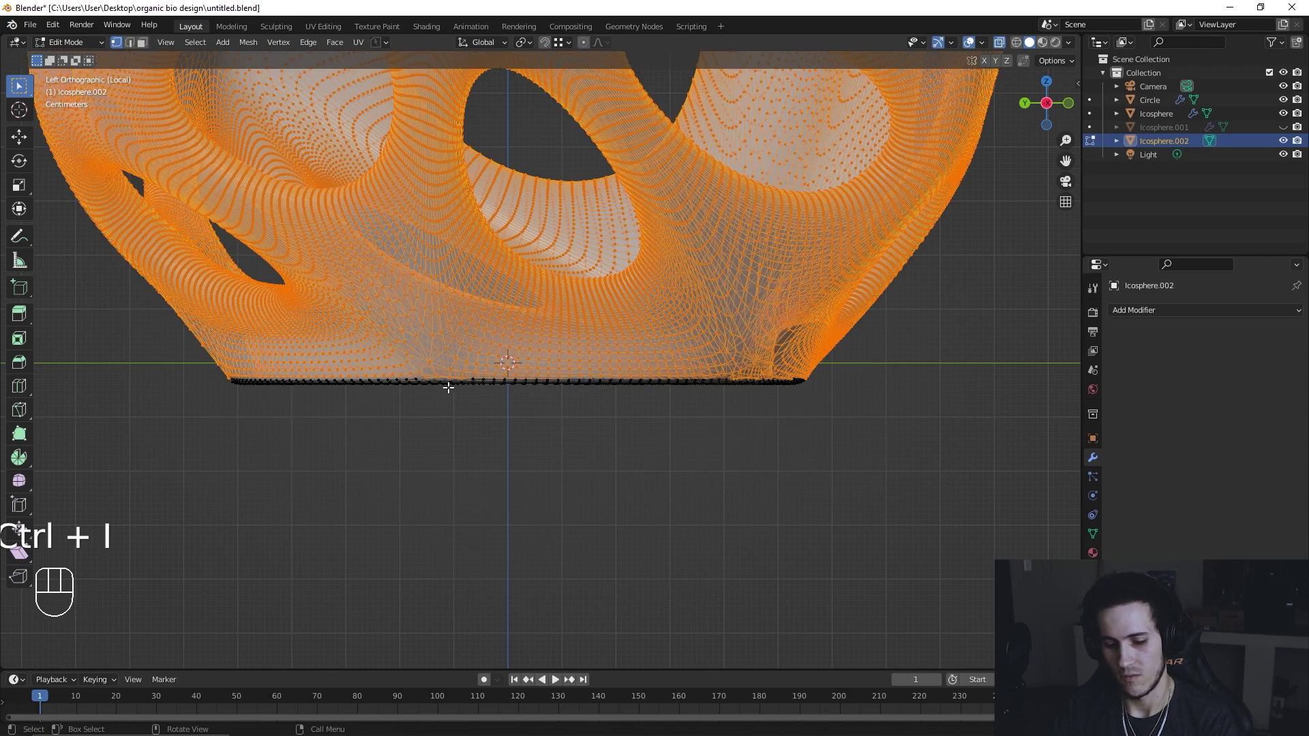
# Step: Delete all of the shade copy except its thin bottom rim ring and return to the full scene
pyautogui.press('x')
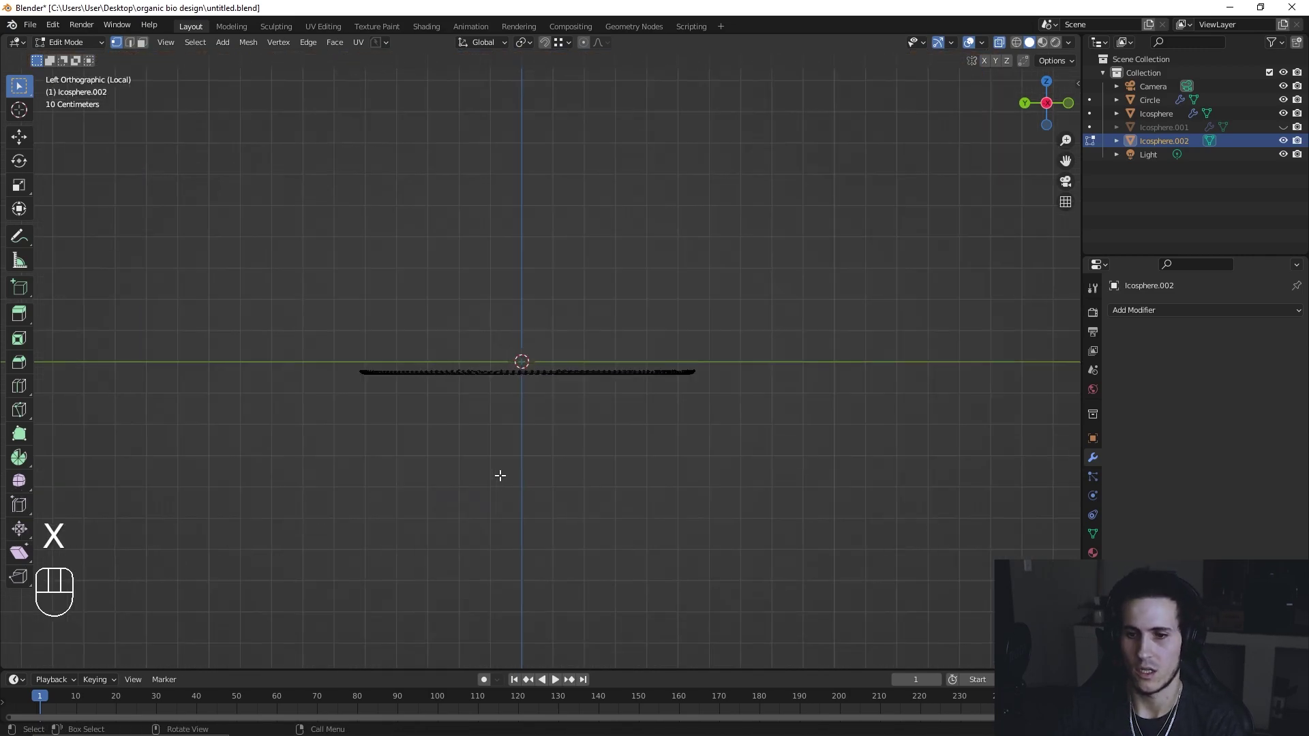
pyautogui.press('Tab')
pyautogui.moveTo(600, 444); pyautogui.dragTo(635, 511)
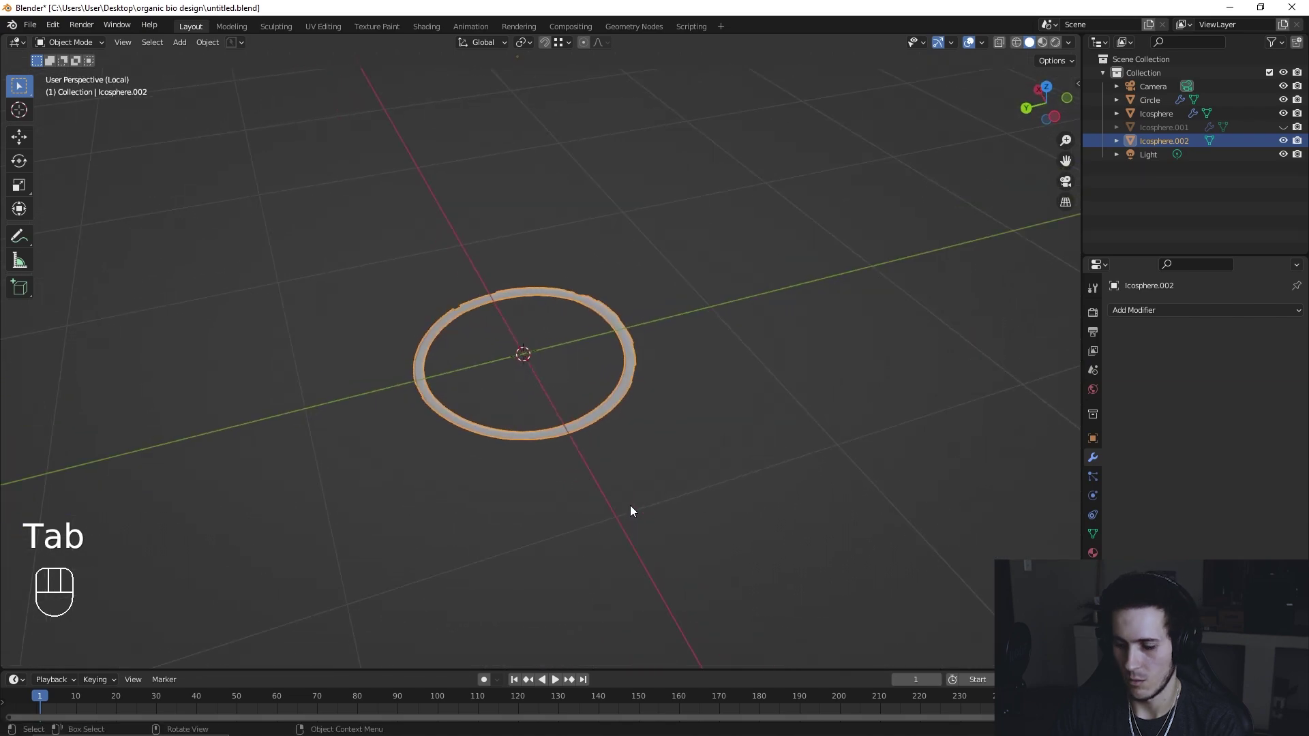
pyautogui.press('KP_Divide')
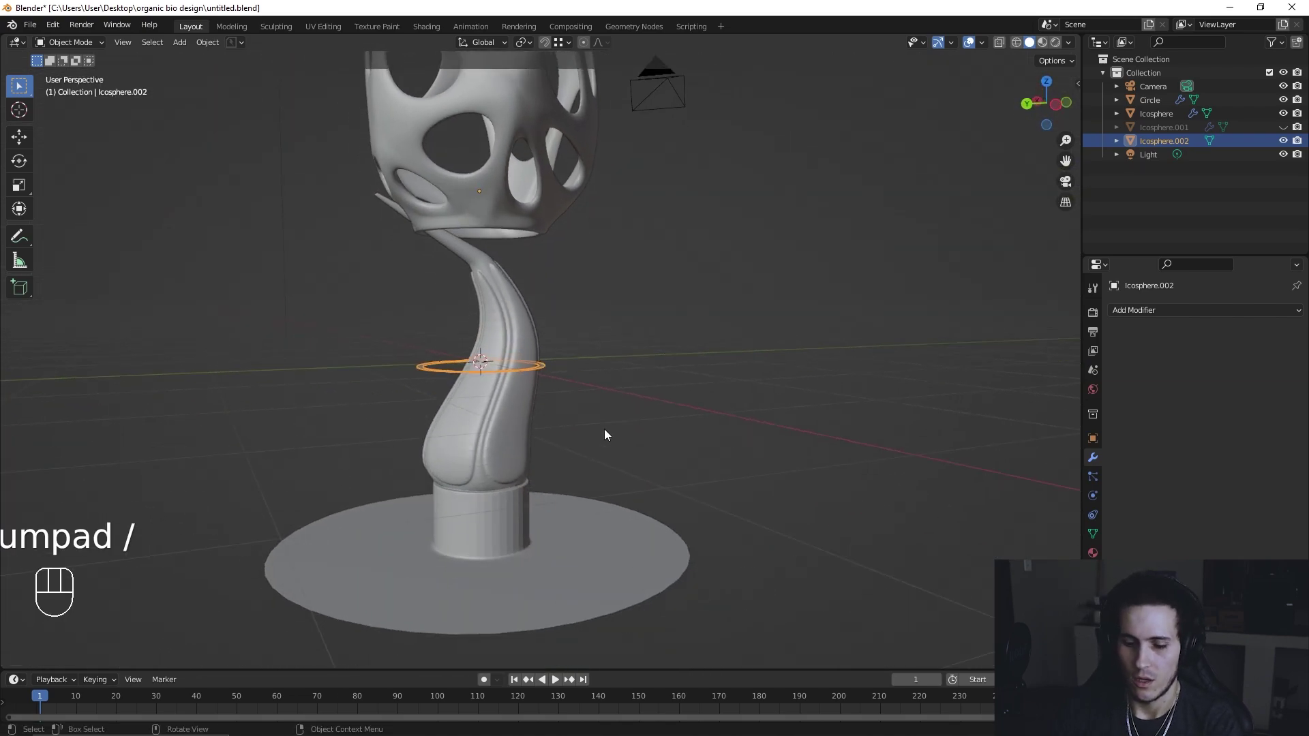
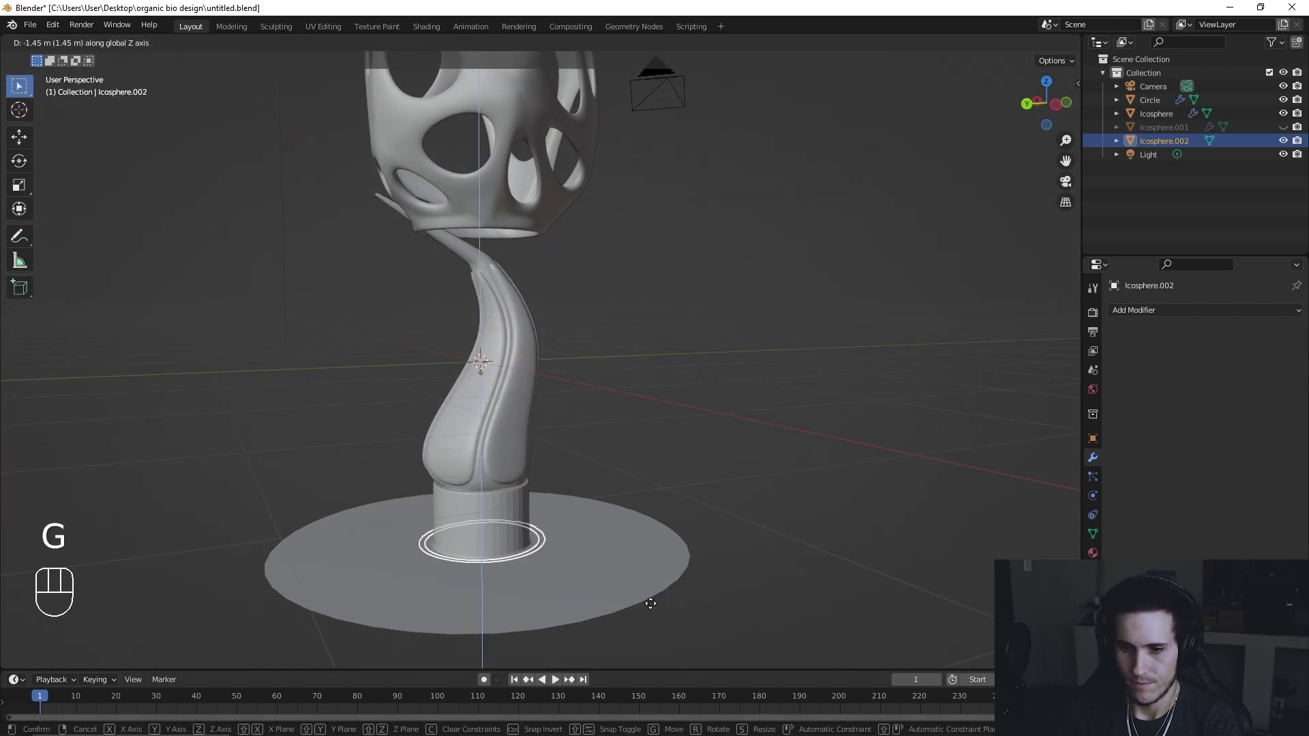
# Step: Lower the rim ring onto the base around the stem's foot, then select the base object
pyautogui.click(656, 610)
pyautogui.moveTo(611, 480); pyautogui.dragTo(613, 497)
pyautogui.moveTo(624, 457); pyautogui.dragTo(671, 503)
pyautogui.middleClick(647, 401)
pyautogui.press('g')
pyautogui.click(648, 426)
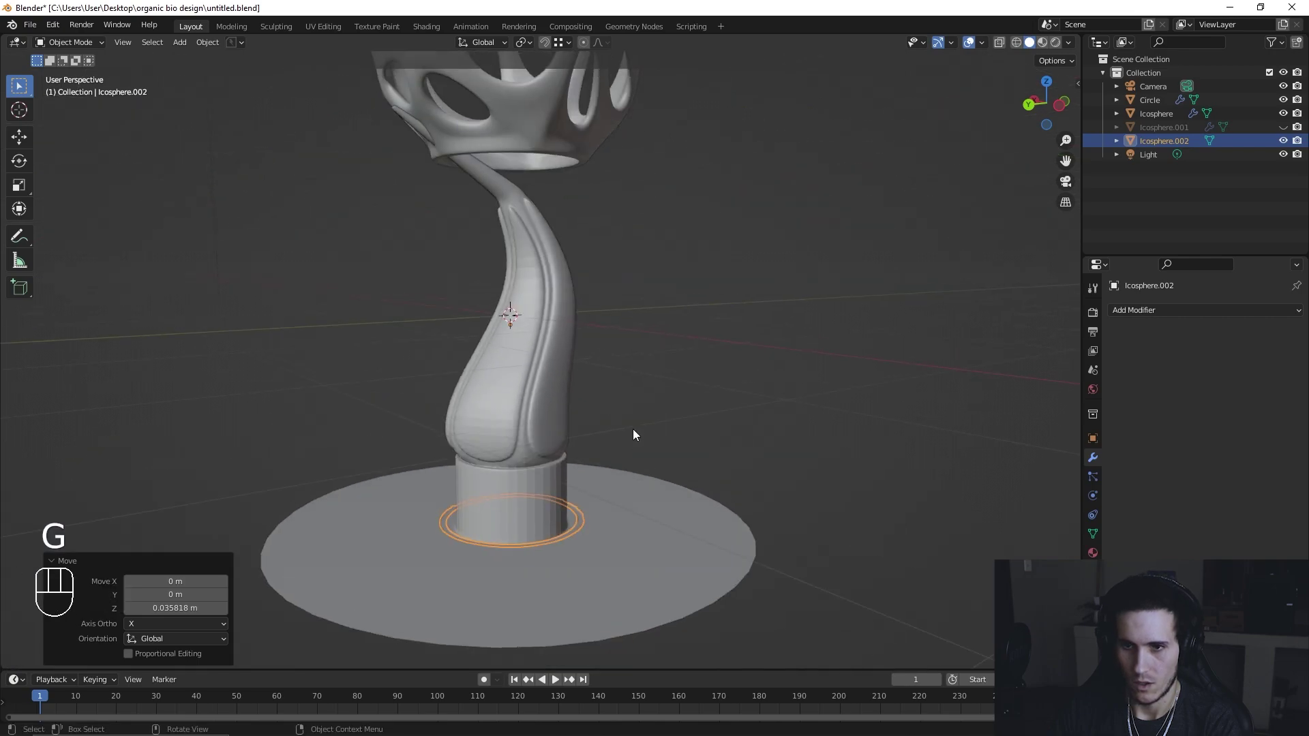
pyautogui.click(581, 184)
# Step: Inspect the blocky low-poly stem and base plate from above and the side in Edit Mode
pyautogui.press('h')
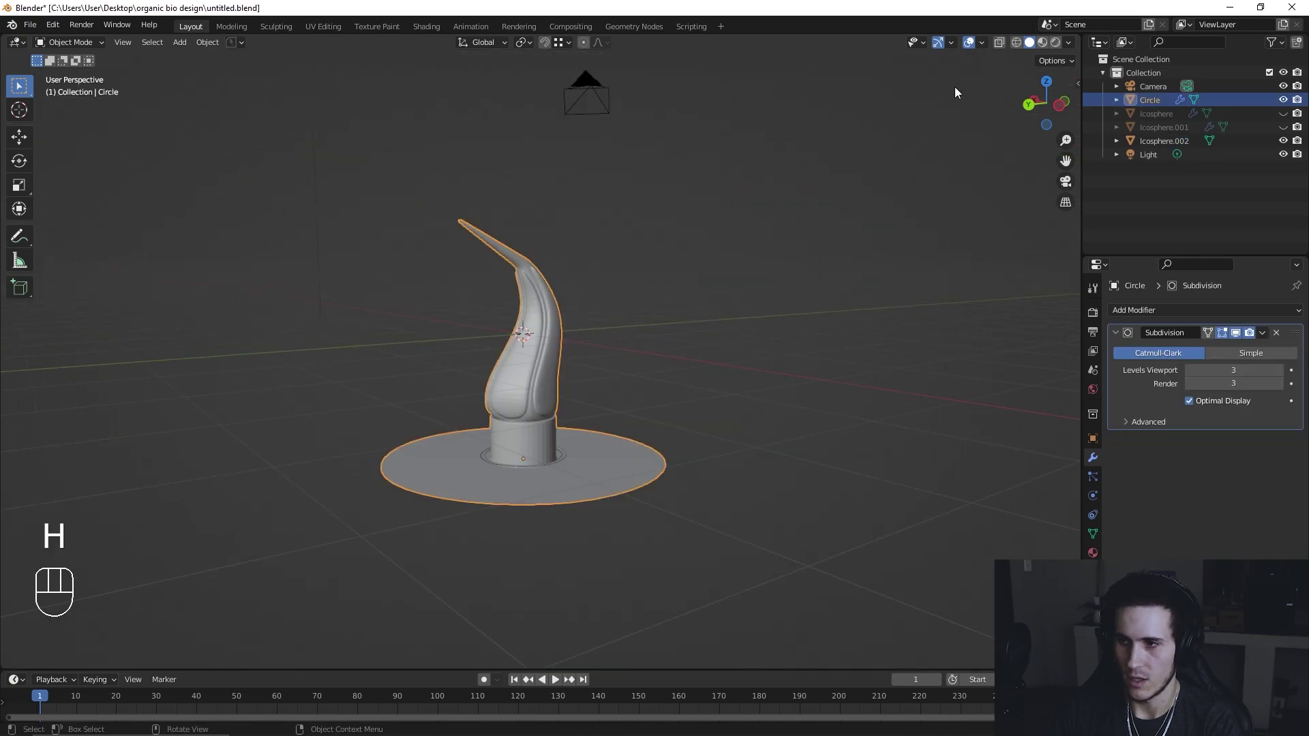
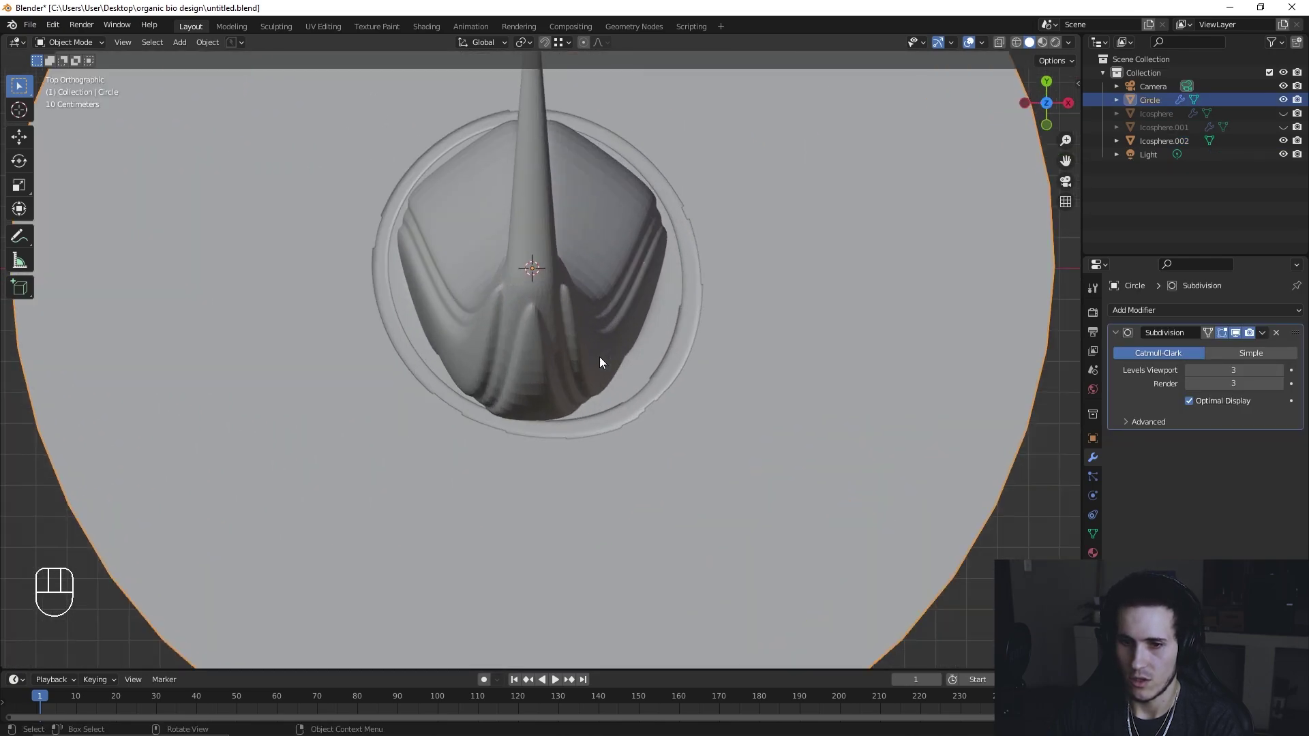
pyautogui.moveTo(602, 446); pyautogui.dragTo(792, 344)
pyautogui.moveTo(672, 392); pyautogui.dragTo(641, 378)
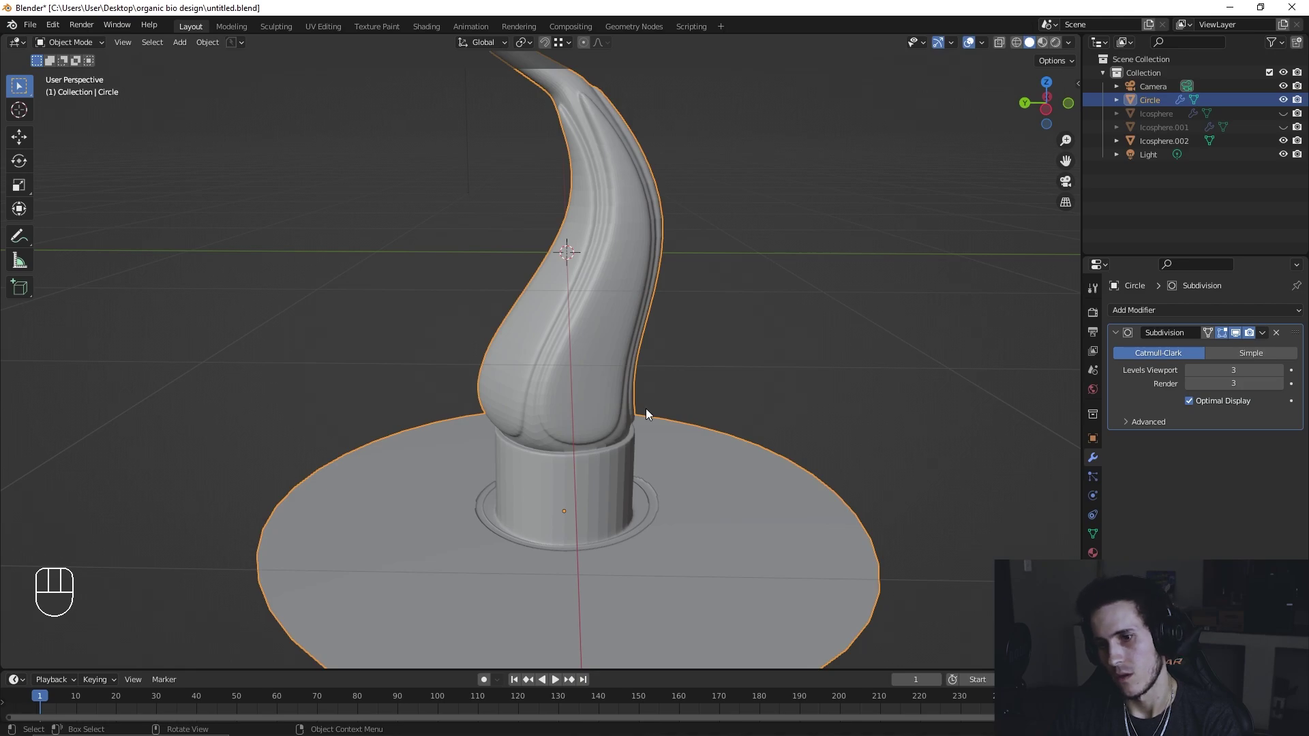
pyautogui.moveTo(651, 436); pyautogui.dragTo(654, 458)
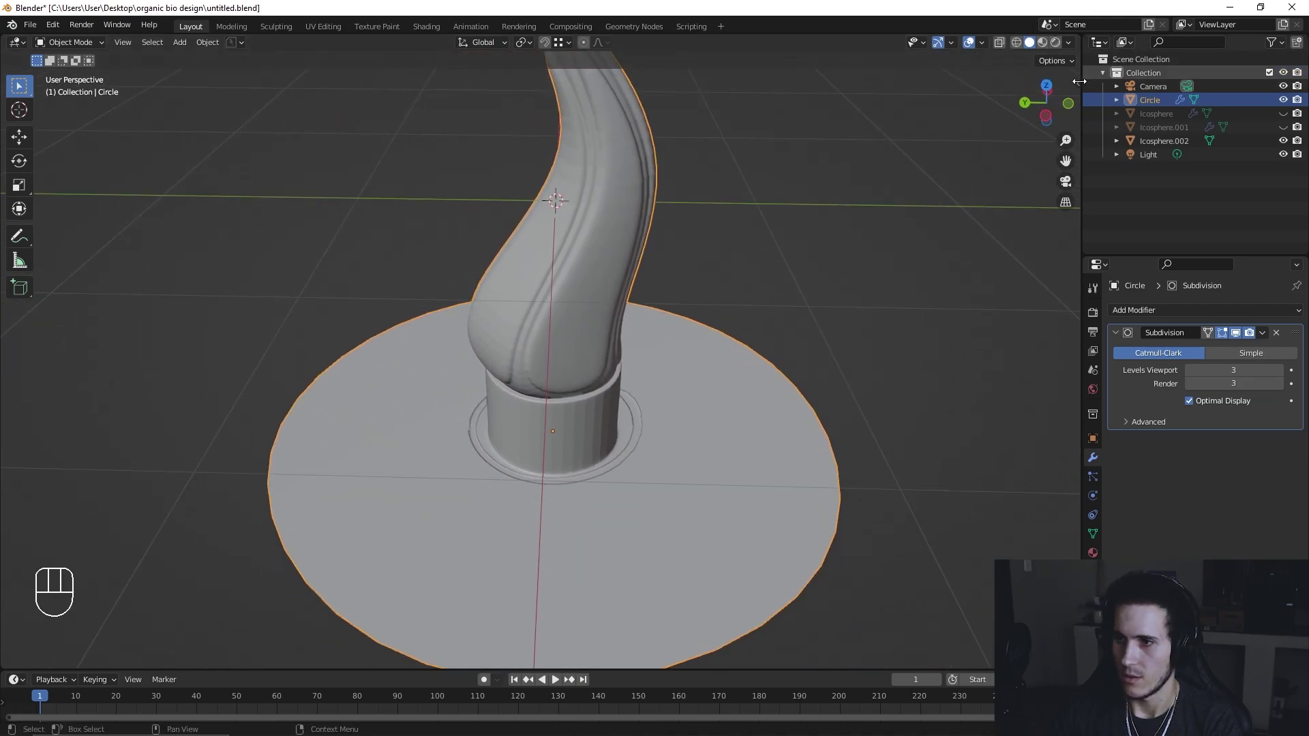
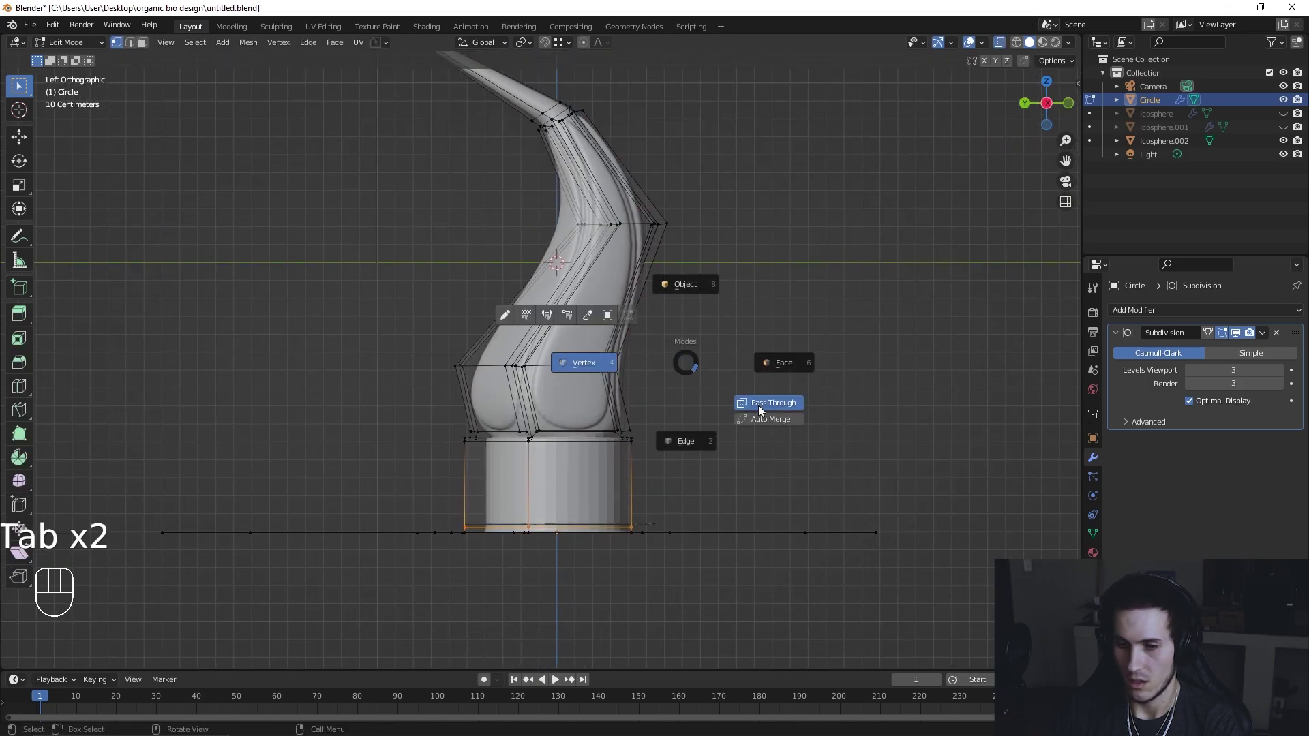
pyautogui.press('Tab')
pyautogui.press('Tab')
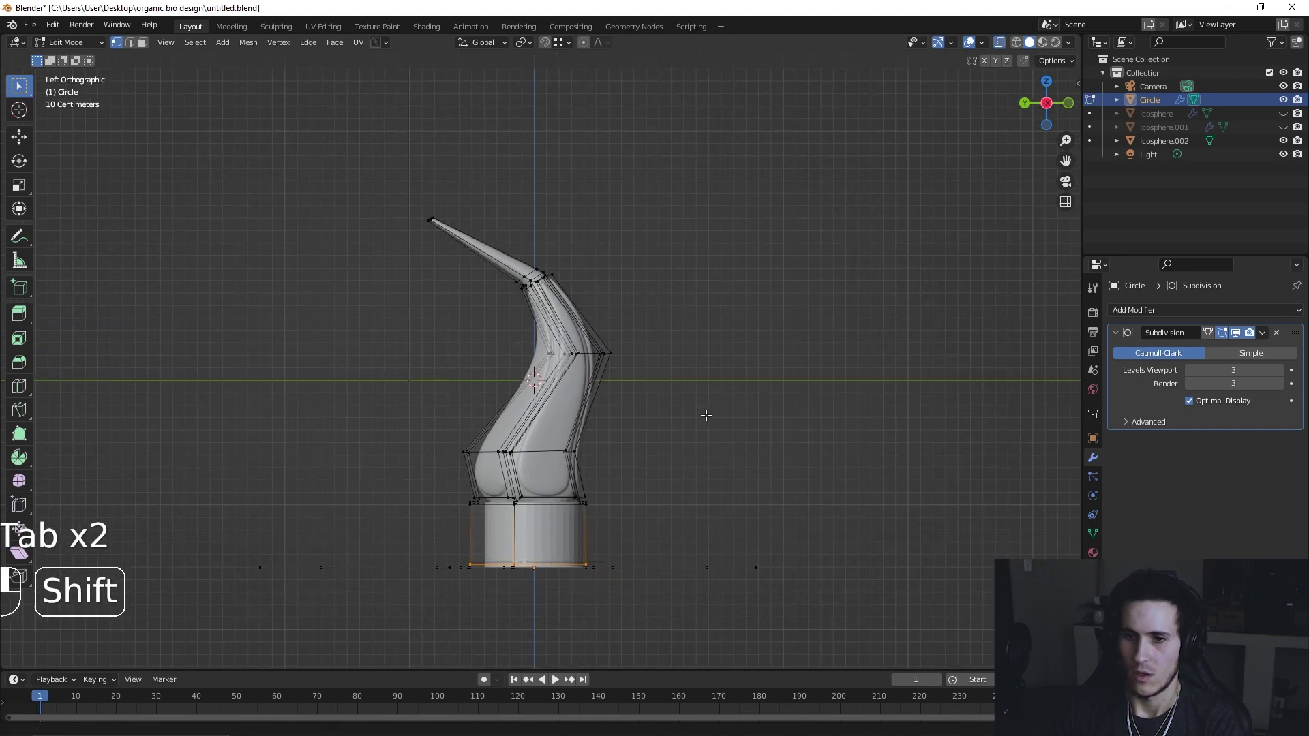
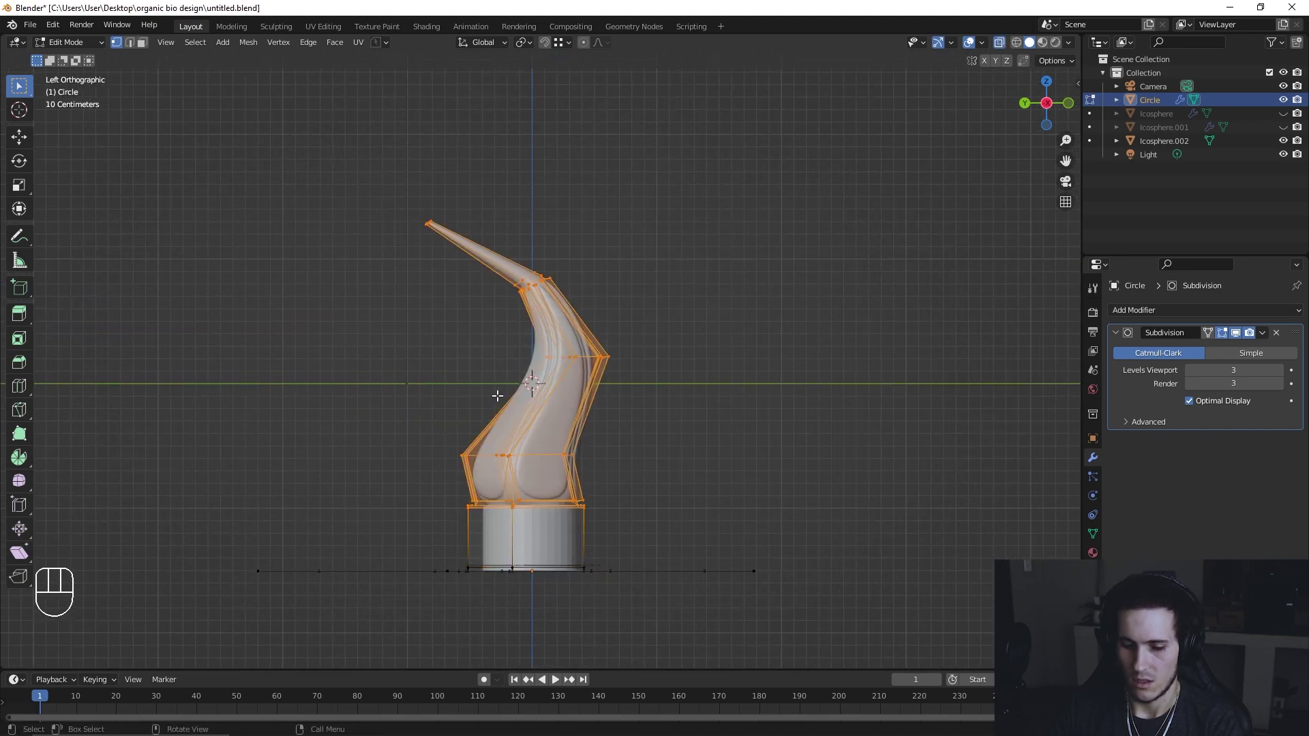
pyautogui.press('h')
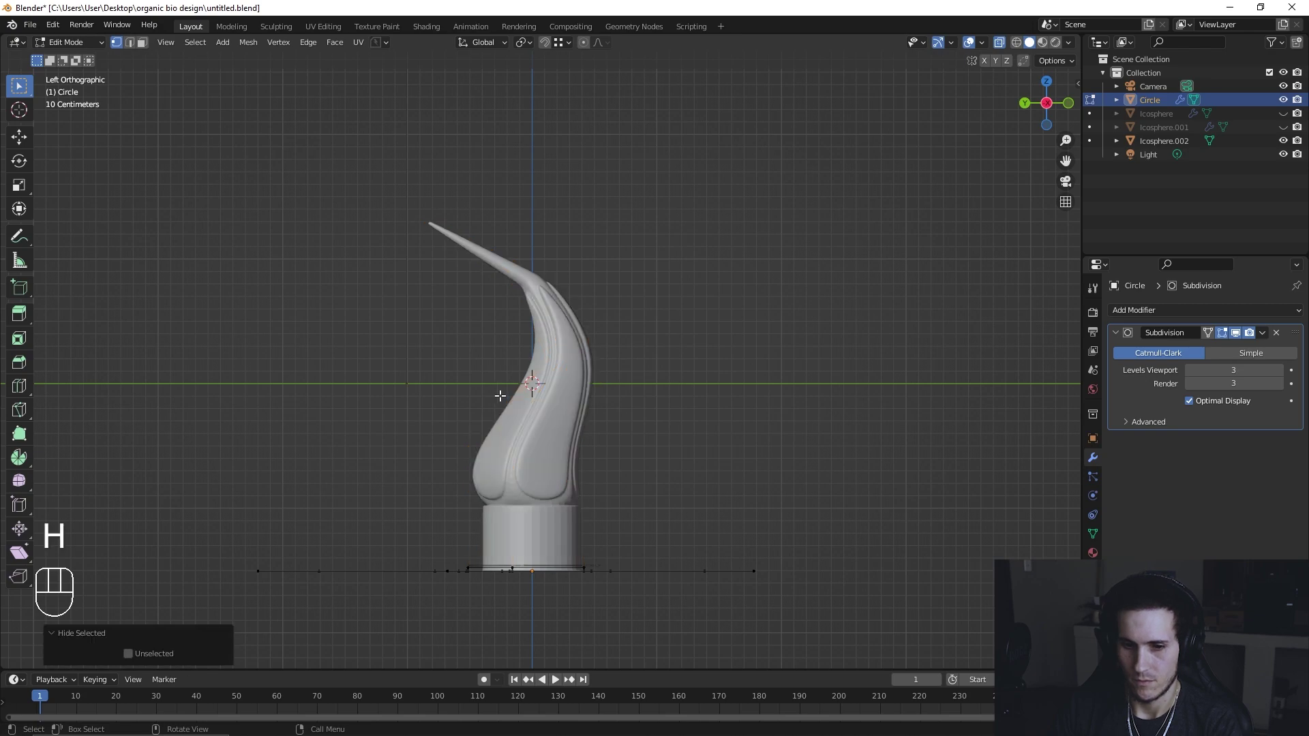
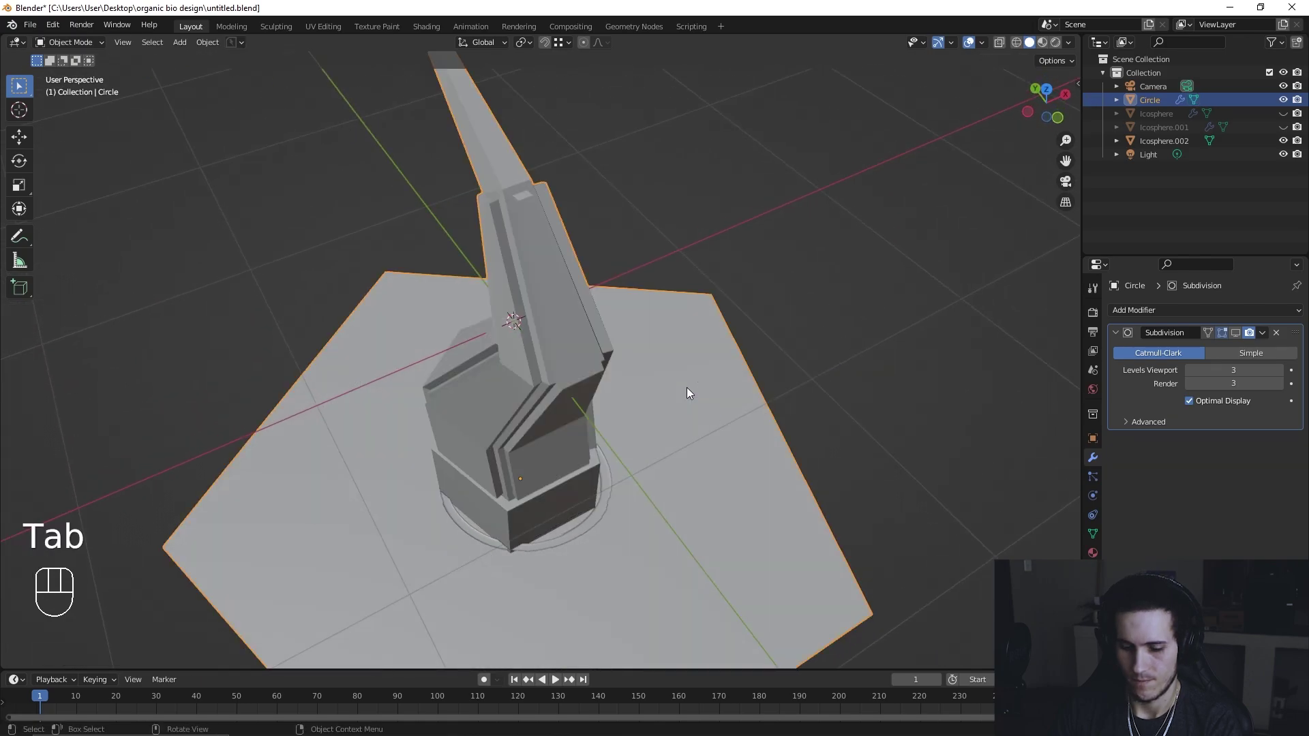
# Step: From top view, select the face loop around the base plate's central hole and delete it
pyautogui.press('ctrl+z')
pyautogui.moveTo(647, 380); pyautogui.dragTo(610, 399)
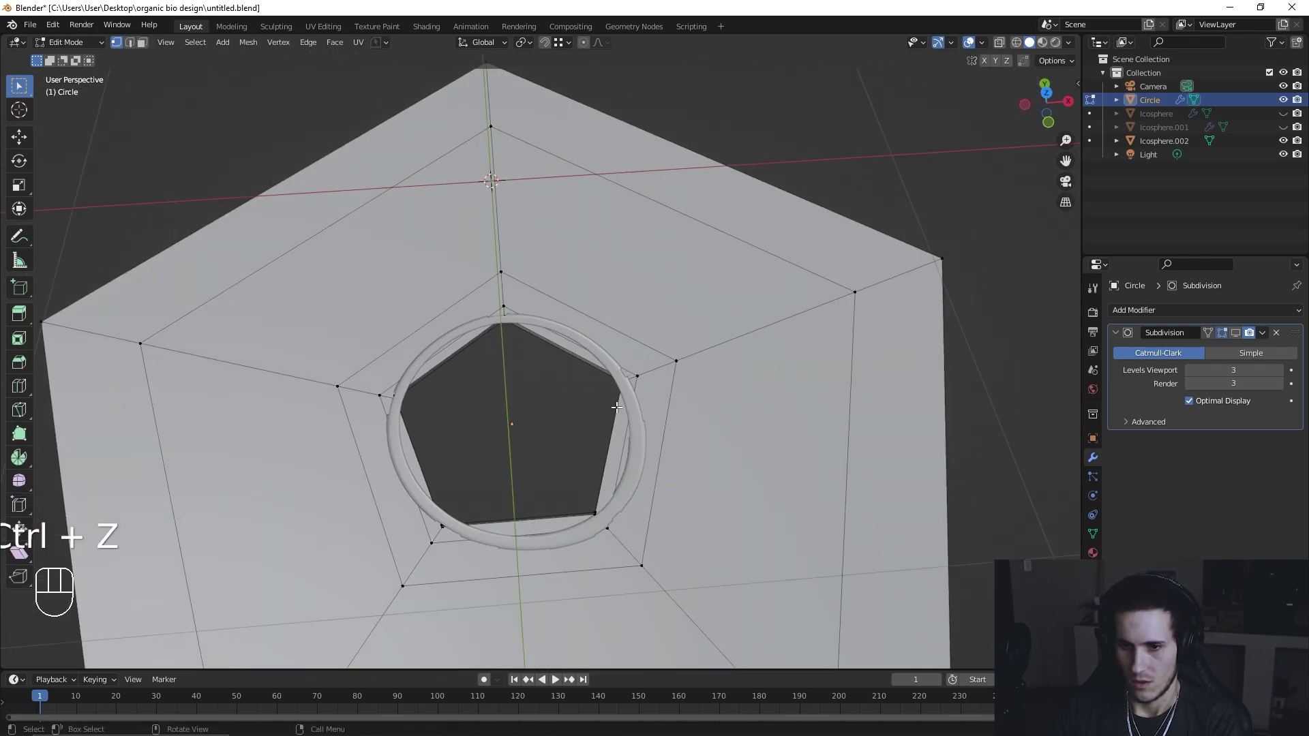
pyautogui.click(1064, 96)
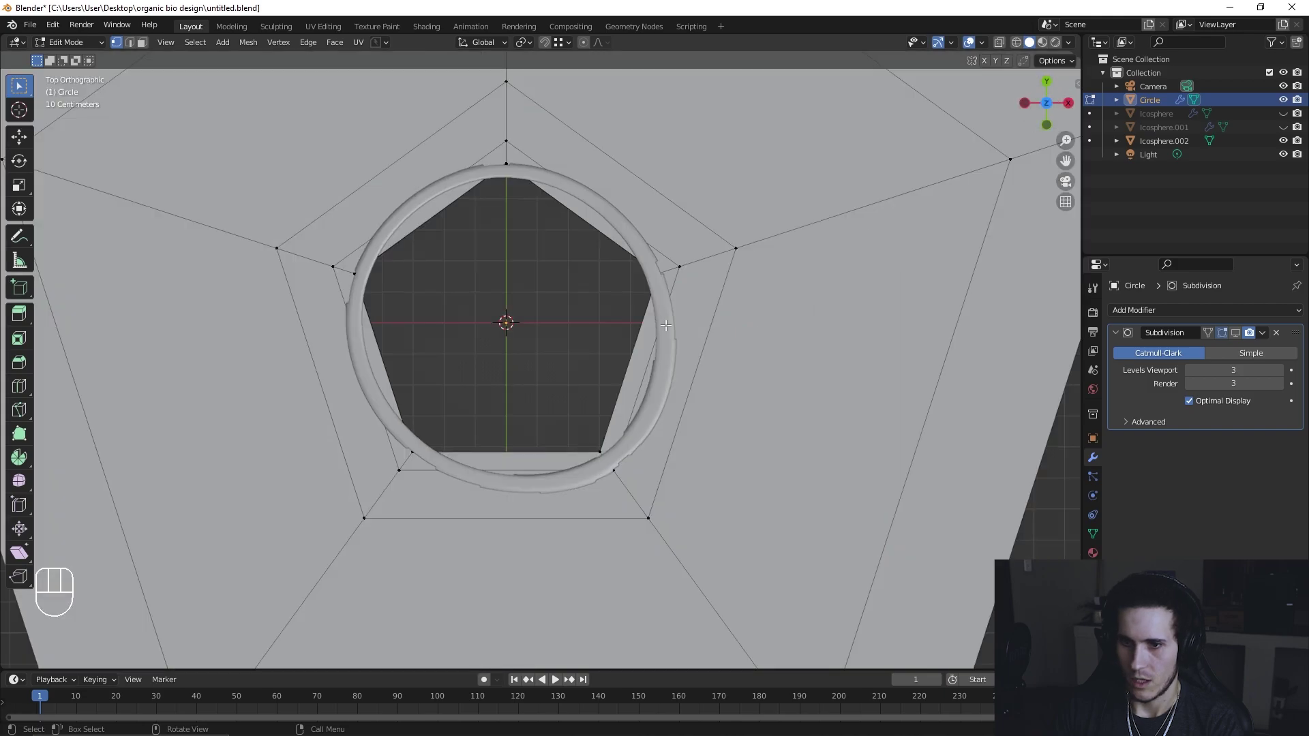
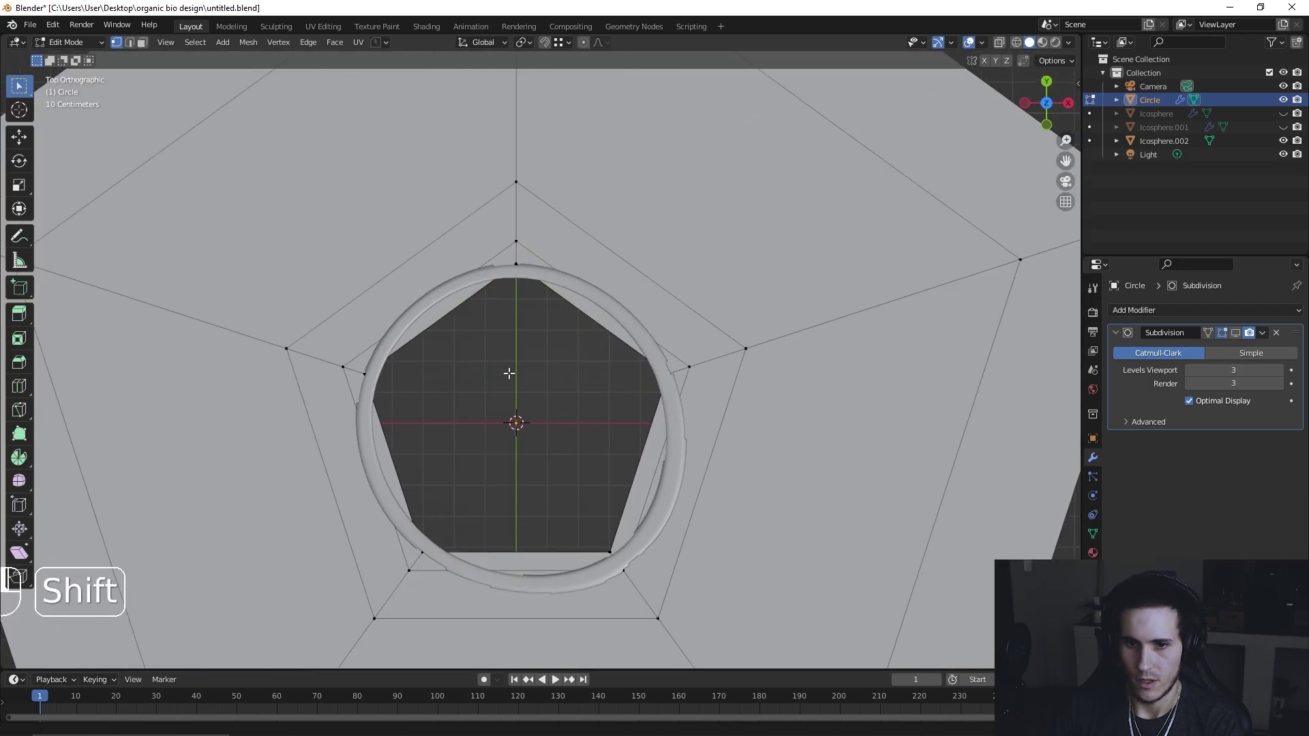
pyautogui.press('Tab')
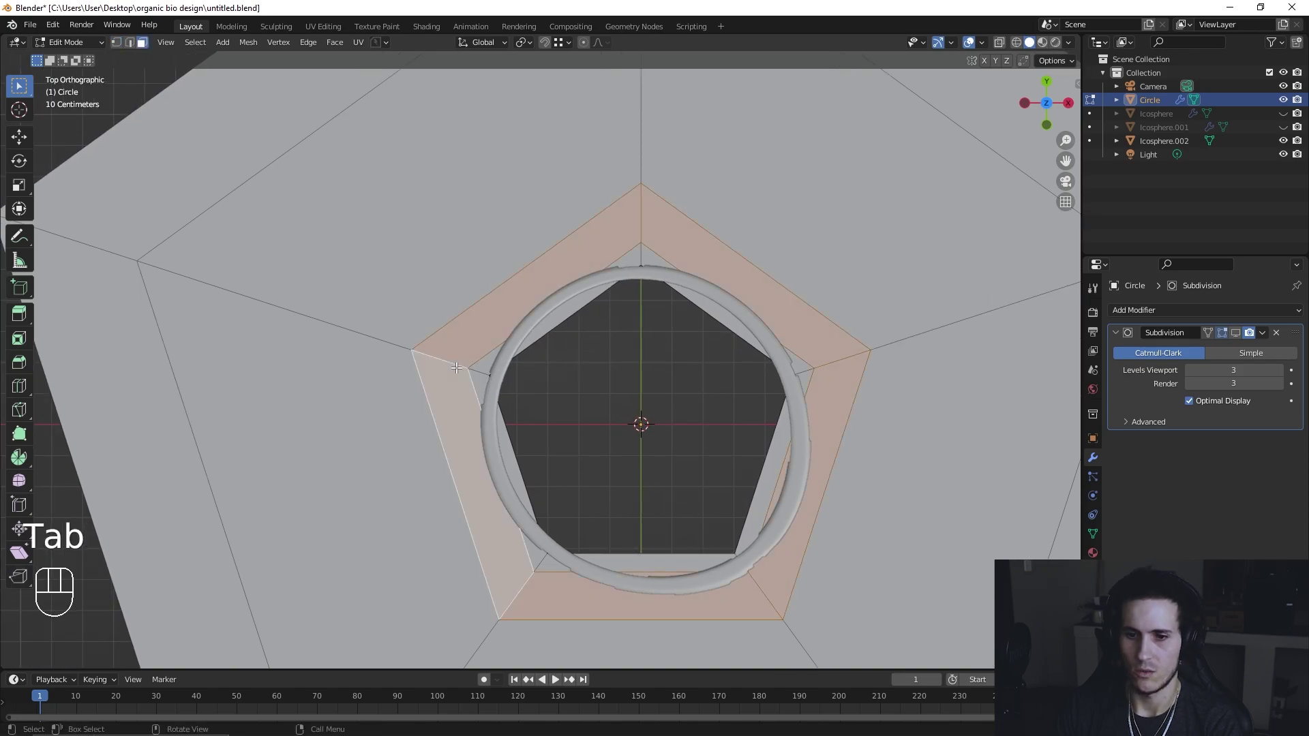
pyautogui.press('x')
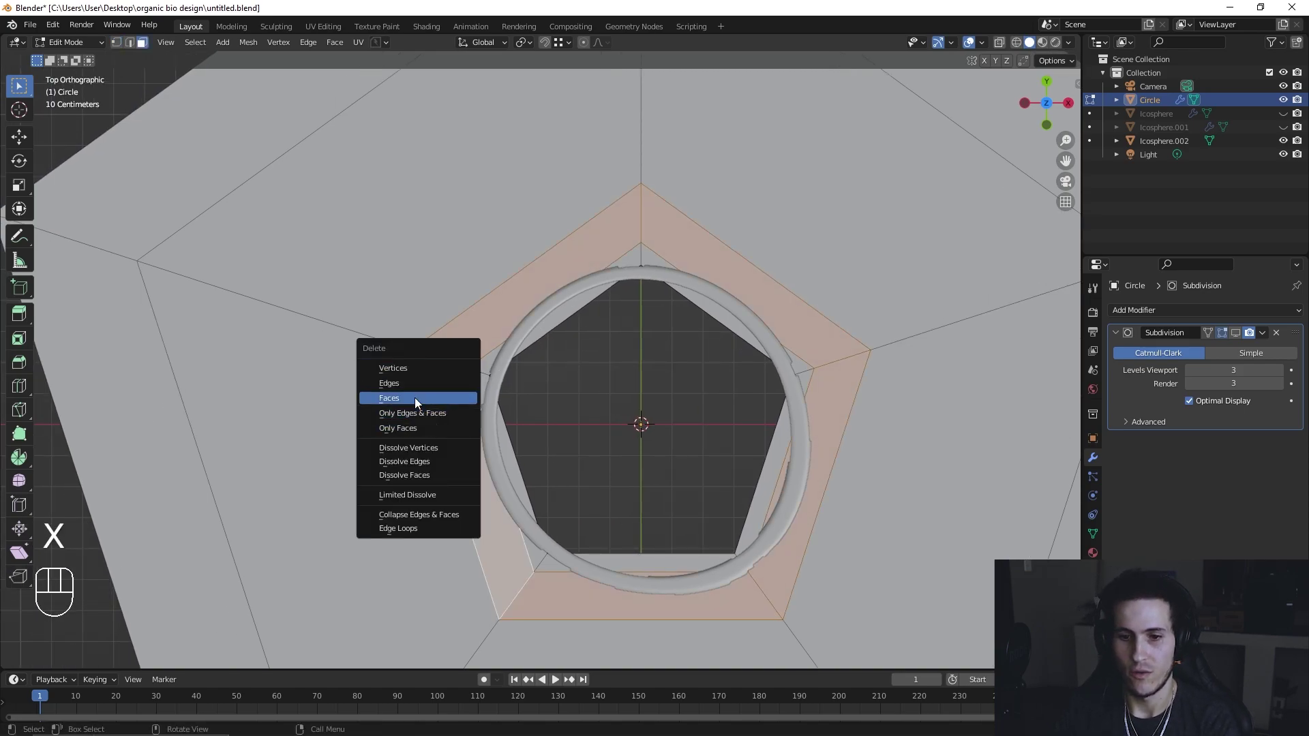
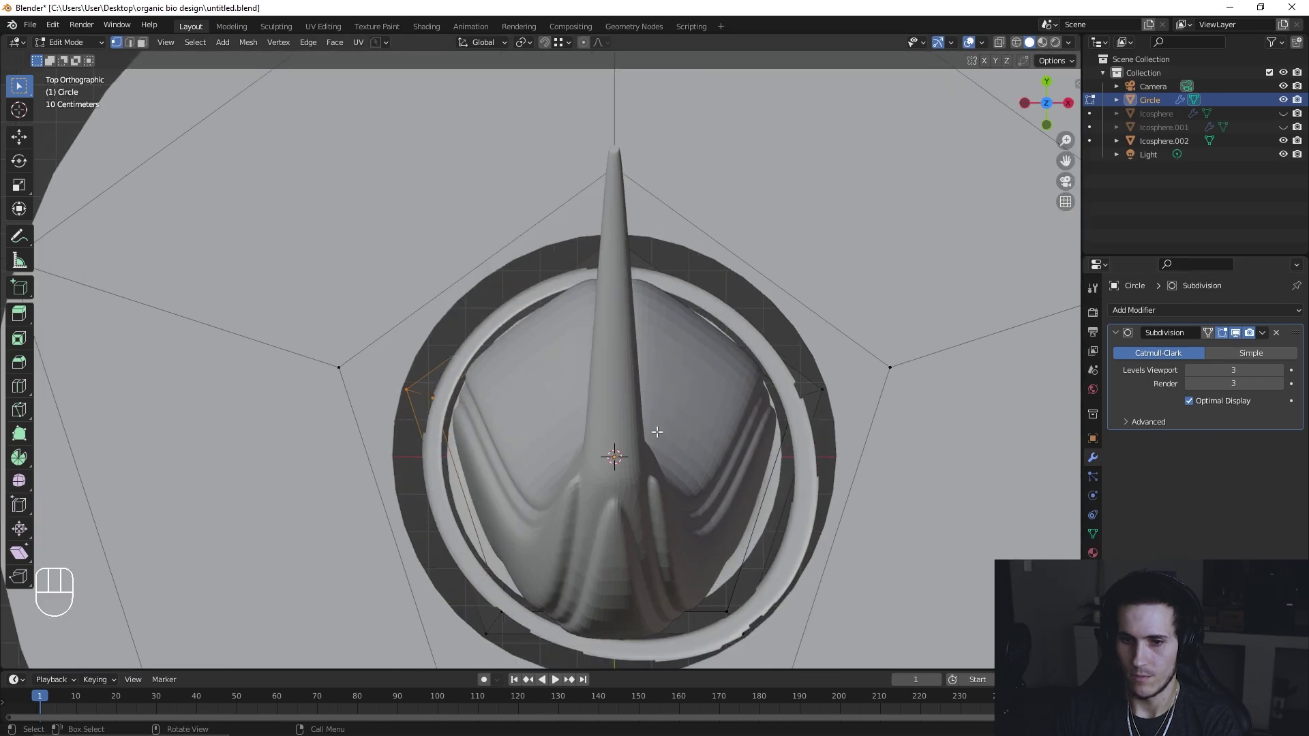
# Step: Move the vertices around the base's hole inward toward the rim ring
pyautogui.click(691, 386)
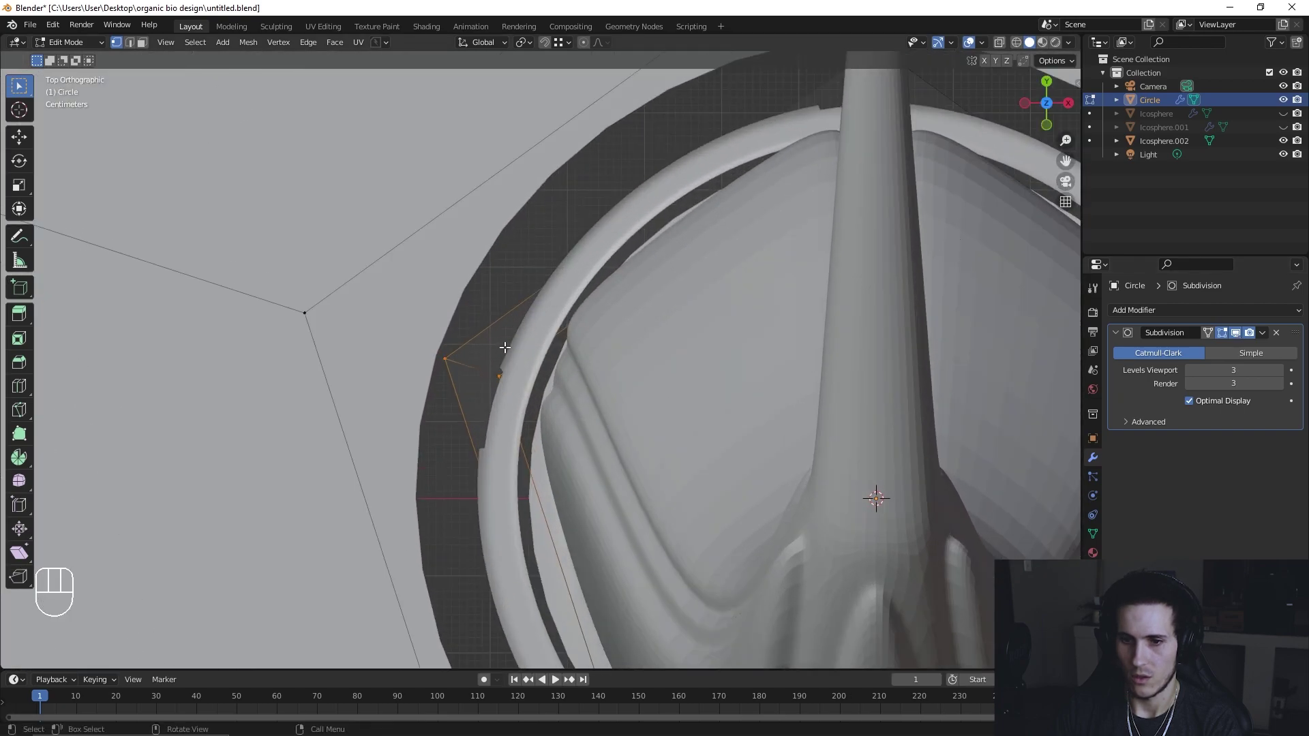
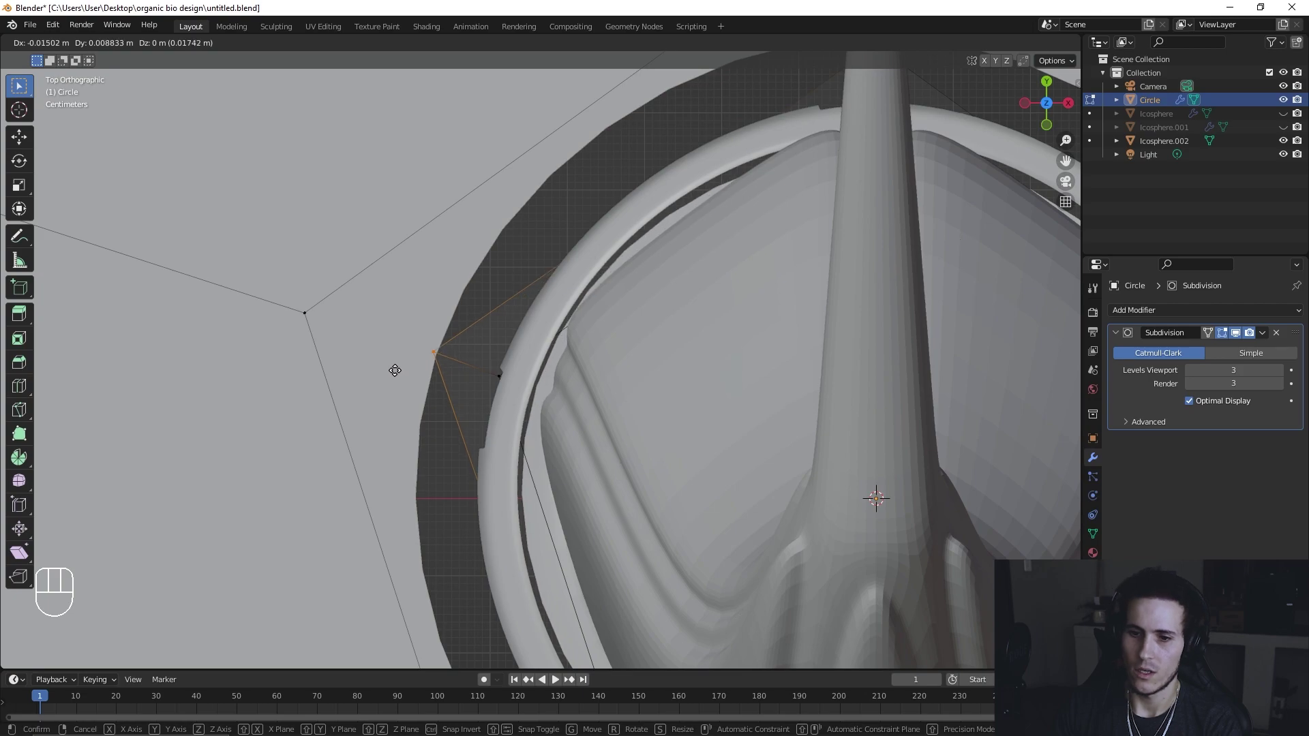
pyautogui.click(393, 363)
pyautogui.click(281, 342)
pyautogui.press('g')
pyautogui.click(401, 388)
pyautogui.click(559, 340)
pyautogui.press('g')
pyautogui.click(531, 388)
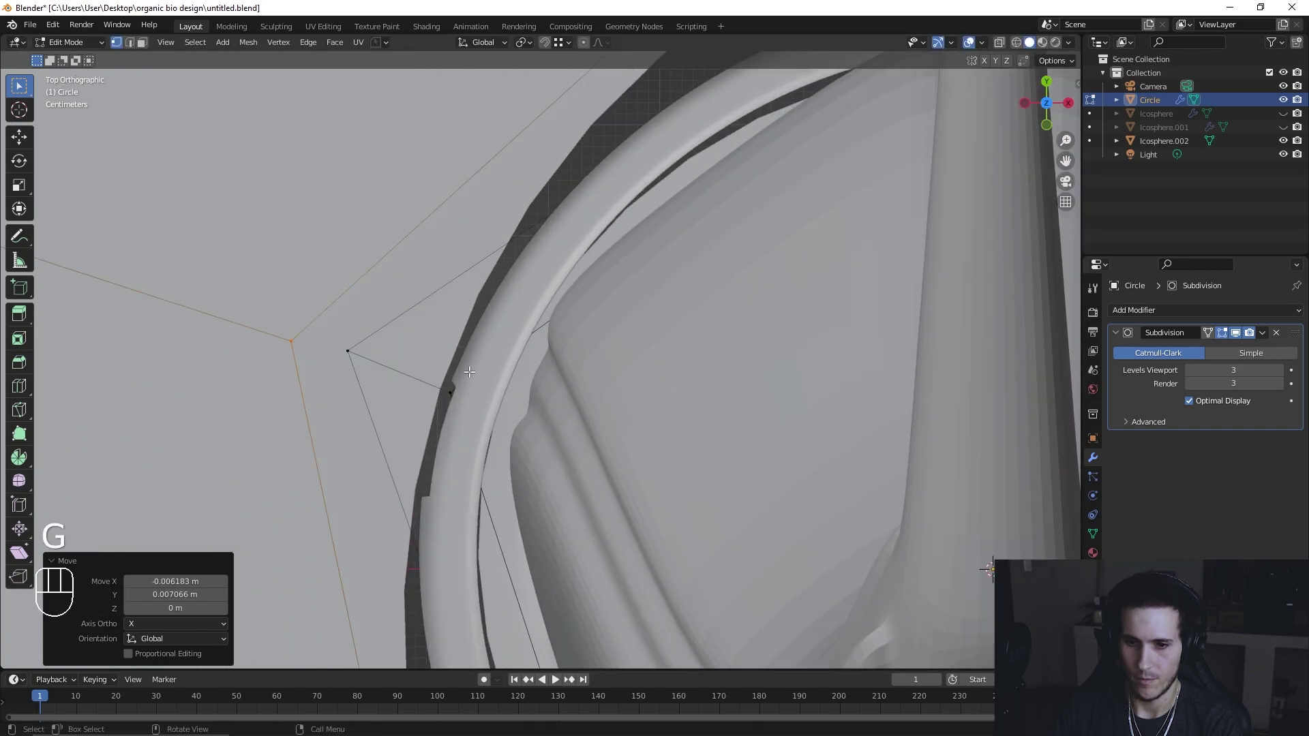
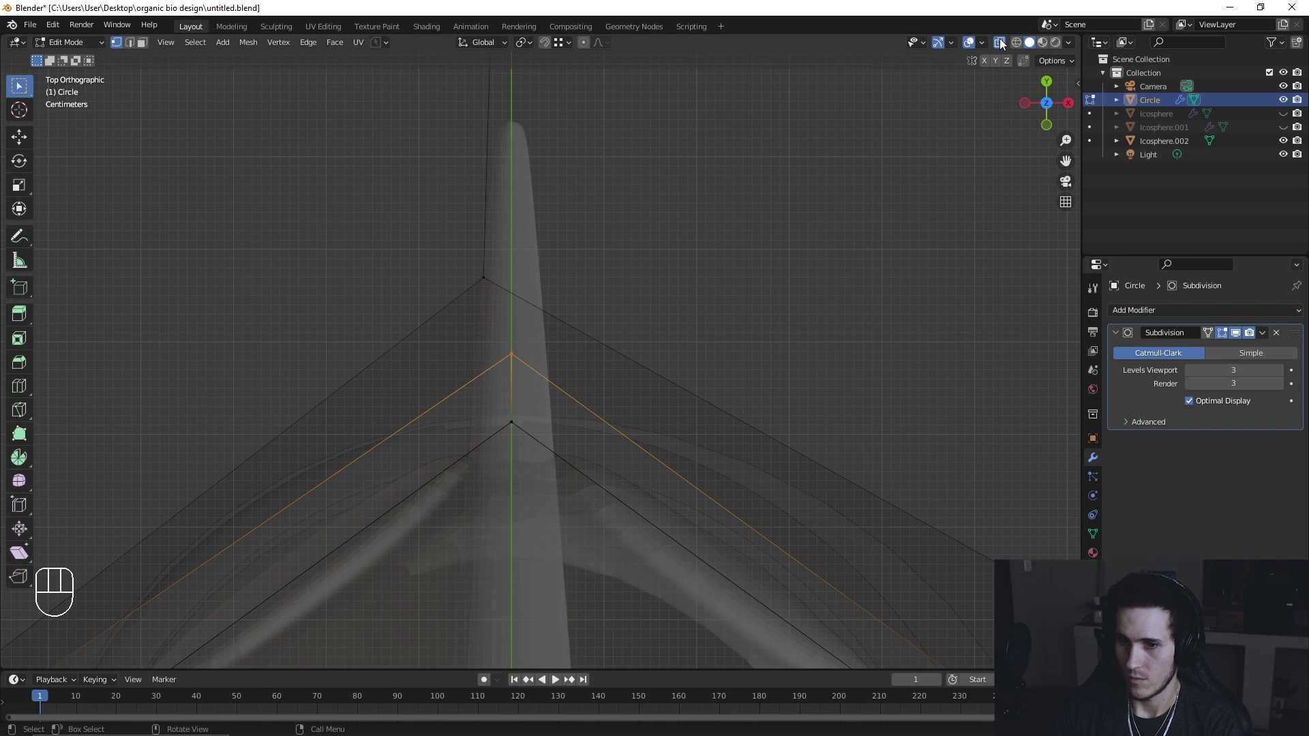
# Step: Pull the base disc's outline vertices into an irregular organic shape around the petals, then leave Edit Mode
pyautogui.press('g')
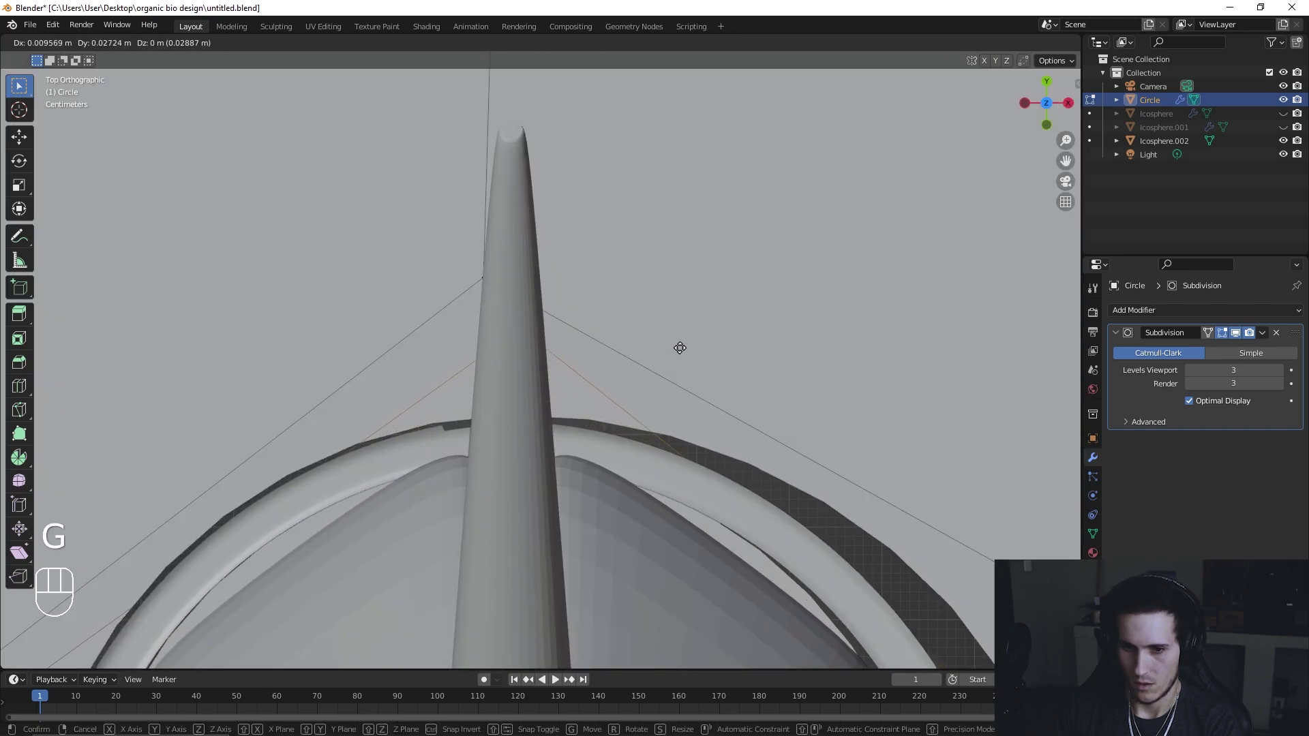
pyautogui.click(681, 353)
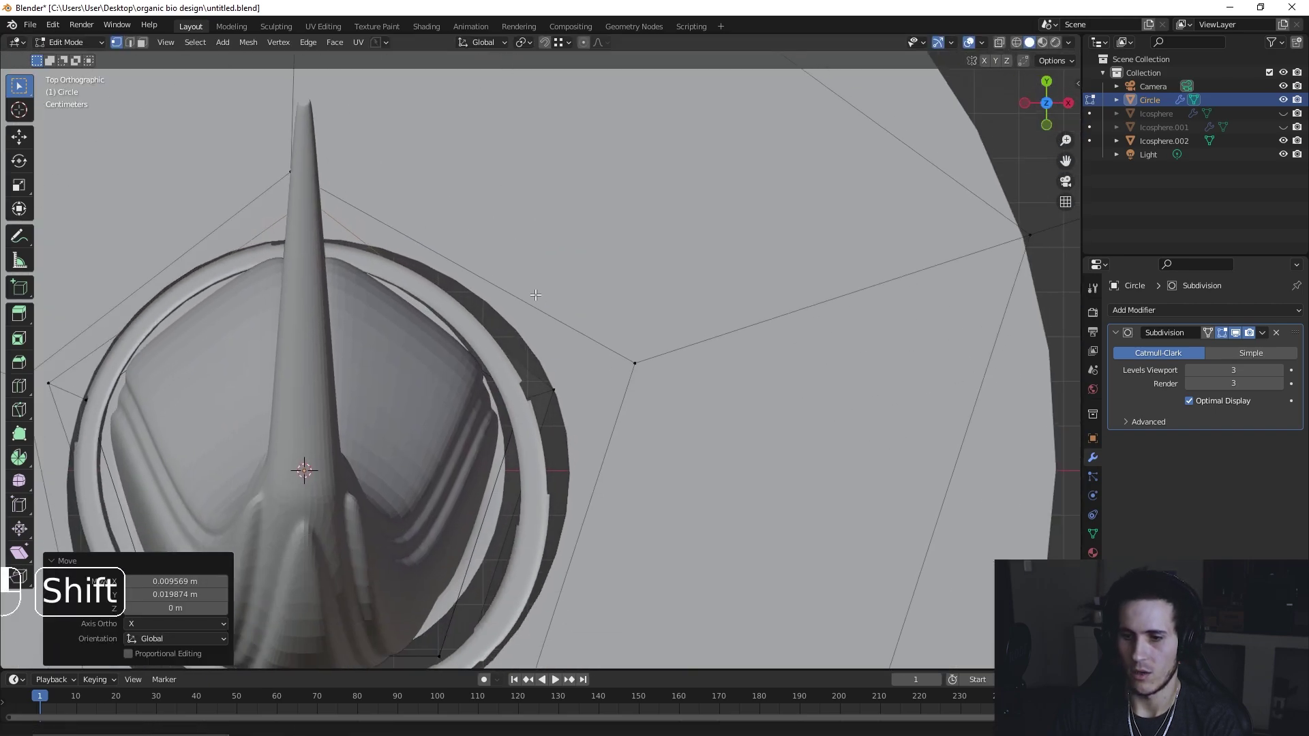
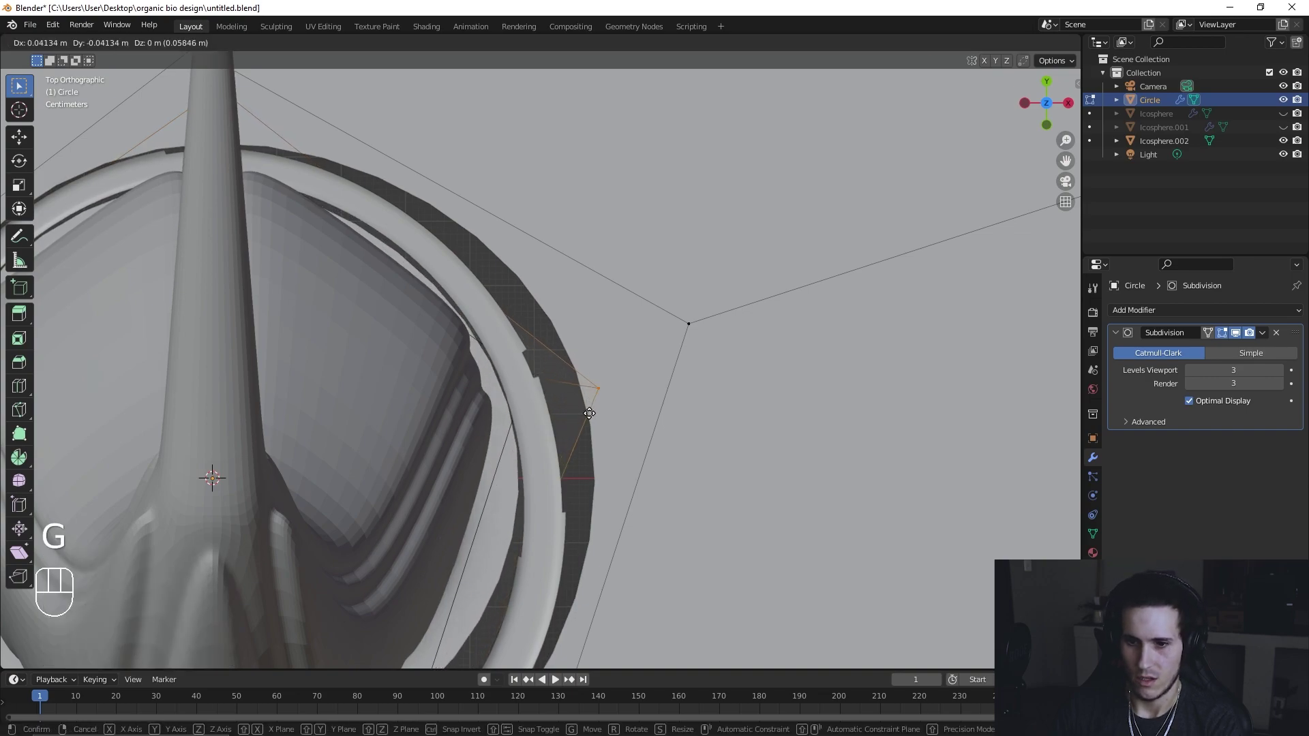
pyautogui.click(591, 410)
pyautogui.click(674, 351)
pyautogui.press('g')
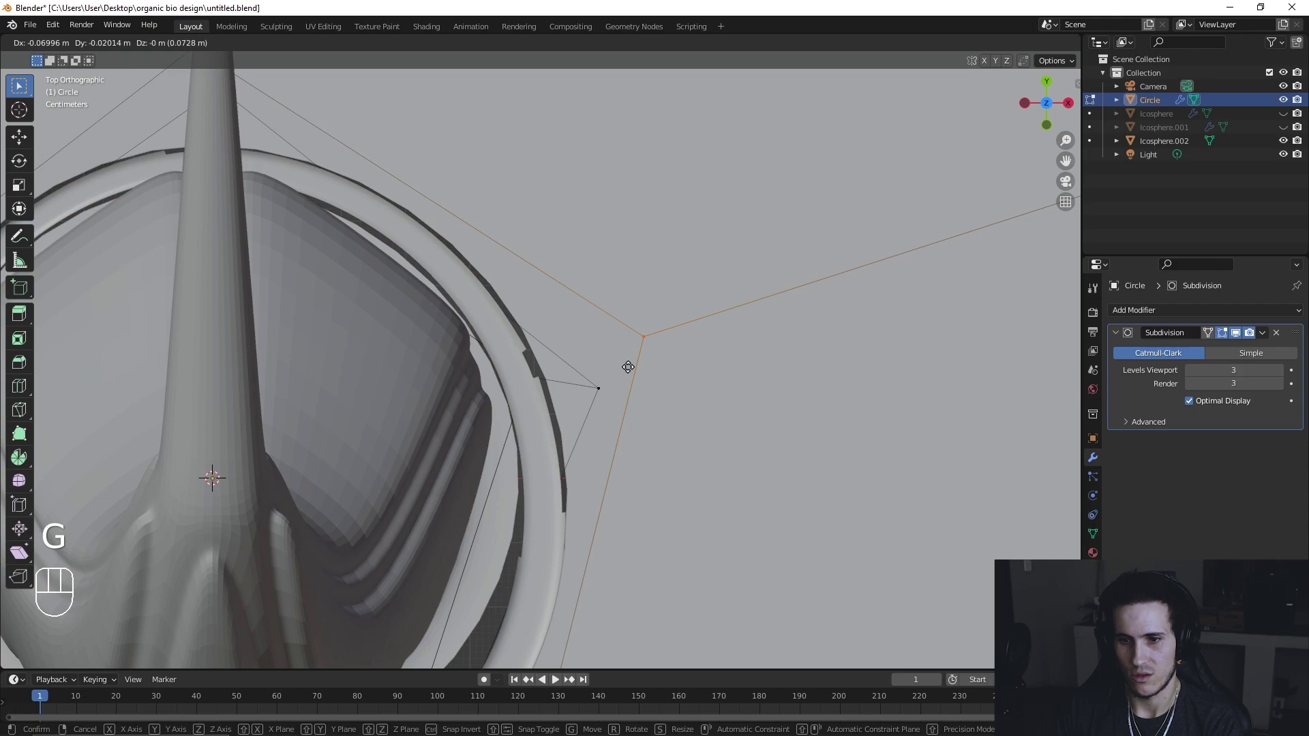
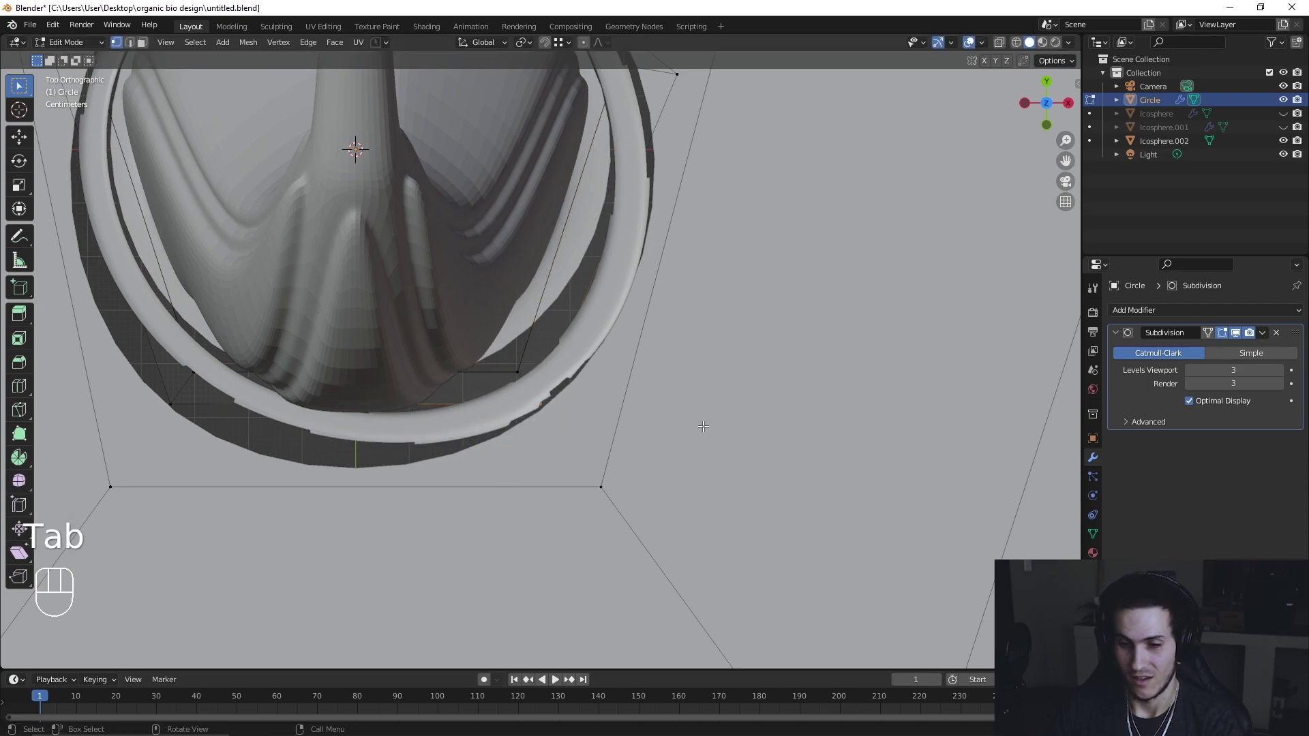
pyautogui.press('g')
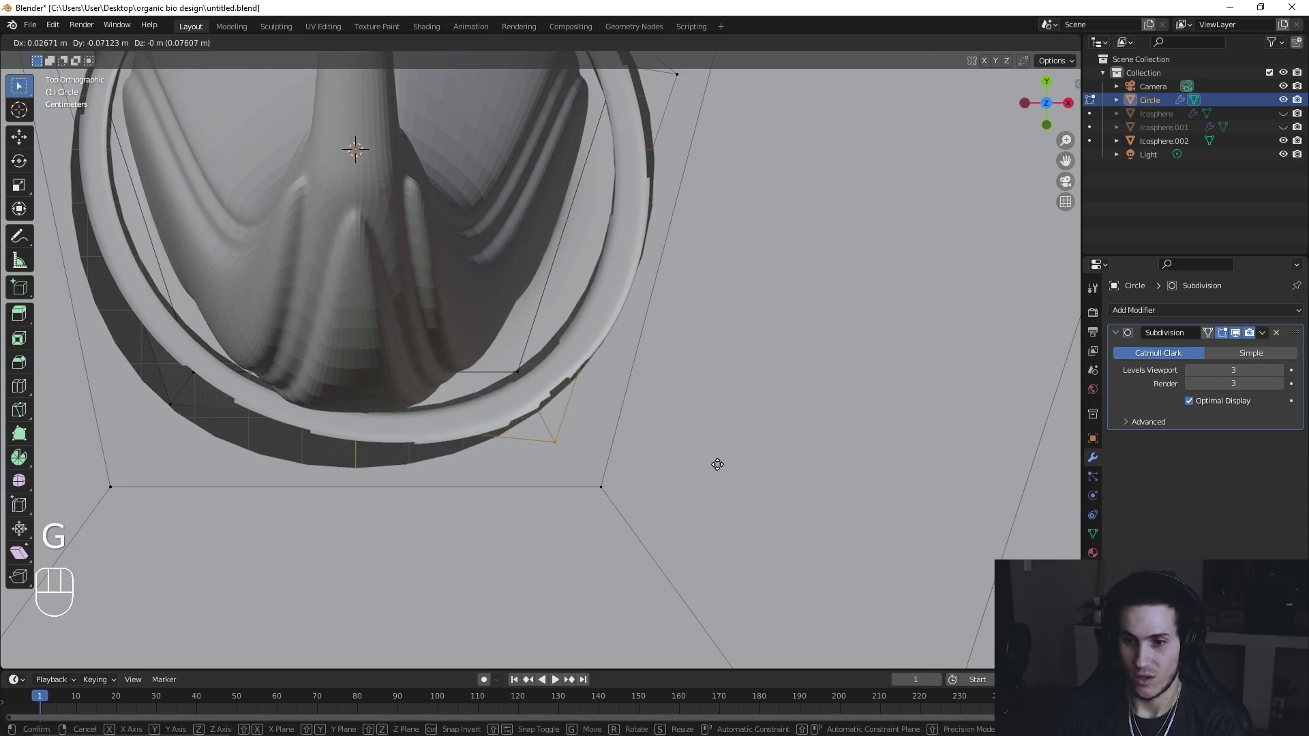
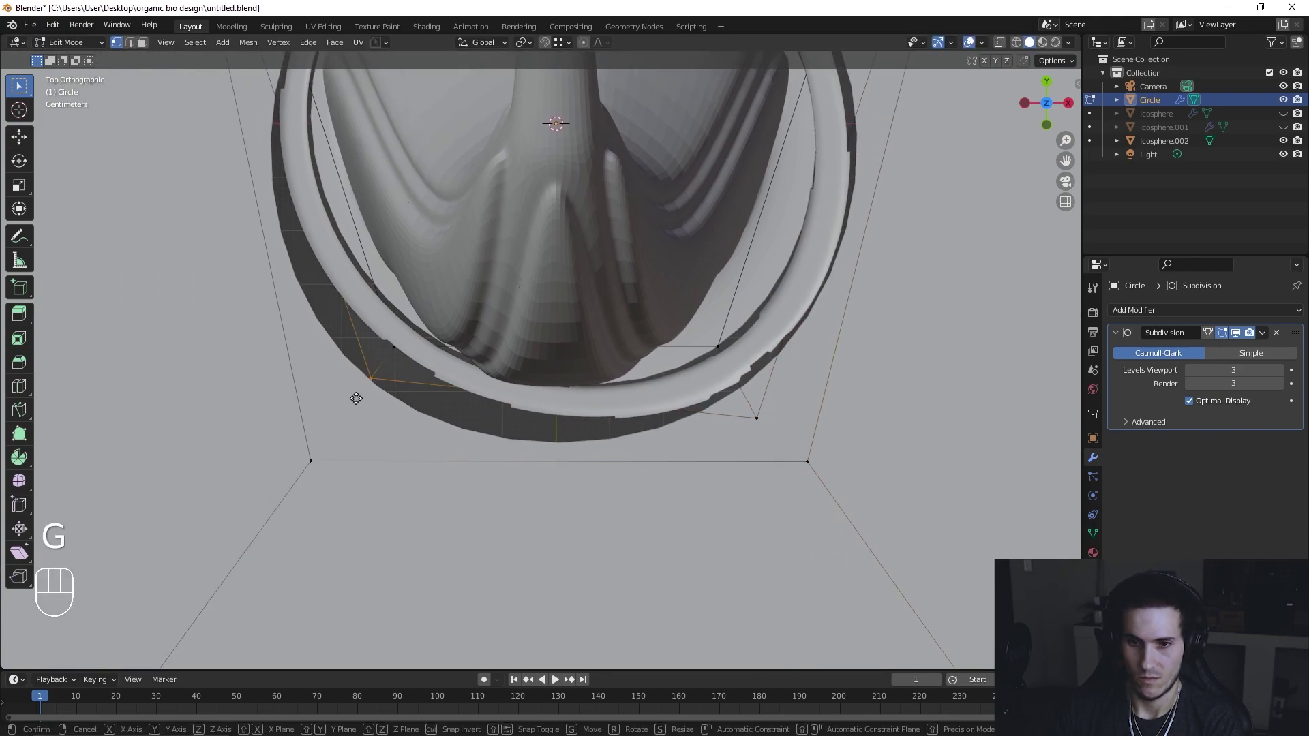
pyautogui.click(356, 396)
pyautogui.click(277, 497)
pyautogui.press('g')
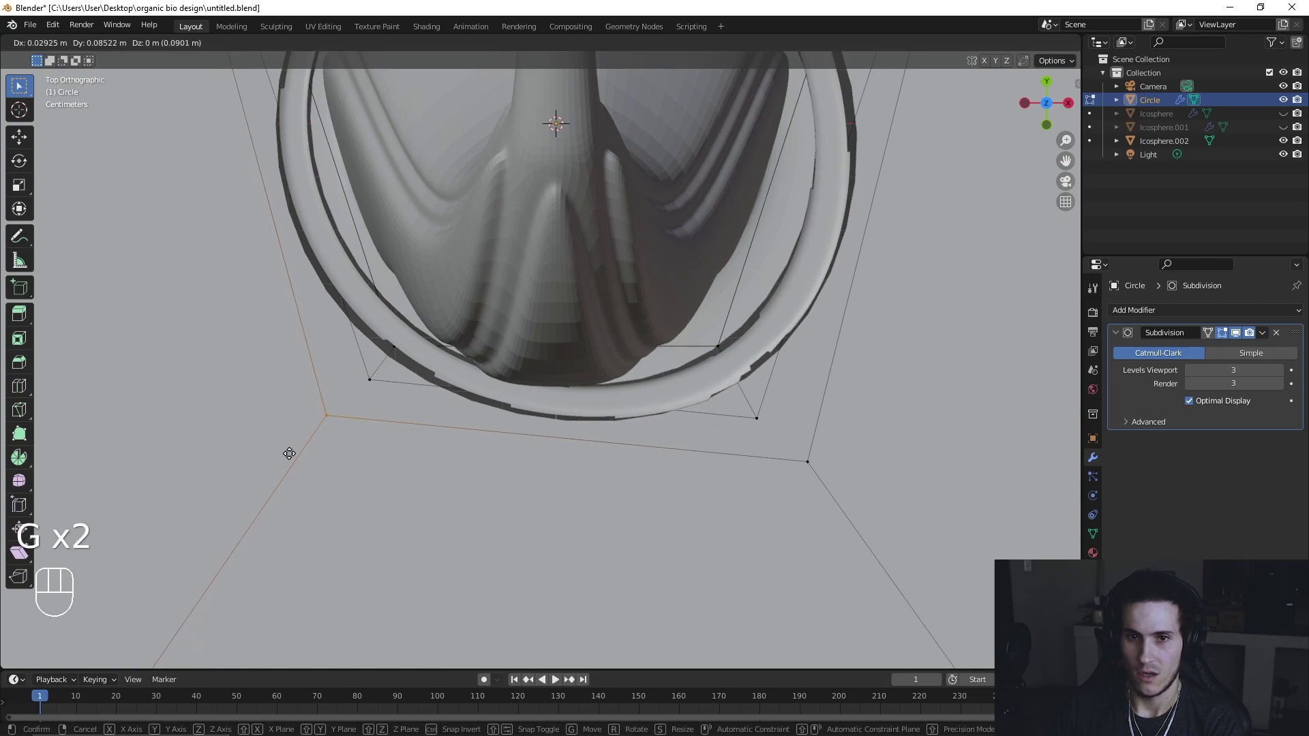
pyautogui.press('g')
pyautogui.click(287, 447)
pyautogui.press('Tab')
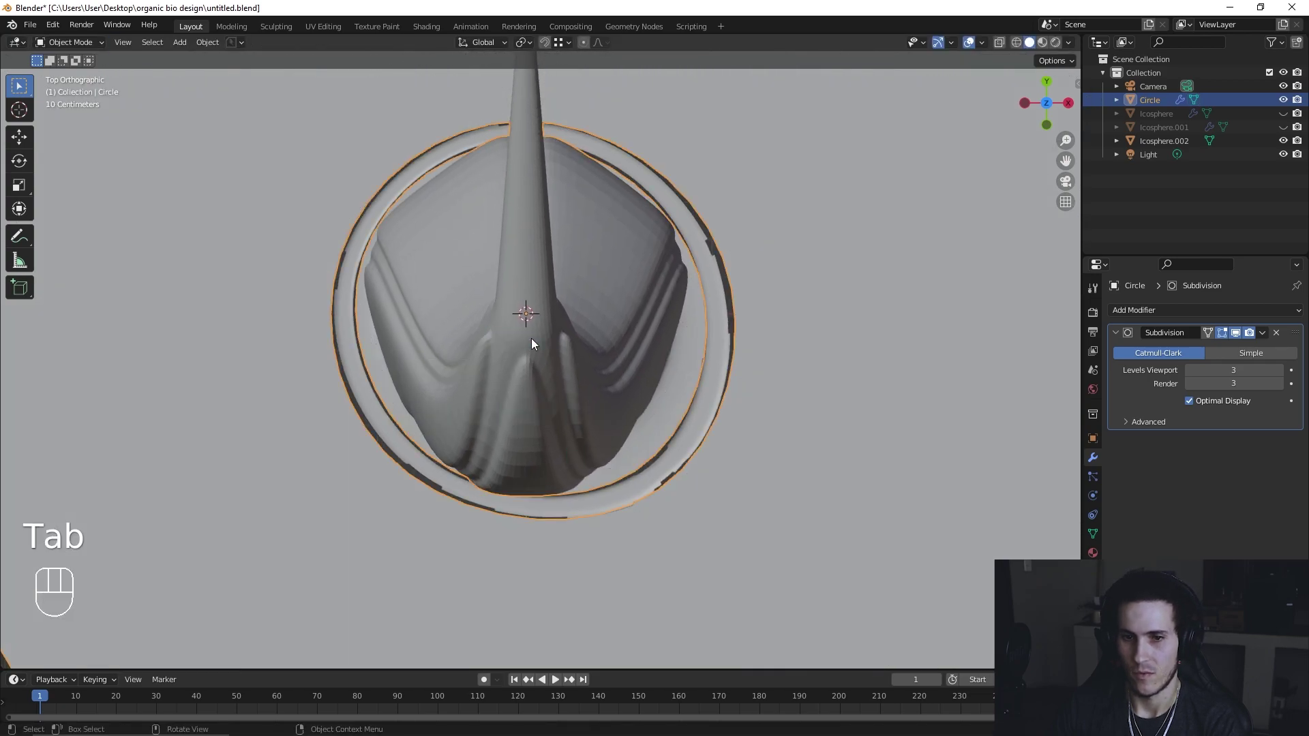
# Step: Isolate the base object and line up an edge-select view of the stem's foot
pyautogui.press('KP_Divide')
pyautogui.moveTo(642, 387); pyautogui.dragTo(493, 309)
pyautogui.press('Tab')
pyautogui.moveTo(534, 251); pyautogui.dragTo(649, 337)
pyautogui.press('Tab')
pyautogui.moveTo(516, 373); pyautogui.dragTo(603, 374)
pyautogui.click(637, 363)
pyautogui.moveTo(656, 362); pyautogui.dragTo(684, 359)
pyautogui.press('Tab')
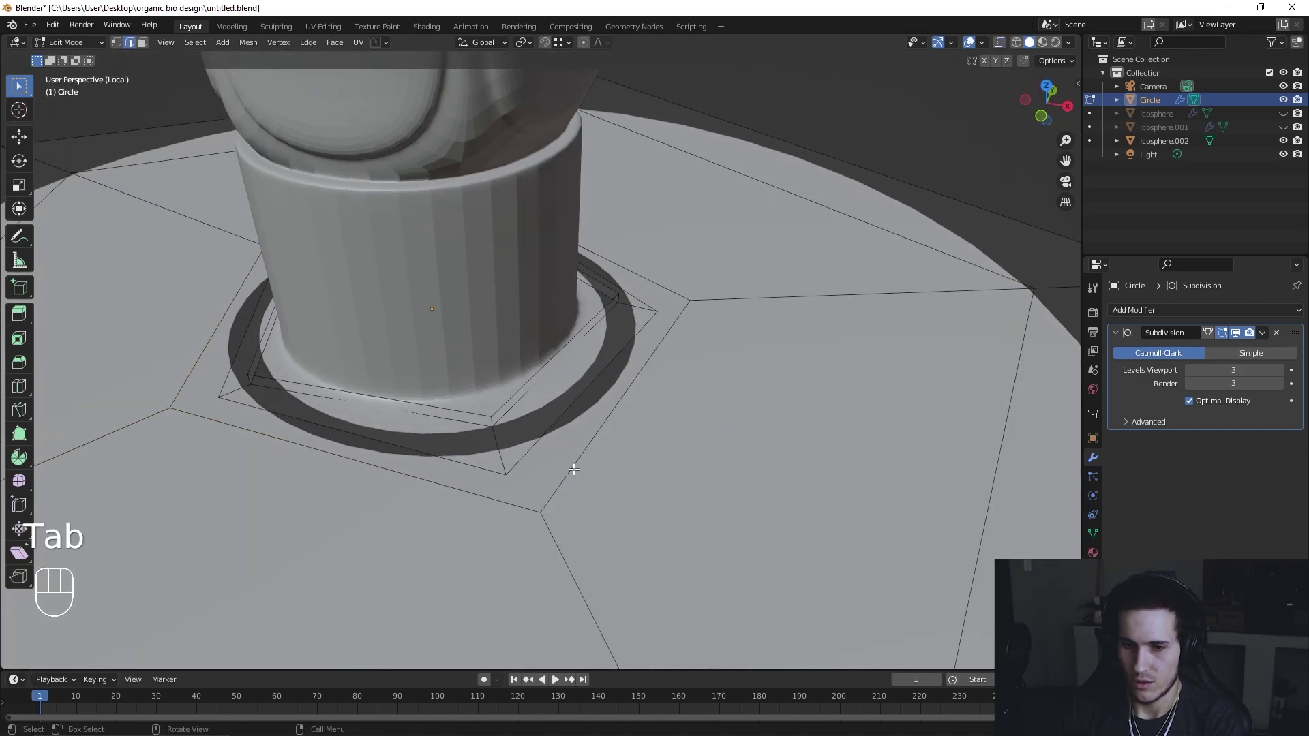
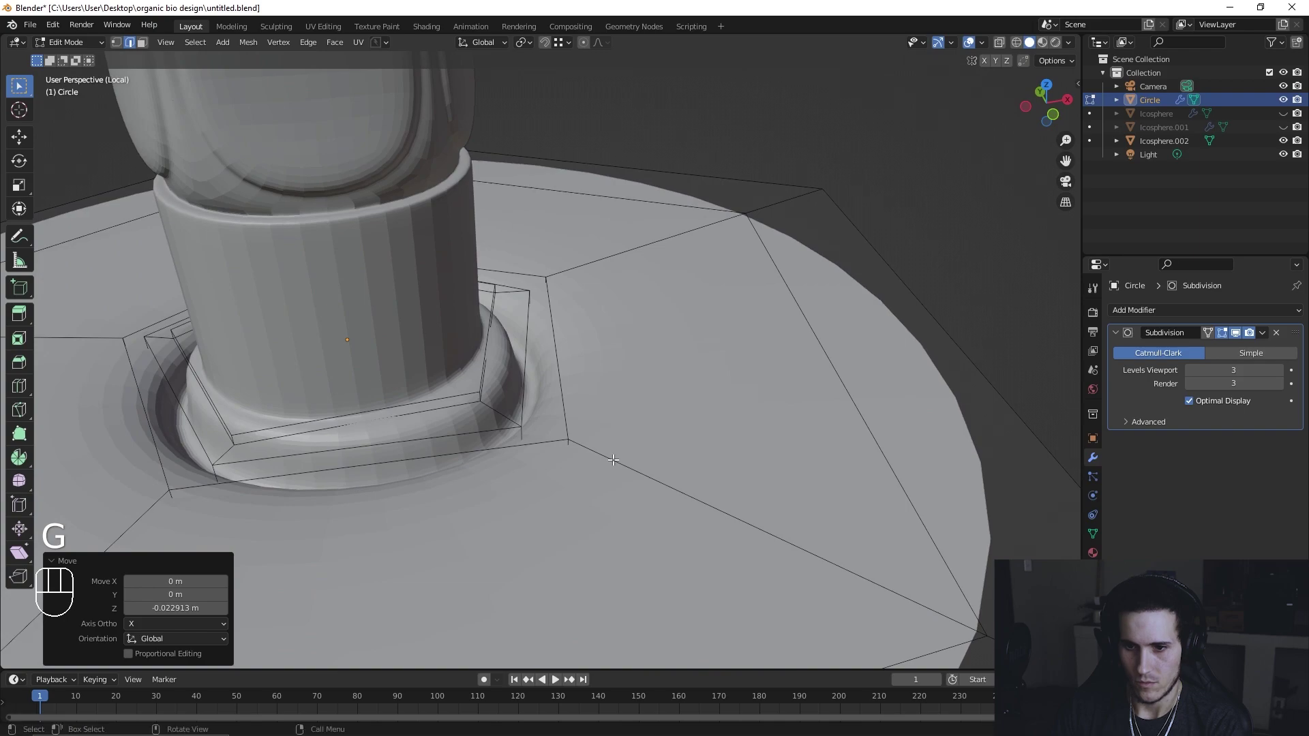
# Step: Add and slide edge loops around the stem foot to form a raised rounded collar on the disc
pyautogui.moveTo(594, 449); pyautogui.dragTo(615, 445)
pyautogui.moveTo(634, 463); pyautogui.dragTo(572, 463)
pyautogui.click(572, 426)
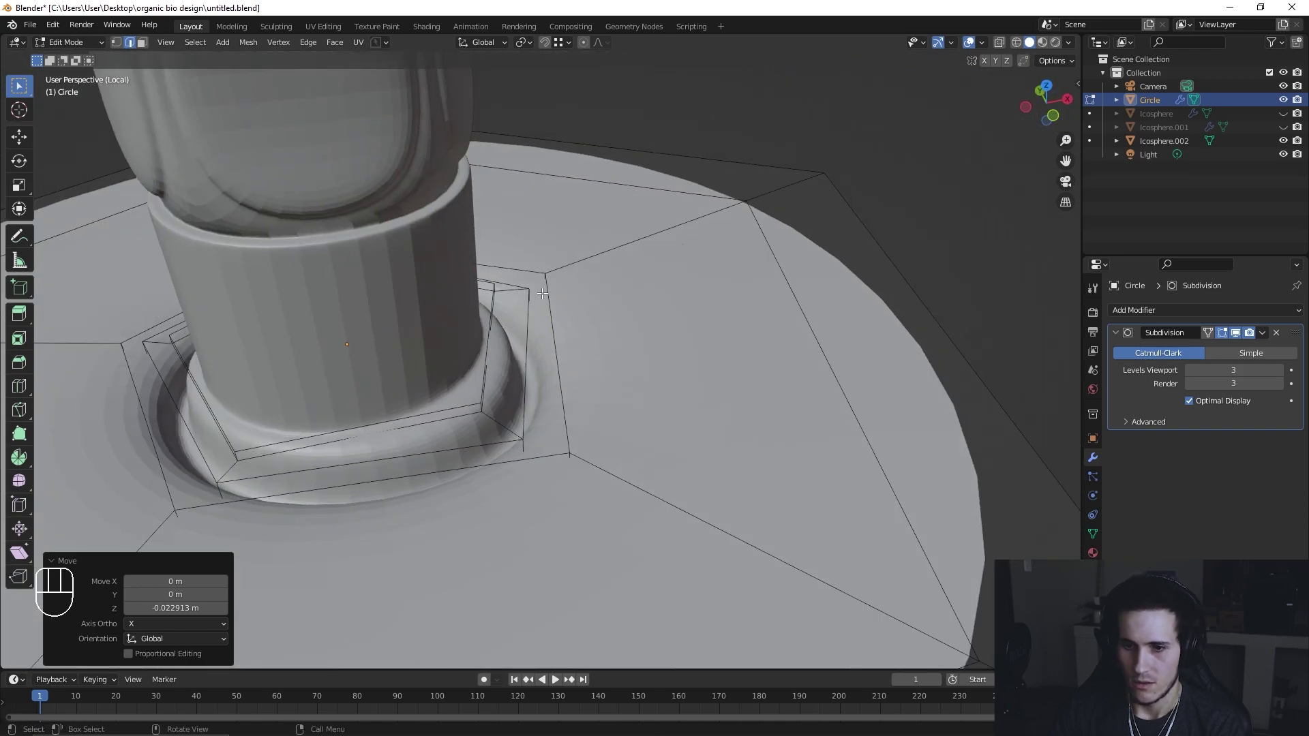
pyautogui.press('ctrl+r')
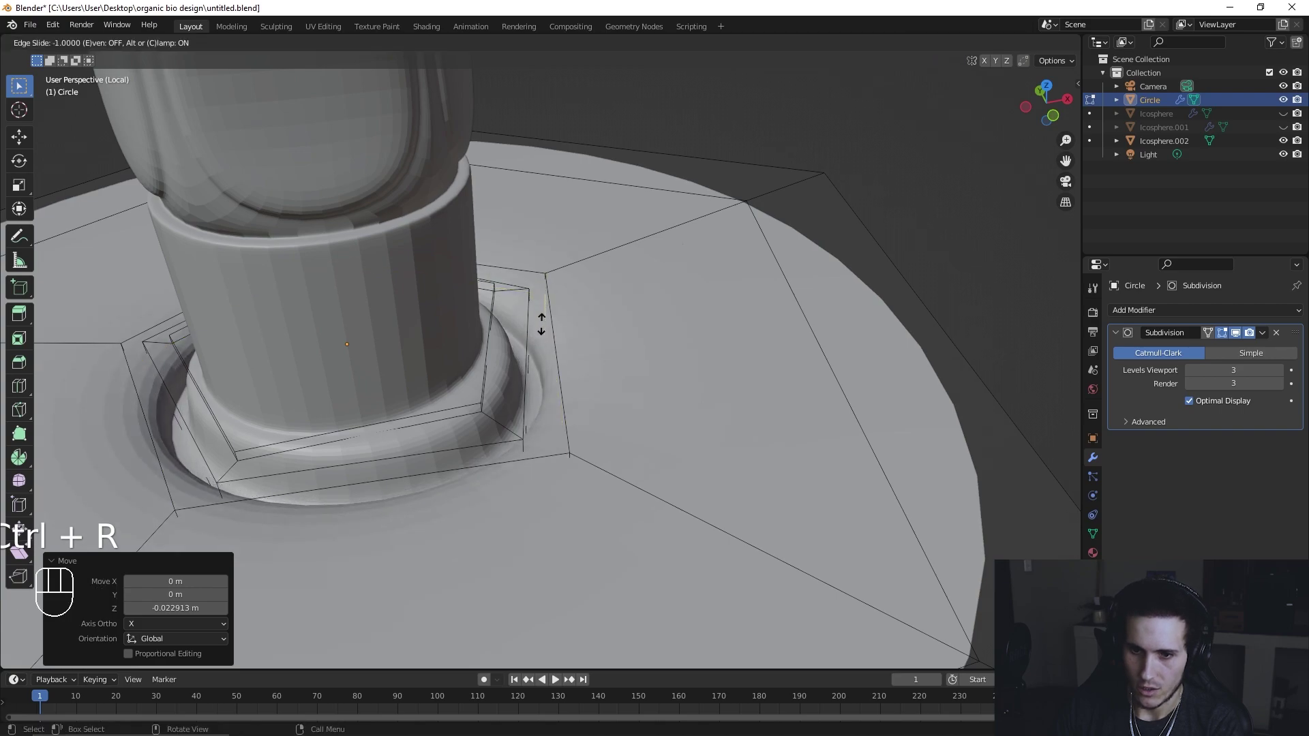
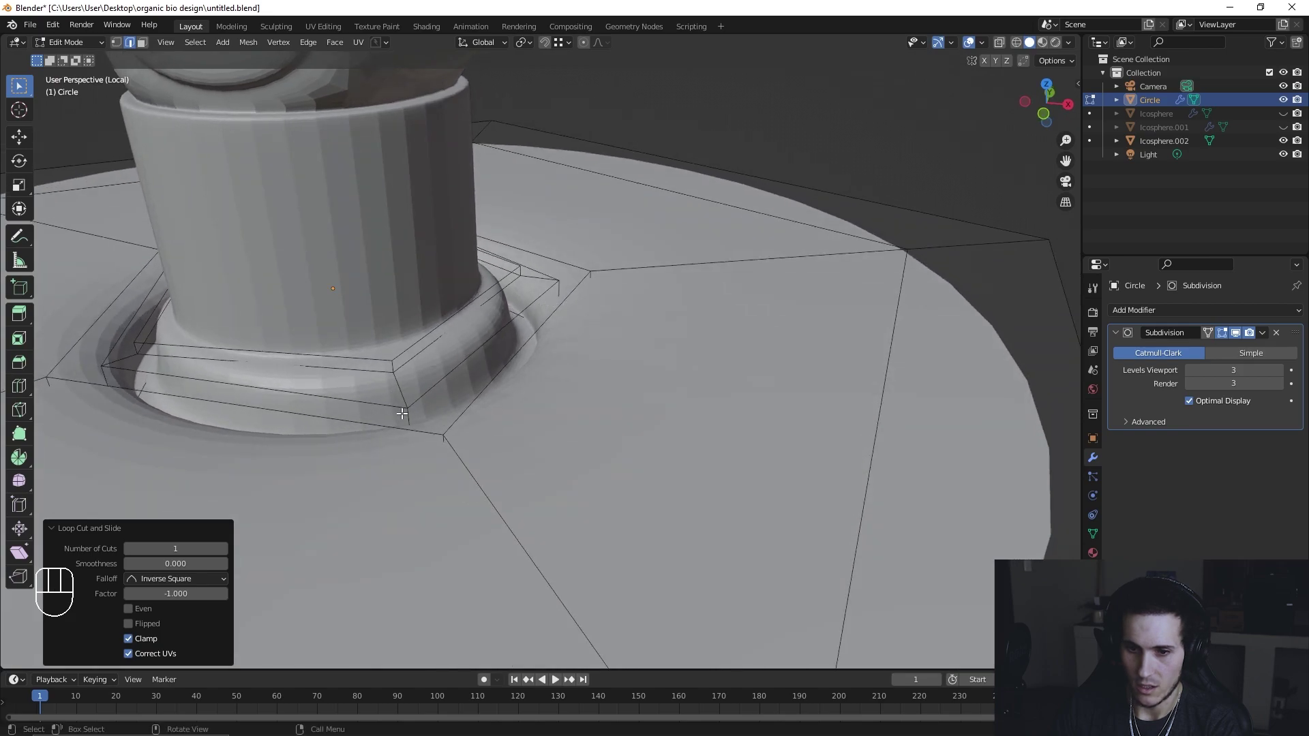
pyautogui.press('ctrl+r')
pyautogui.click(422, 462)
pyautogui.press('Tab')
pyautogui.moveTo(542, 383); pyautogui.dragTo(593, 387)
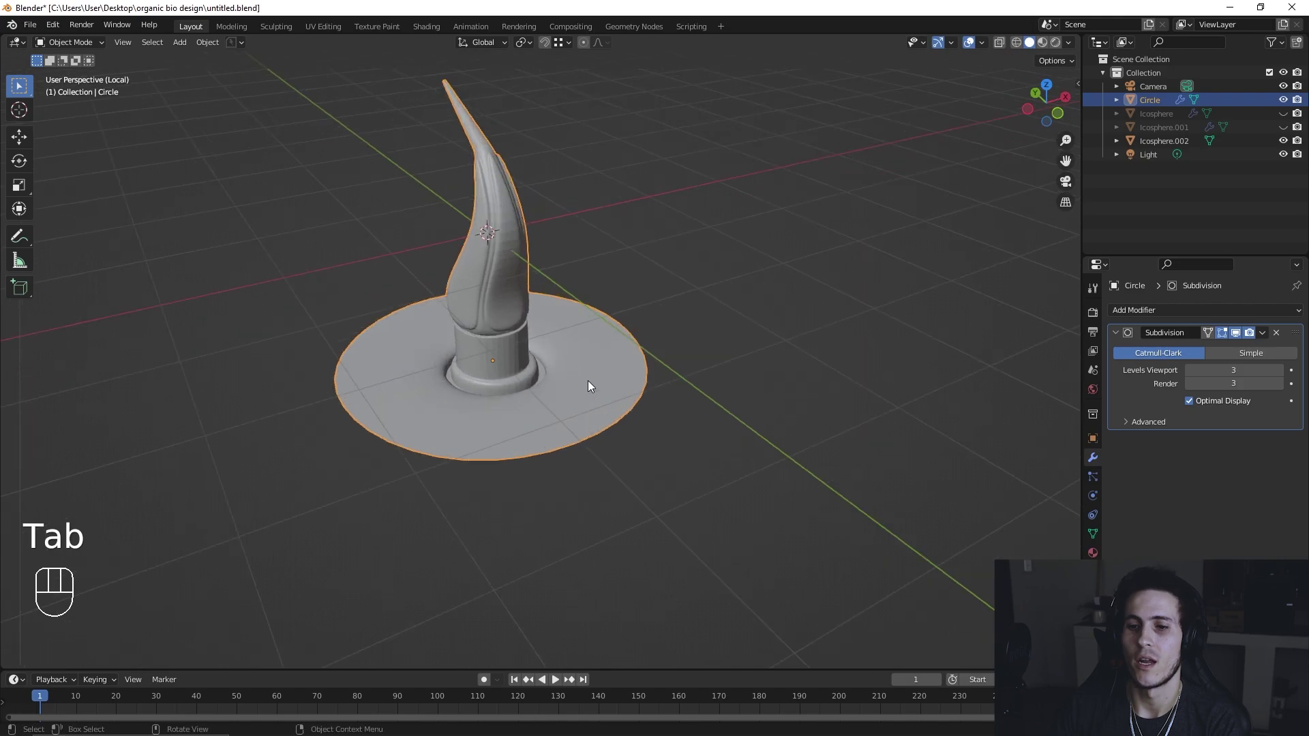
# Step: Exit Local View to show the full scene and orbit around the stem and base
pyautogui.moveTo(623, 402); pyautogui.dragTo(724, 419)
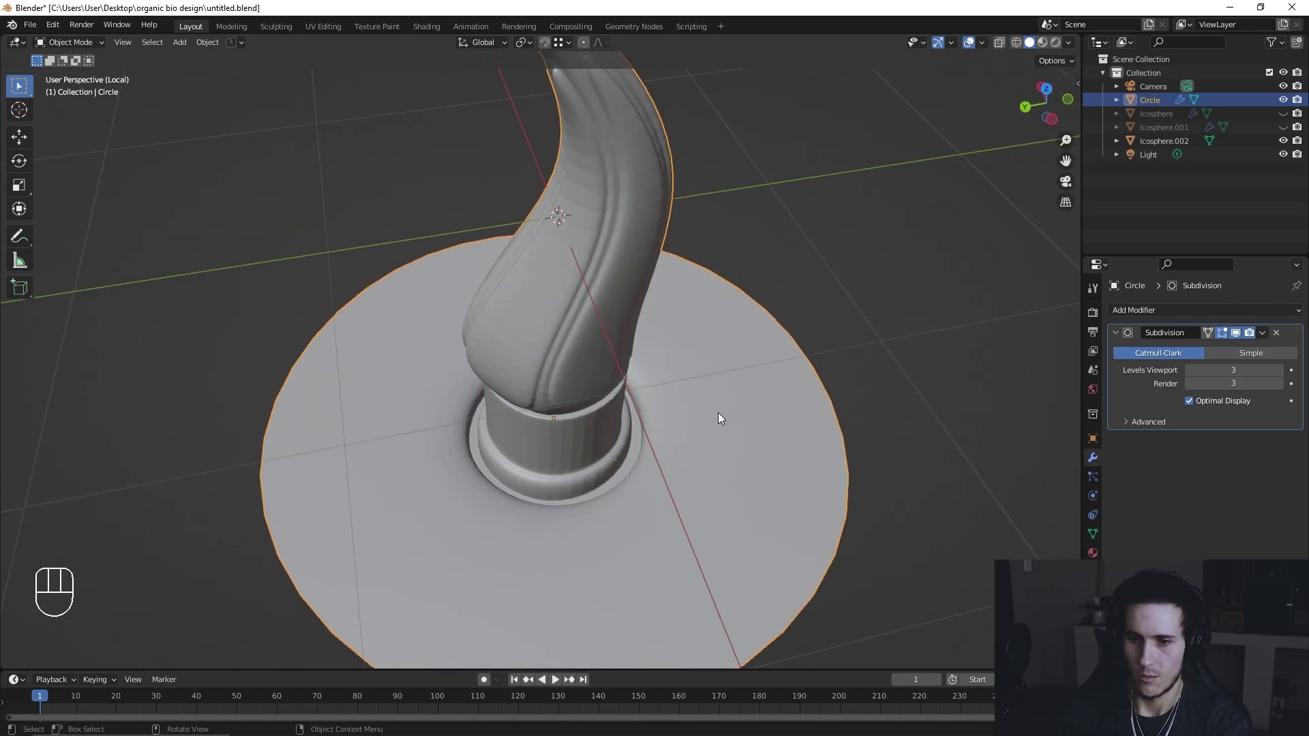
pyautogui.moveTo(695, 416); pyautogui.dragTo(620, 394)
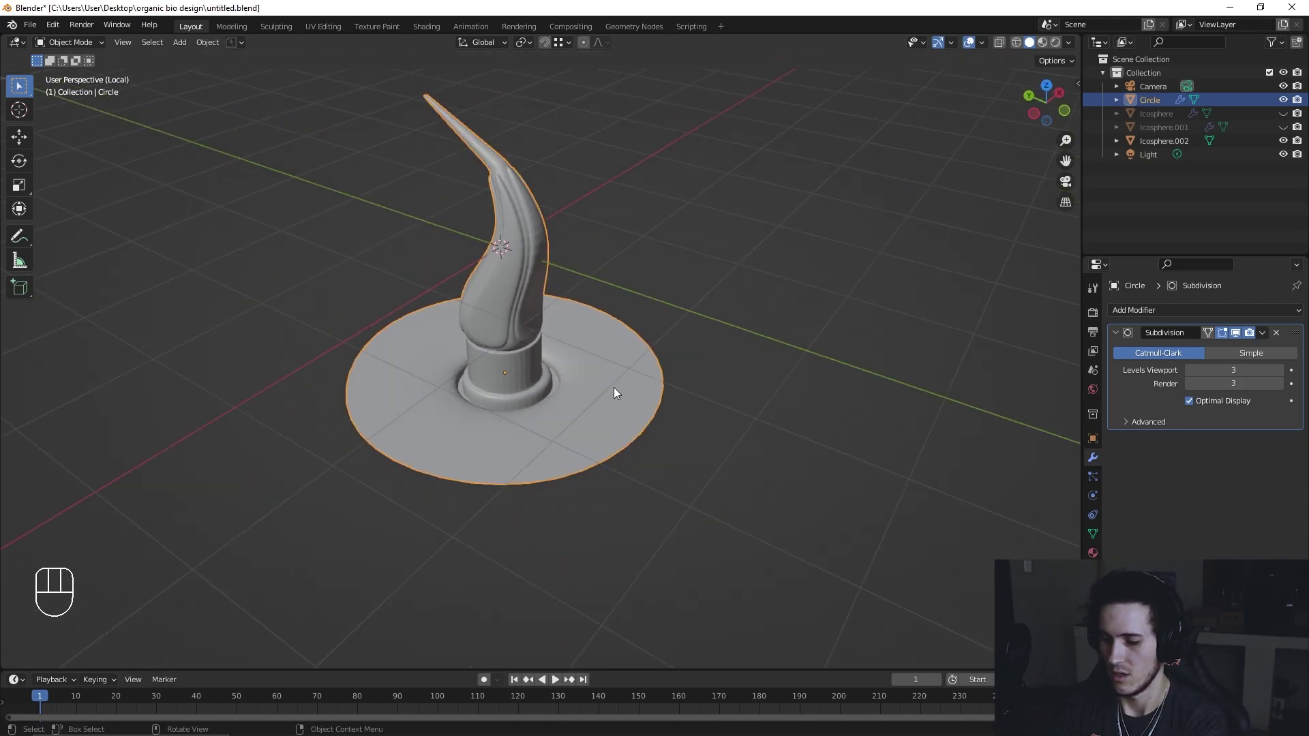
pyautogui.press('KP_Divide')
pyautogui.moveTo(907, 326); pyautogui.dragTo(783, 404)
pyautogui.moveTo(783, 403); pyautogui.dragTo(879, 330)
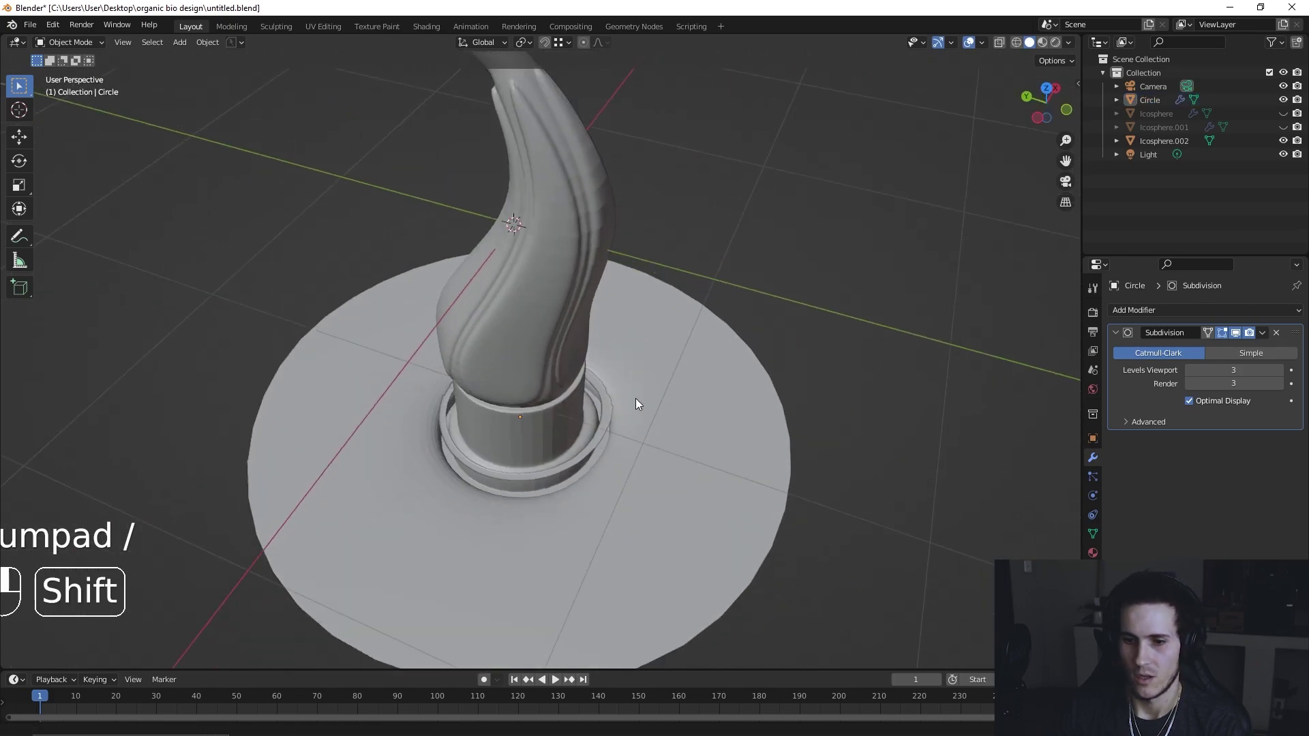
# Step: Delete the extra rim-ring icosphere object and unhide the perforated lamp shade
pyautogui.click(640, 355)
pyautogui.press('x')
pyautogui.click(628, 420)
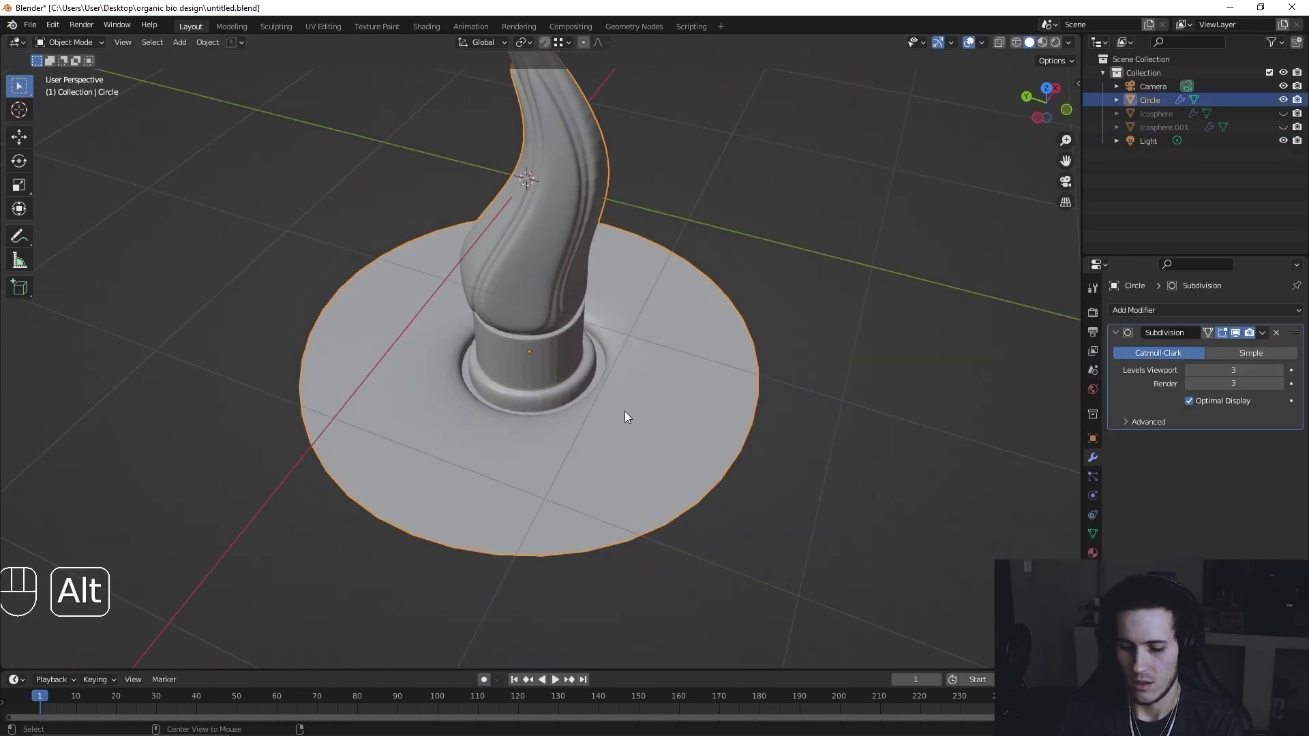
pyautogui.press('alt+h')
pyautogui.click(343, 255)
# Step: Lower the perforated shade along Z so it rests over the stem on the base collar
pyautogui.press('h')
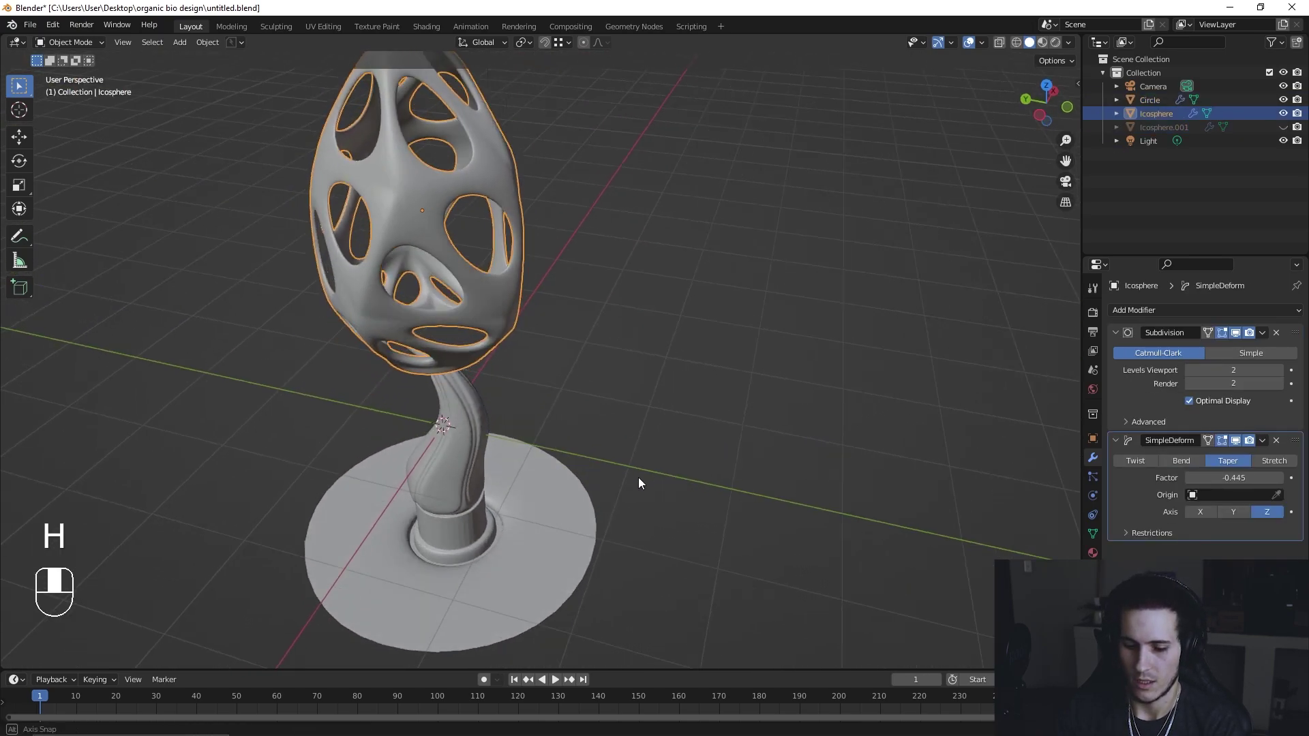
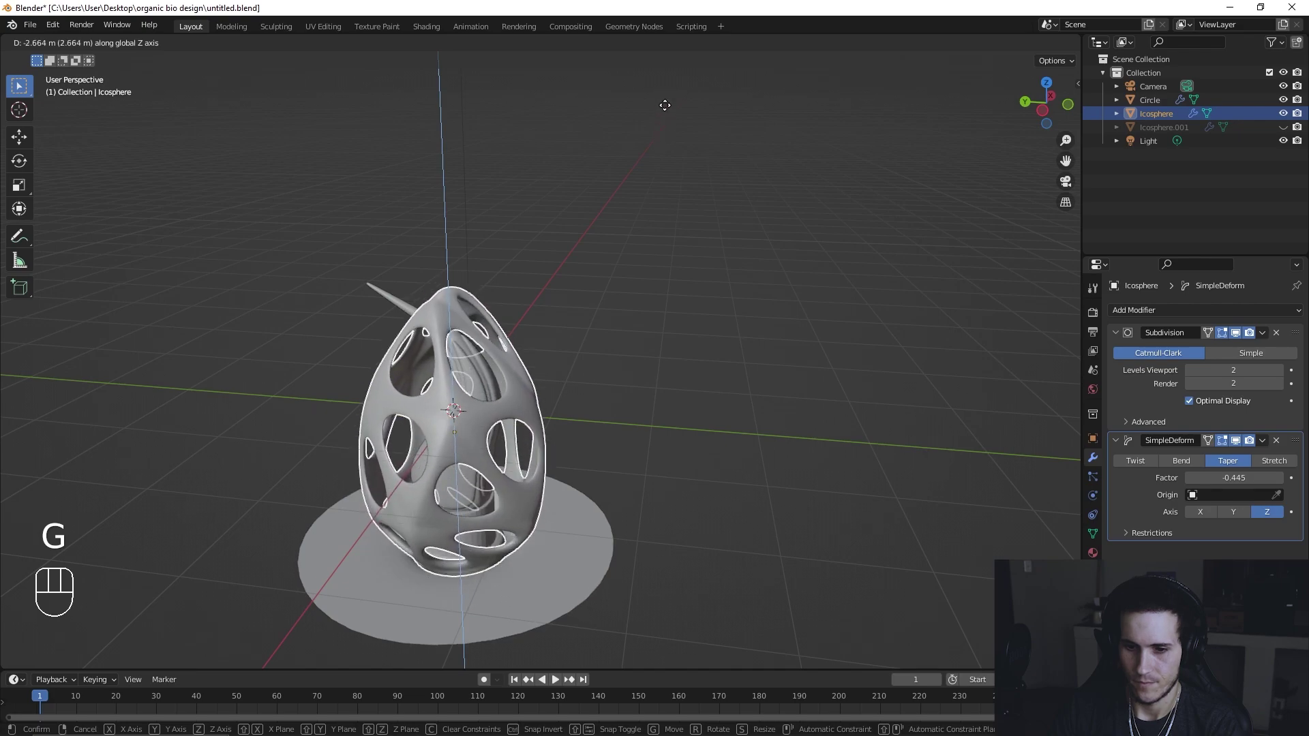
pyautogui.click(670, 110)
pyautogui.click(660, 170)
pyautogui.moveTo(775, 299); pyautogui.dragTo(847, 295)
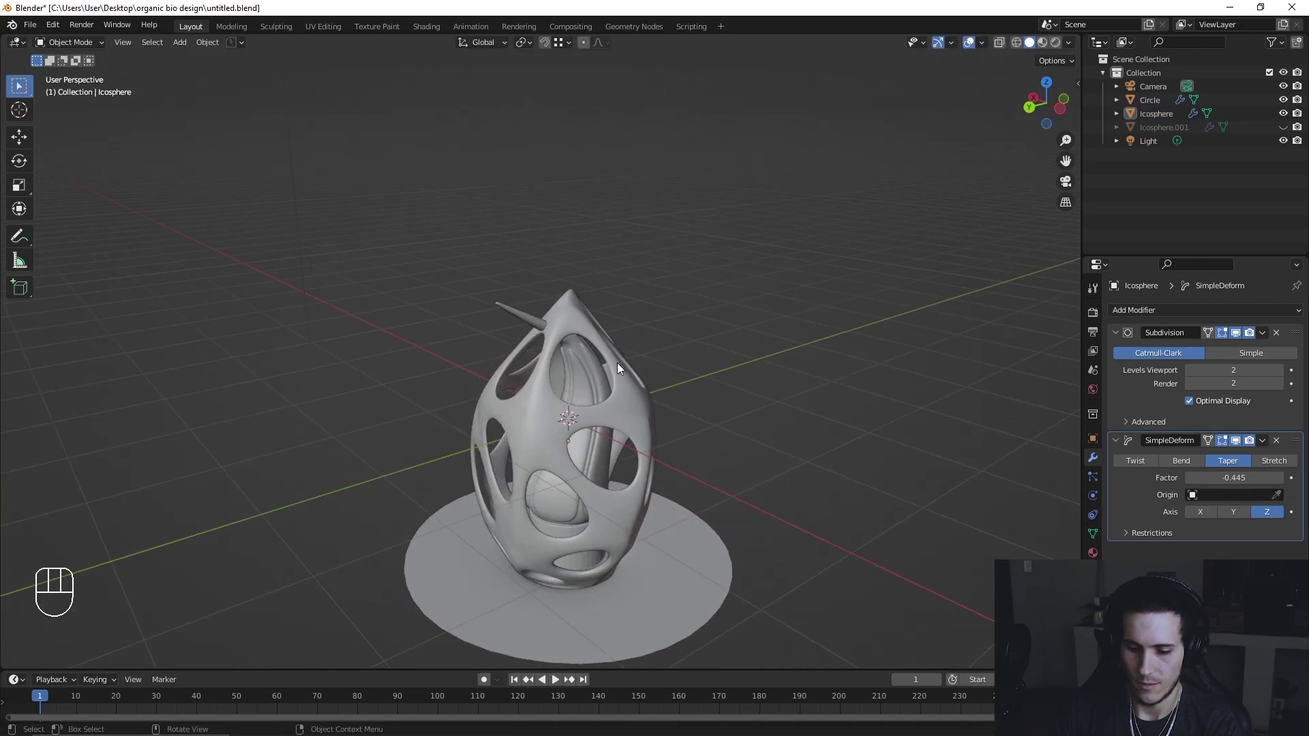
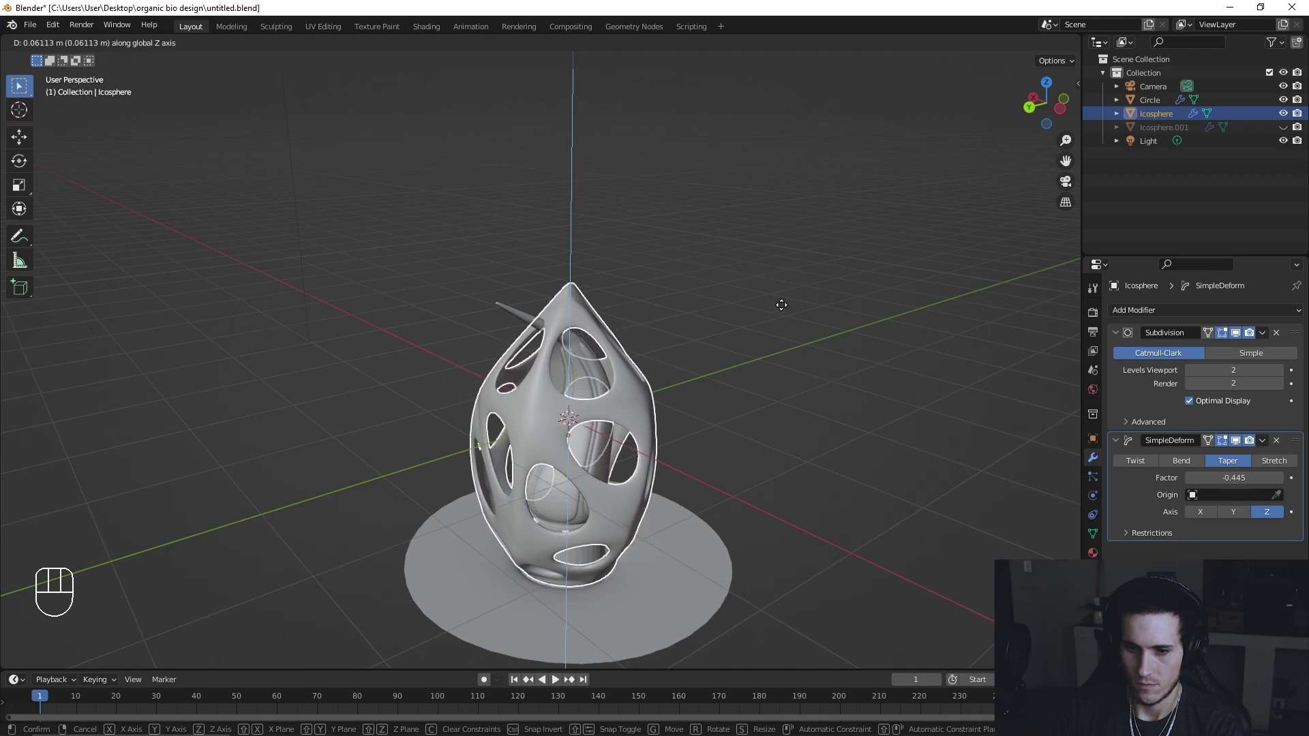
pyautogui.click(786, 315)
pyautogui.moveTo(834, 368); pyautogui.dragTo(886, 356)
pyautogui.click(878, 353)
pyautogui.moveTo(835, 357); pyautogui.dragTo(753, 380)
pyautogui.click(722, 389)
# Step: Try rotating the shade about its Z axis, undo it, and reselect the shade
pyautogui.press('r')
pyautogui.press('z')
pyautogui.click(832, 104)
pyautogui.moveTo(840, 375); pyautogui.dragTo(748, 361)
pyautogui.press('ctrl+z')
pyautogui.press('ctrl+z')
pyautogui.moveTo(668, 402); pyautogui.dragTo(729, 420)
pyautogui.moveTo(707, 418); pyautogui.dragTo(598, 391)
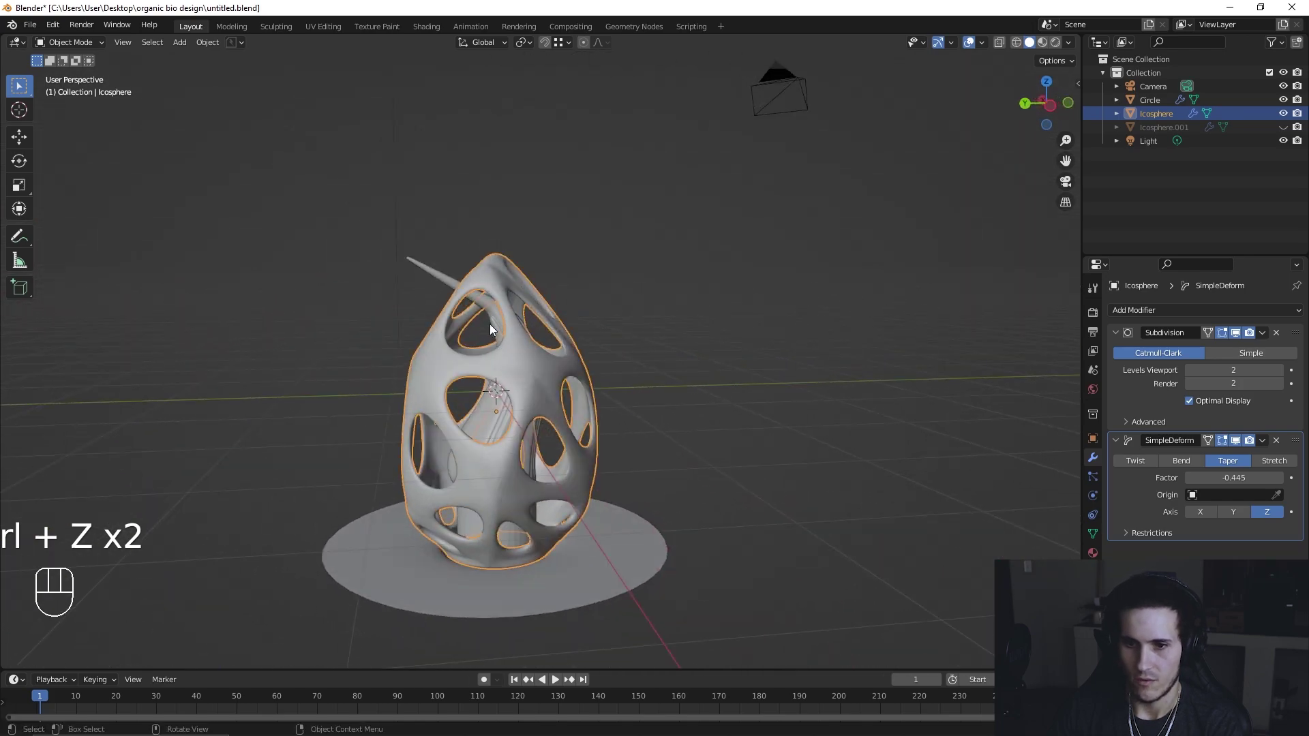
pyautogui.click(502, 329)
# Step: Move the stem's upper vertices (G) so it bends up inside the perforated shade
pyautogui.click(1066, 118)
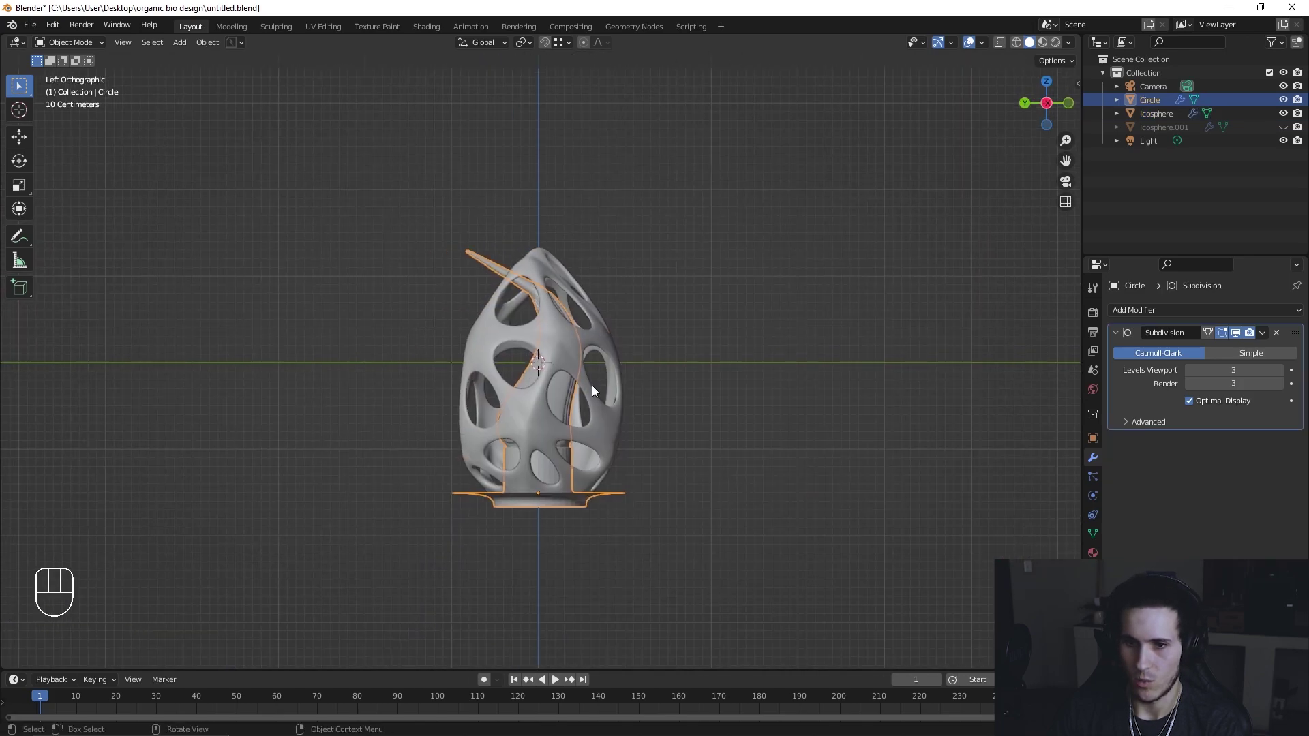
pyautogui.press('Tab')
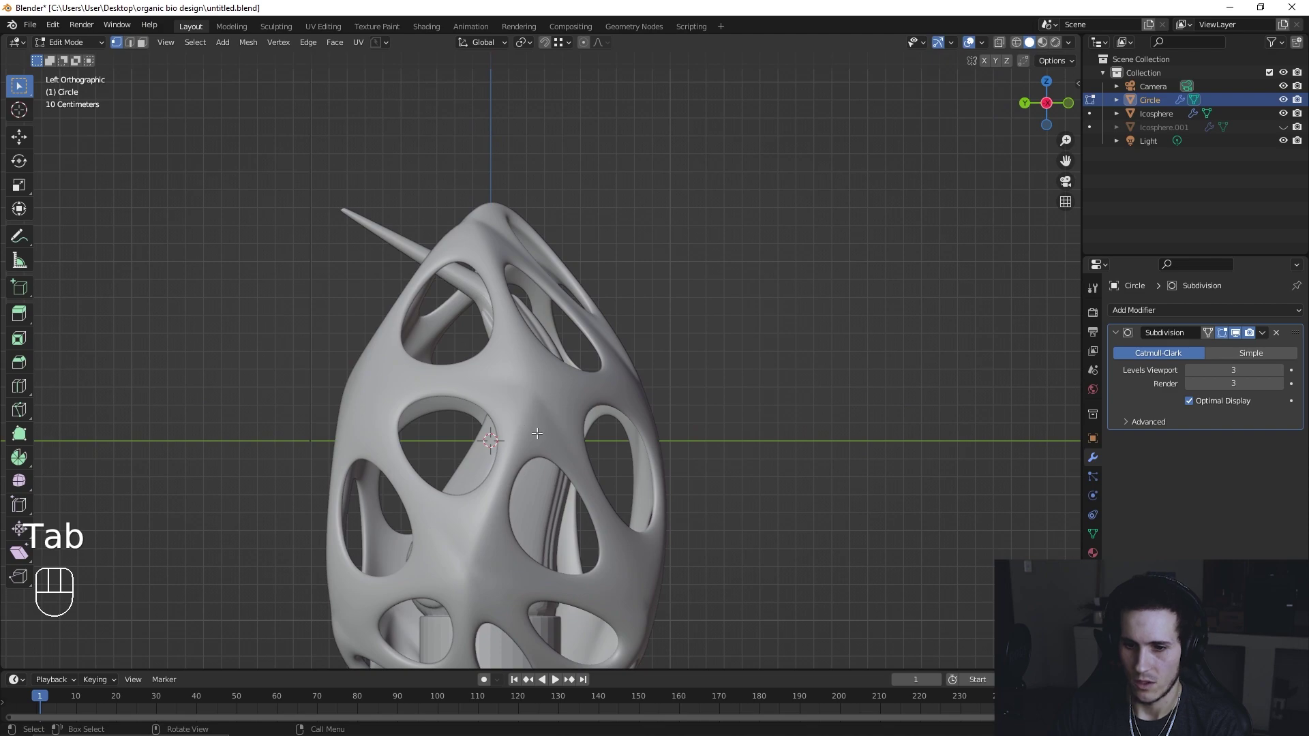
pyautogui.press('alt+h')
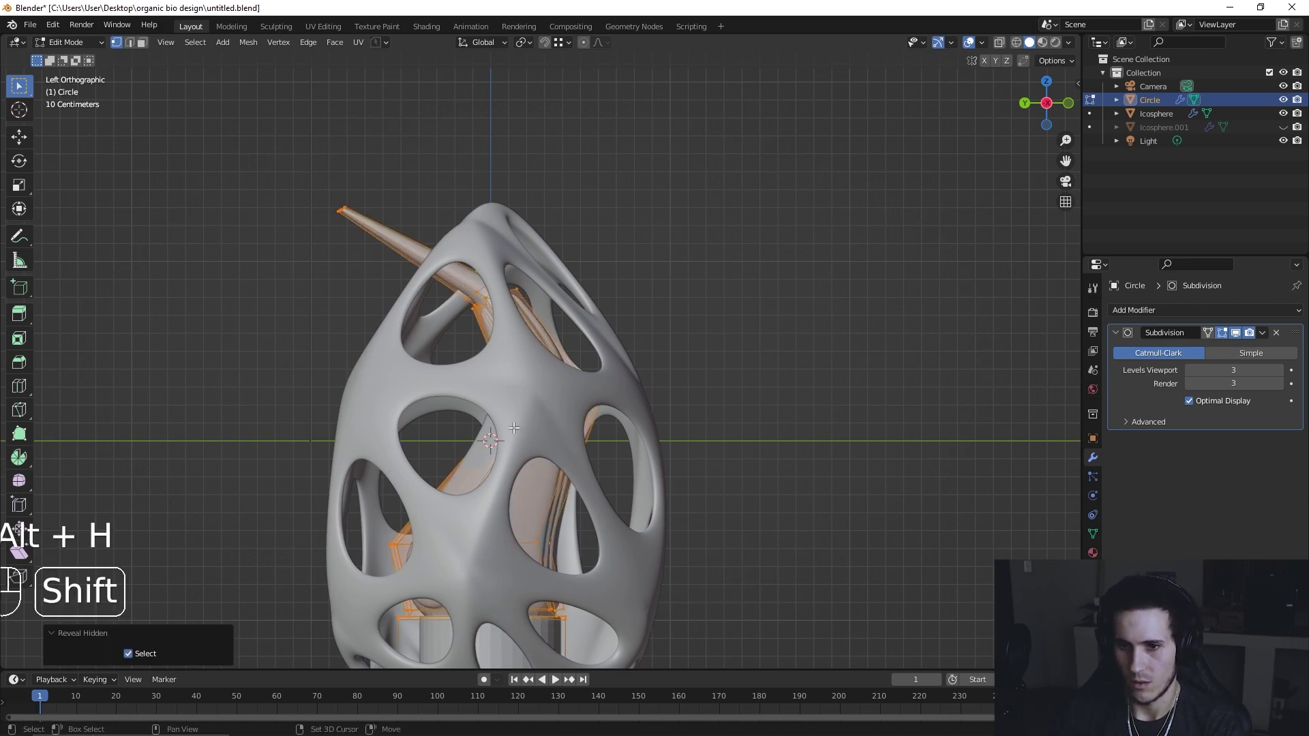
pyautogui.middleClick(532, 424)
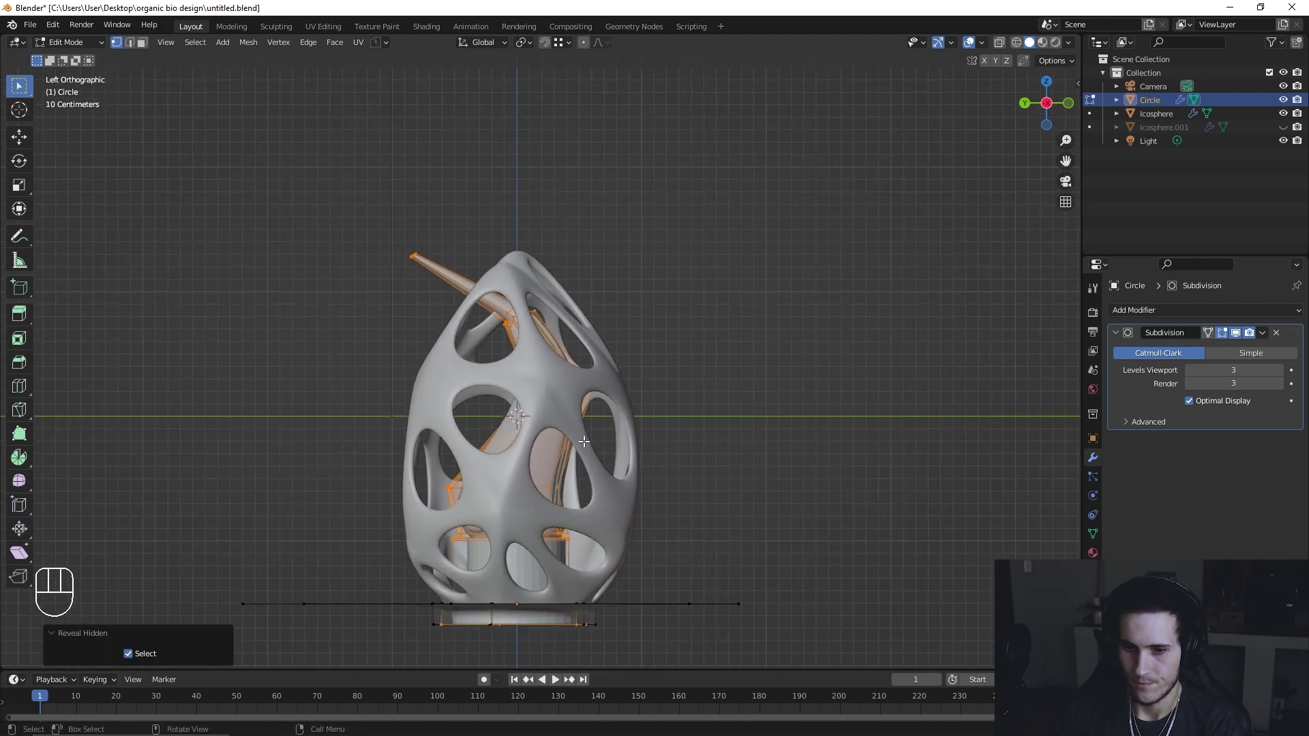
pyautogui.moveTo(523, 386); pyautogui.dragTo(526, 429)
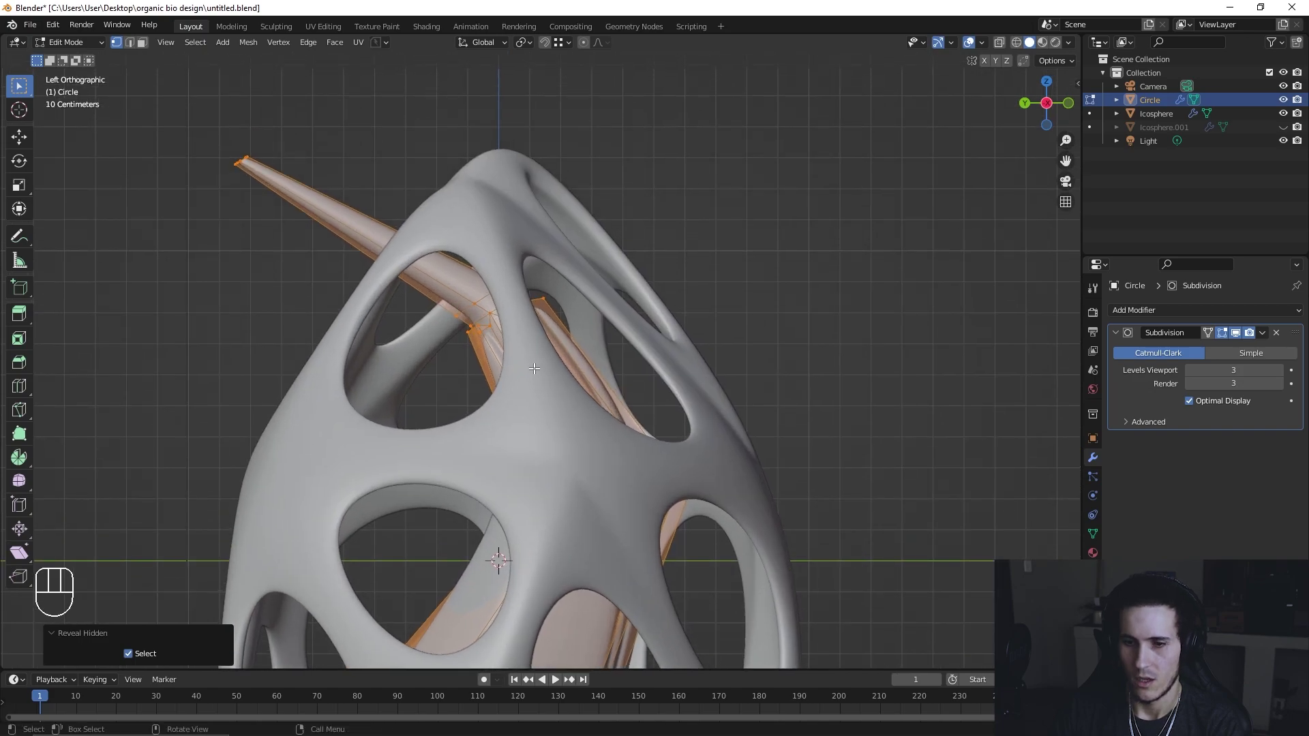
pyautogui.press('Tab')
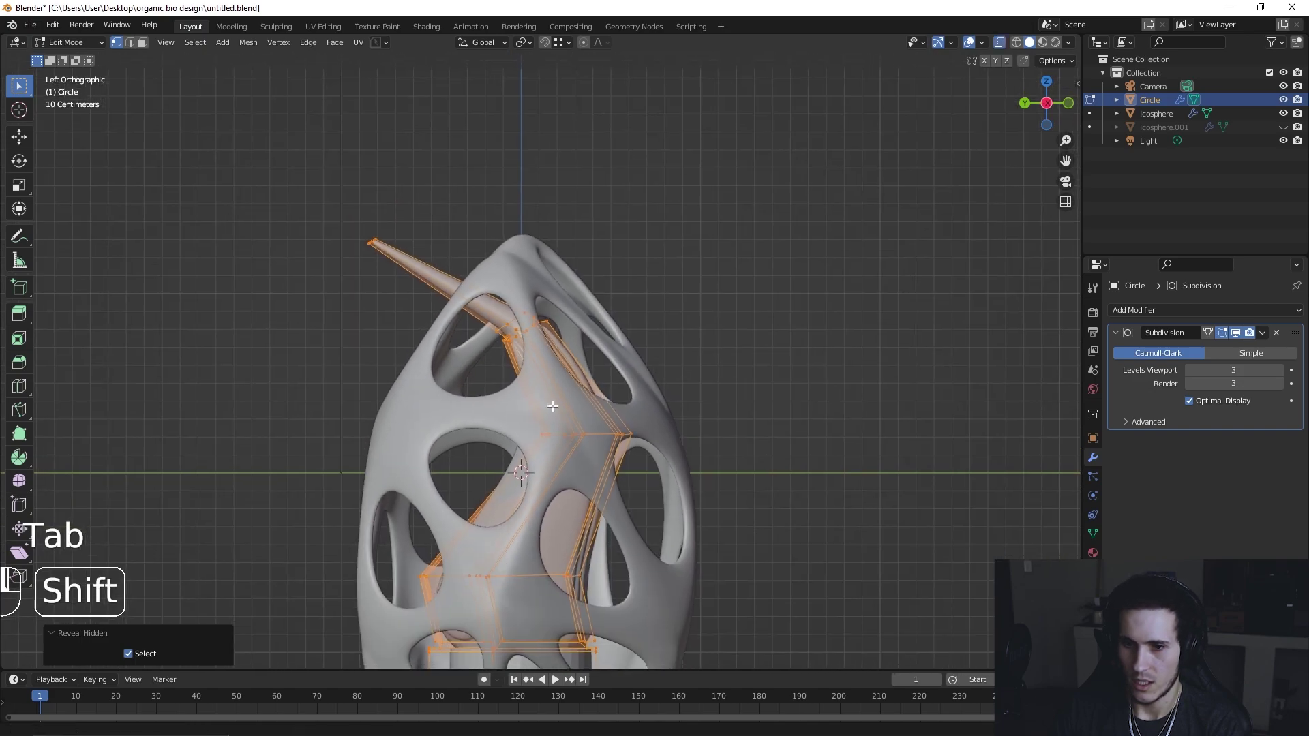
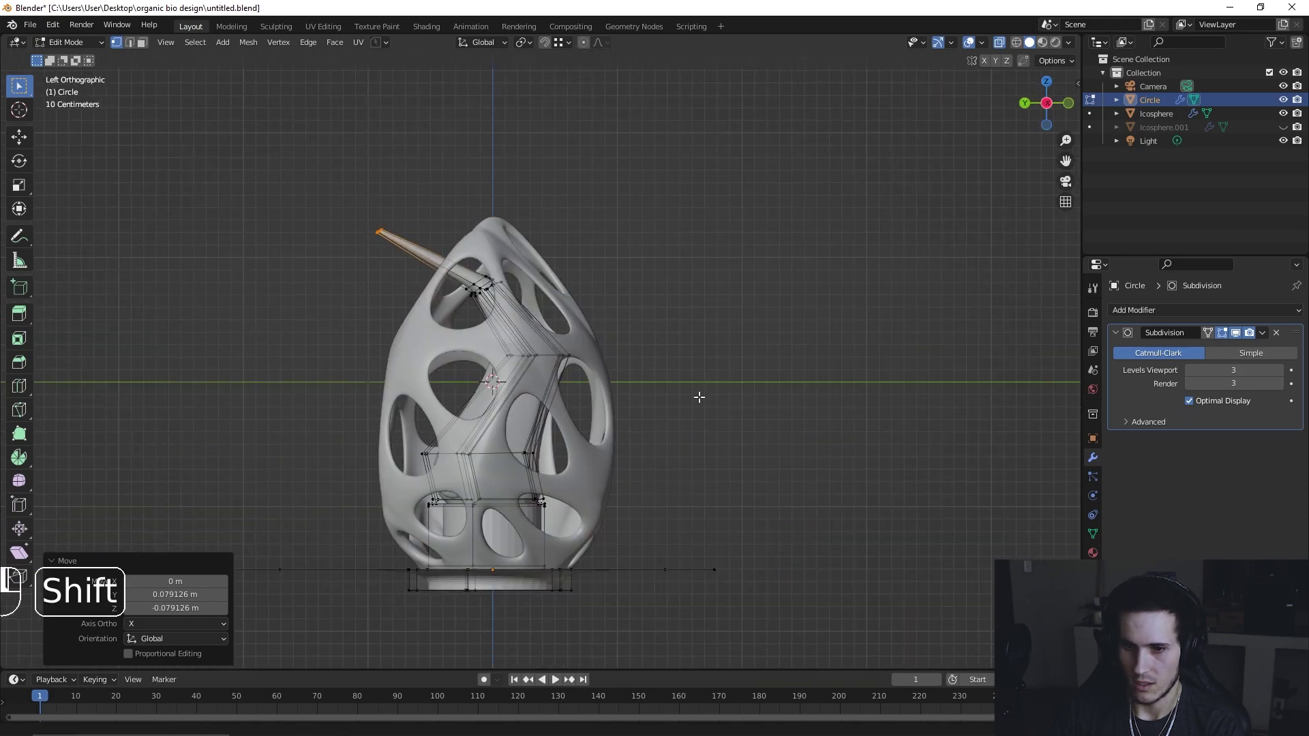
pyautogui.press('g')
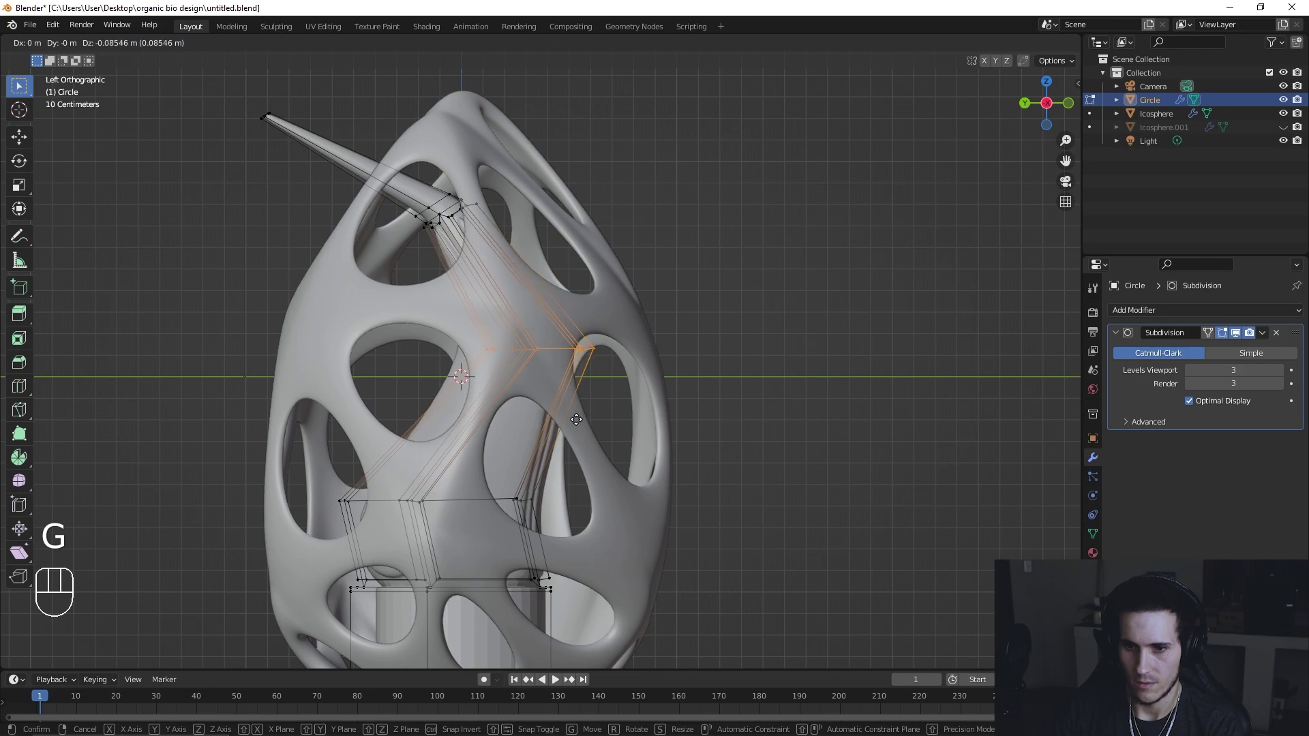
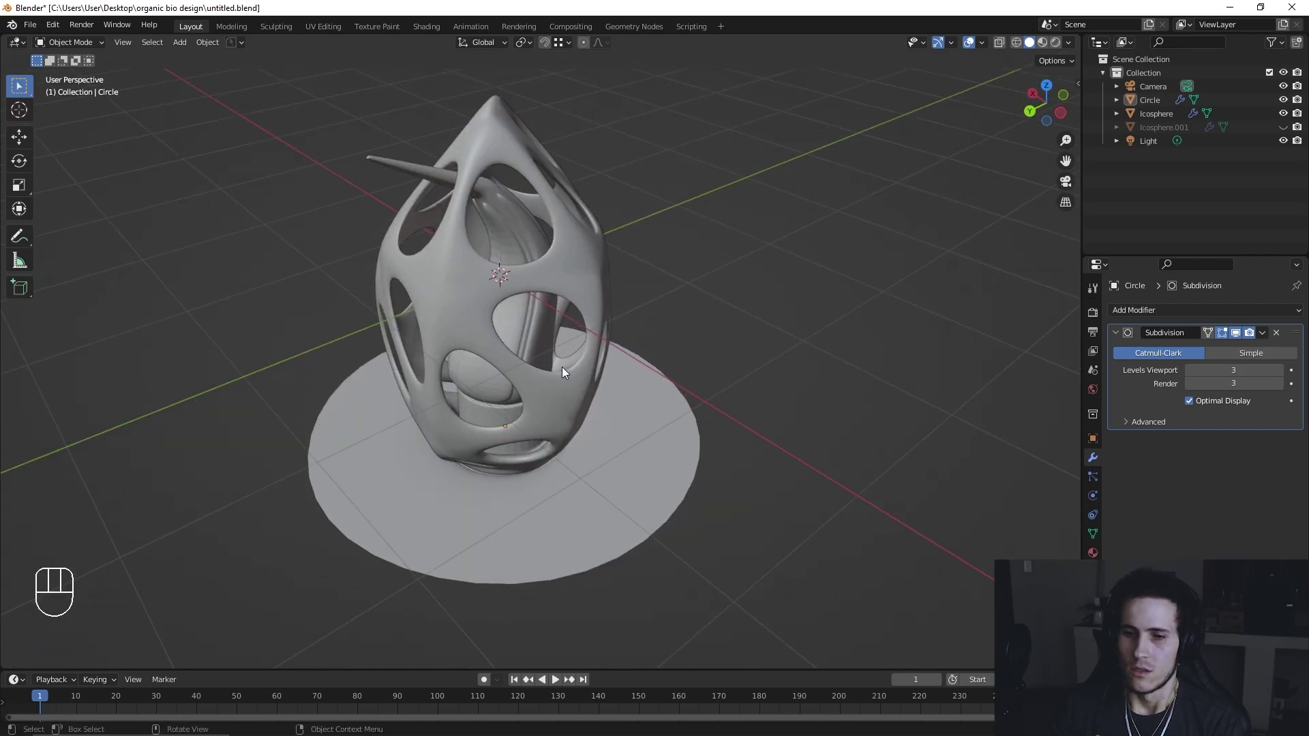
# Step: Dissolve the inner ring of base-outline vertices, leaving a simpler polygon cage
pyautogui.press('Tab')
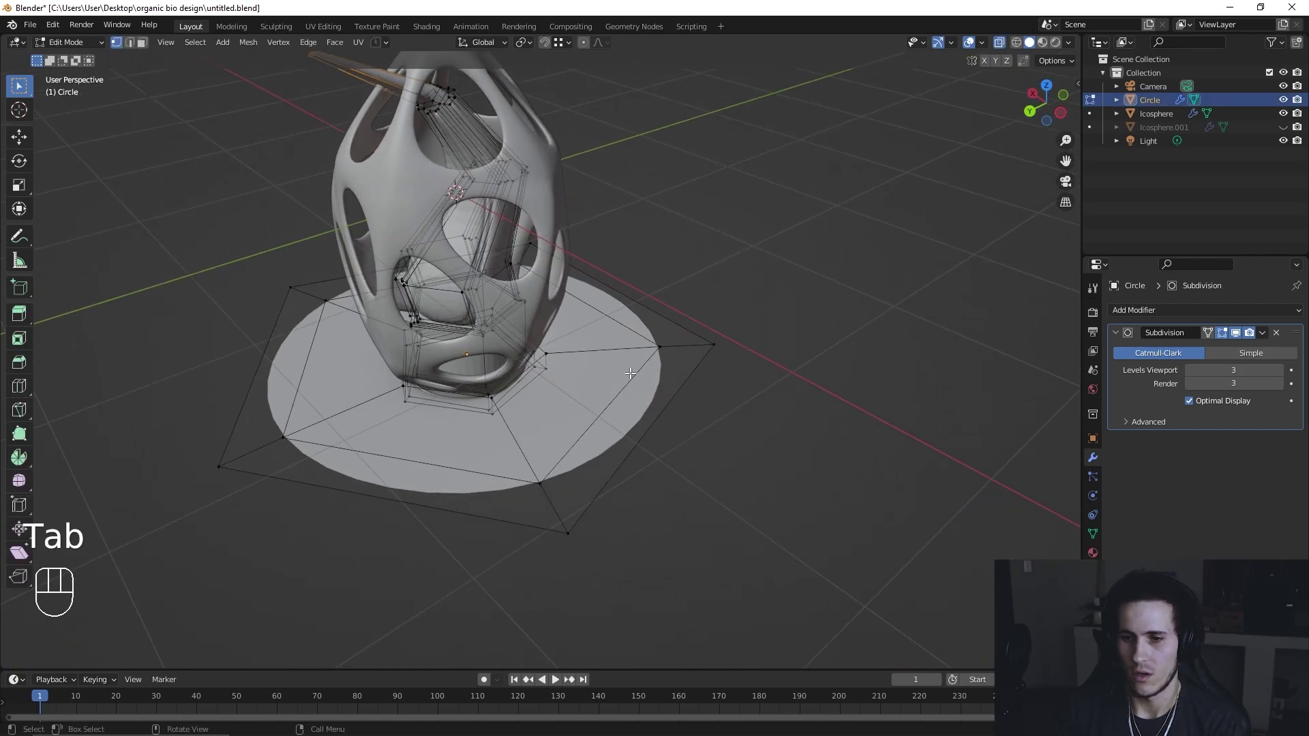
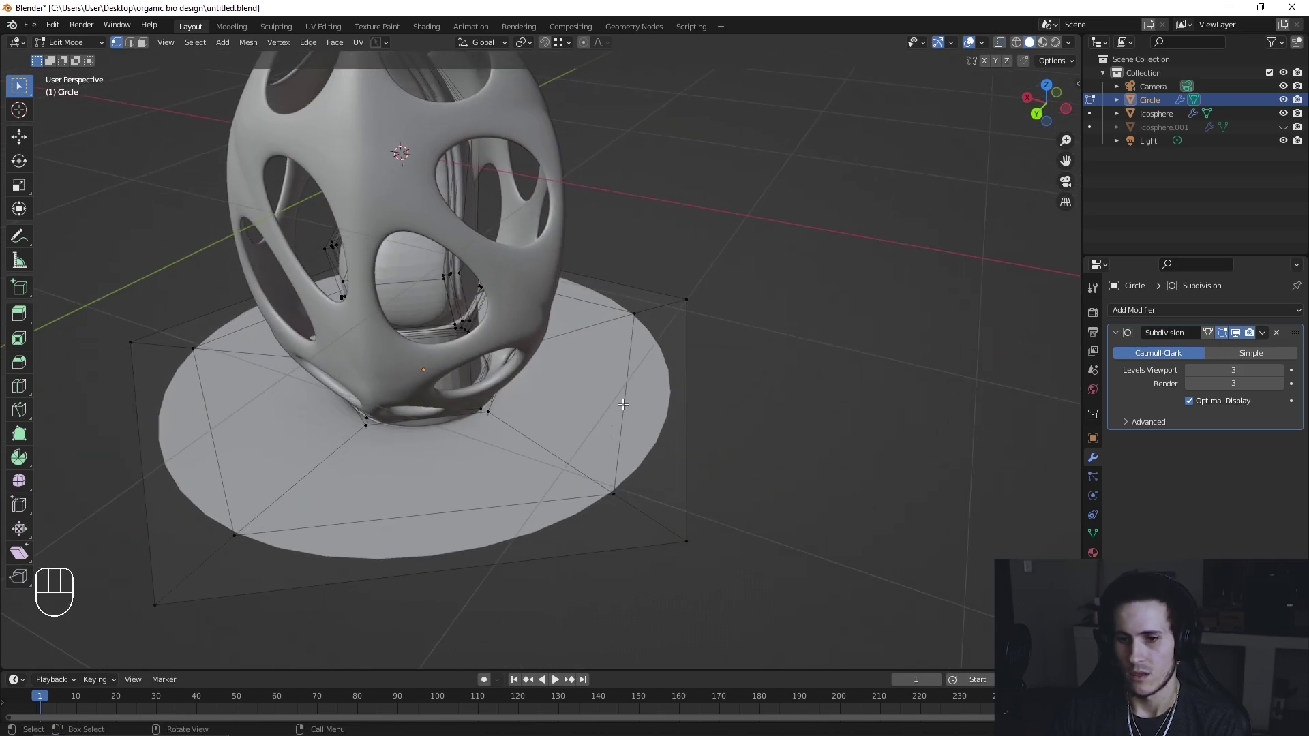
pyautogui.click(626, 405)
pyautogui.press('x')
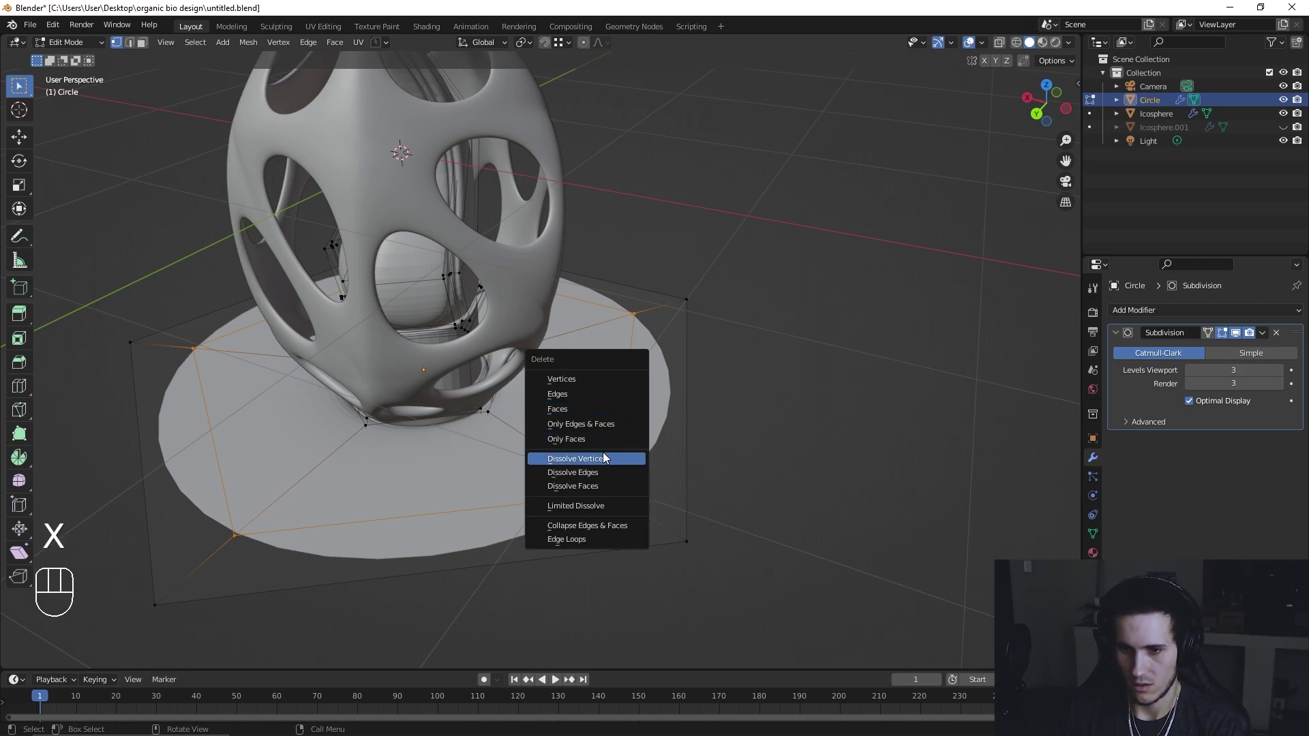
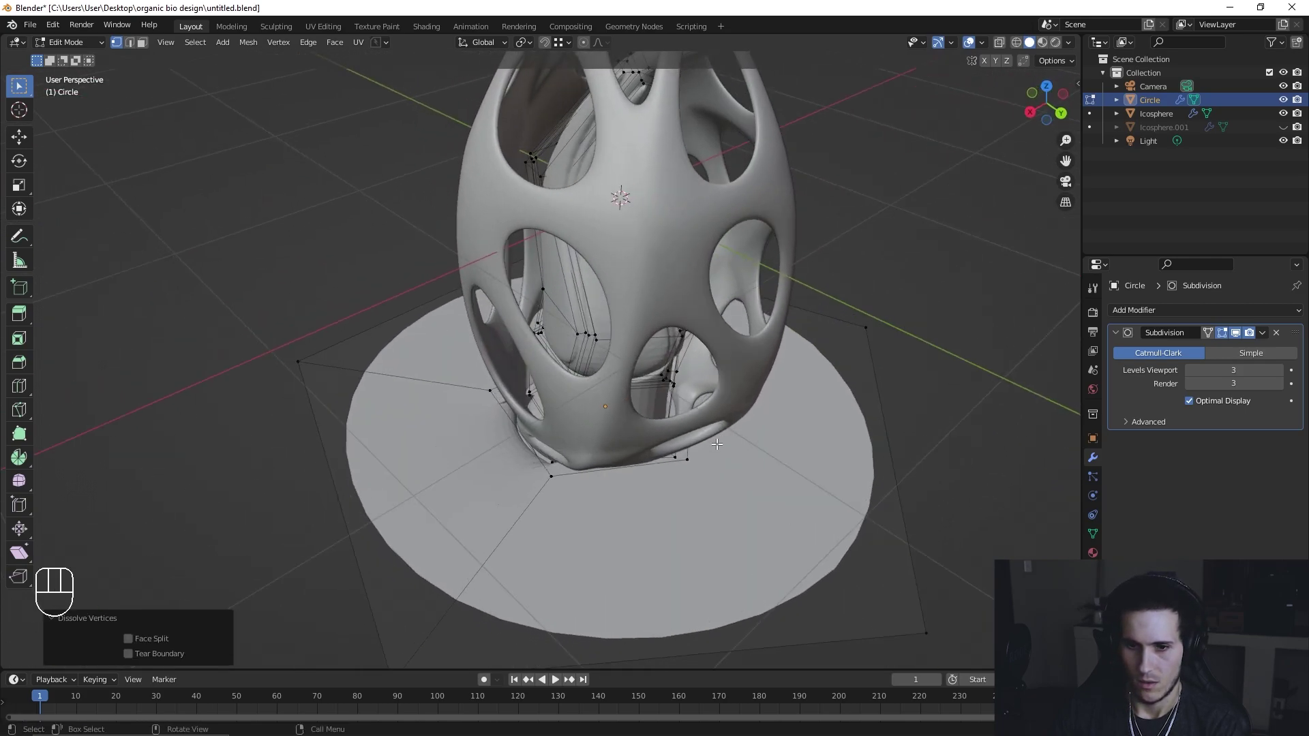
pyautogui.press('ctrl+z')
pyautogui.moveTo(721, 443); pyautogui.dragTo(629, 421)
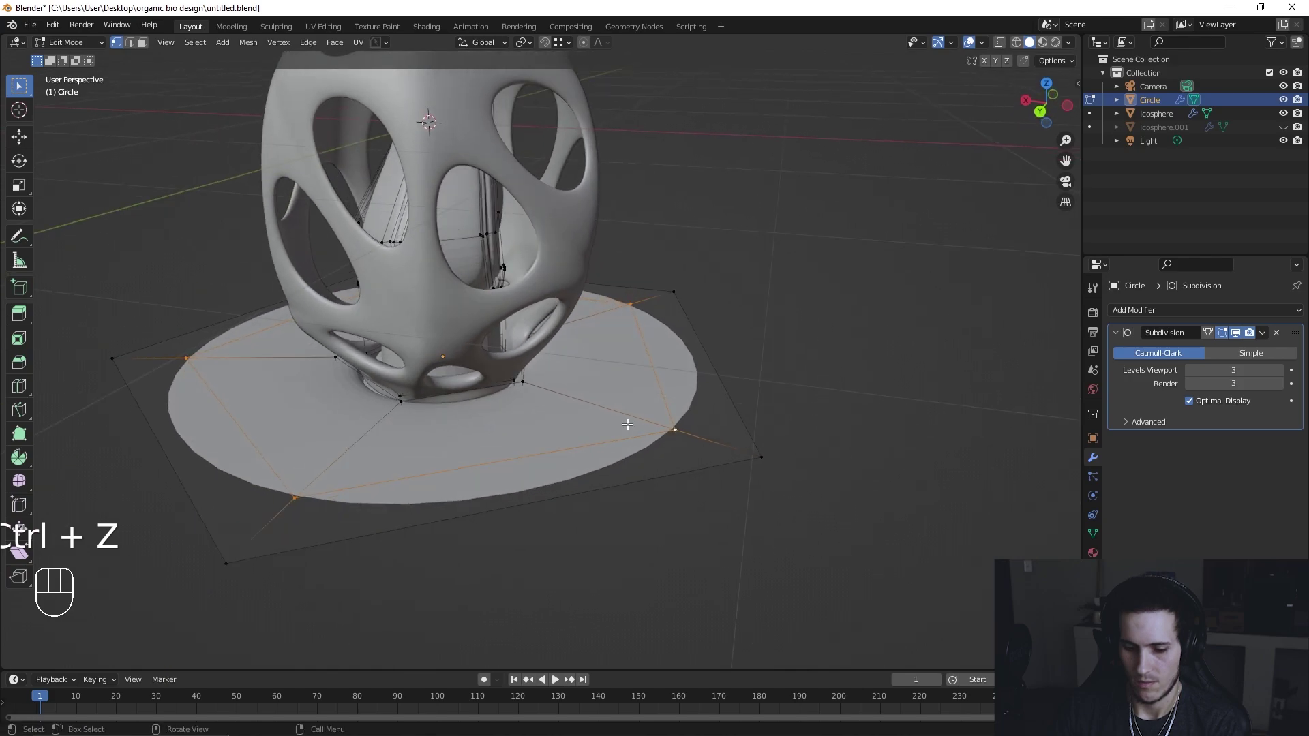
pyautogui.press('x')
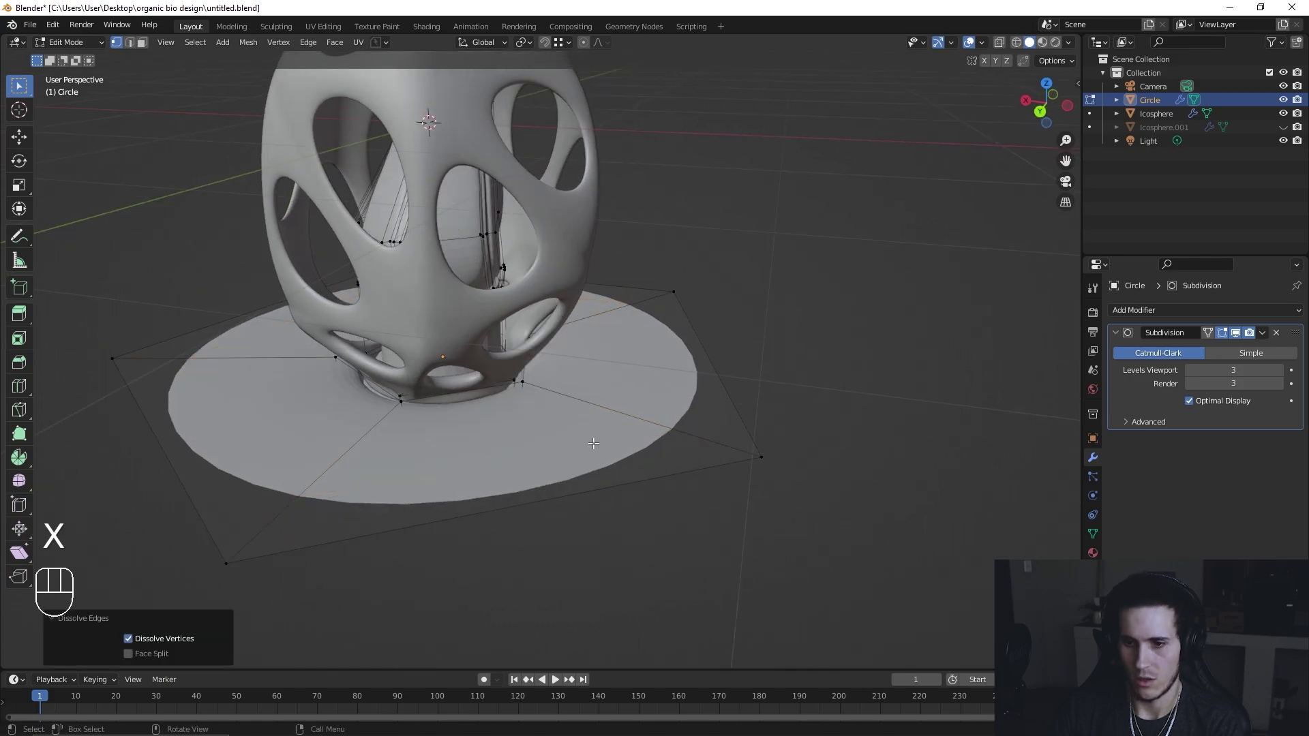
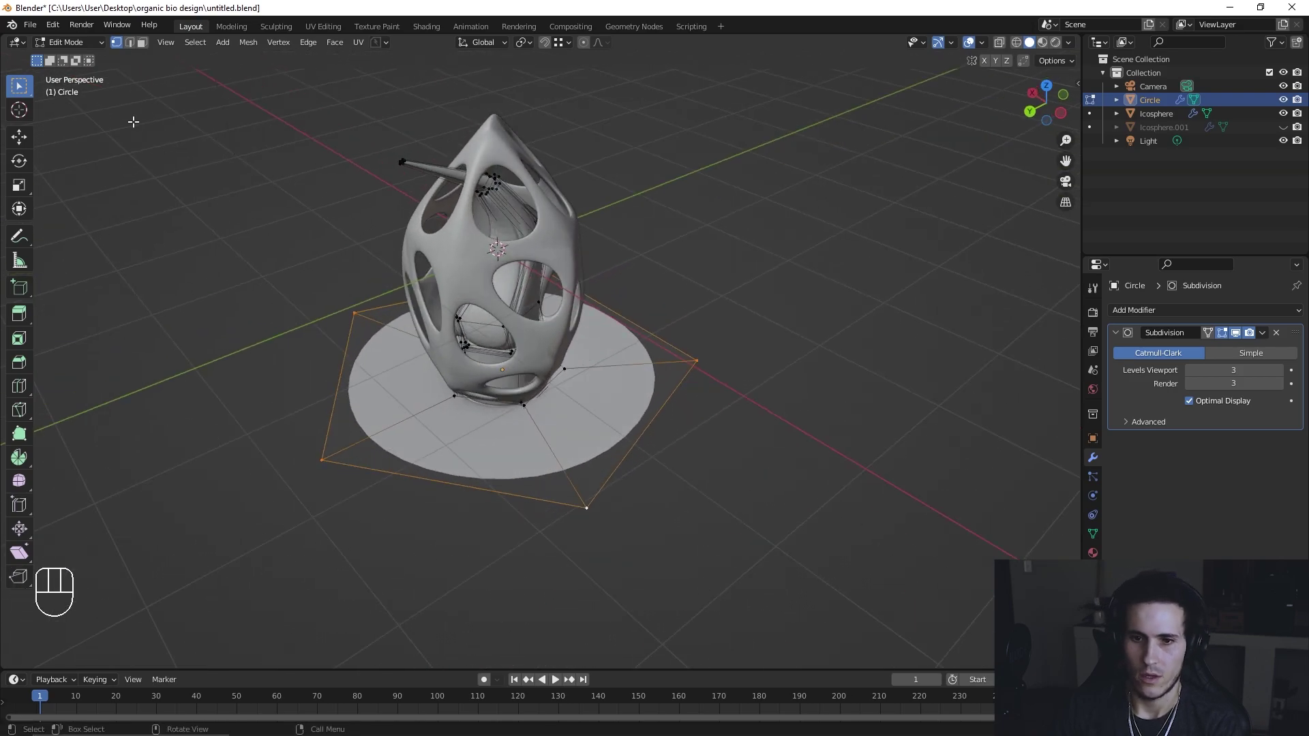
# Step: Save the scene as untitled1.blend and tighten the base outline into a sharp-cornered slab
pyautogui.moveTo(34, 30); pyautogui.dragTo(71, 129)
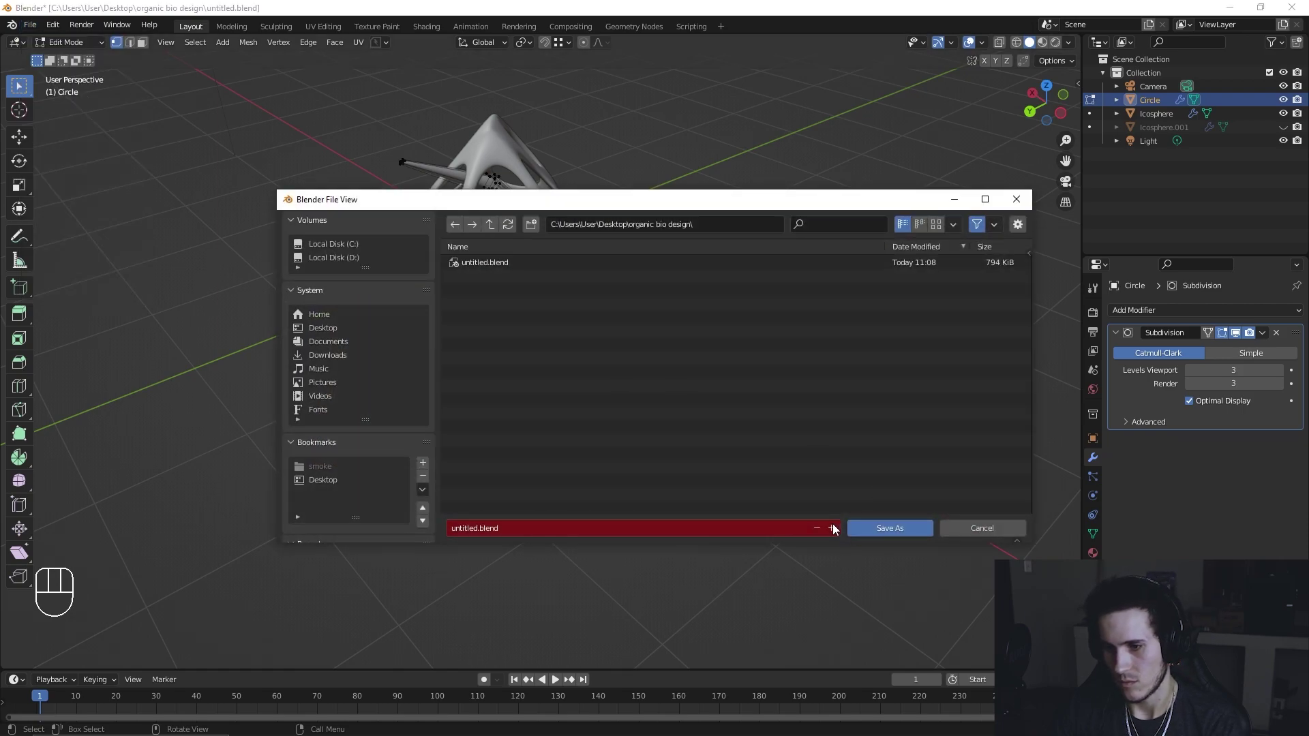
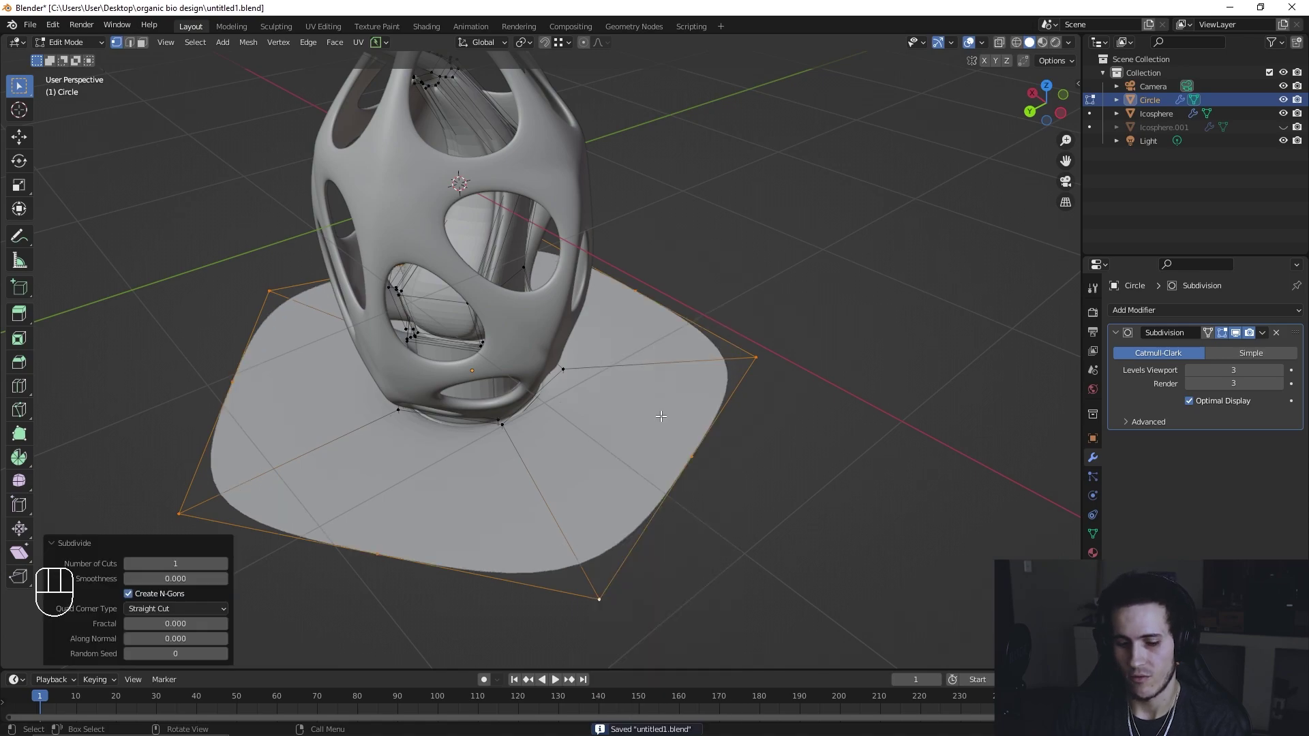
pyautogui.press('shift+r')
pyautogui.press('shift+r')
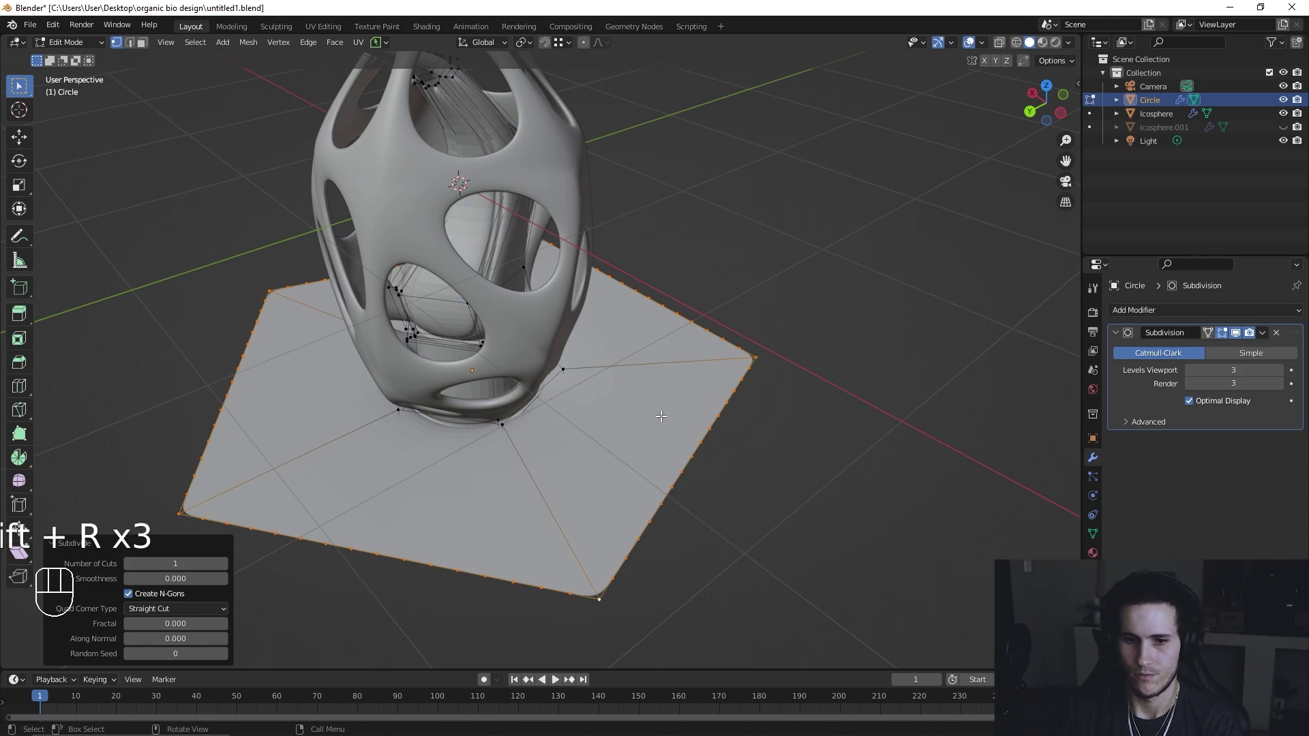
pyautogui.press('Tab')
pyautogui.press('Tab')
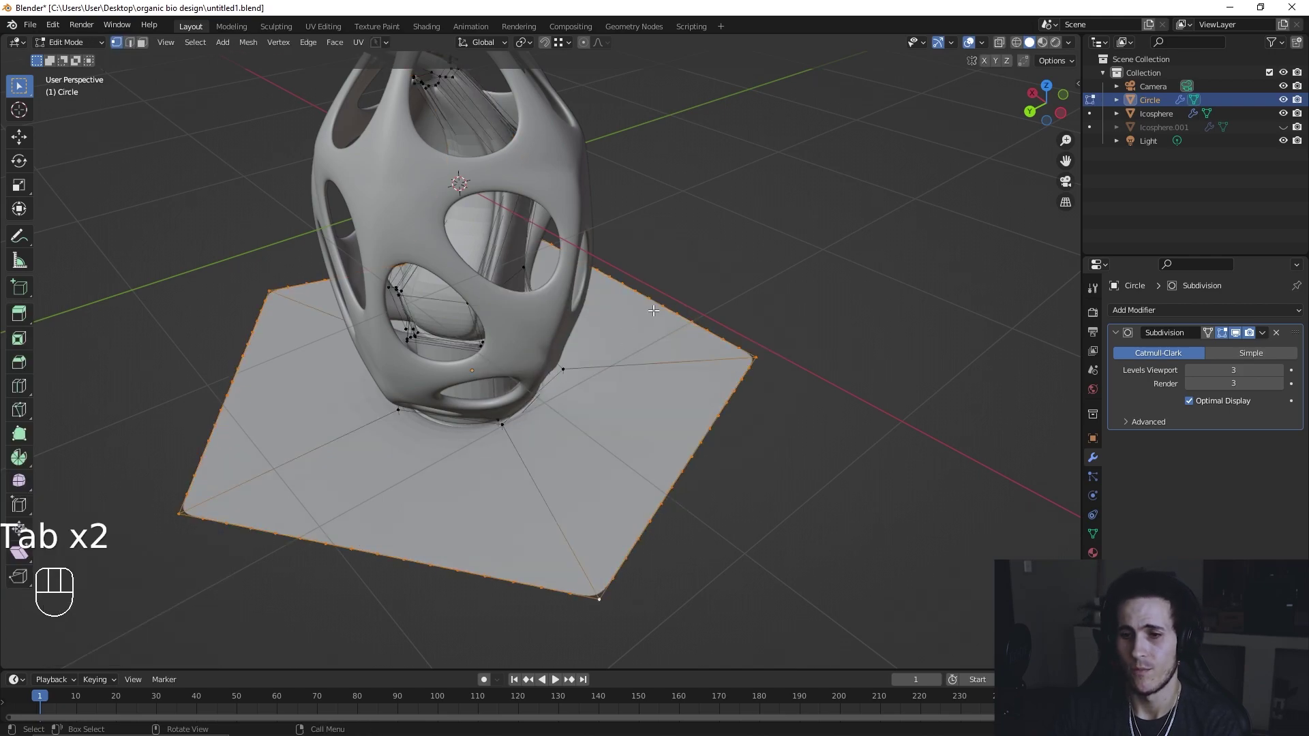
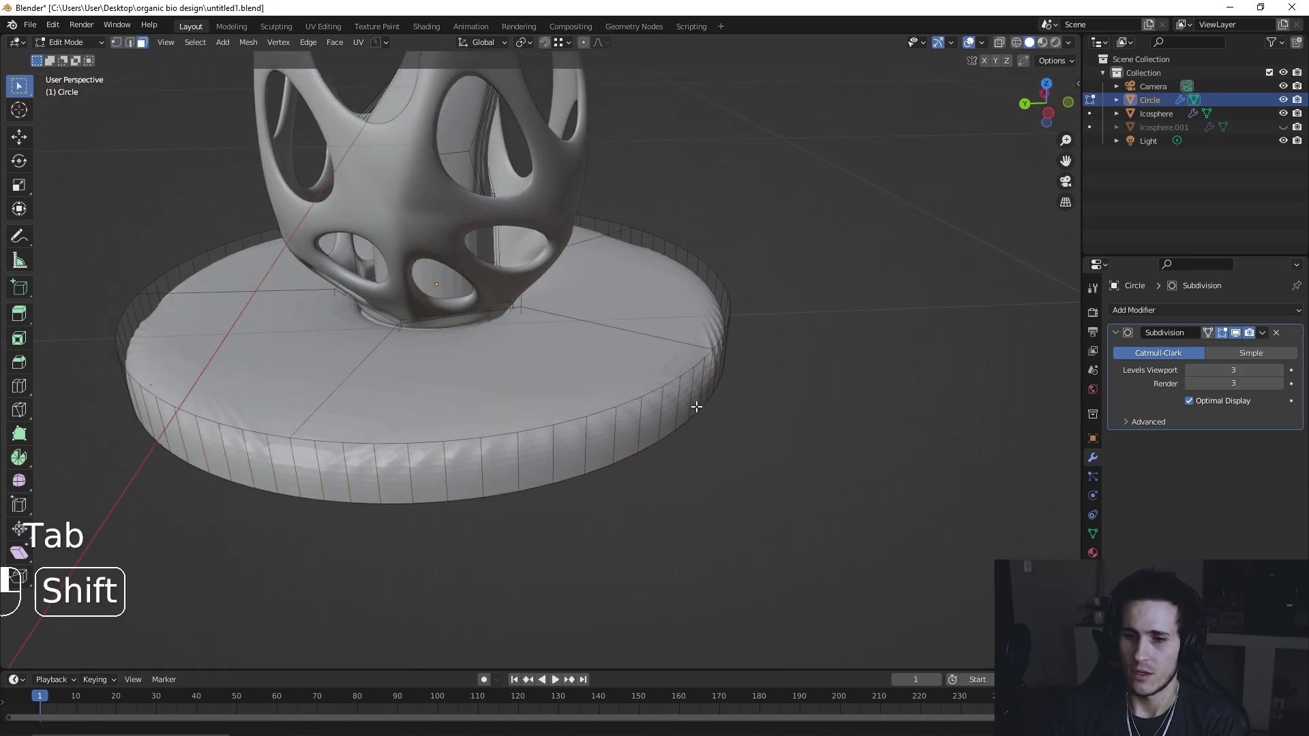
# Step: Inset the first top wedge of the plinth and sink it down, previewing the smoothing
pyautogui.moveTo(506, 412); pyautogui.dragTo(587, 411)
pyautogui.moveTo(705, 416); pyautogui.dragTo(615, 432)
pyautogui.press('i')
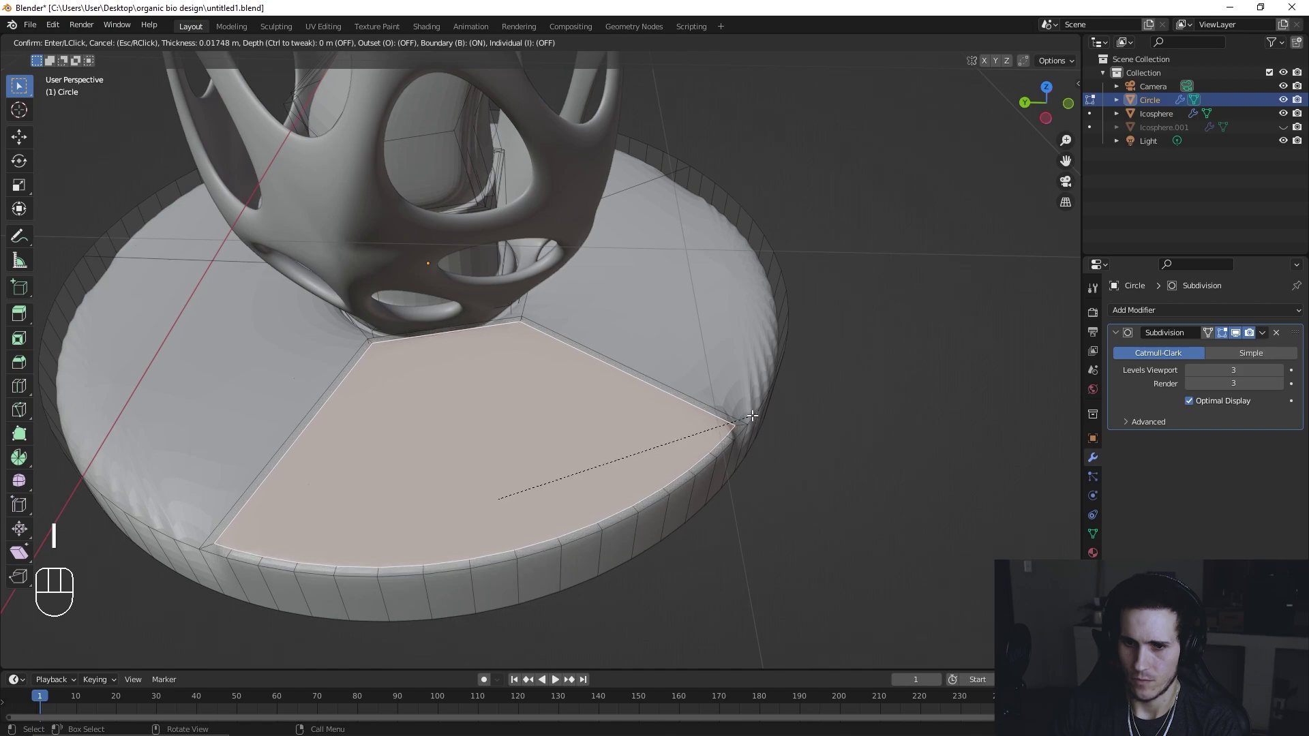
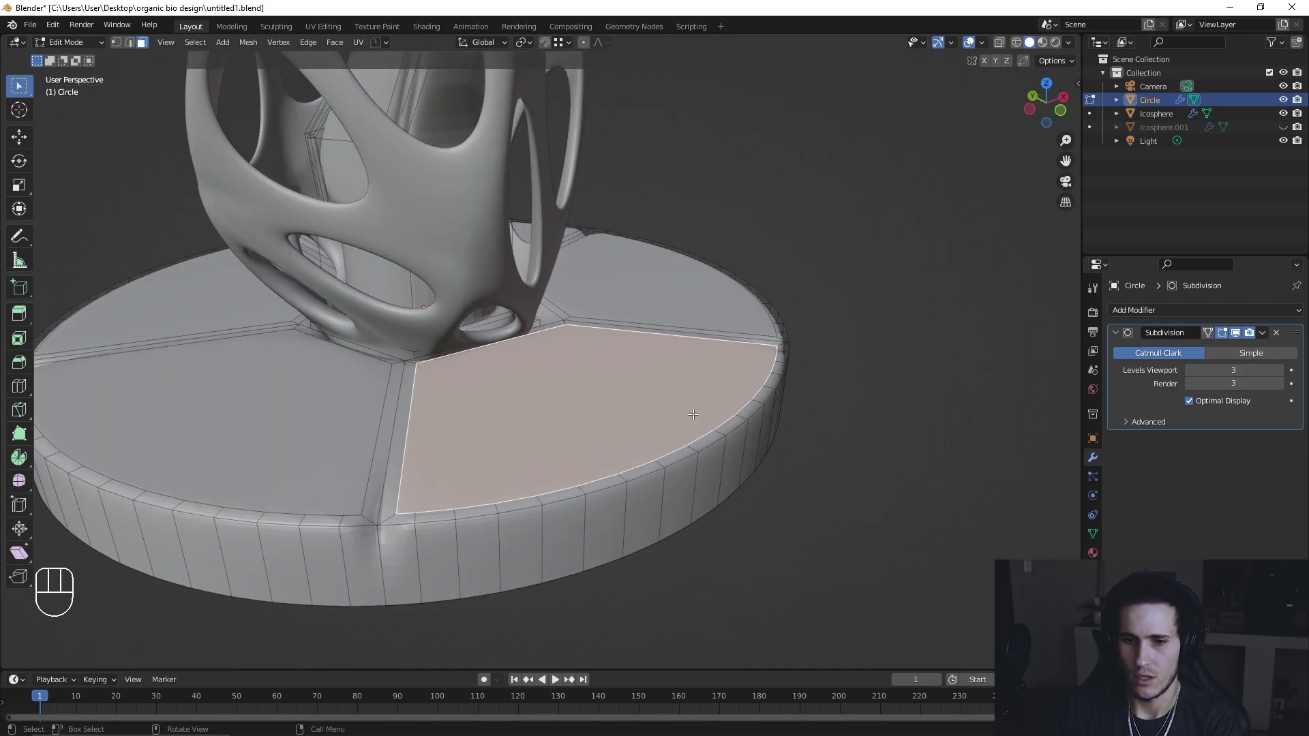
pyautogui.press('e')
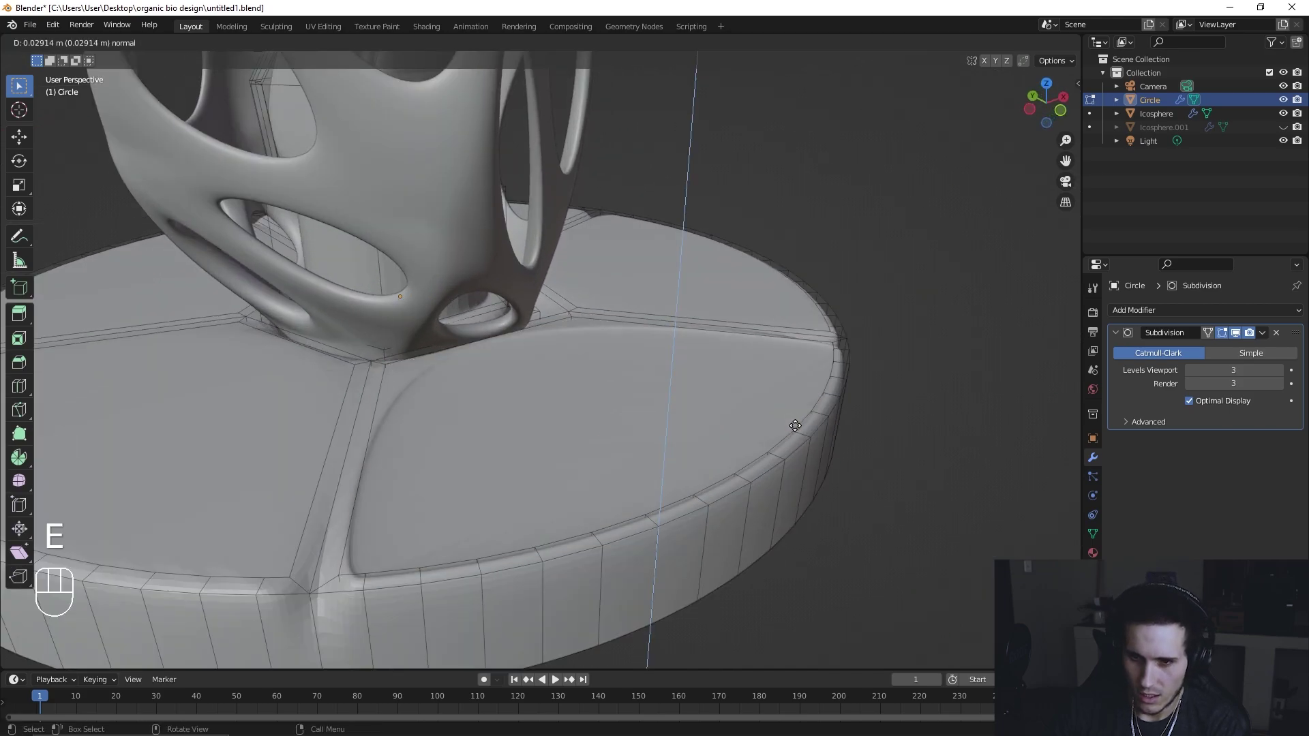
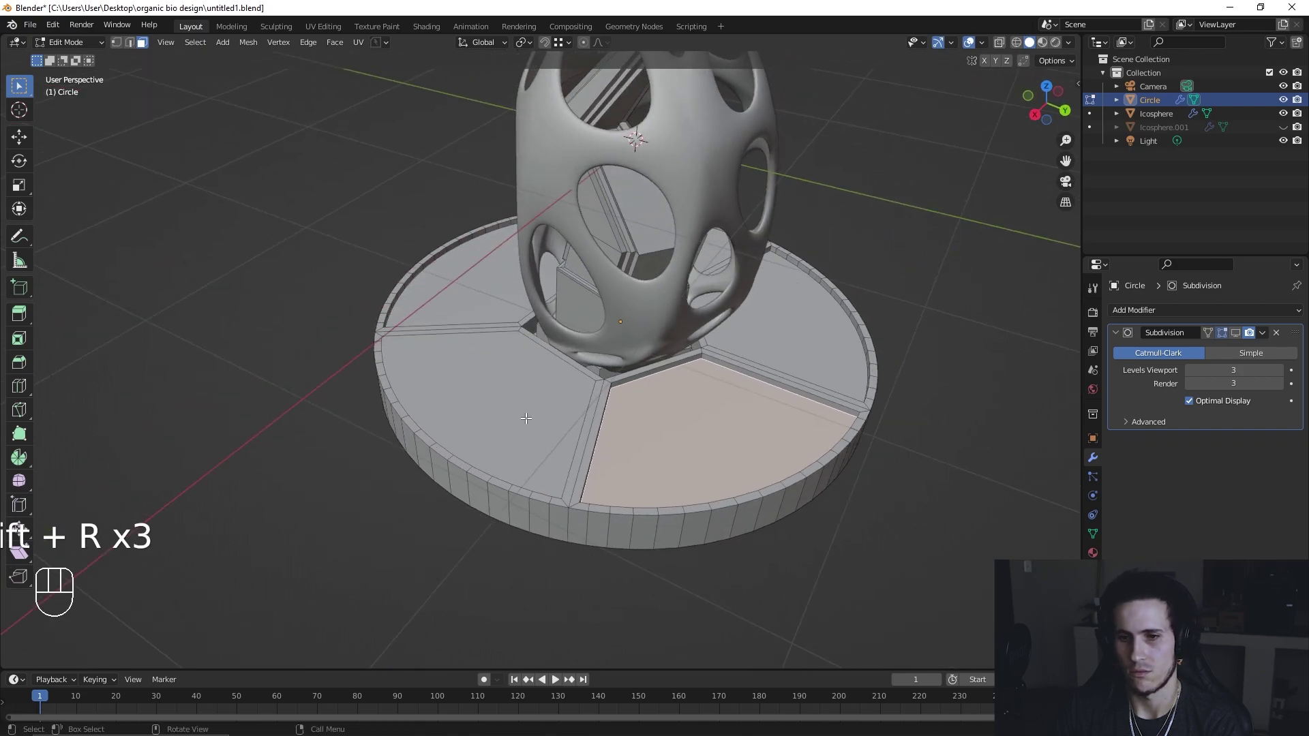
pyautogui.press('shift+r')
pyautogui.moveTo(615, 415); pyautogui.dragTo(580, 408)
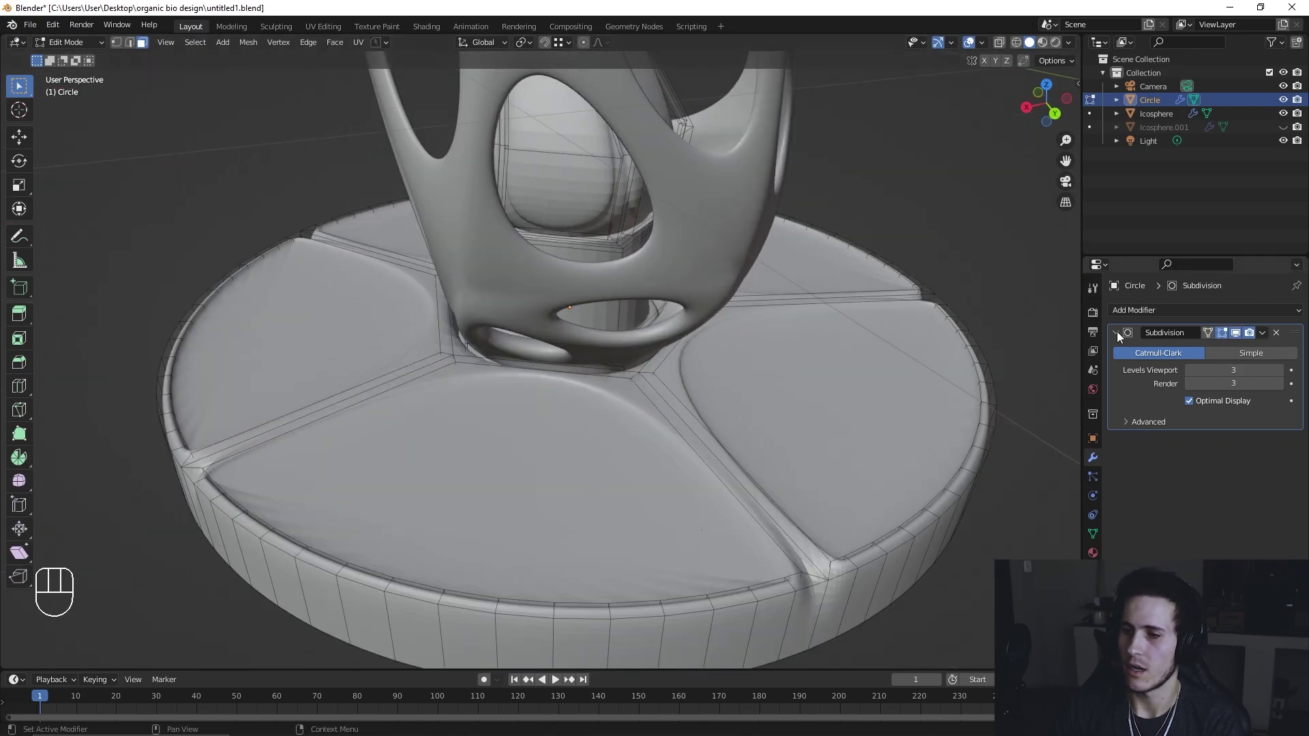
pyautogui.click(1239, 339)
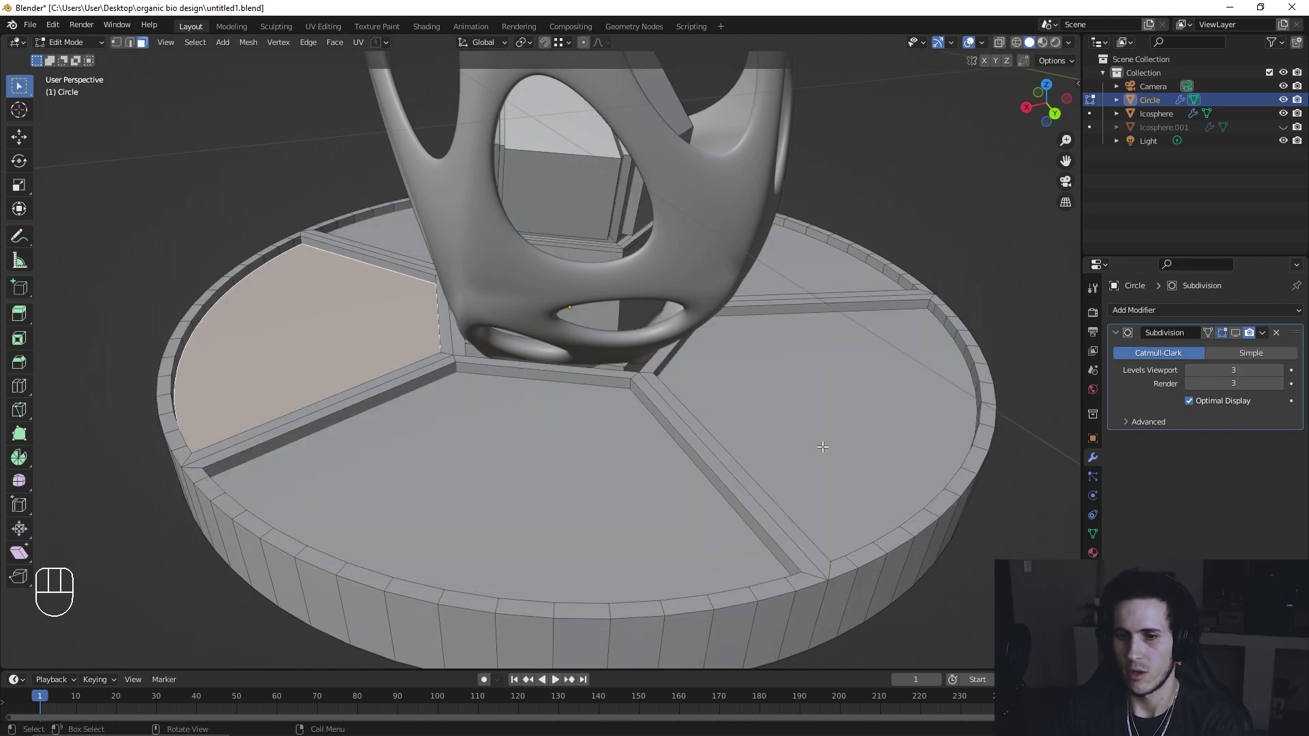
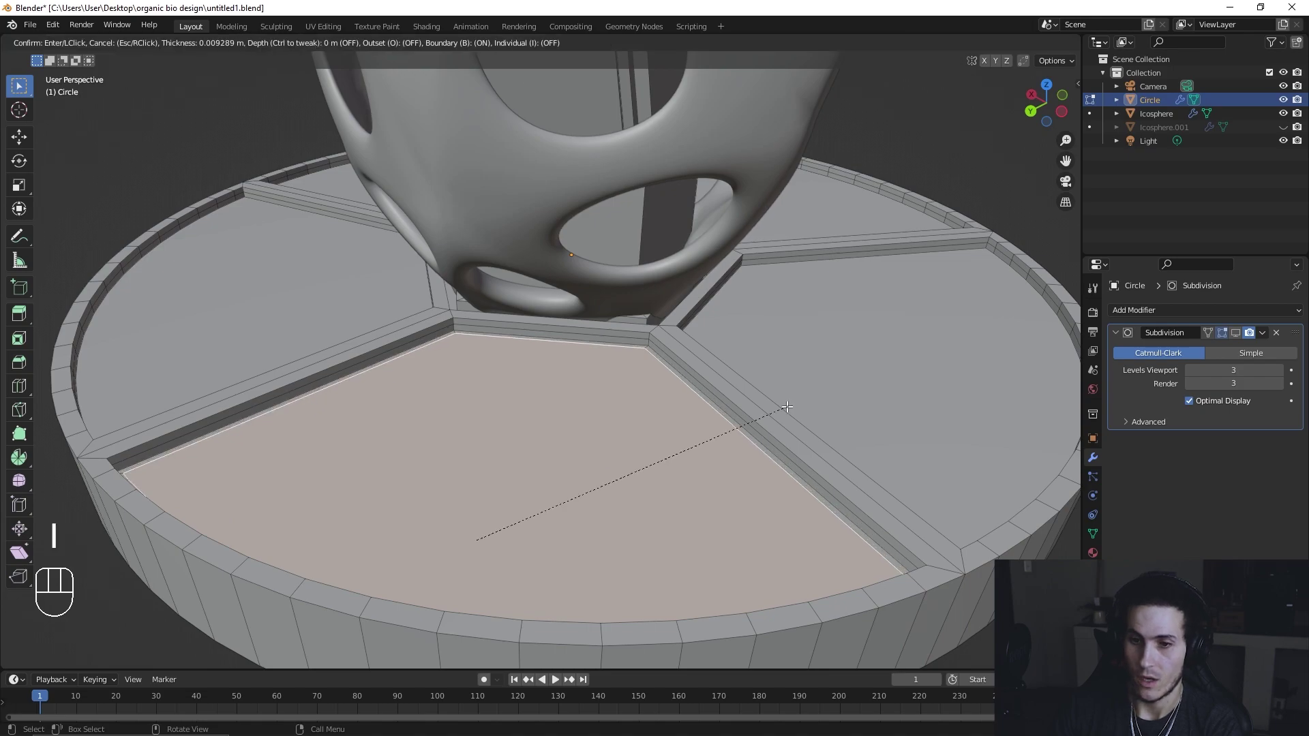
# Step: Repeat the inset-and-sink on the remaining top wedges, leaving raised ridges between panels
pyautogui.click(786, 404)
pyautogui.moveTo(603, 455); pyautogui.dragTo(572, 458)
pyautogui.click(438, 444)
pyautogui.press('shift+r')
pyautogui.moveTo(463, 448); pyautogui.dragTo(575, 449)
pyautogui.click(409, 497)
pyautogui.press('shift+r')
pyautogui.moveTo(435, 497); pyautogui.dragTo(529, 492)
pyautogui.click(423, 499)
pyautogui.moveTo(461, 495); pyautogui.dragTo(560, 487)
pyautogui.click(501, 466)
pyautogui.press('shift+r')
pyautogui.moveTo(543, 469); pyautogui.dragTo(639, 469)
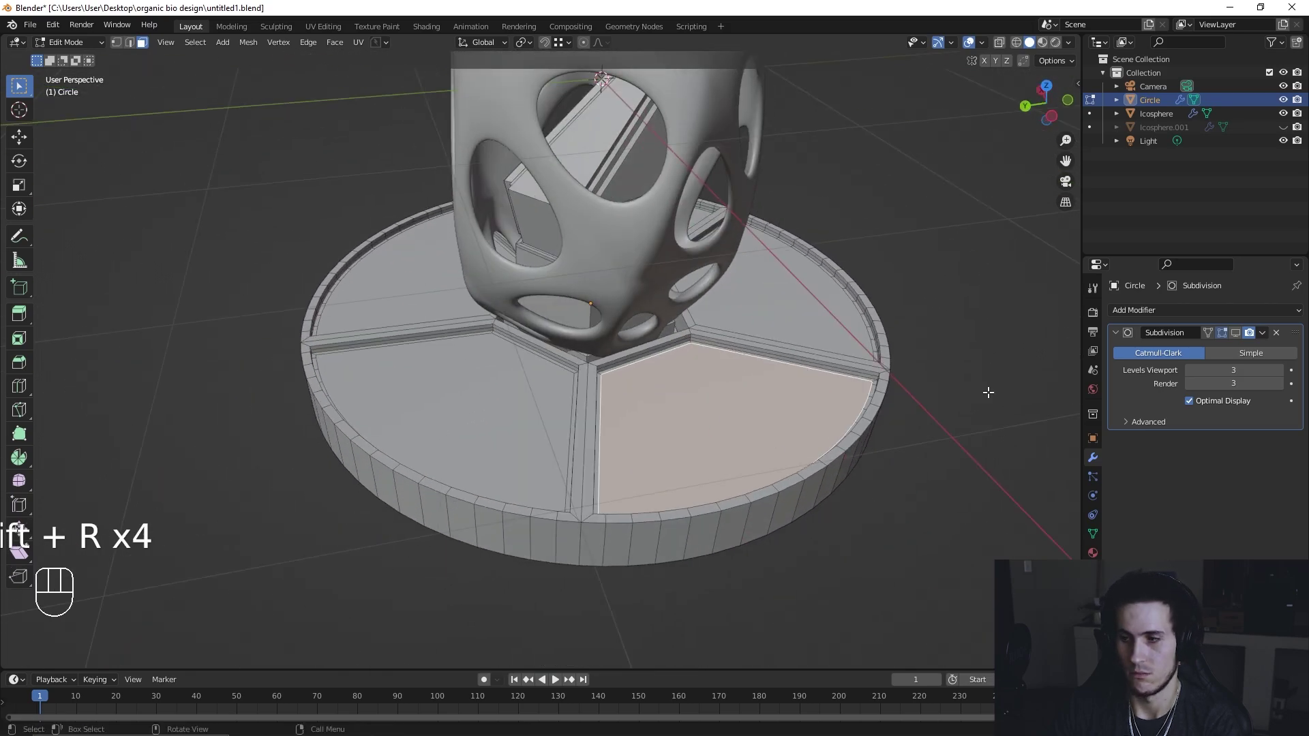
pyautogui.click(1240, 341)
pyautogui.press('Tab')
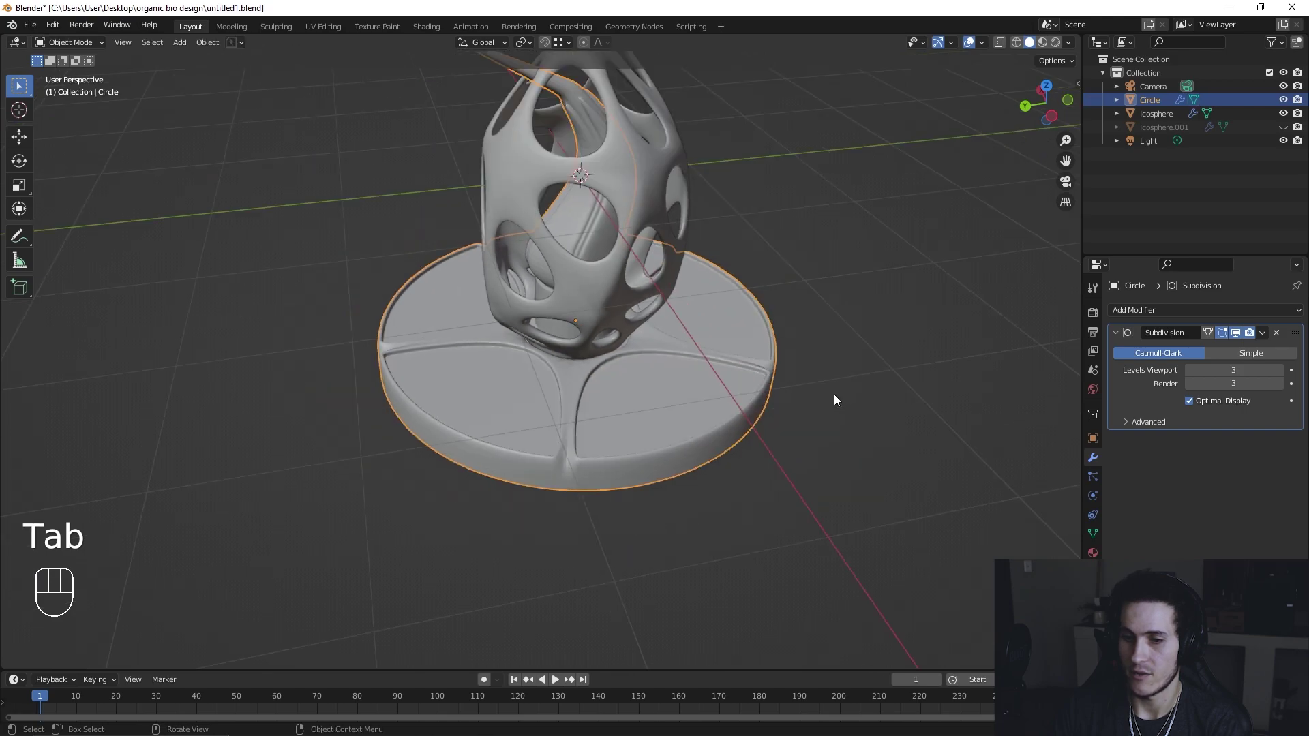
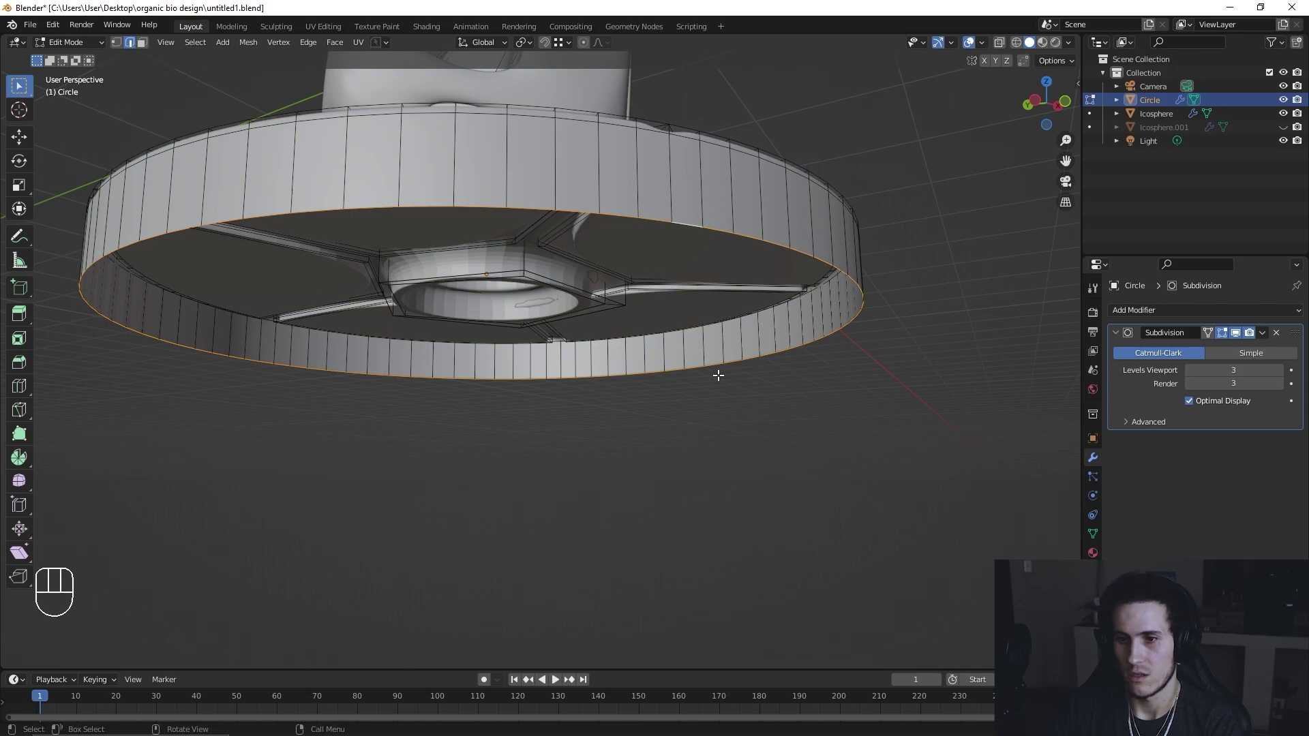
# Step: Fill the plinth underside, add an edge loop near its bottom, and save as untitled2.blend
pyautogui.press('f')
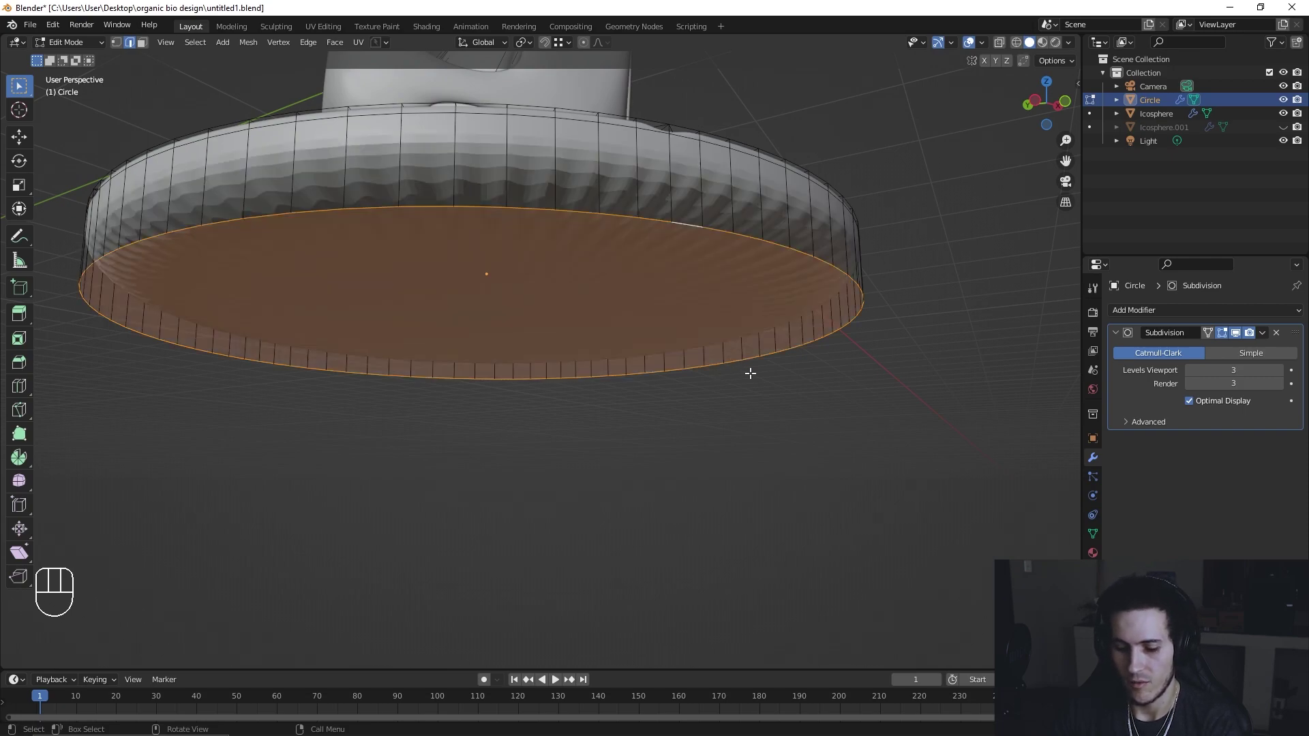
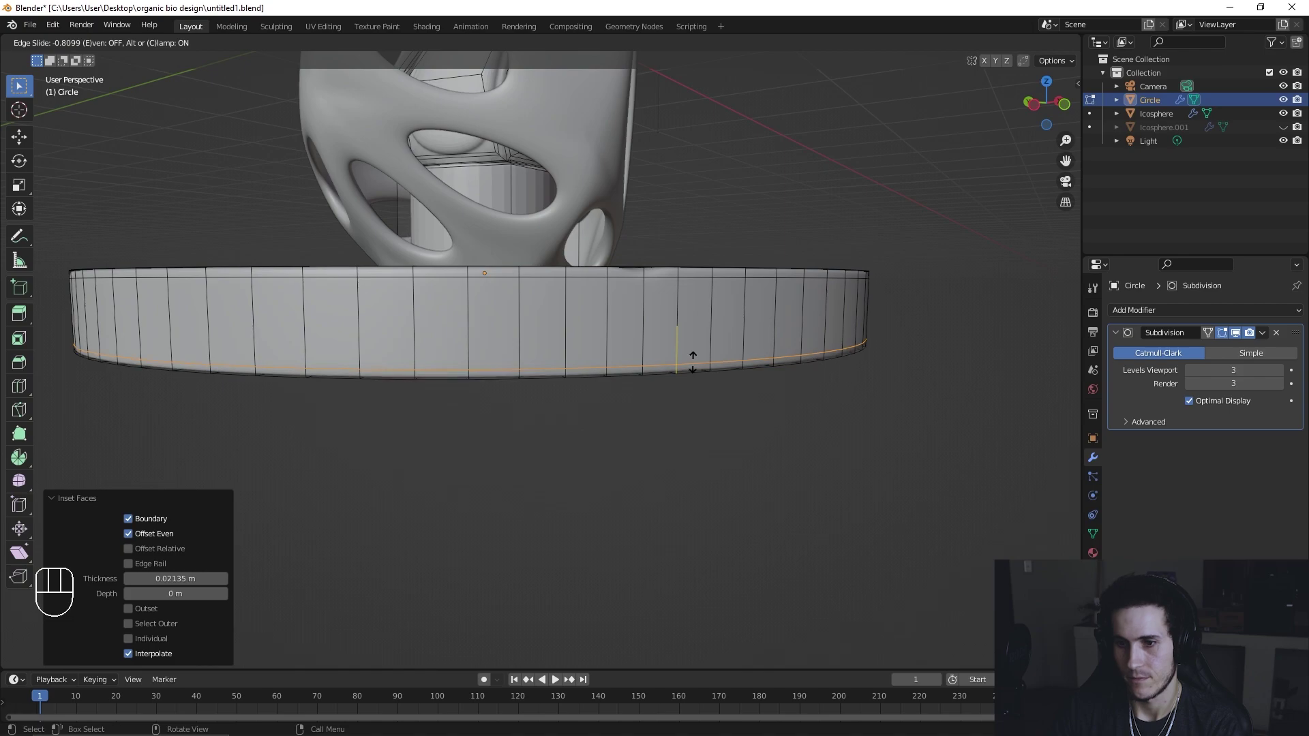
pyautogui.click(694, 359)
pyautogui.press('Tab')
pyautogui.moveTo(599, 448); pyautogui.dragTo(631, 507)
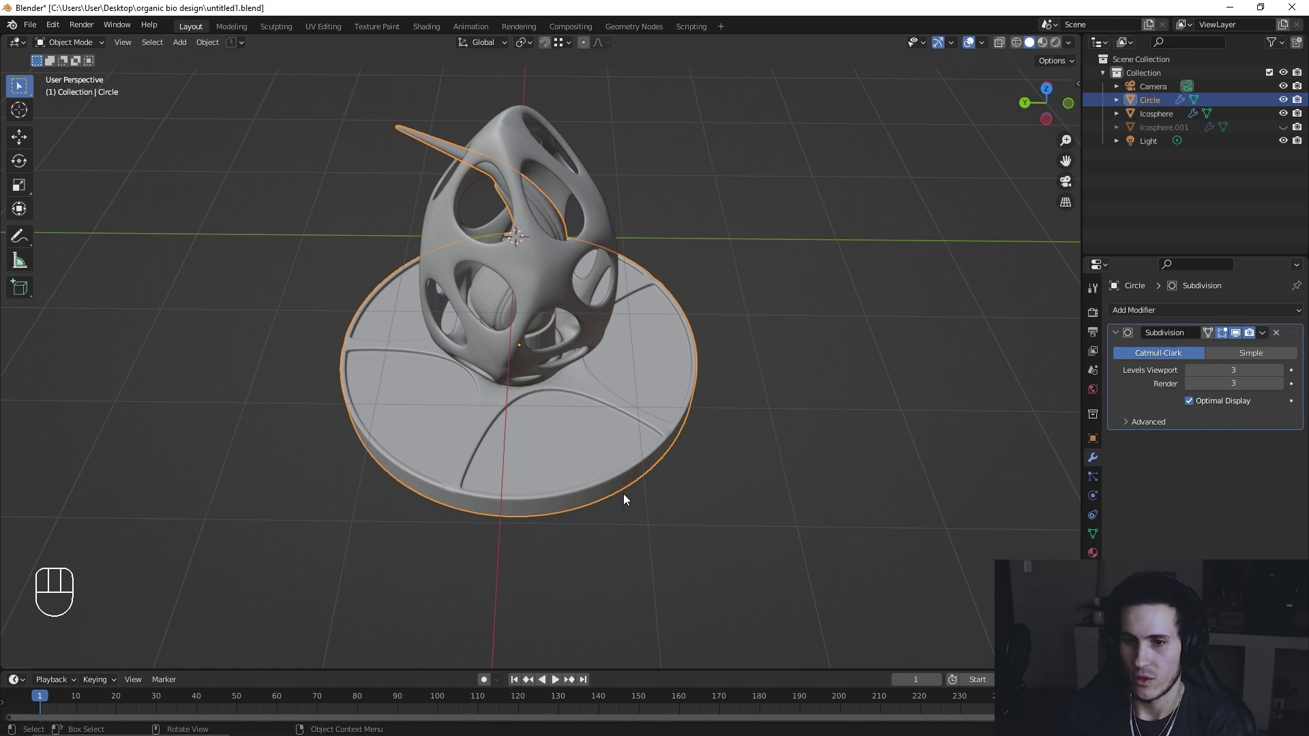
pyautogui.moveTo(32, 36); pyautogui.dragTo(269, 209)
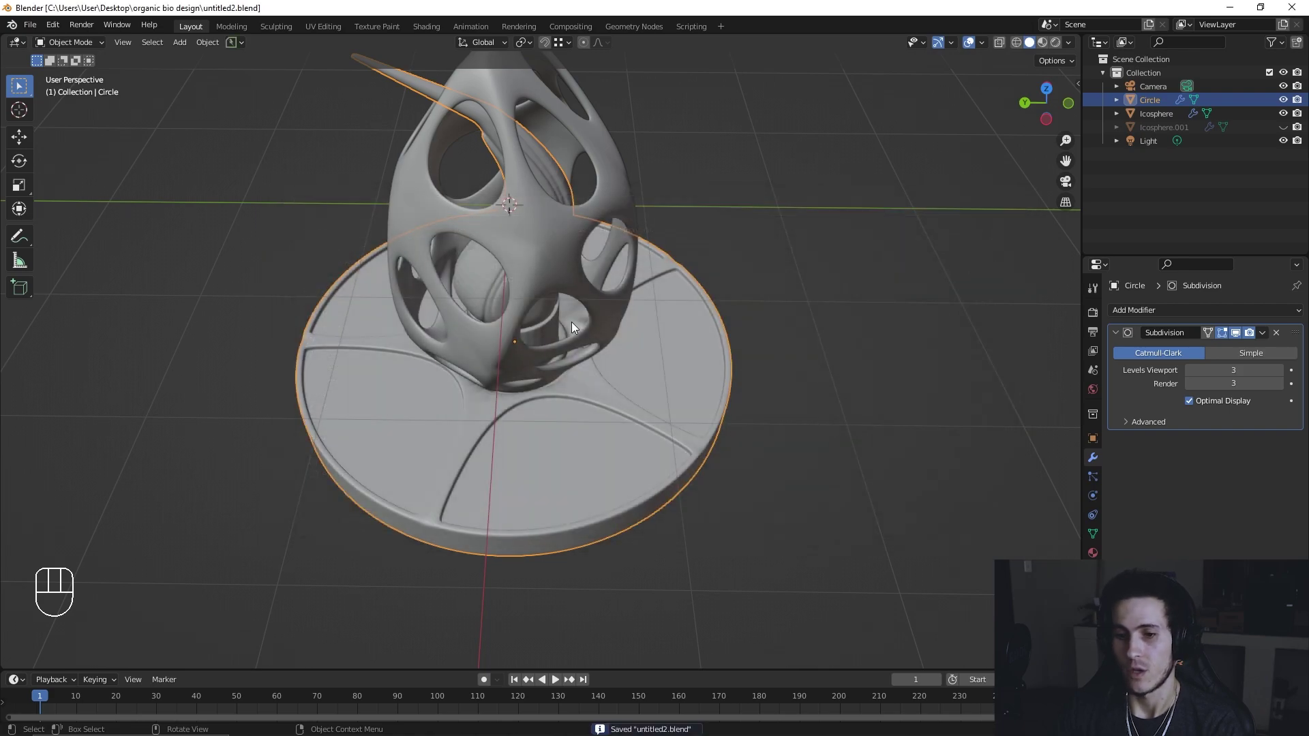
# Step: View the base side-on, discard a first extrude attempt and select the side-wall faces
pyautogui.moveTo(680, 313); pyautogui.dragTo(776, 333)
pyautogui.moveTo(653, 353); pyautogui.dragTo(594, 315)
pyautogui.press('Tab')
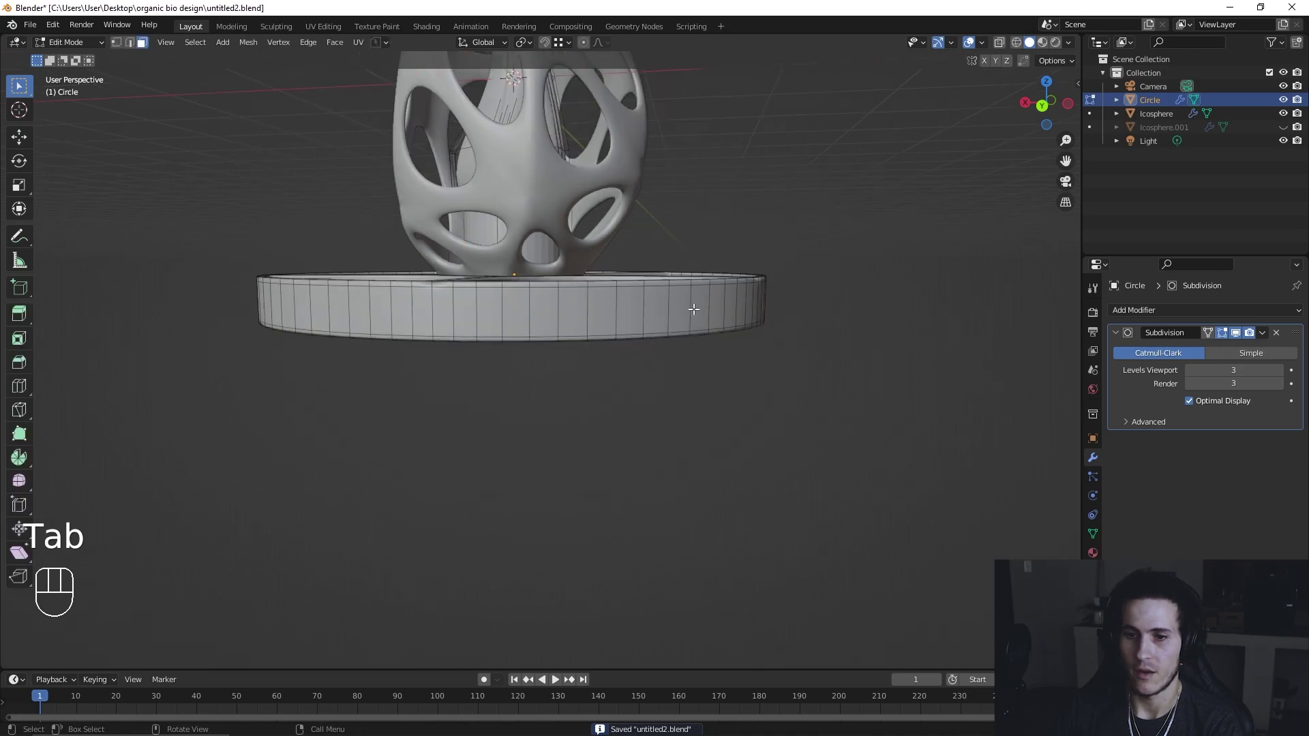
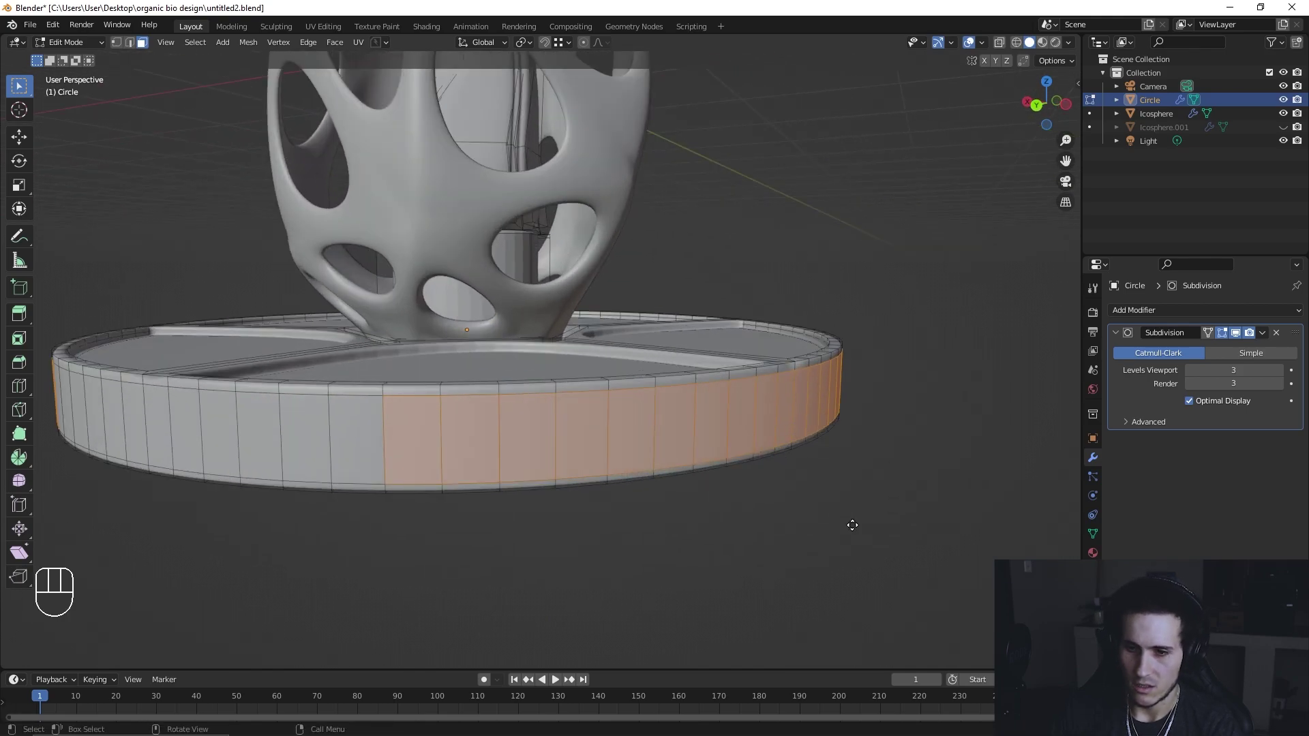
pyautogui.press('e')
pyautogui.press('s')
pyautogui.press('Escape')
pyautogui.press('ctrl+z')
pyautogui.click(1245, 339)
pyautogui.moveTo(871, 413); pyautogui.dragTo(866, 435)
pyautogui.click(718, 402)
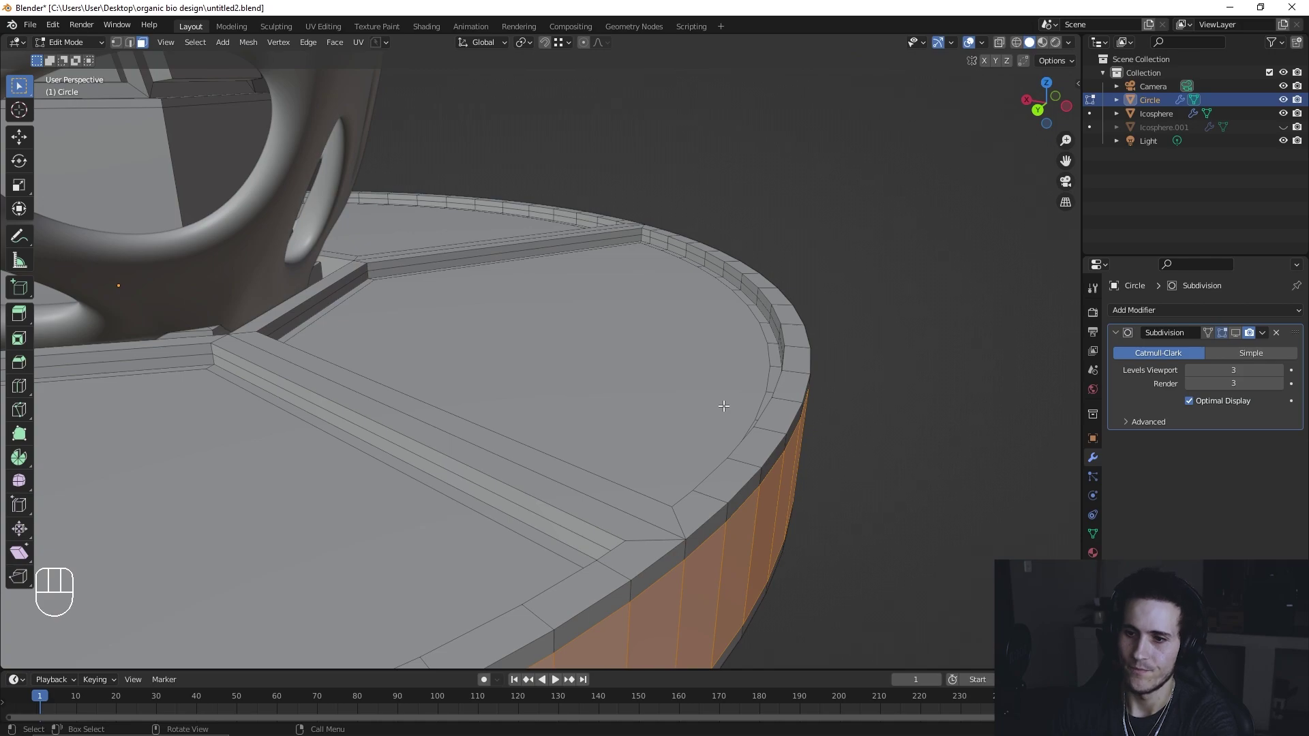
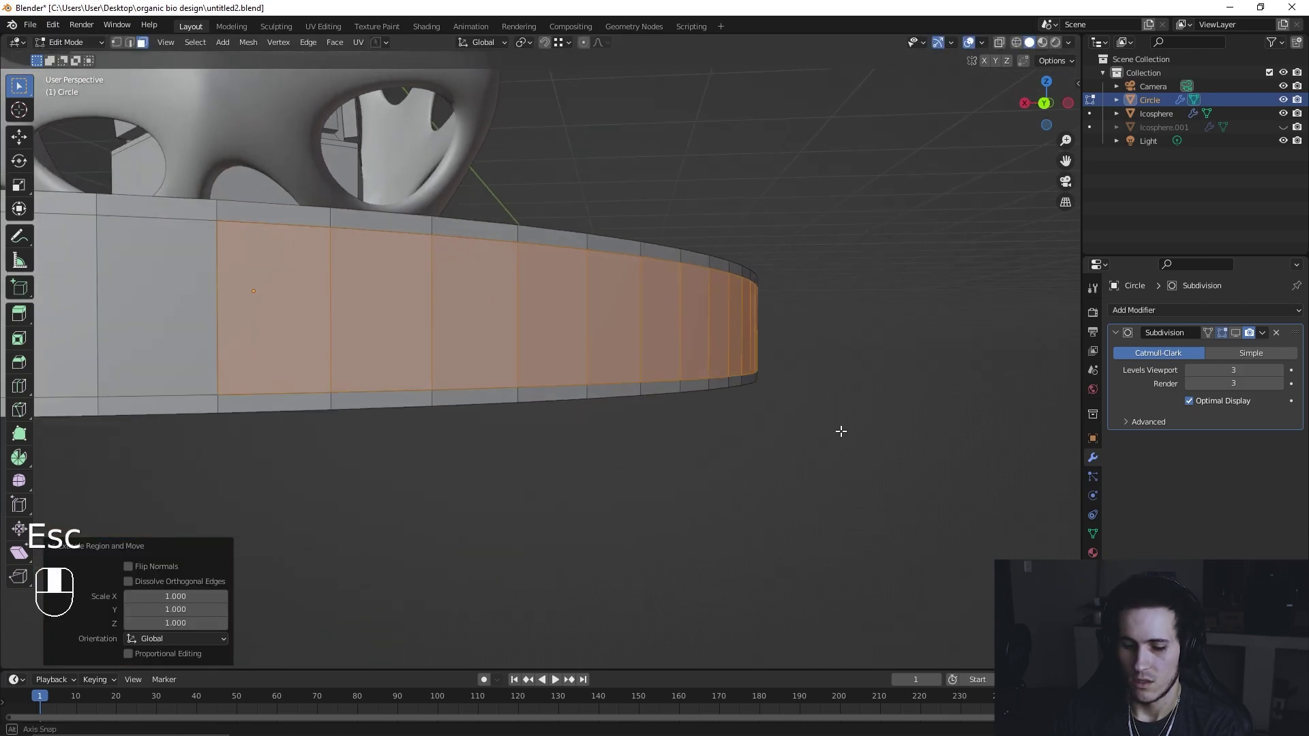
# Step: Extrude the side-wall band and scale it inward into a recessed groove, adding a supporting loop cut
pyautogui.press('ctrl+z')
pyautogui.press('e')
pyautogui.press('s')
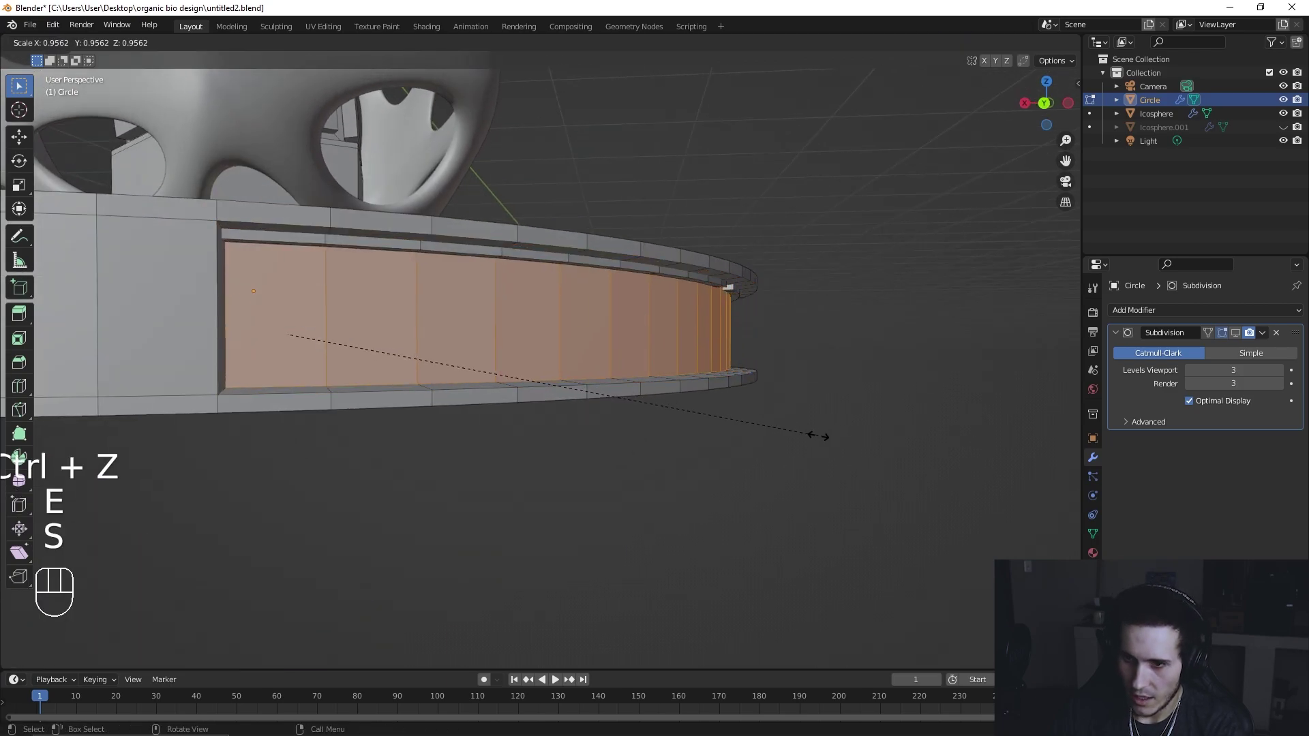
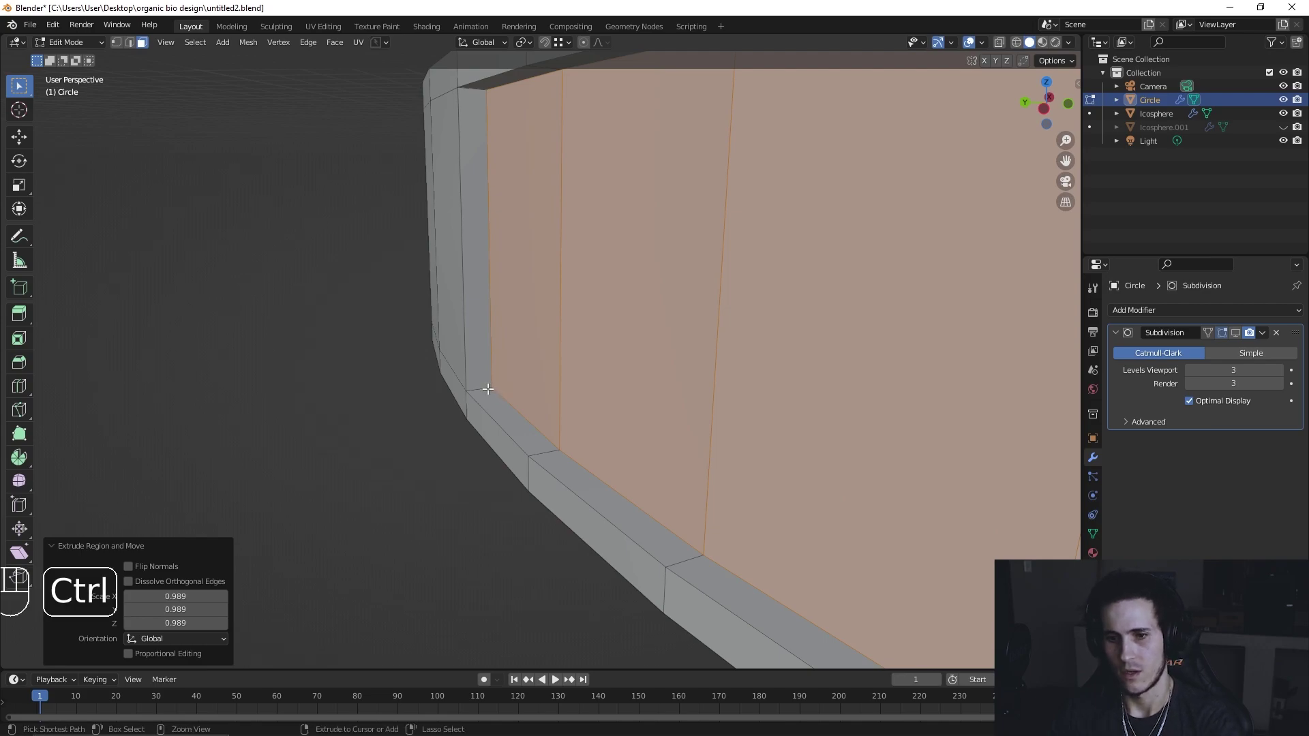
pyautogui.press('ctrl+r')
pyautogui.click(489, 385)
pyautogui.press('Tab')
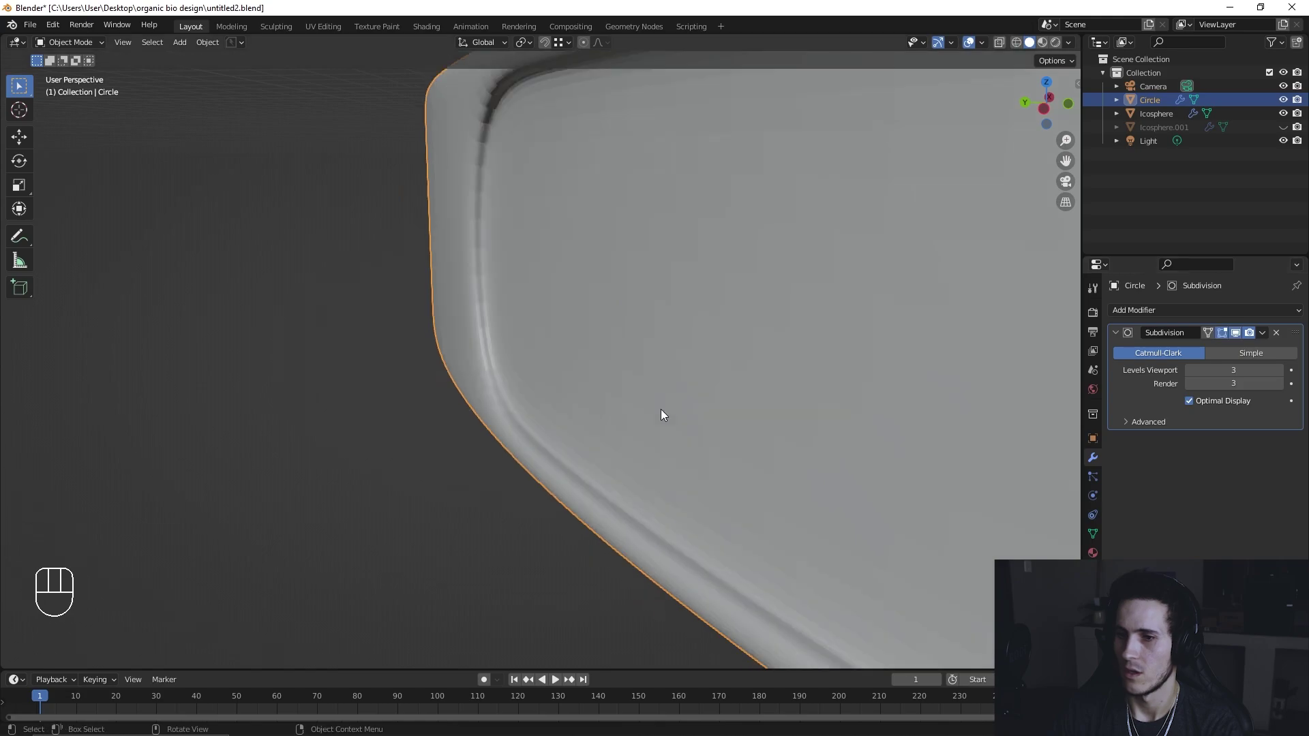
# Step: Inspect the whole lamp and save the scene as untitled3.blend
pyautogui.moveTo(569, 483); pyautogui.dragTo(745, 481)
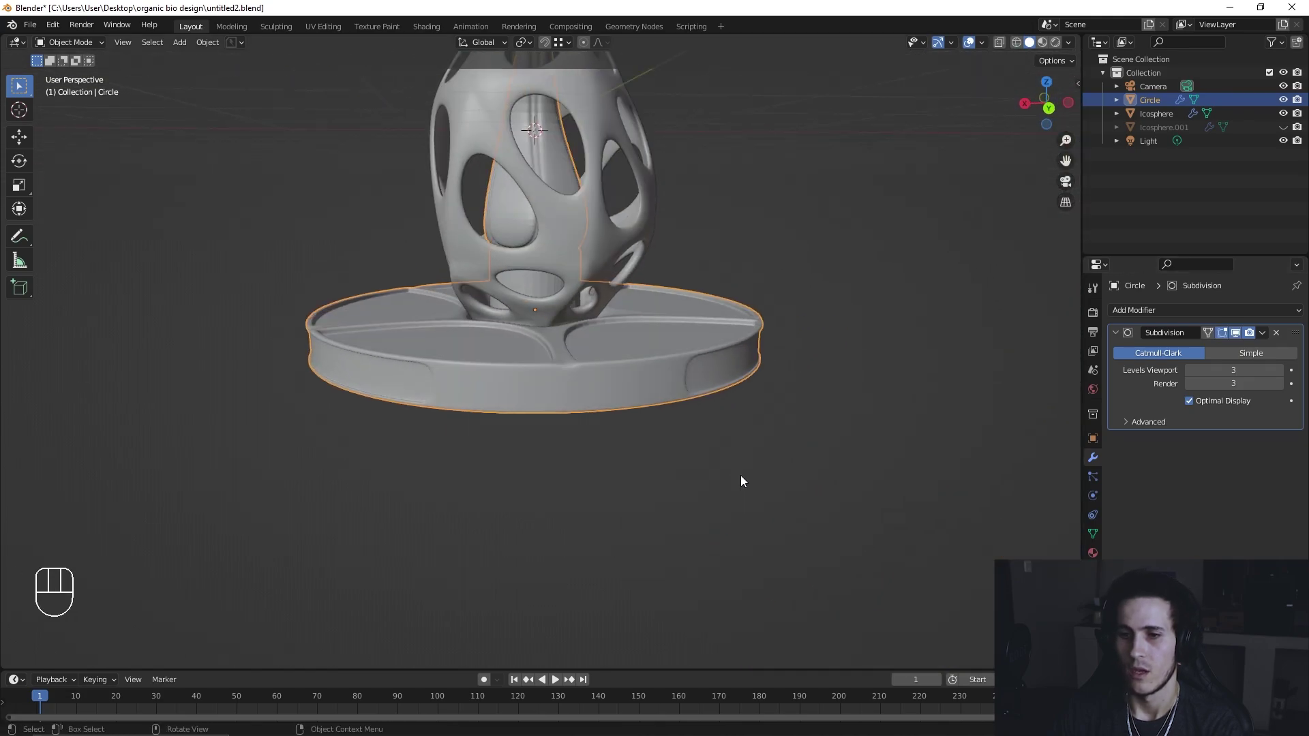
pyautogui.moveTo(745, 480); pyautogui.dragTo(701, 504)
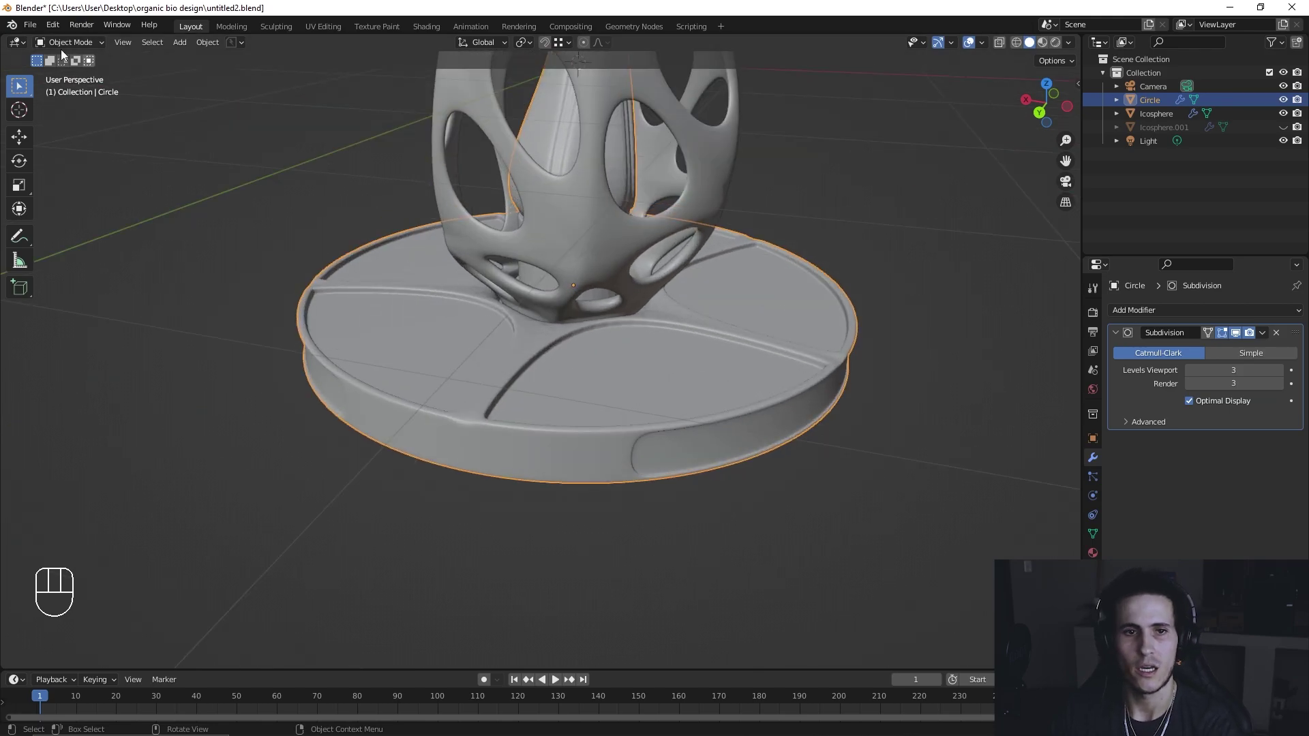
pyautogui.moveTo(26, 31); pyautogui.dragTo(82, 139)
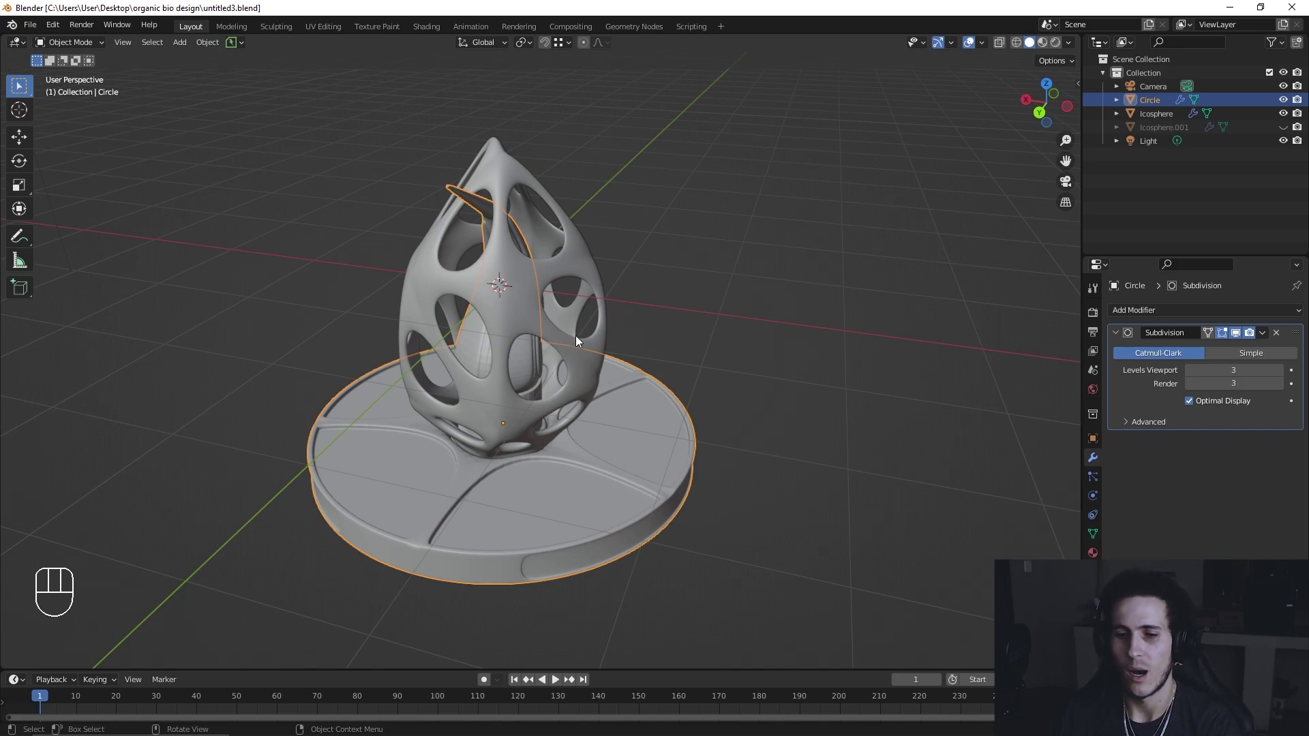
pyautogui.middleClick(610, 432)
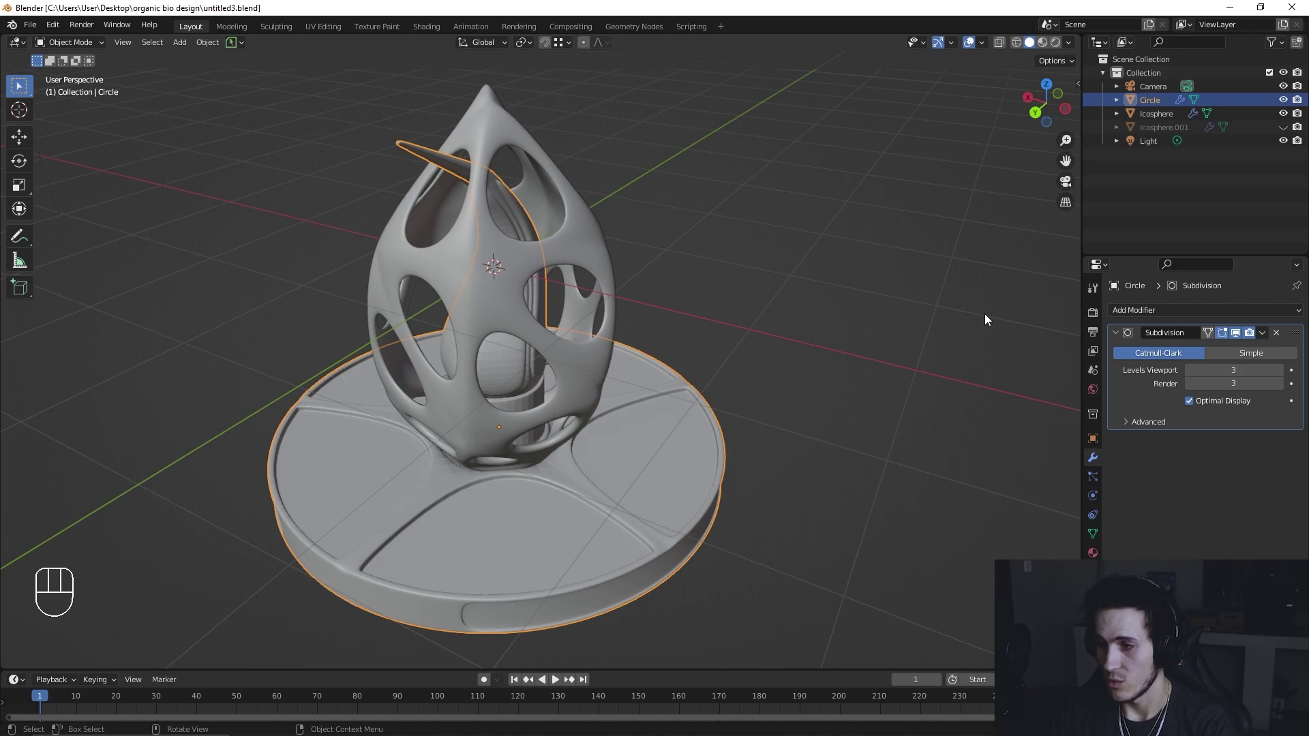
pyautogui.moveTo(1263, 341); pyautogui.dragTo(781, 374)
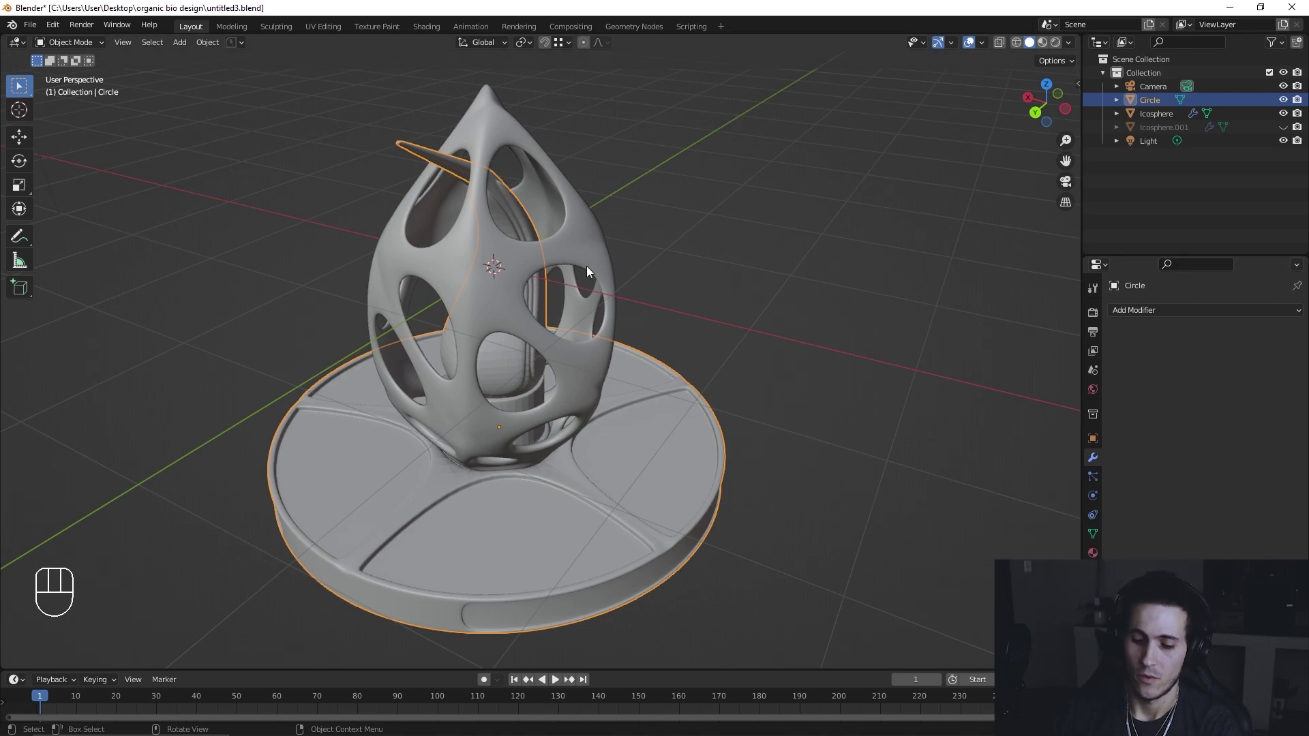
# Step: Experiment with hiding and isolating objects, then undo back to the saved state
pyautogui.press('h')
pyautogui.moveTo(590, 320); pyautogui.dragTo(604, 280)
pyautogui.moveTo(515, 457); pyautogui.dragTo(456, 483)
pyautogui.moveTo(467, 480); pyautogui.dragTo(438, 463)
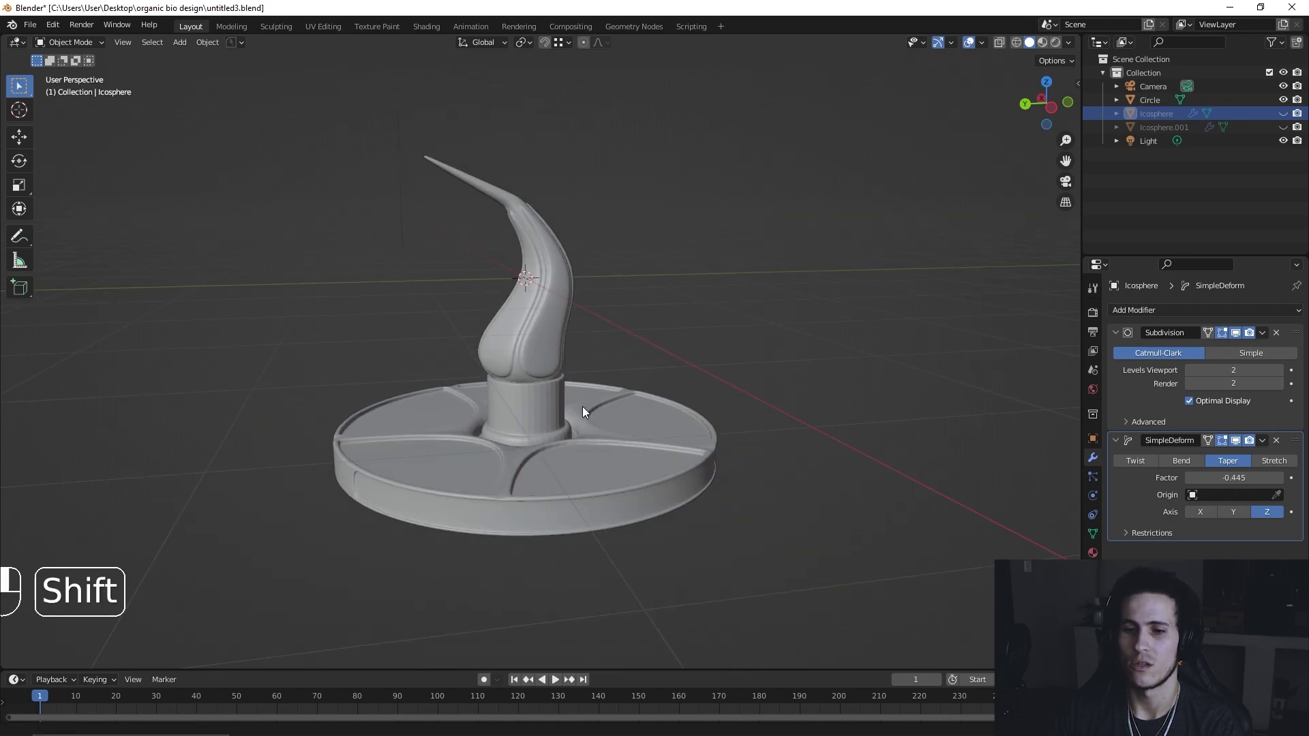
pyautogui.moveTo(563, 432); pyautogui.dragTo(574, 432)
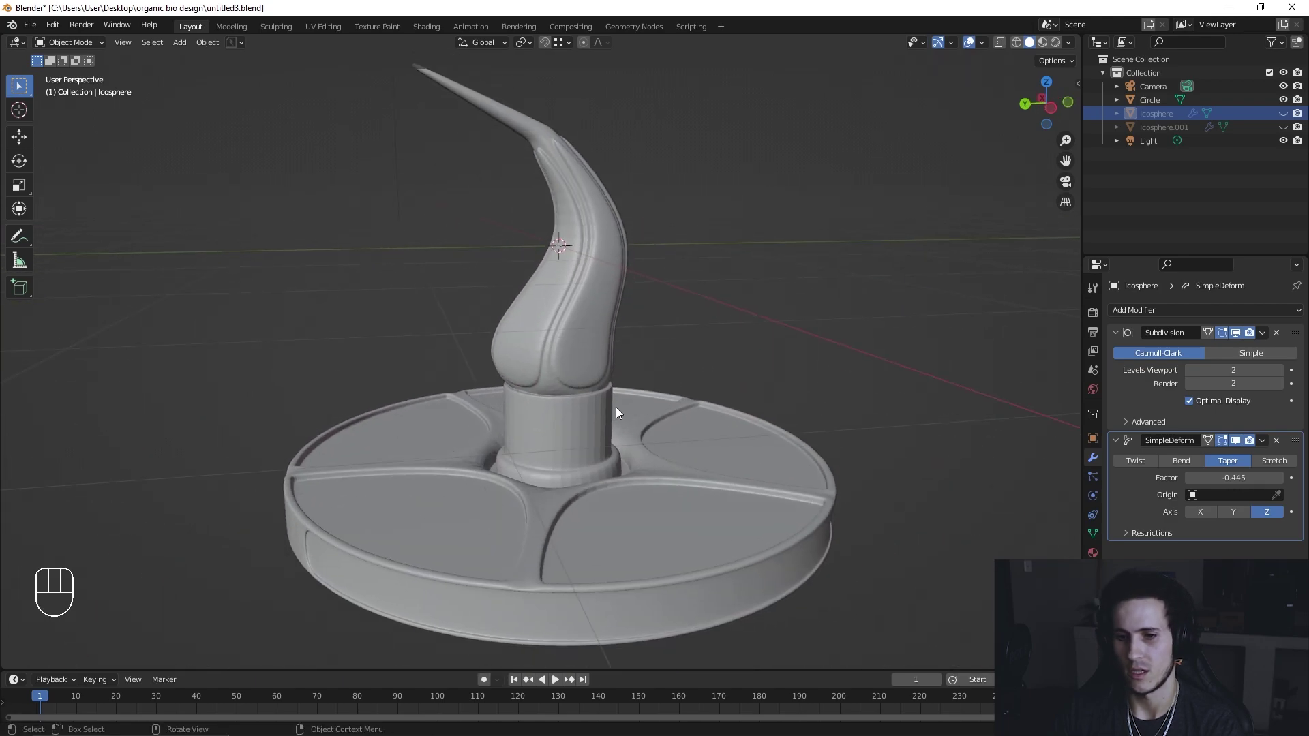
pyautogui.press('KP_Divide')
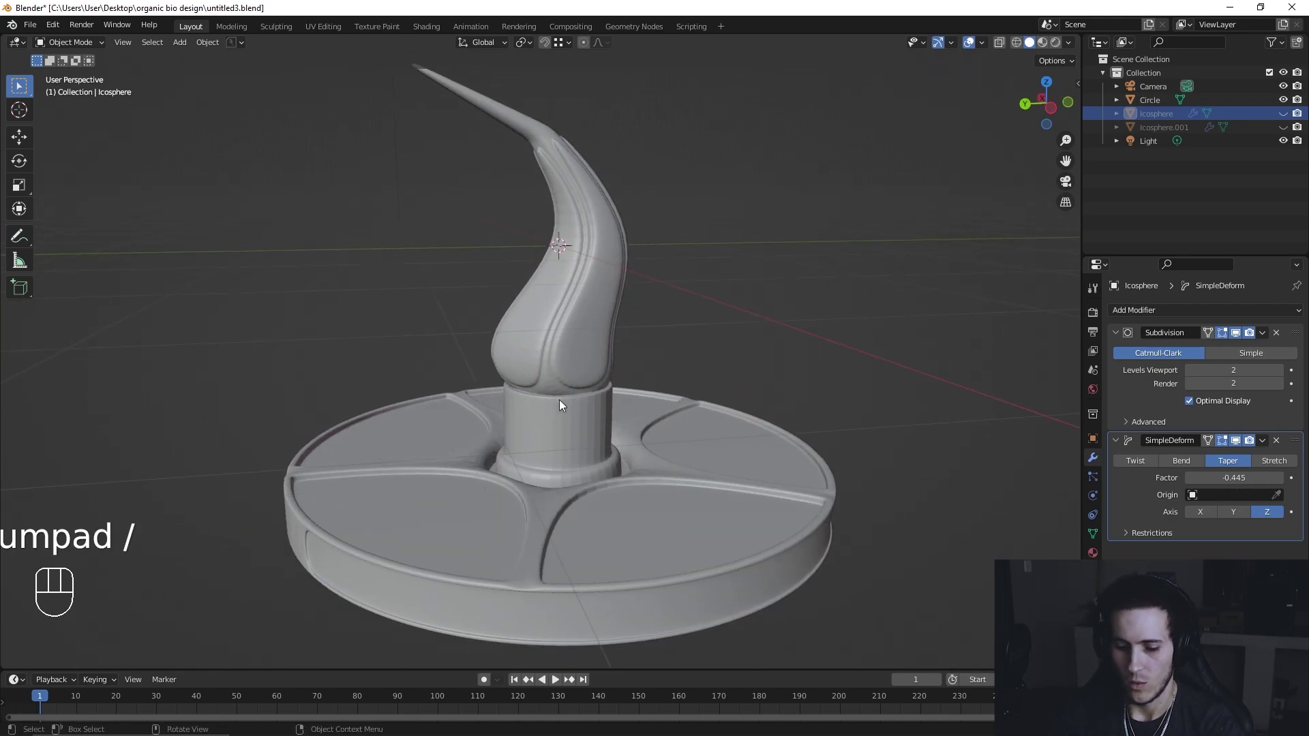
pyautogui.press('alt+h')
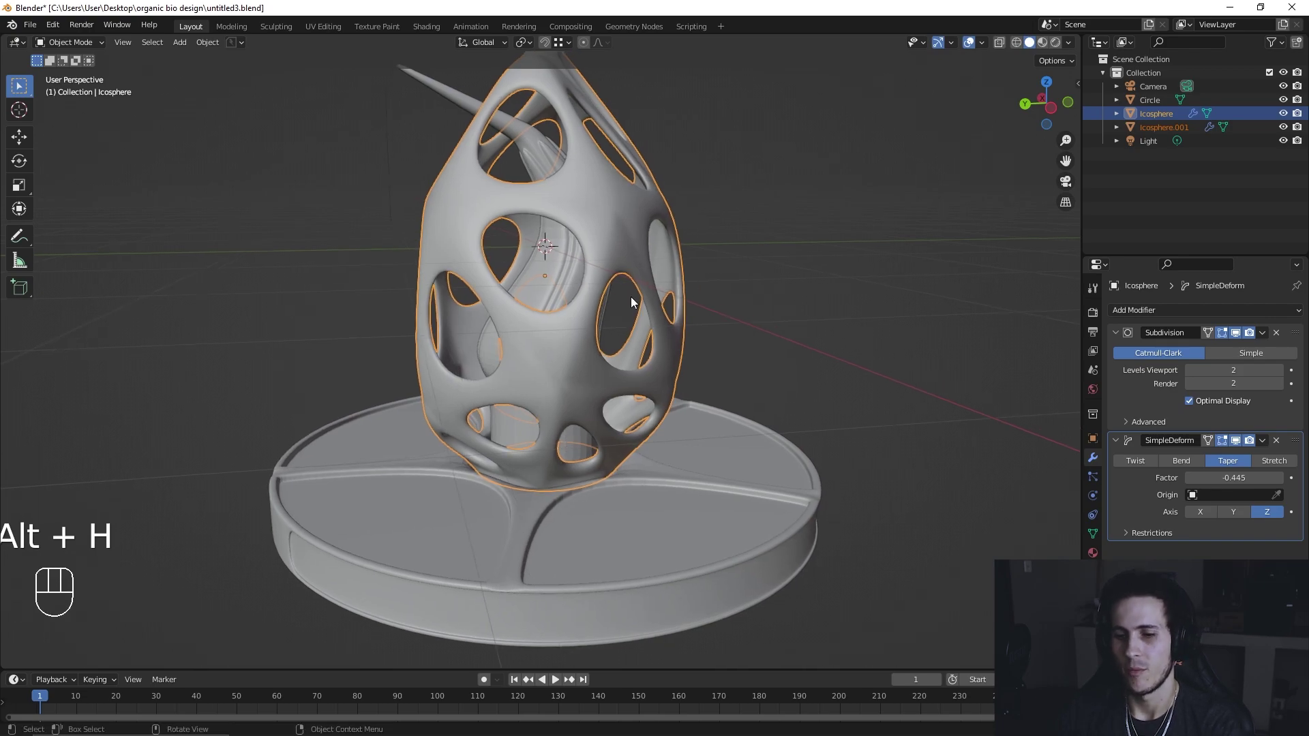
pyautogui.press('h')
pyautogui.click(531, 358)
pyautogui.press('Tab')
pyautogui.press('ctrl+z')
pyautogui.press('ctrl+z')
pyautogui.press('ctrl+z')
pyautogui.press('ctrl+z')
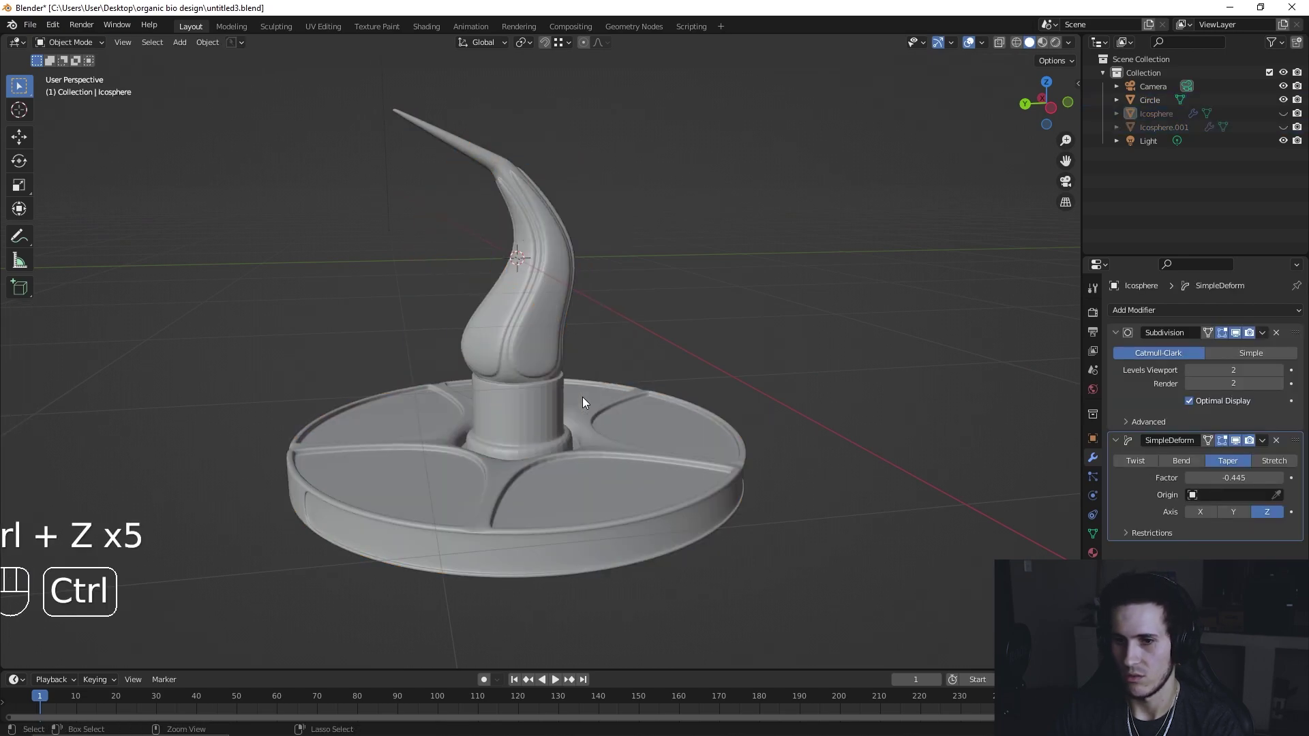
pyautogui.press('ctrl+z')
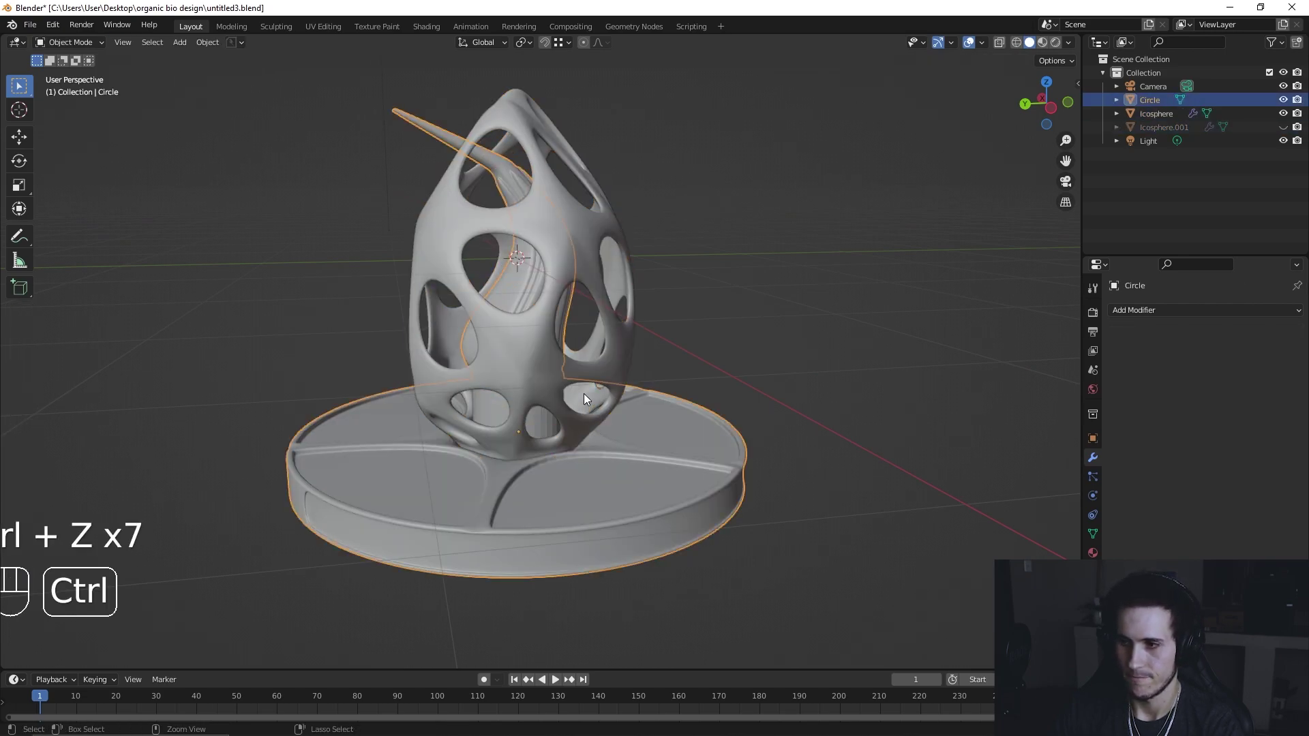
pyautogui.press('ctrl+z')
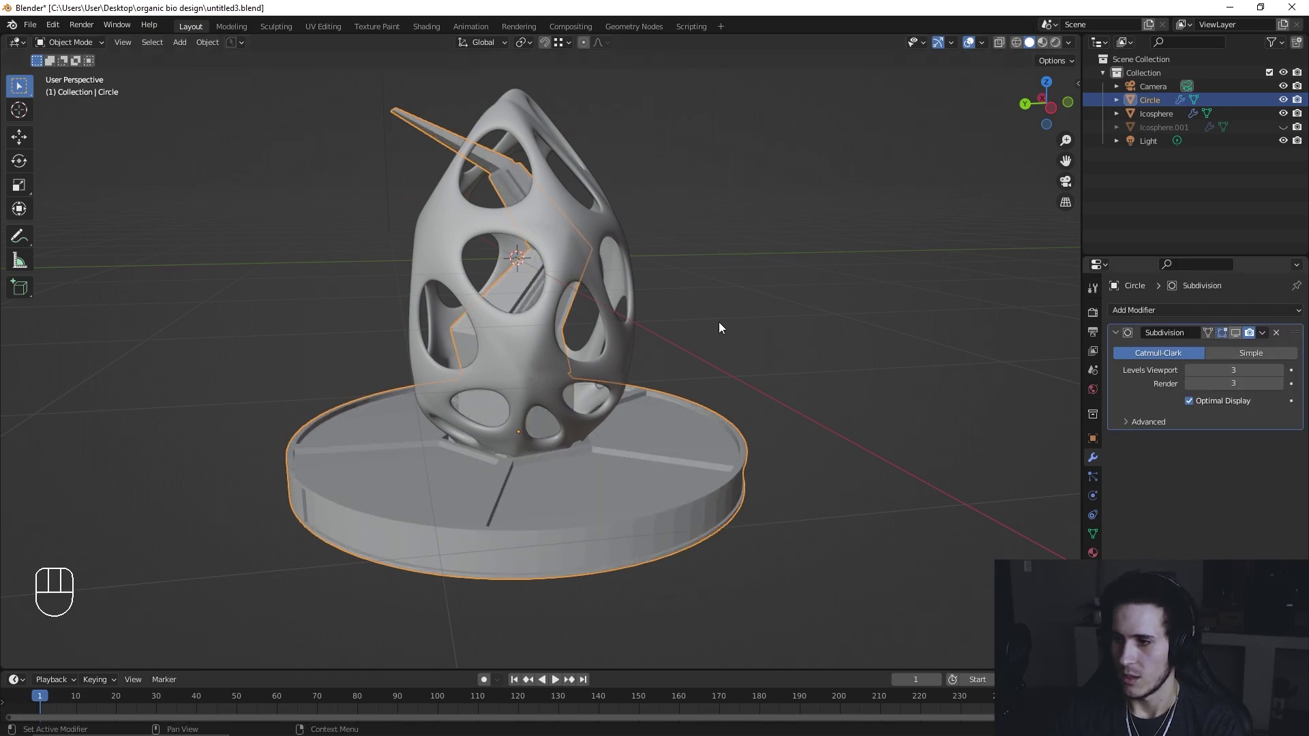
# Step: Hide the perforated shade and select the base-and-stem object
pyautogui.click(621, 337)
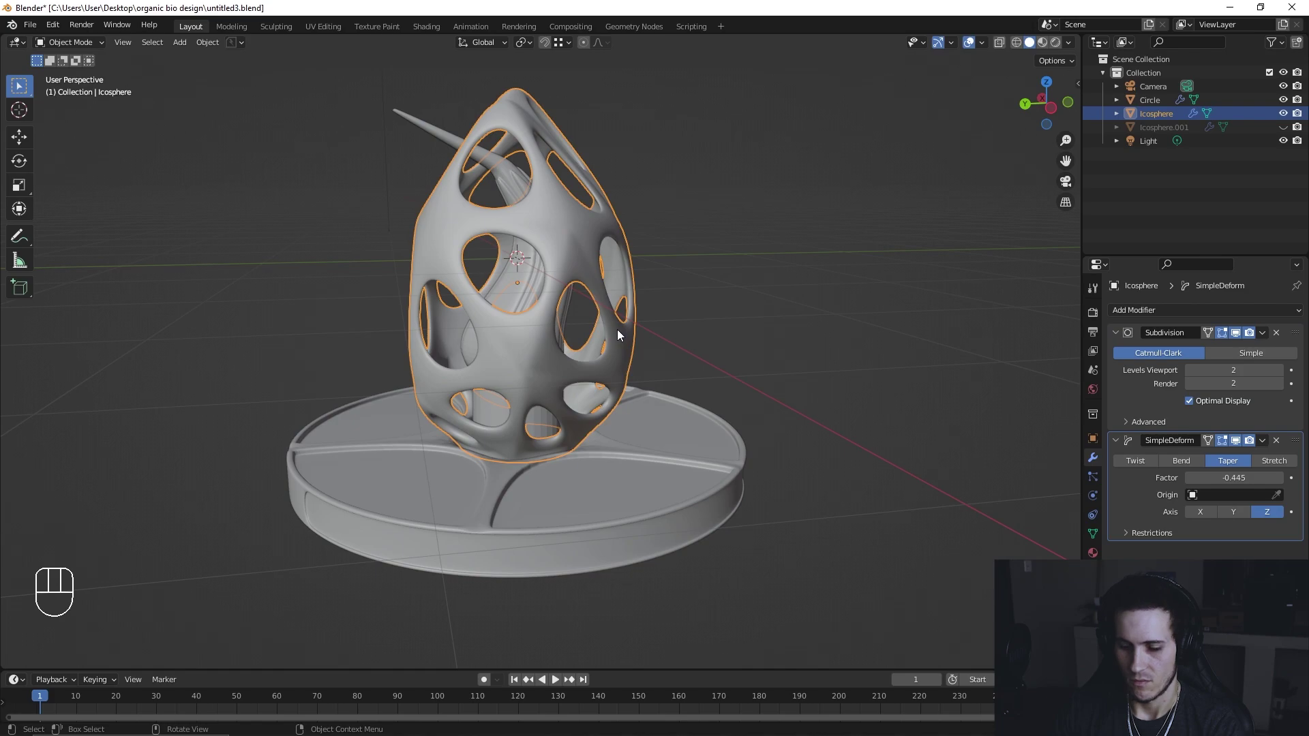
pyautogui.press('h')
pyautogui.click(543, 324)
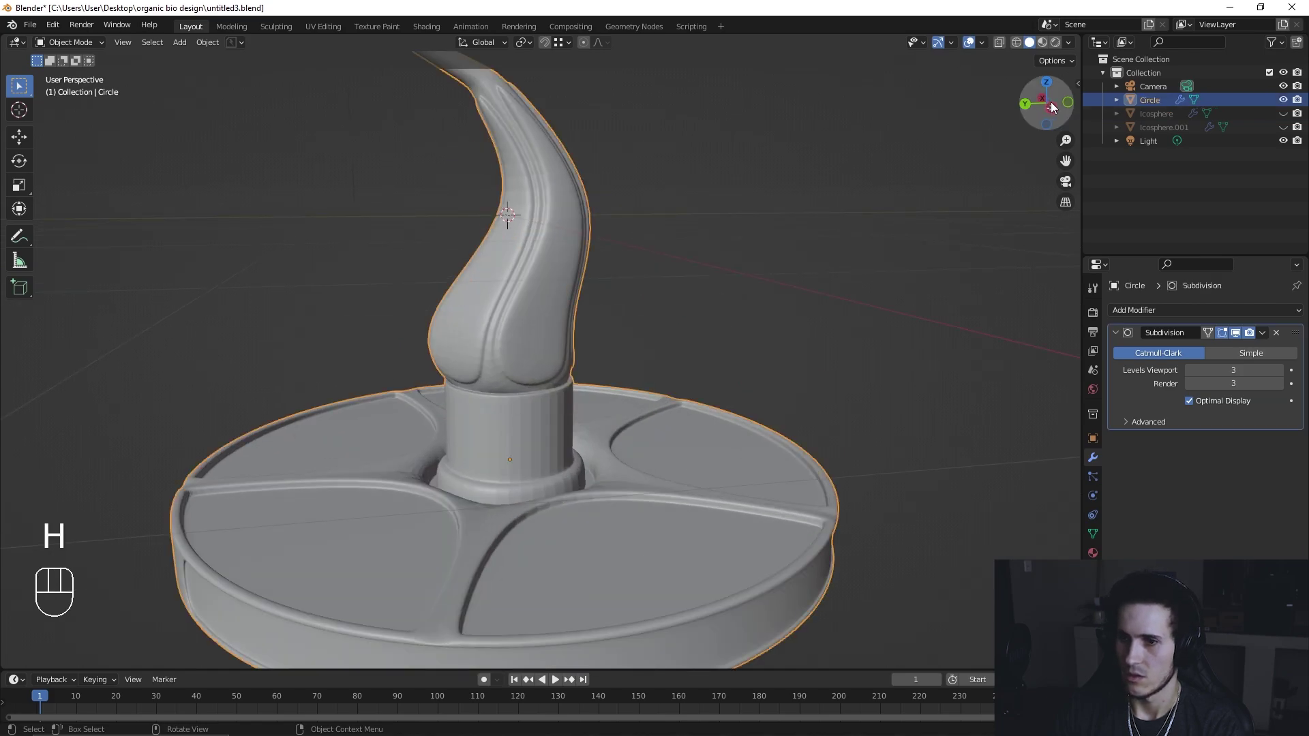
# Step: Apply the Circle's Subdivision modifier and isolate the base and stem in Local View
pyautogui.press('Tab')
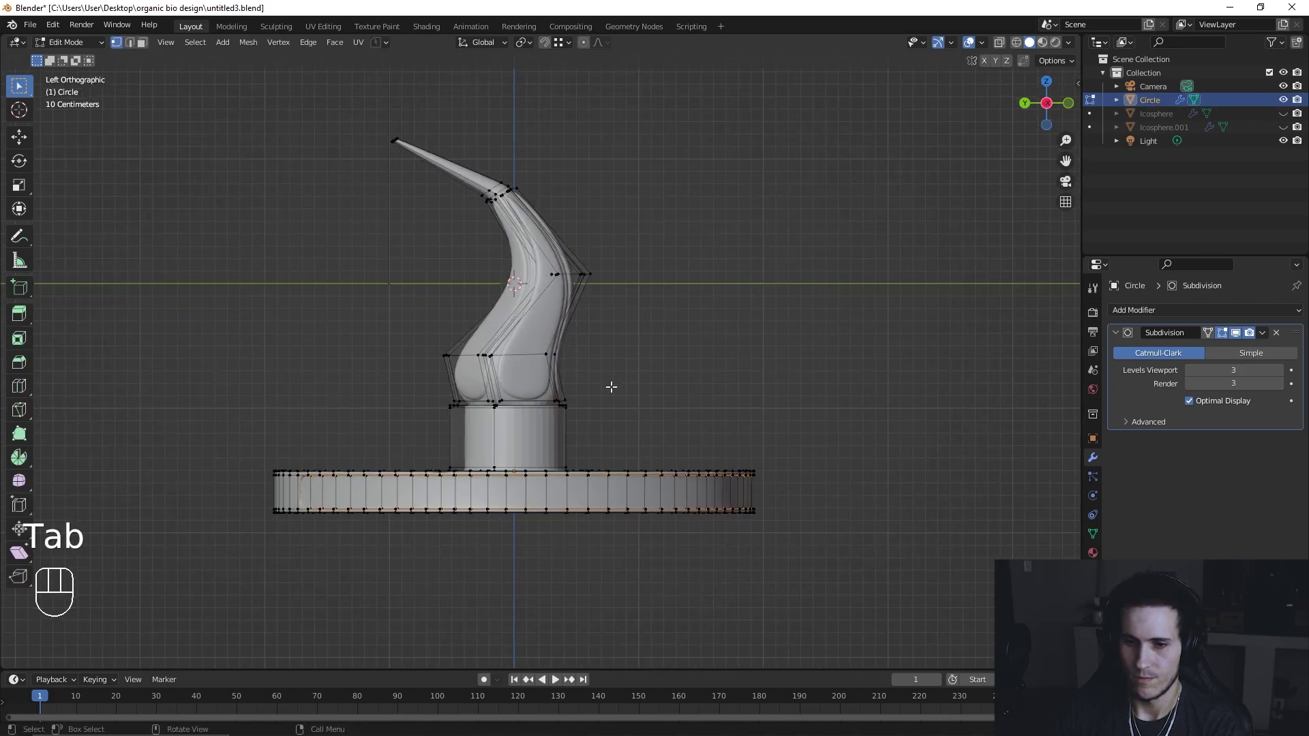
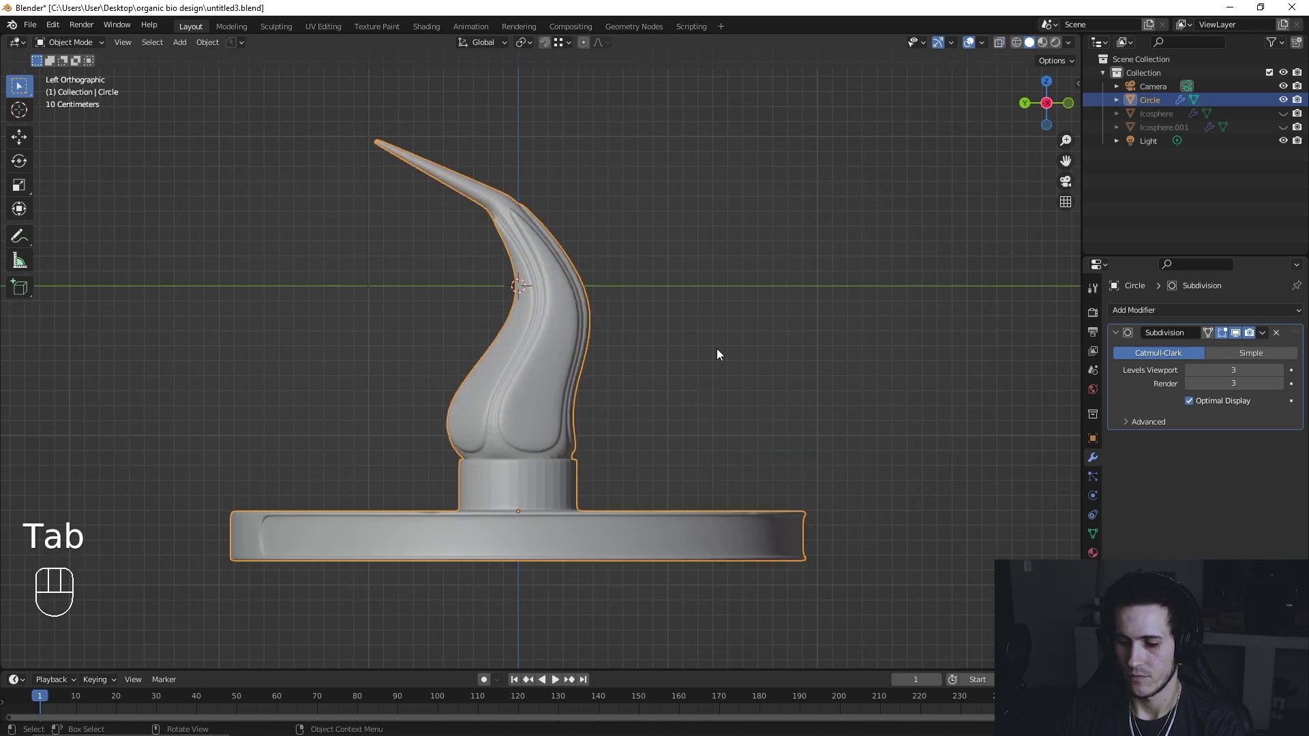
pyautogui.press('KP_Divide')
pyautogui.press('KP_Divide')
pyautogui.press('alt+h')
pyautogui.moveTo(788, 406); pyautogui.dragTo(776, 452)
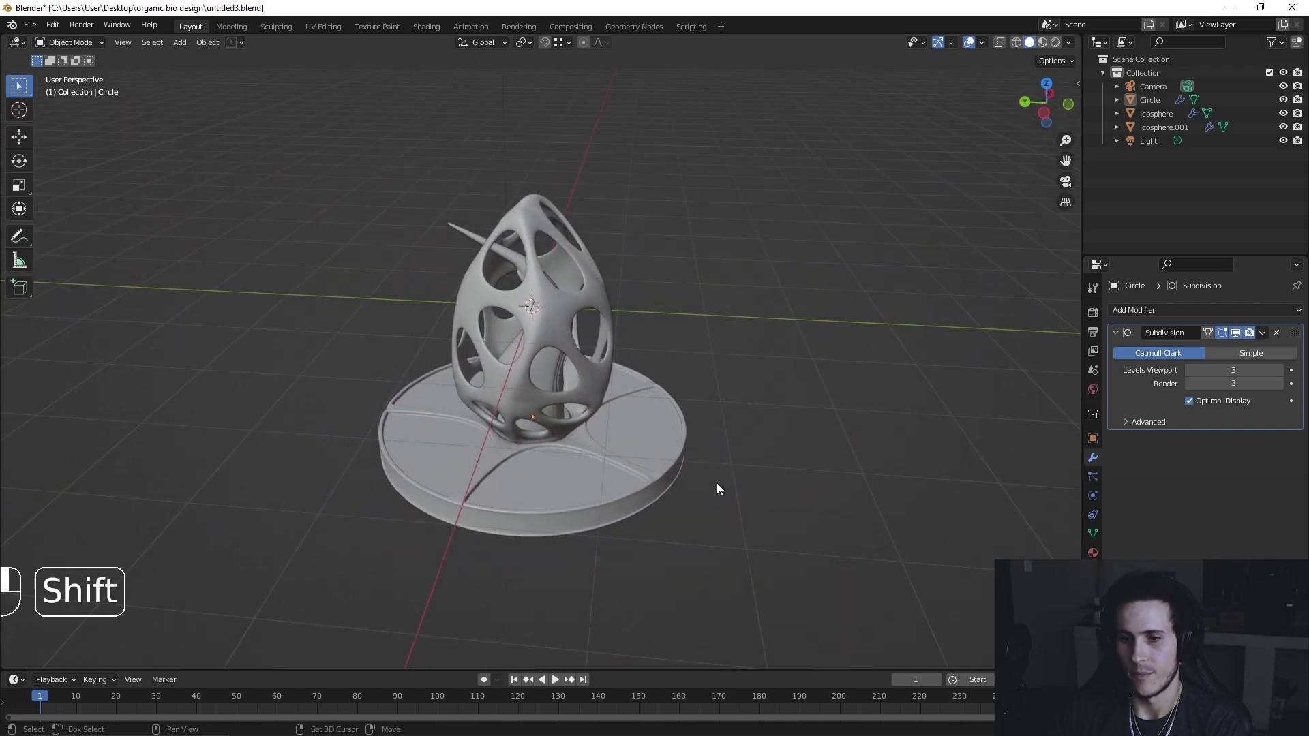
pyautogui.click(692, 480)
pyautogui.moveTo(1268, 342); pyautogui.dragTo(991, 348)
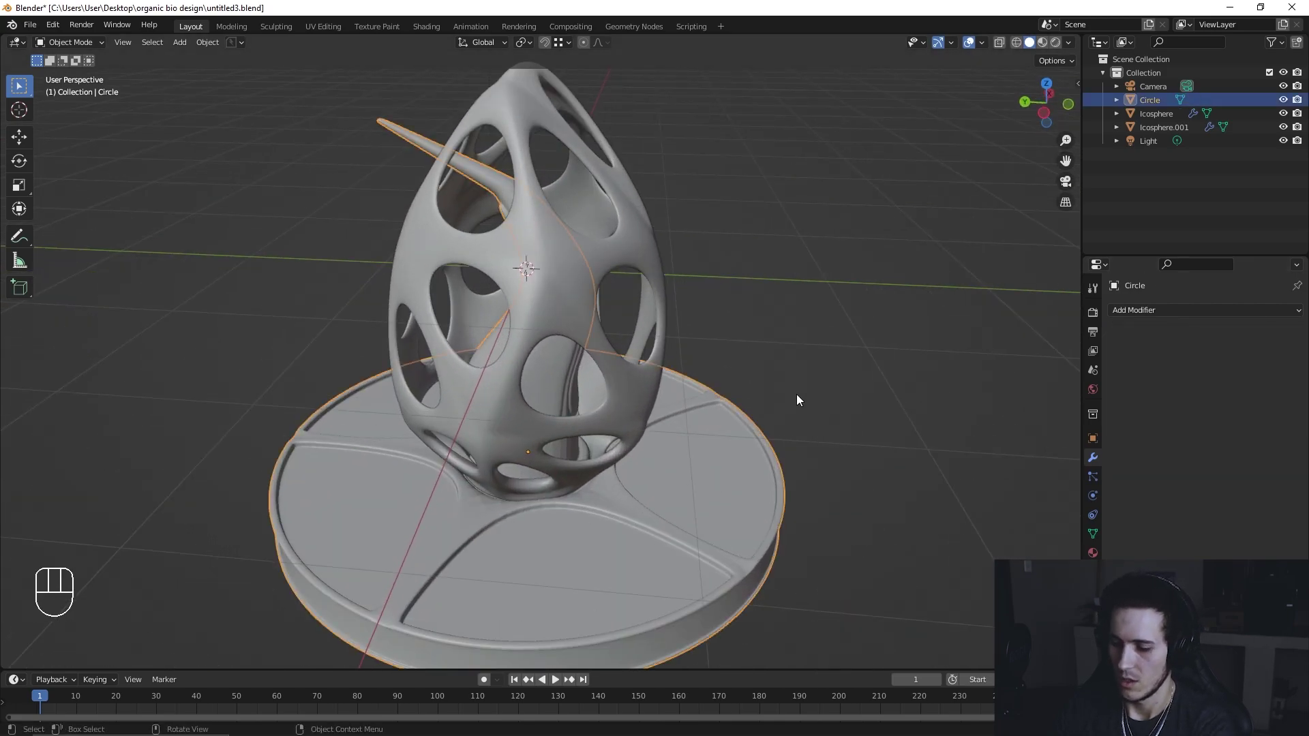
pyautogui.press('KP_Divide')
pyautogui.moveTo(725, 432); pyautogui.dragTo(794, 429)
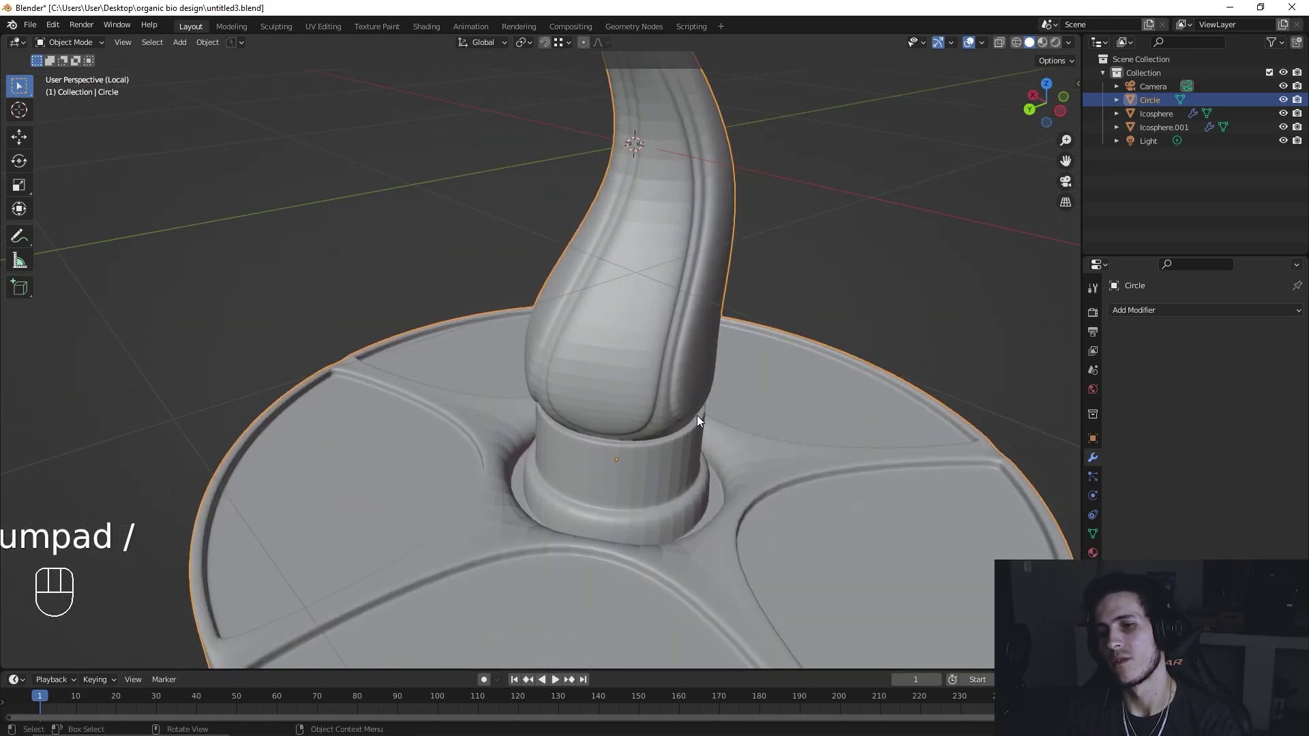
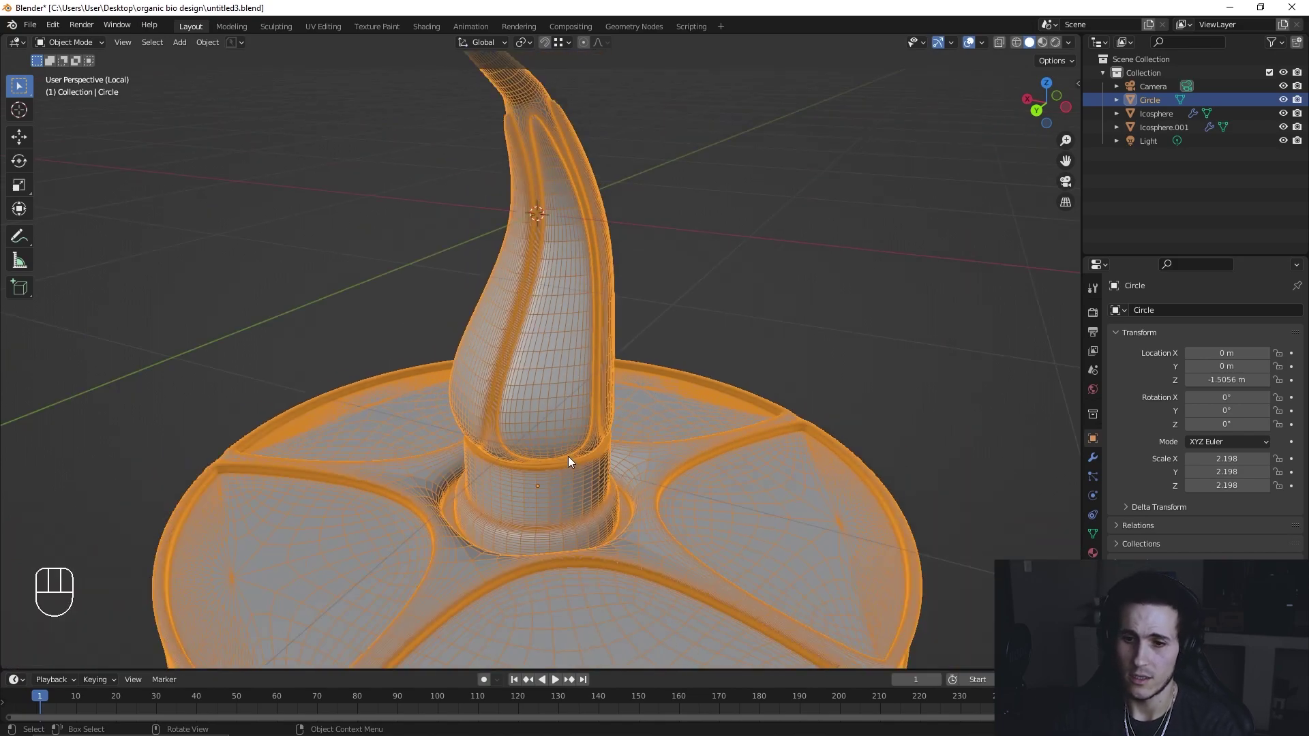
# Step: Add a Subdivision Surface modifier at viewport level 2 to the base and apply it
pyautogui.middleClick(560, 492)
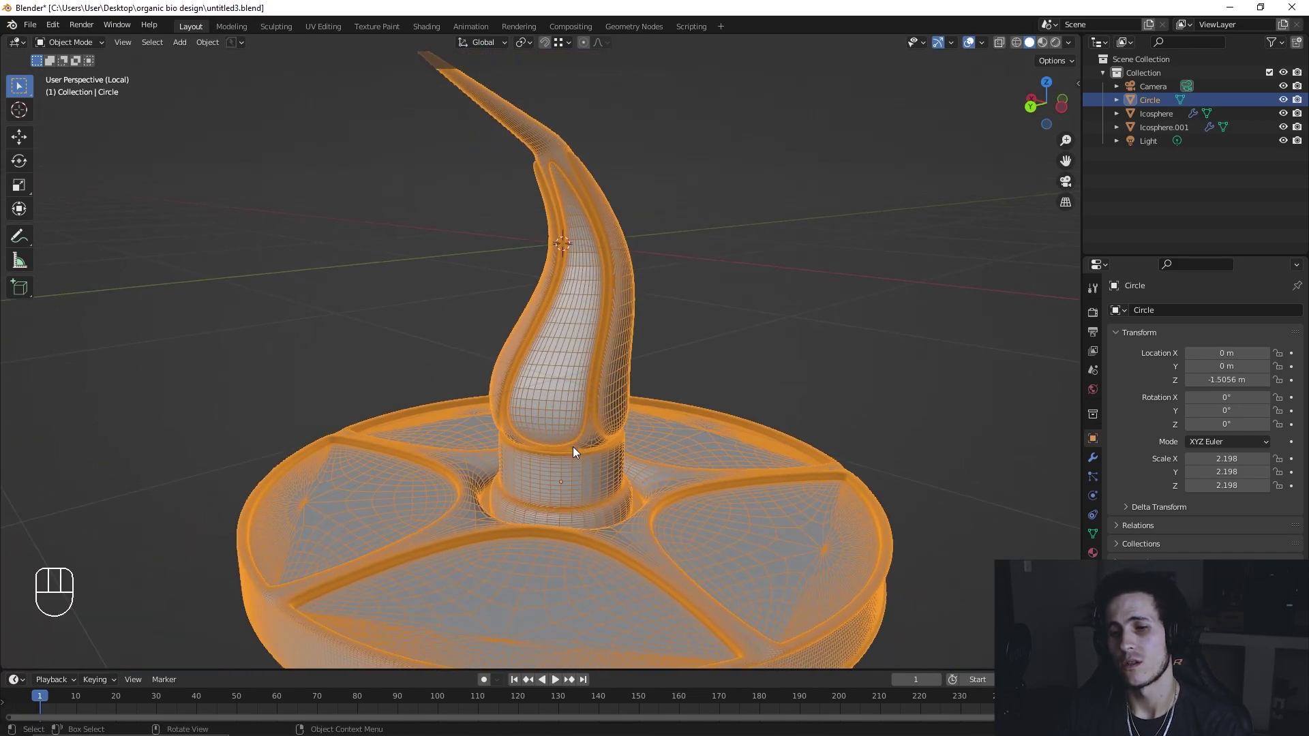
pyautogui.press('Tab')
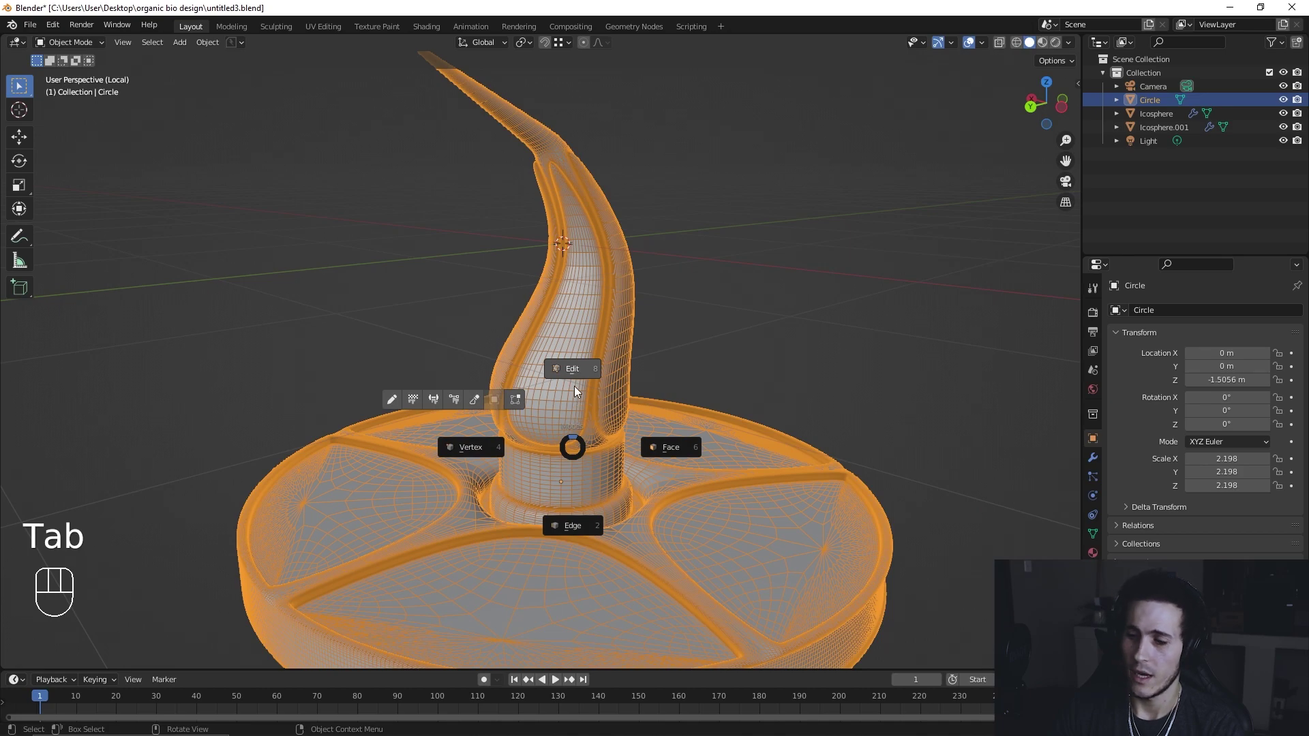
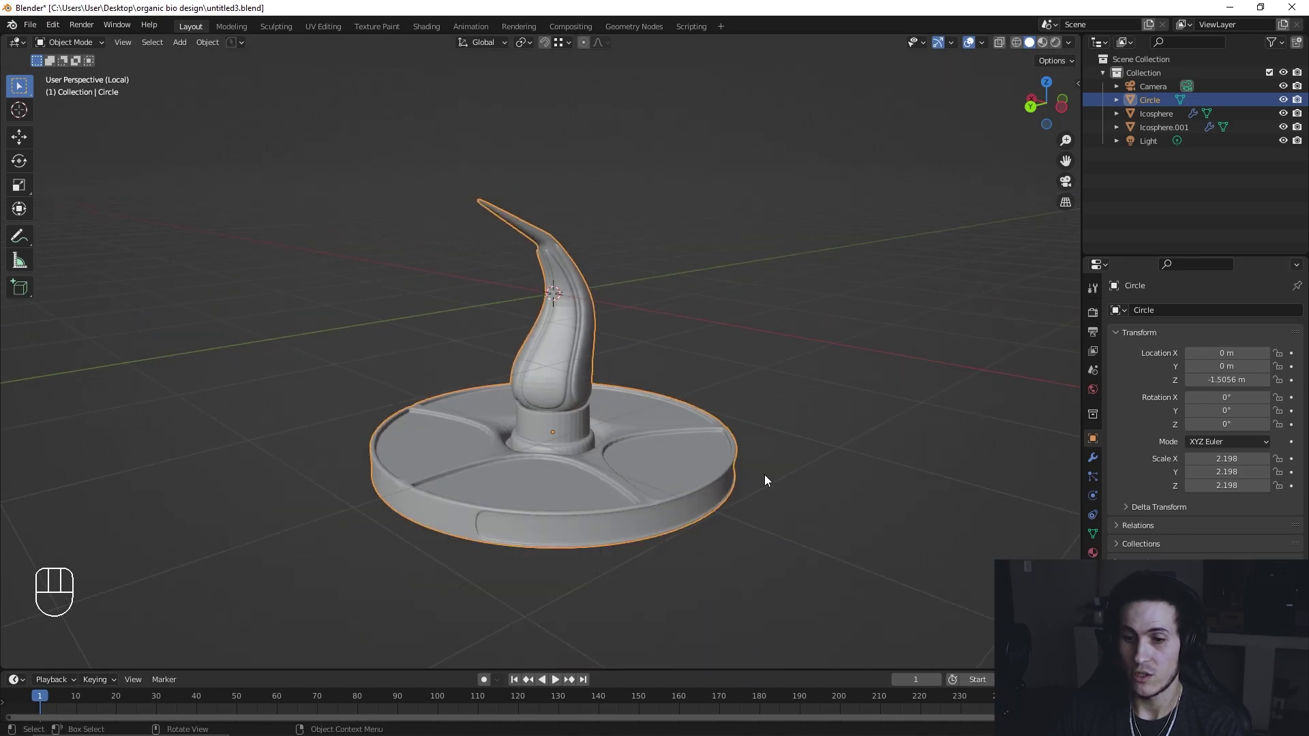
pyautogui.moveTo(643, 414); pyautogui.dragTo(622, 400)
pyautogui.moveTo(633, 401); pyautogui.dragTo(661, 413)
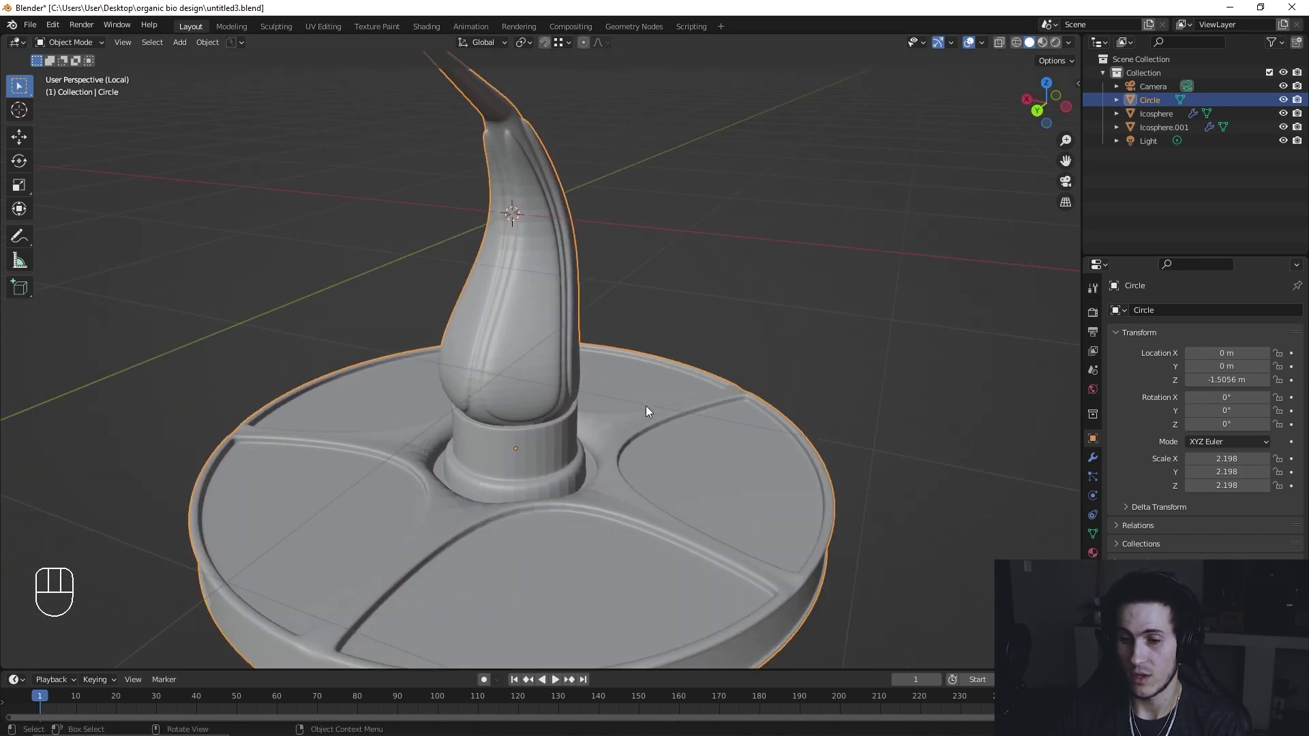
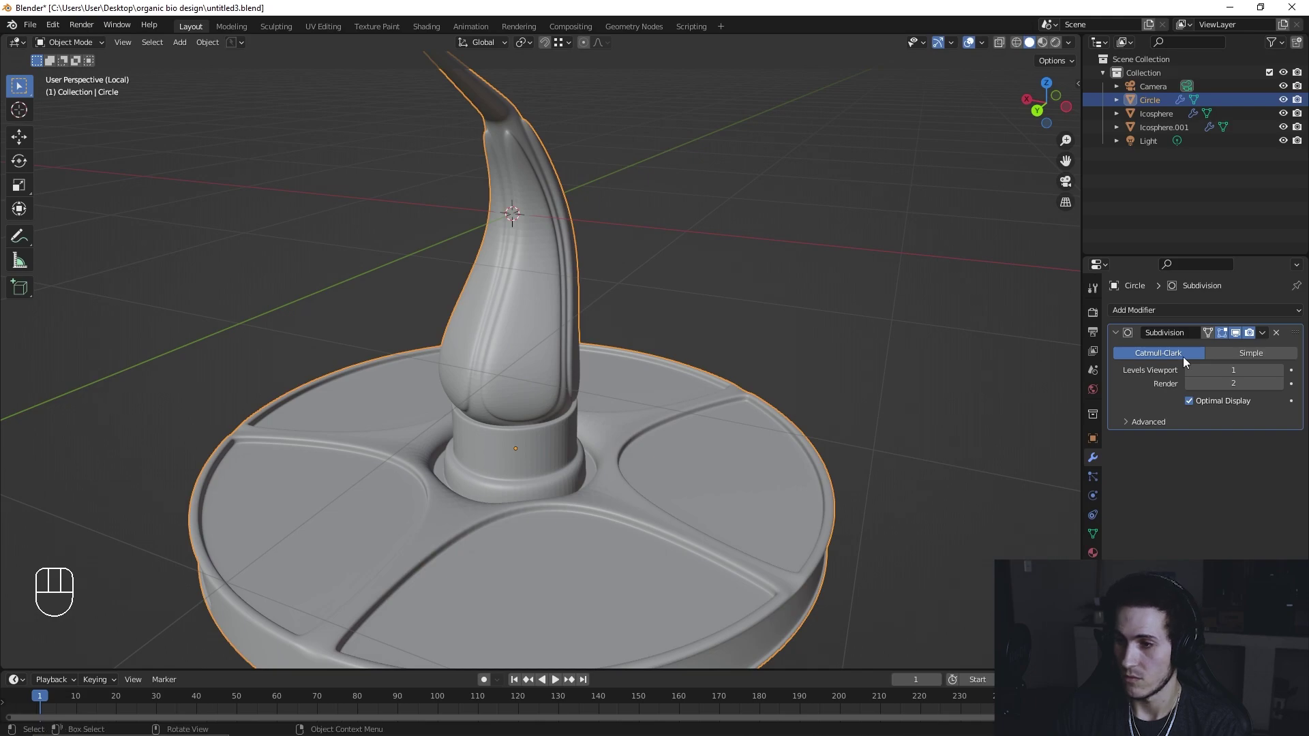
pyautogui.click(1286, 377)
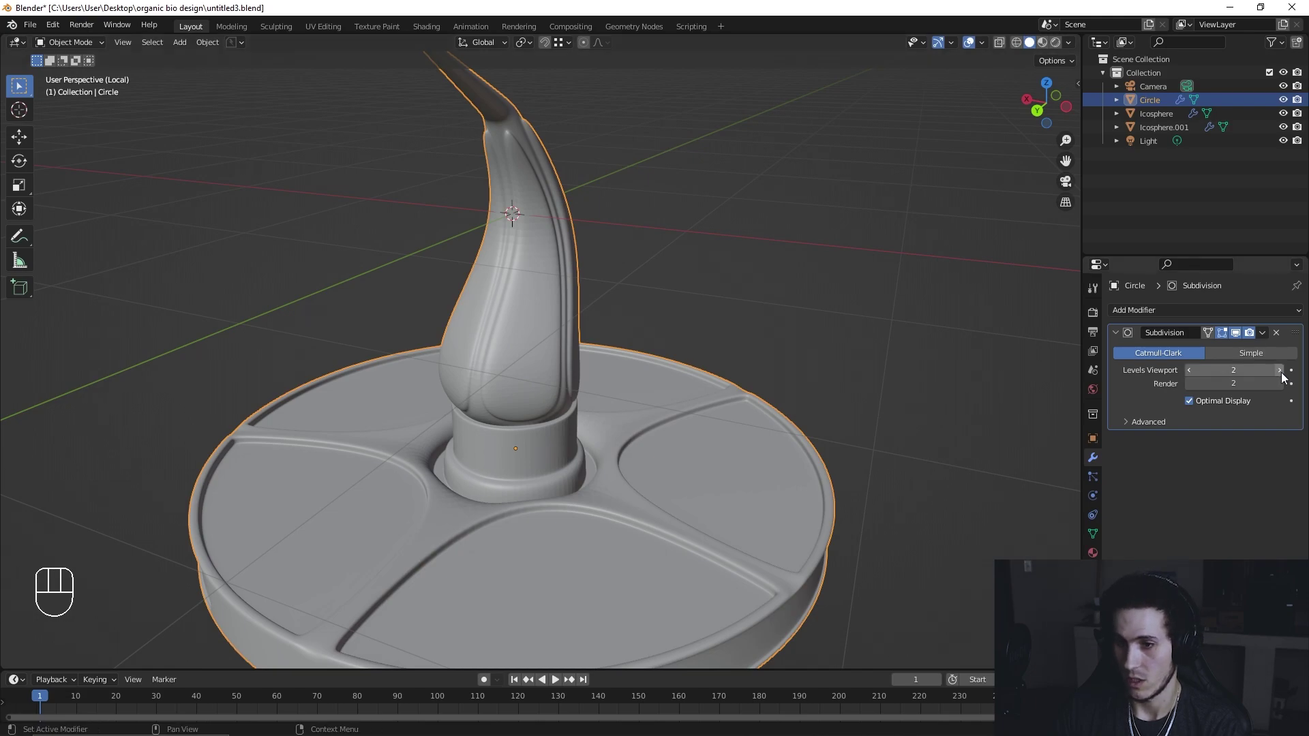
pyautogui.moveTo(1263, 337); pyautogui.dragTo(735, 366)
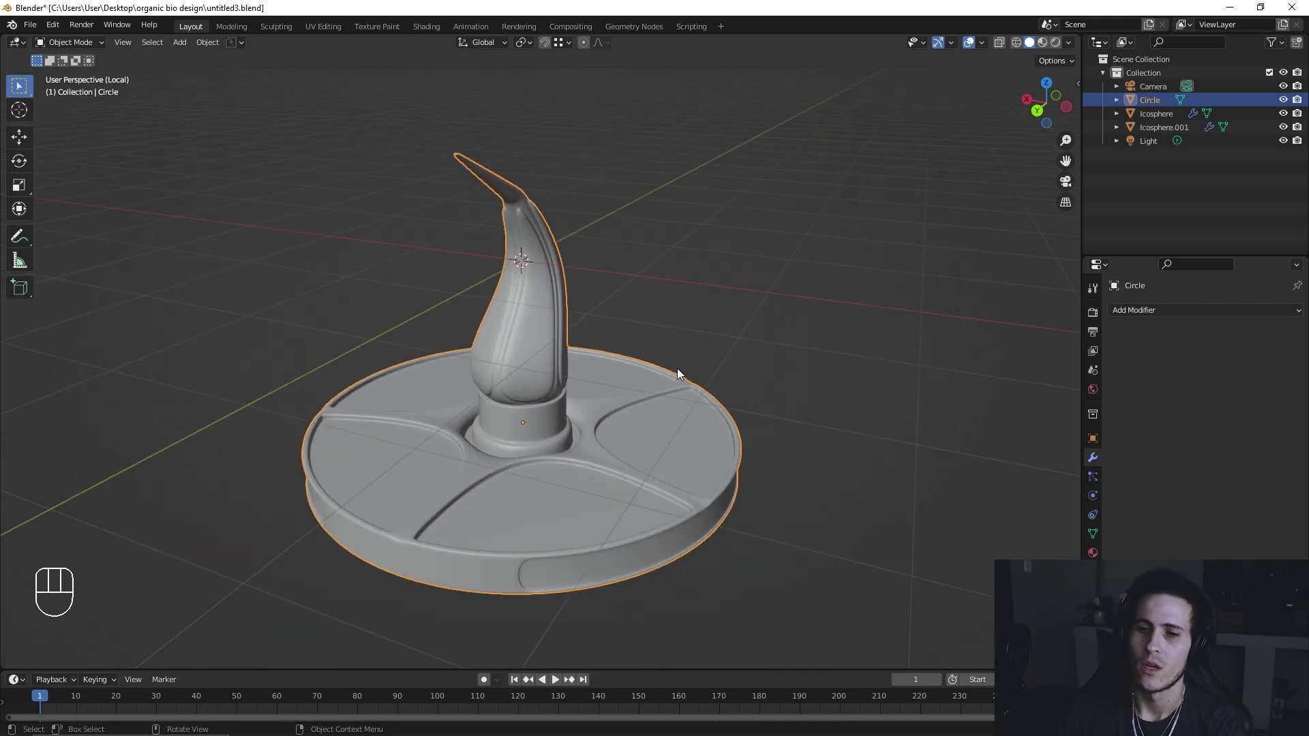
# Step: Leave Local View to show the full lamp with shade, stem and smoothed plinth
pyautogui.press('KP_Divide')
pyautogui.click(832, 326)
pyautogui.moveTo(609, 527); pyautogui.dragTo(663, 539)
pyautogui.moveTo(735, 494); pyautogui.dragTo(716, 494)
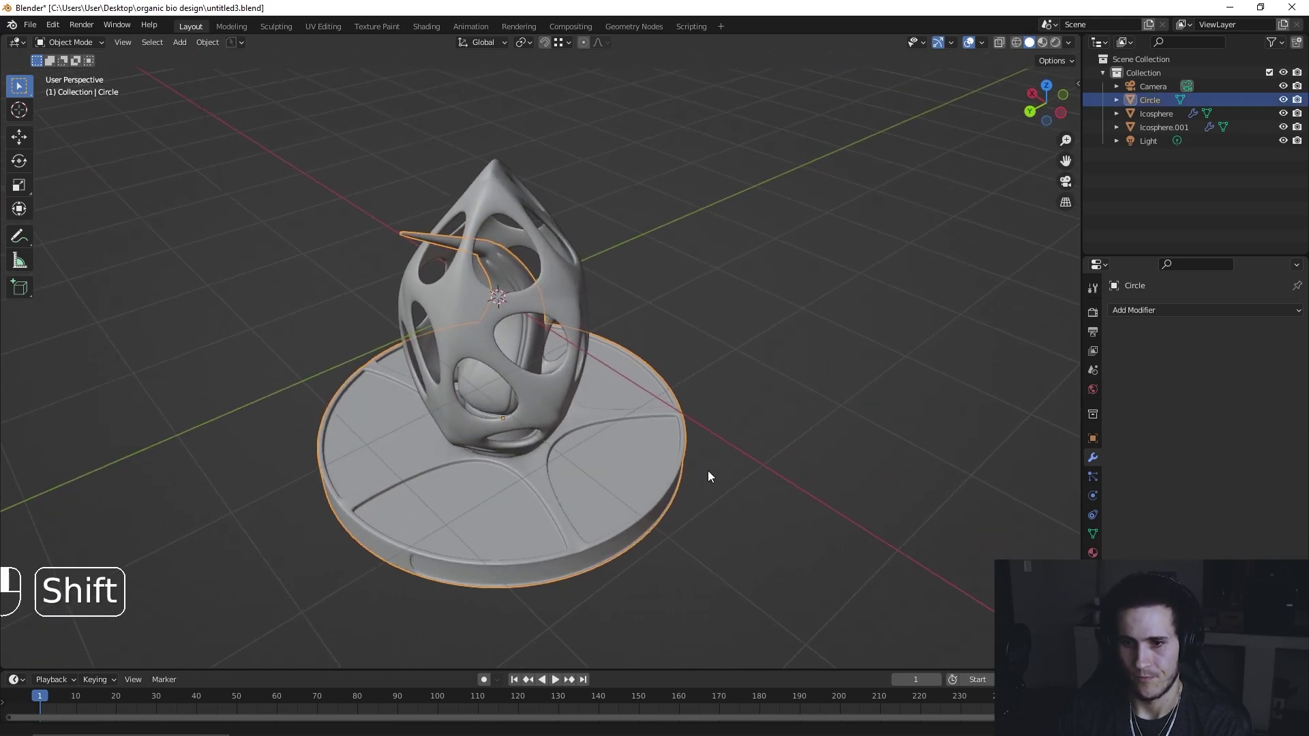
pyautogui.click(37, 33)
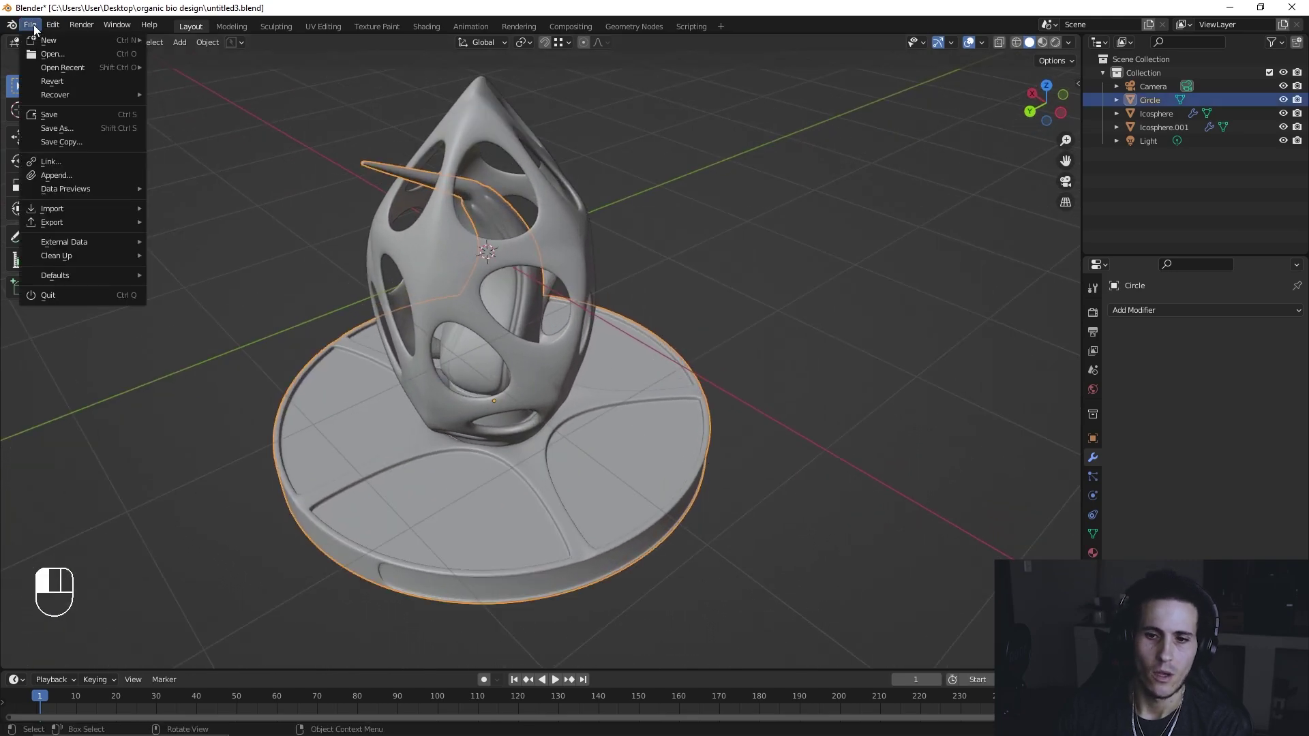
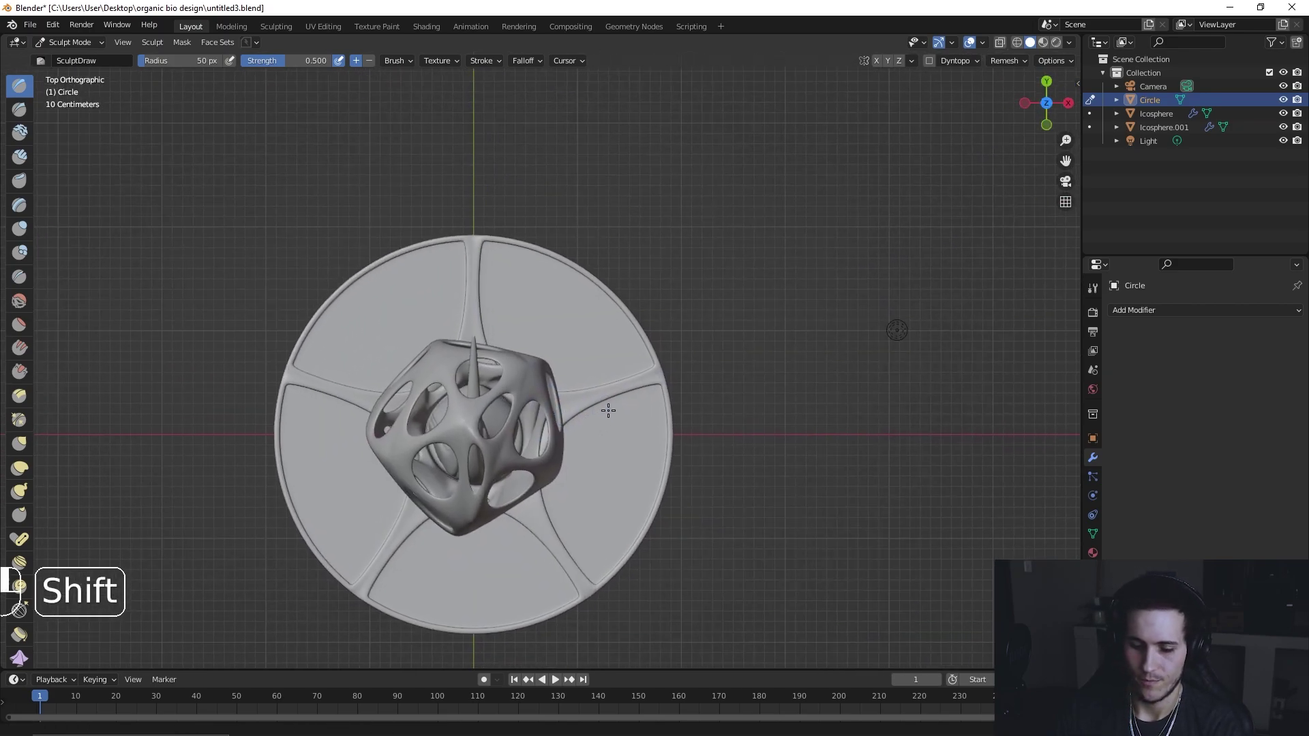
# Step: Enlarge the sculpt brush radius over the base
pyautogui.press('f')
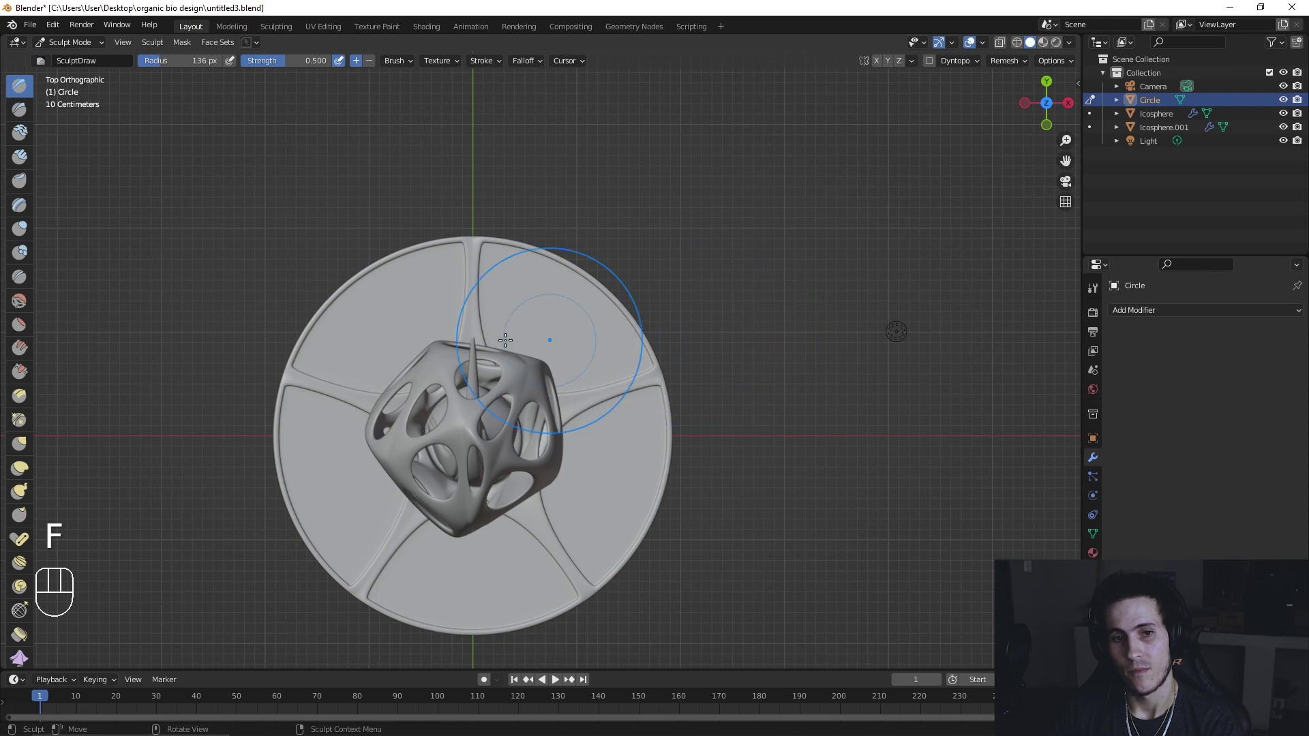
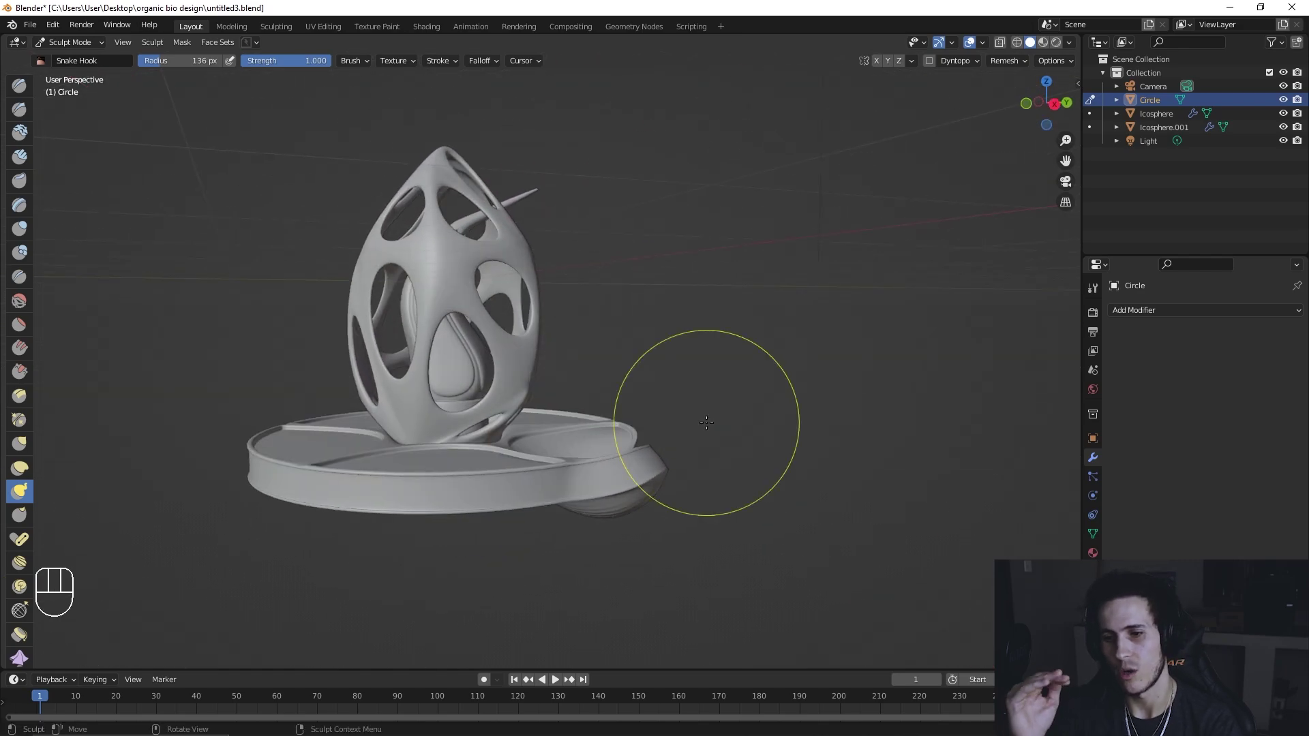
# Step: In top view with X and Y symmetry, snake-hook the base rim outward into four wavy petal lobes
pyautogui.press('ctrl+z')
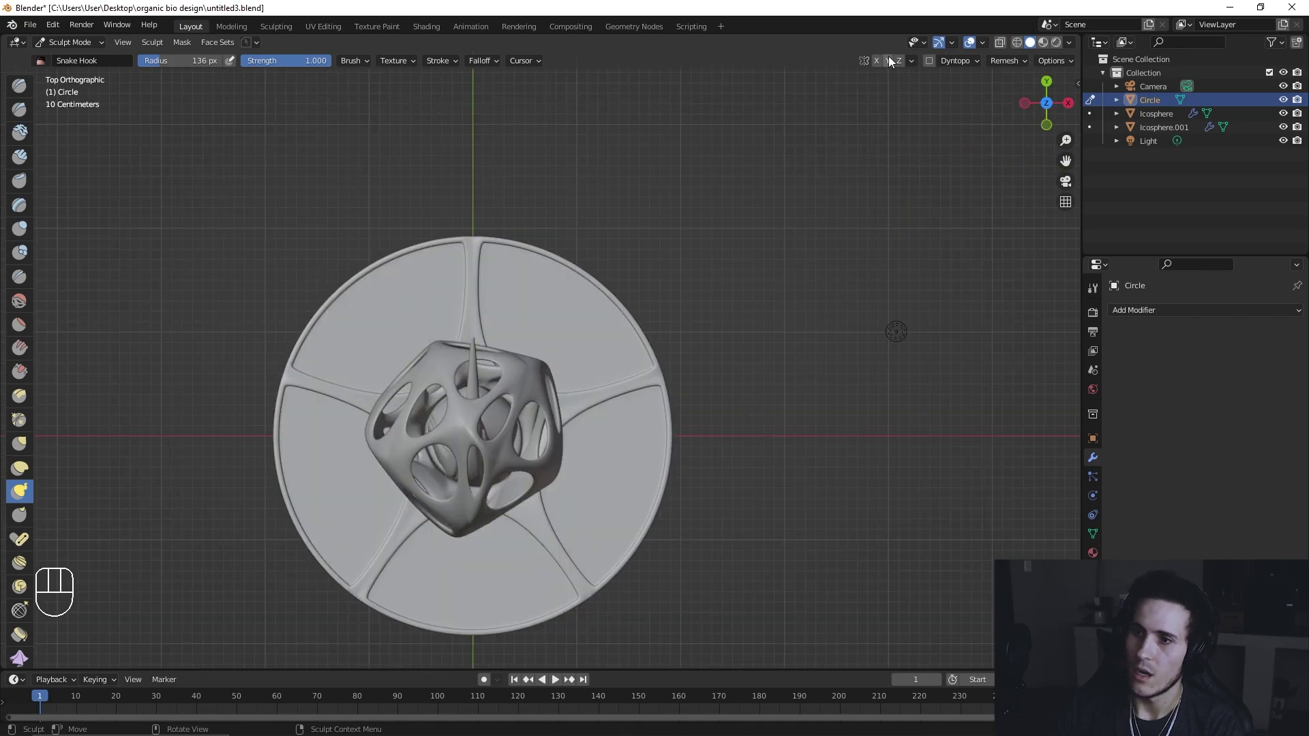
pyautogui.click(892, 64)
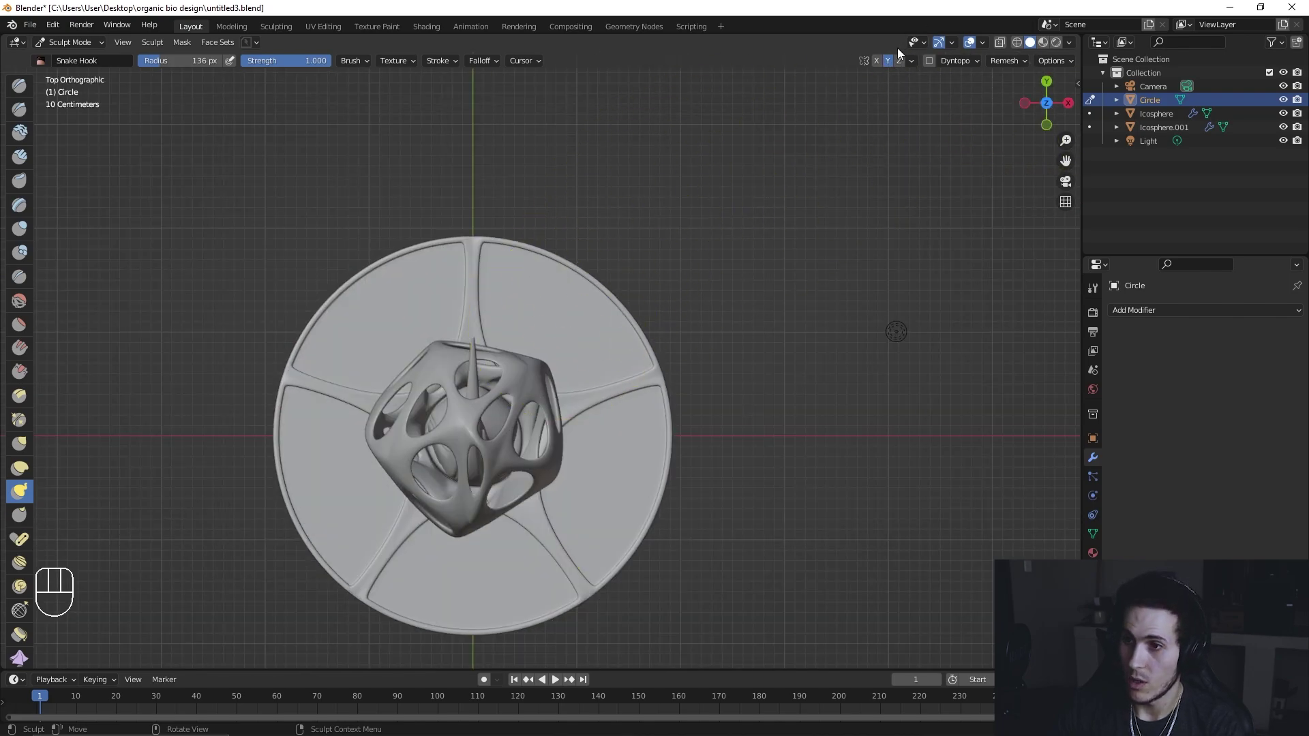
pyautogui.click(891, 63)
pyautogui.click(882, 66)
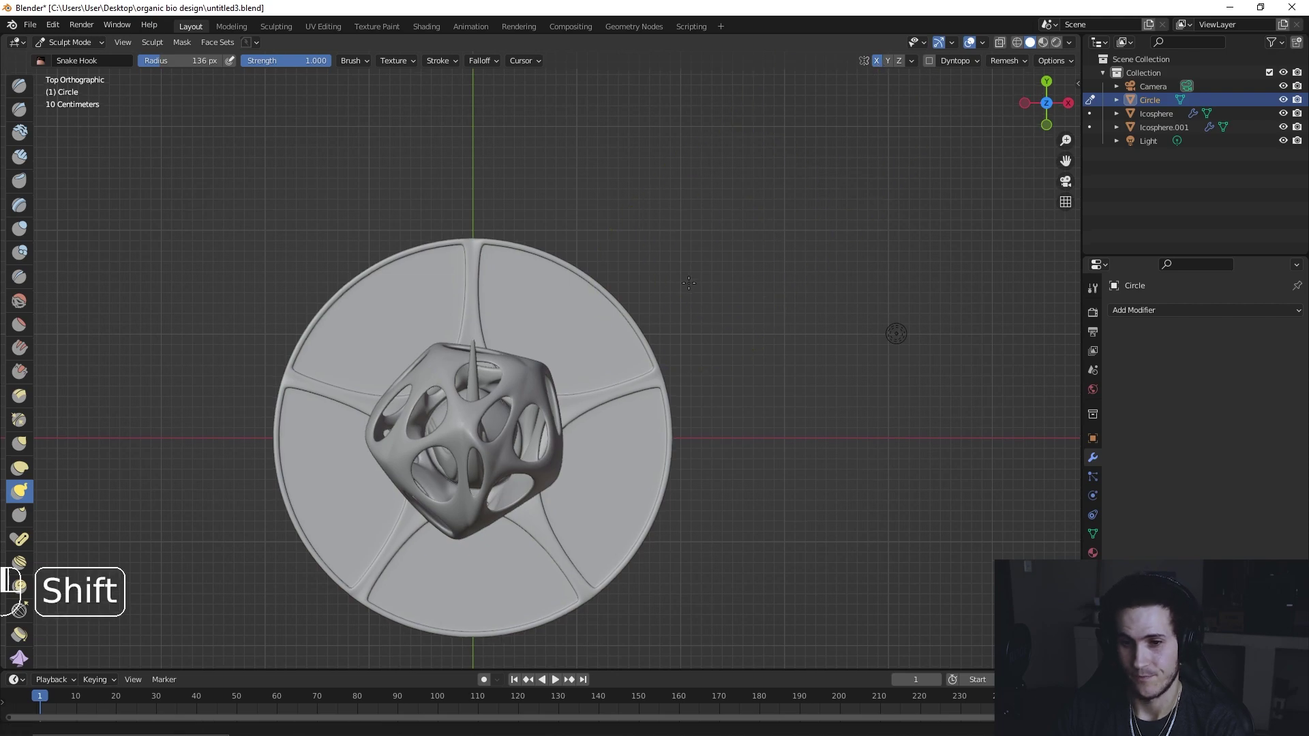
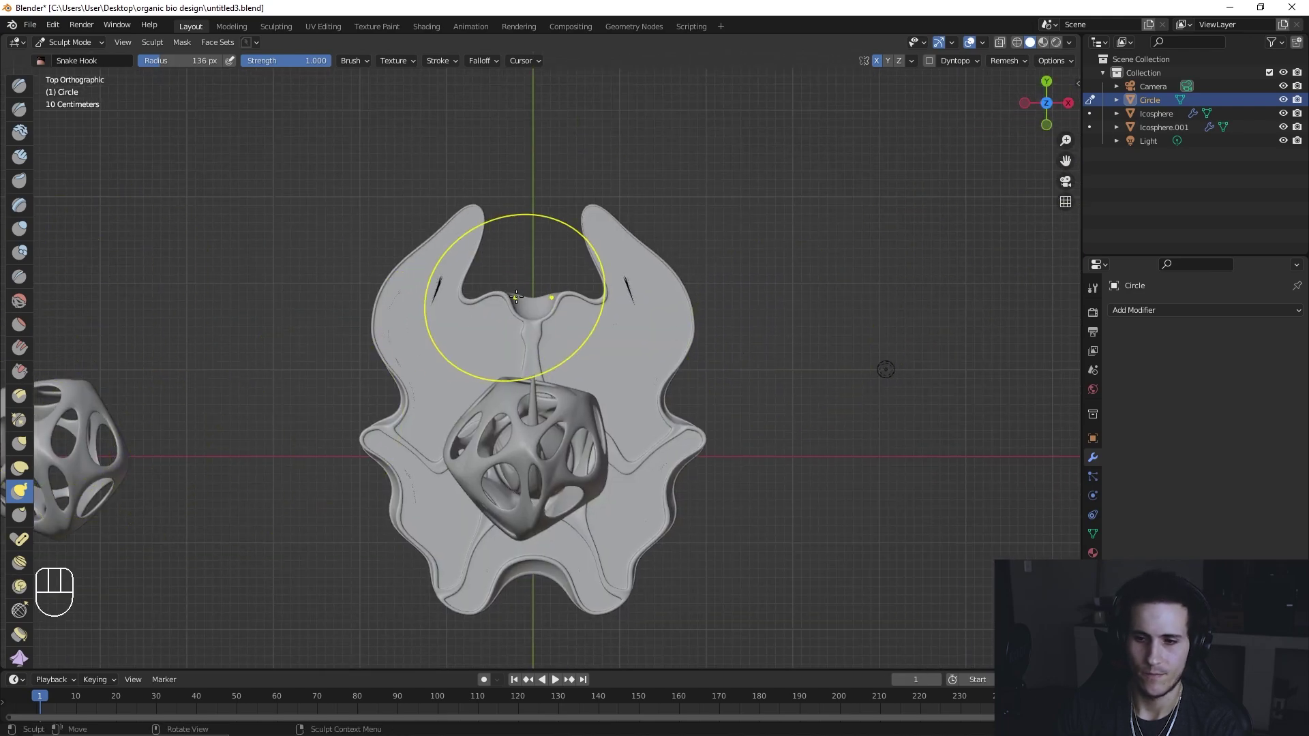
pyautogui.press('f')
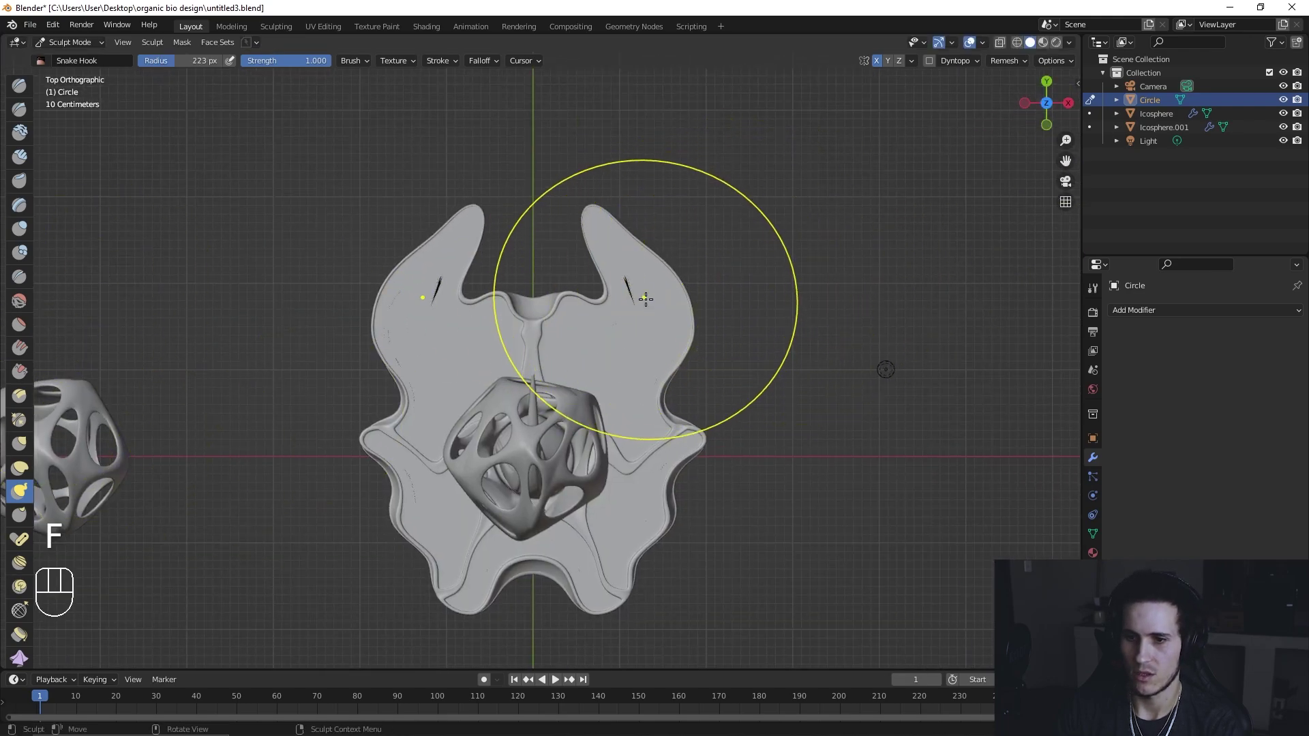
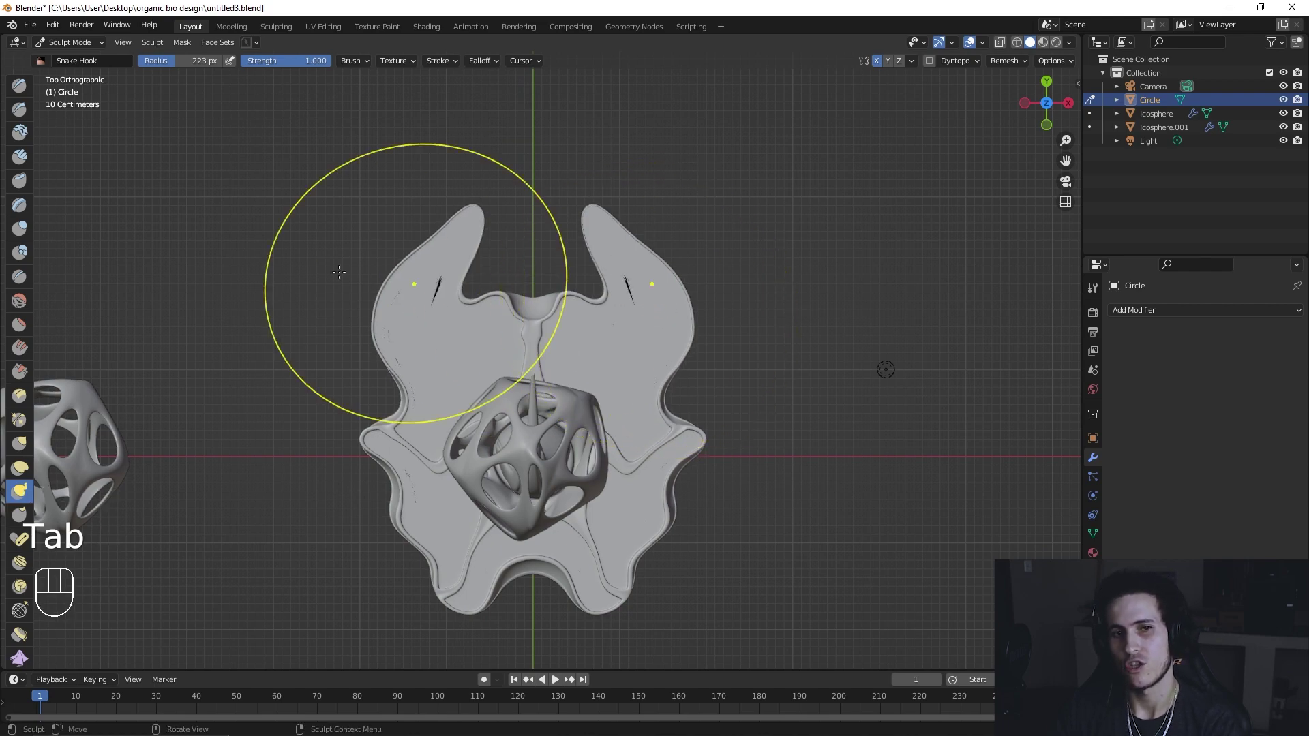
pyautogui.moveTo(86, 53); pyautogui.dragTo(573, 423)
# Step: Back in Object Mode, hide the perforated Icosphere shade and view the petal base in perspective
pyautogui.press('h')
pyautogui.click(573, 372)
pyautogui.moveTo(573, 373); pyautogui.dragTo(558, 299)
pyautogui.click(558, 299)
pyautogui.moveTo(522, 344); pyautogui.dragTo(460, 369)
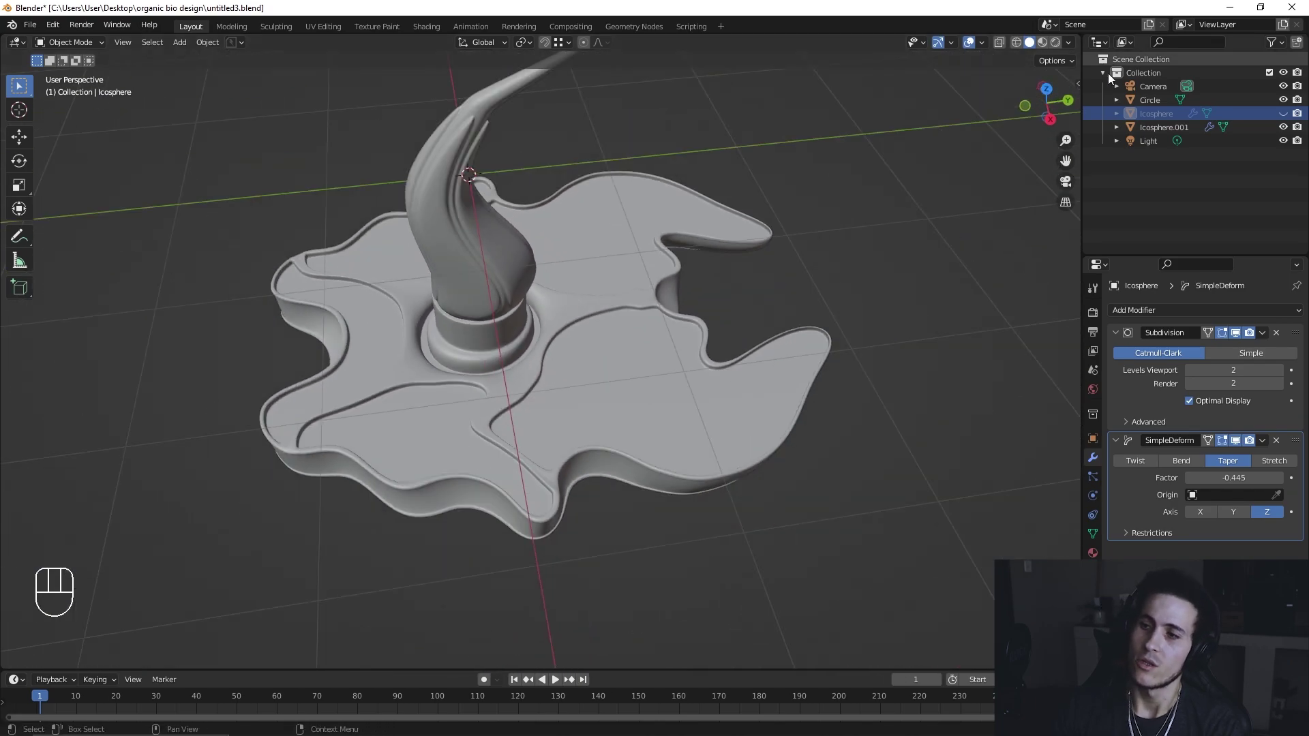
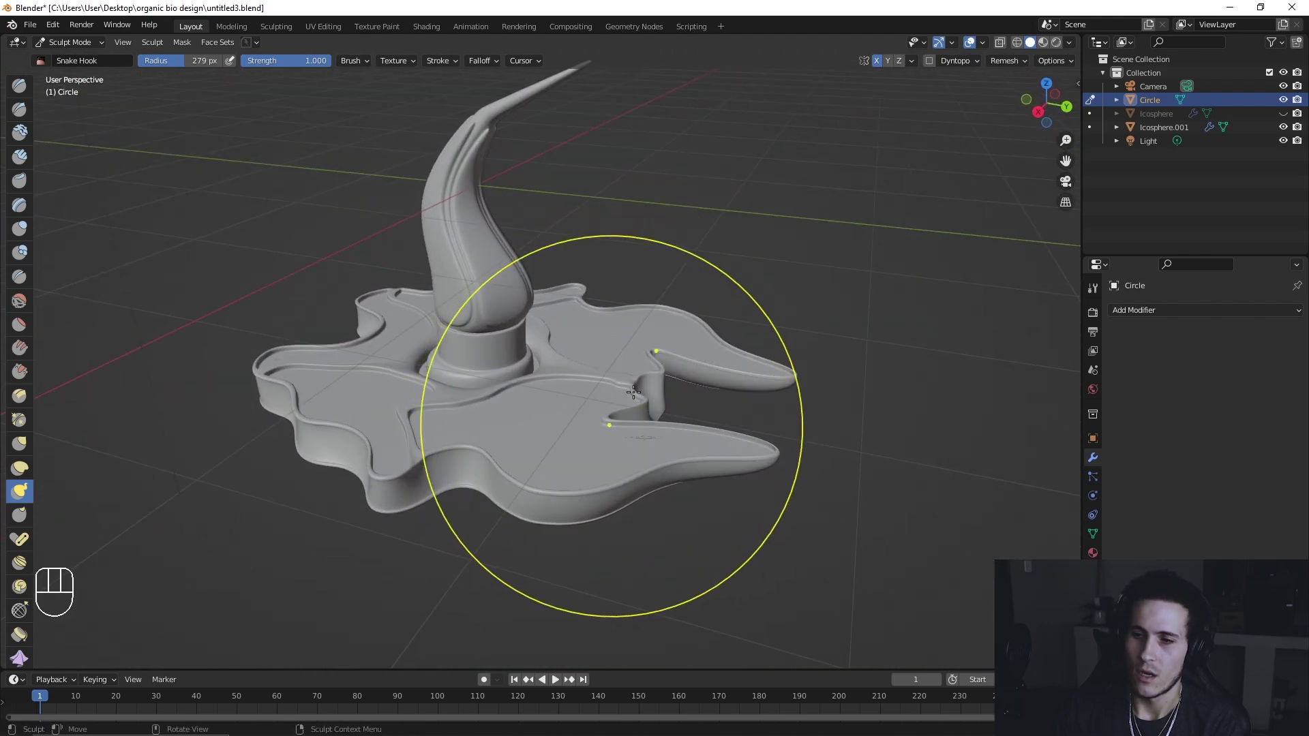
# Step: From top view, refine the petals into longer swept points with a smaller Snake Hook brush
pyautogui.press('f')
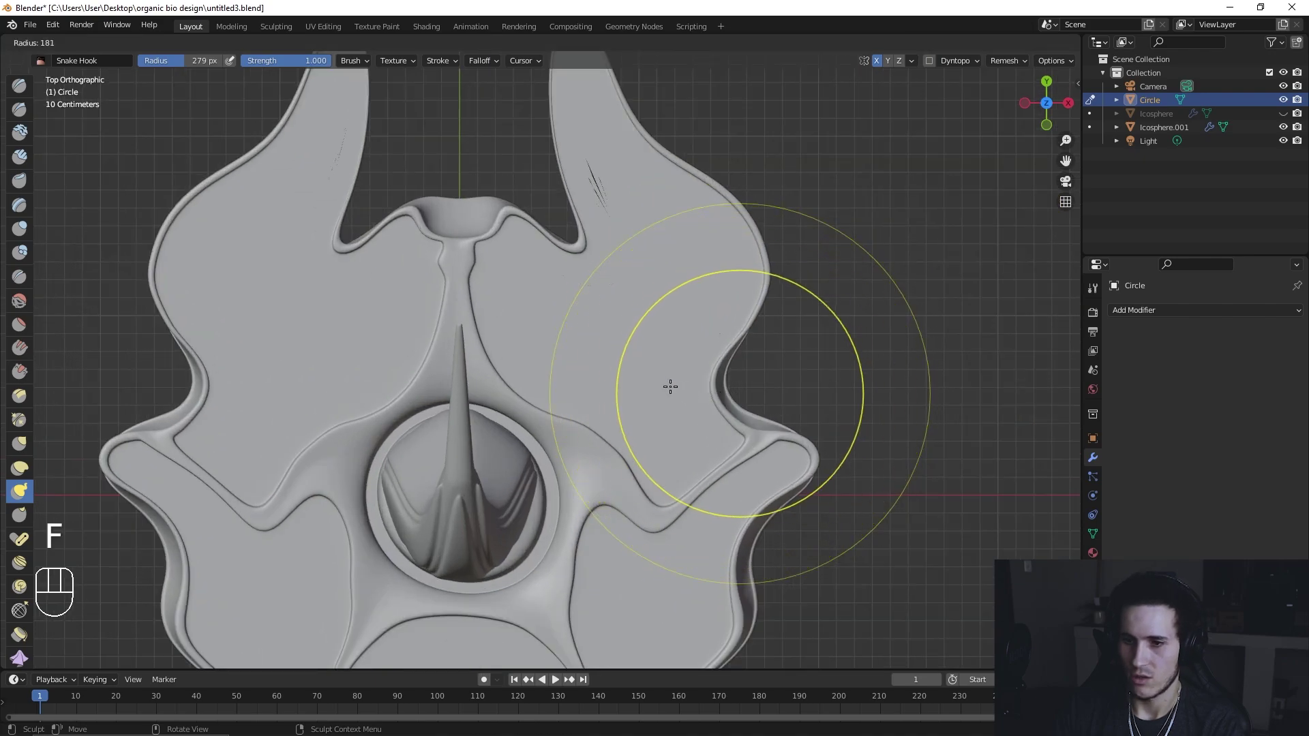
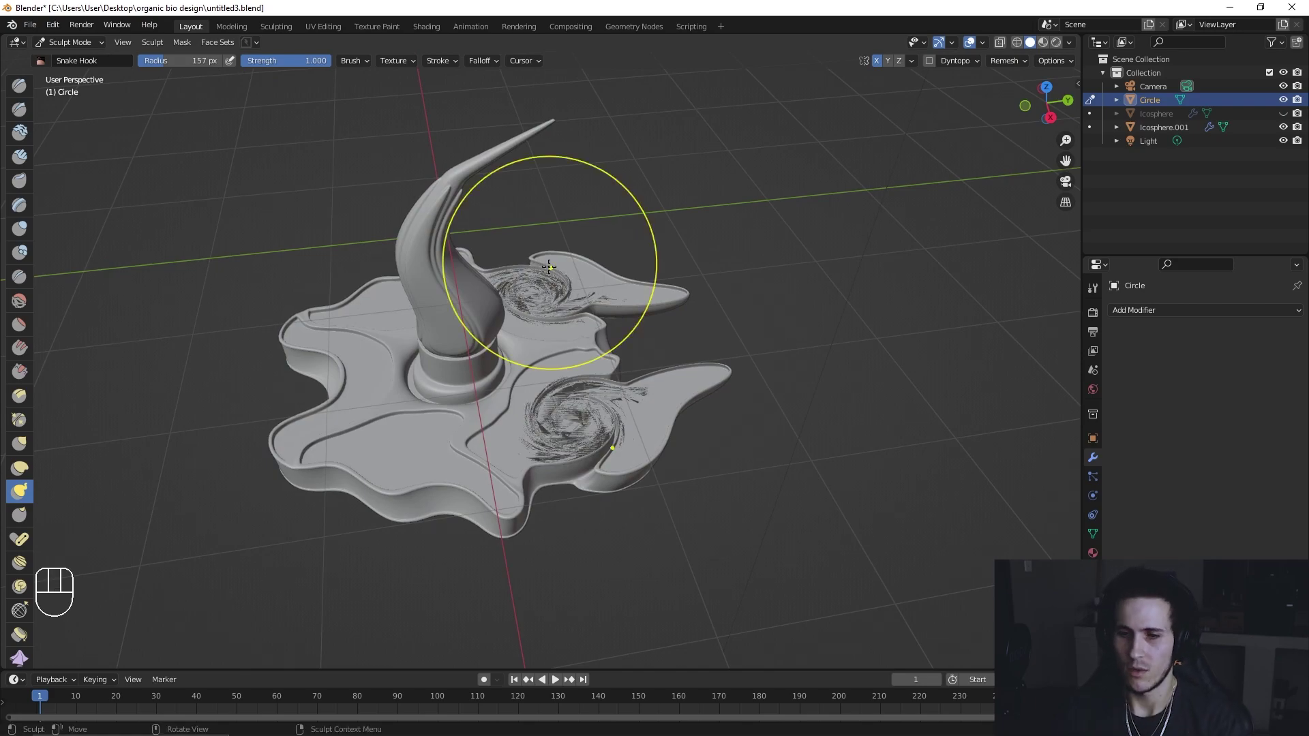
pyautogui.press('ctrl+z')
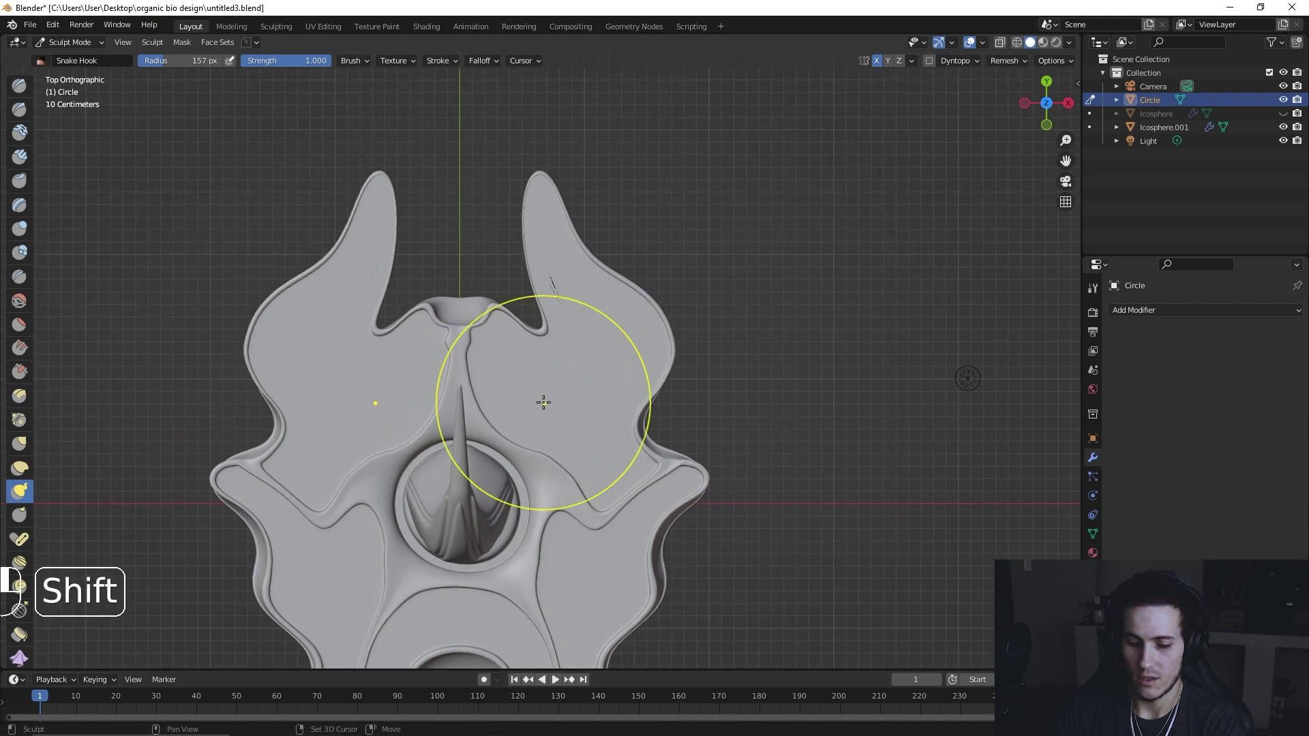
pyautogui.press('f')
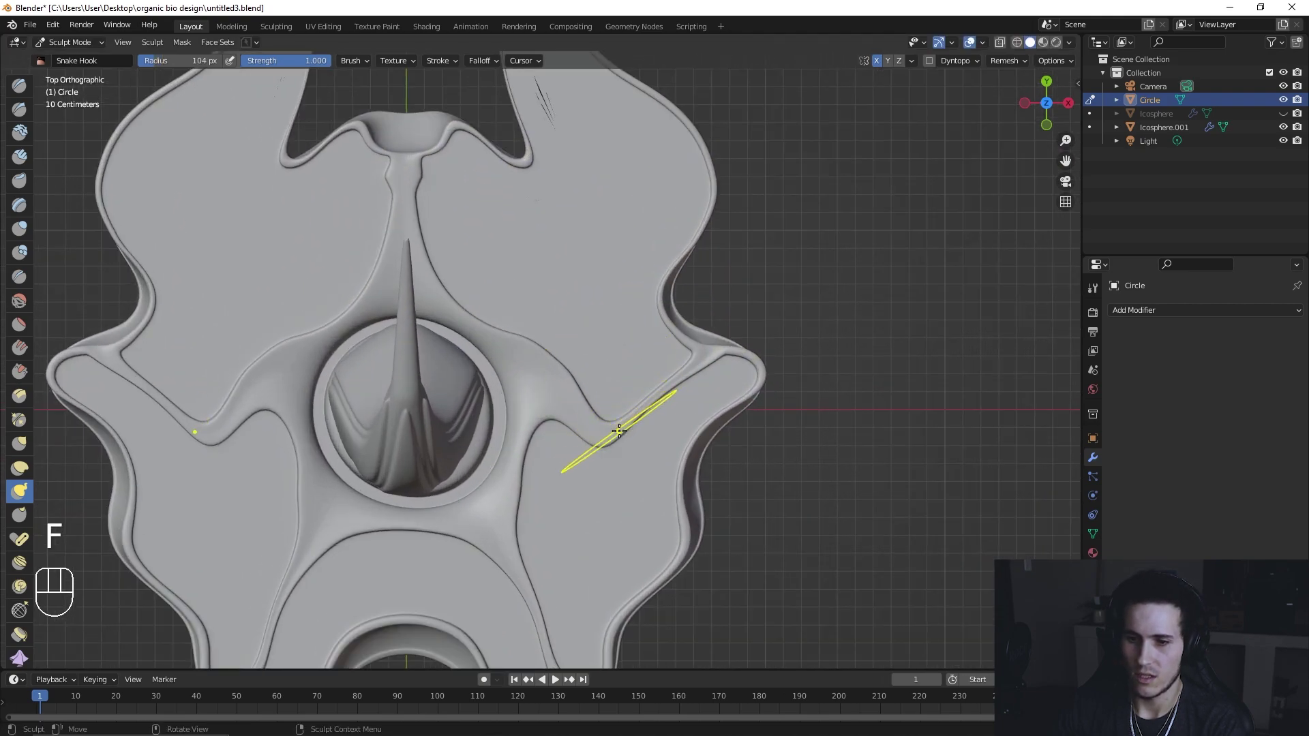
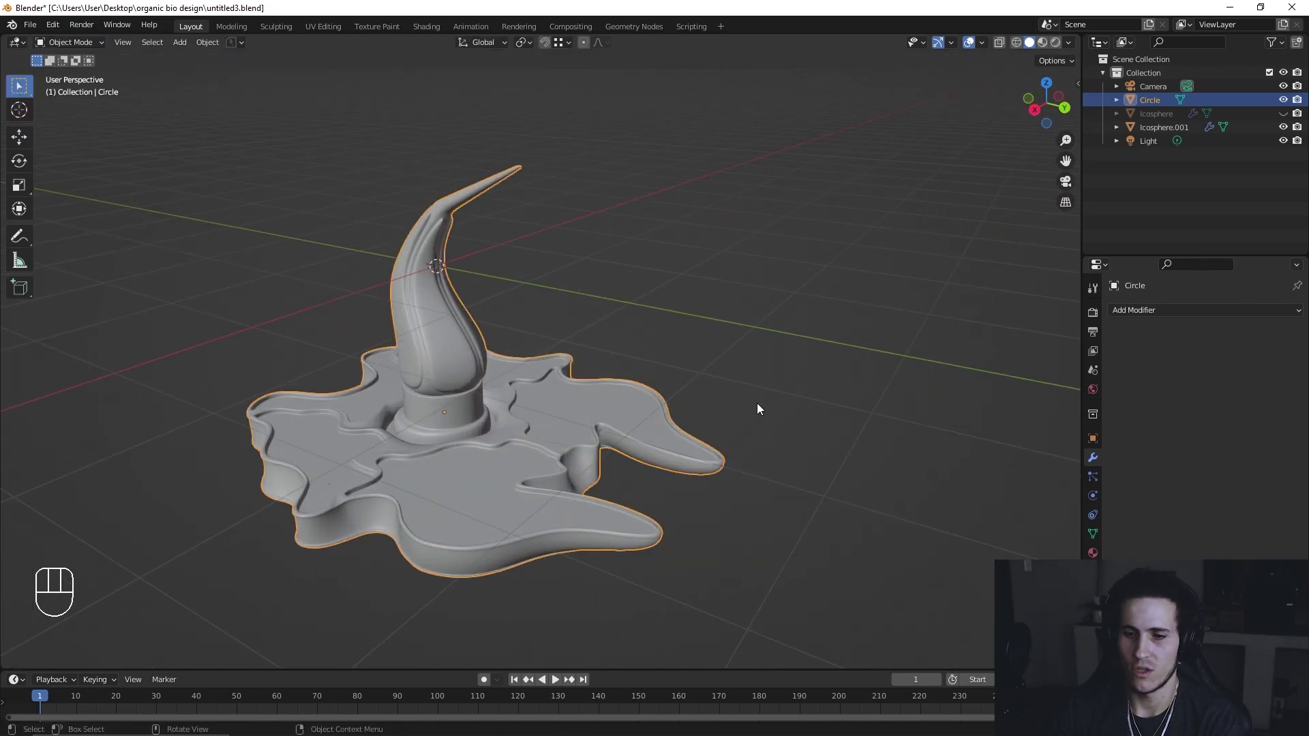
# Step: Unhide the Icosphere shade with Alt+H and orbit to review the whole lamp
pyautogui.click(763, 408)
pyautogui.press('alt+h')
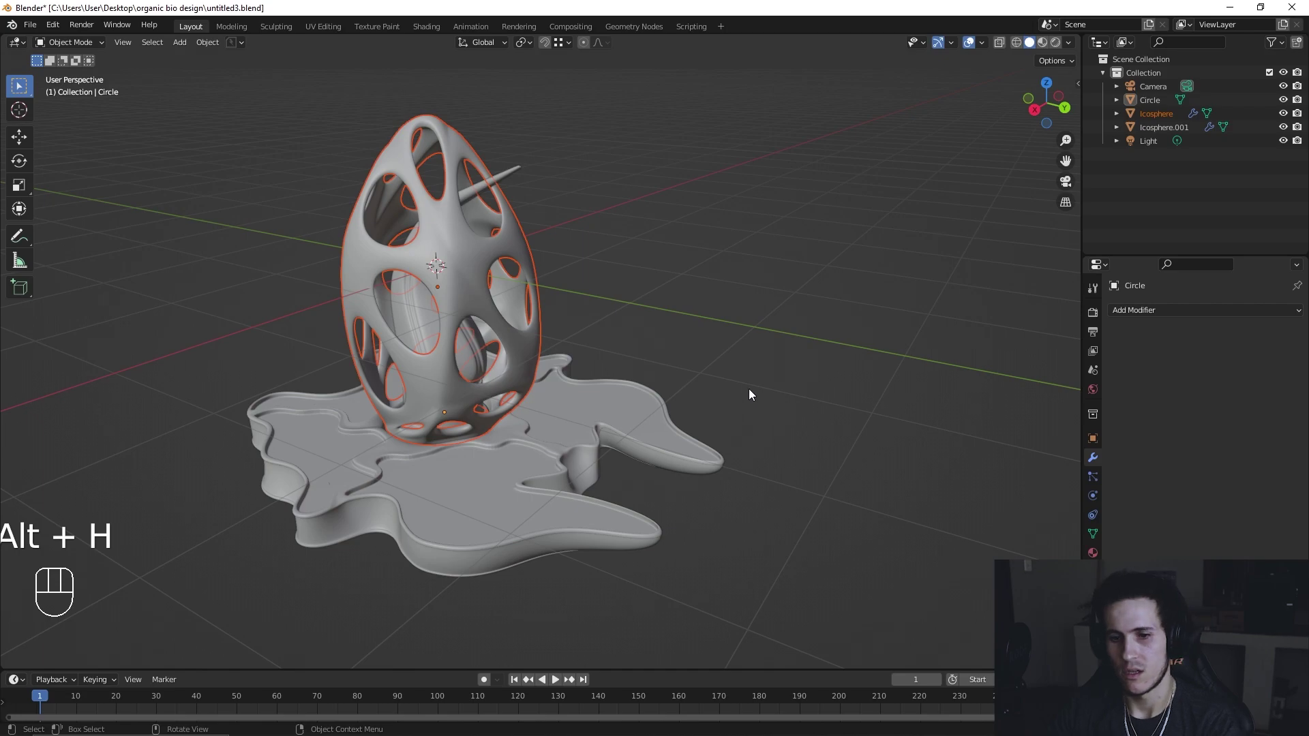
pyautogui.moveTo(743, 403); pyautogui.dragTo(546, 430)
pyautogui.moveTo(510, 461); pyautogui.dragTo(655, 424)
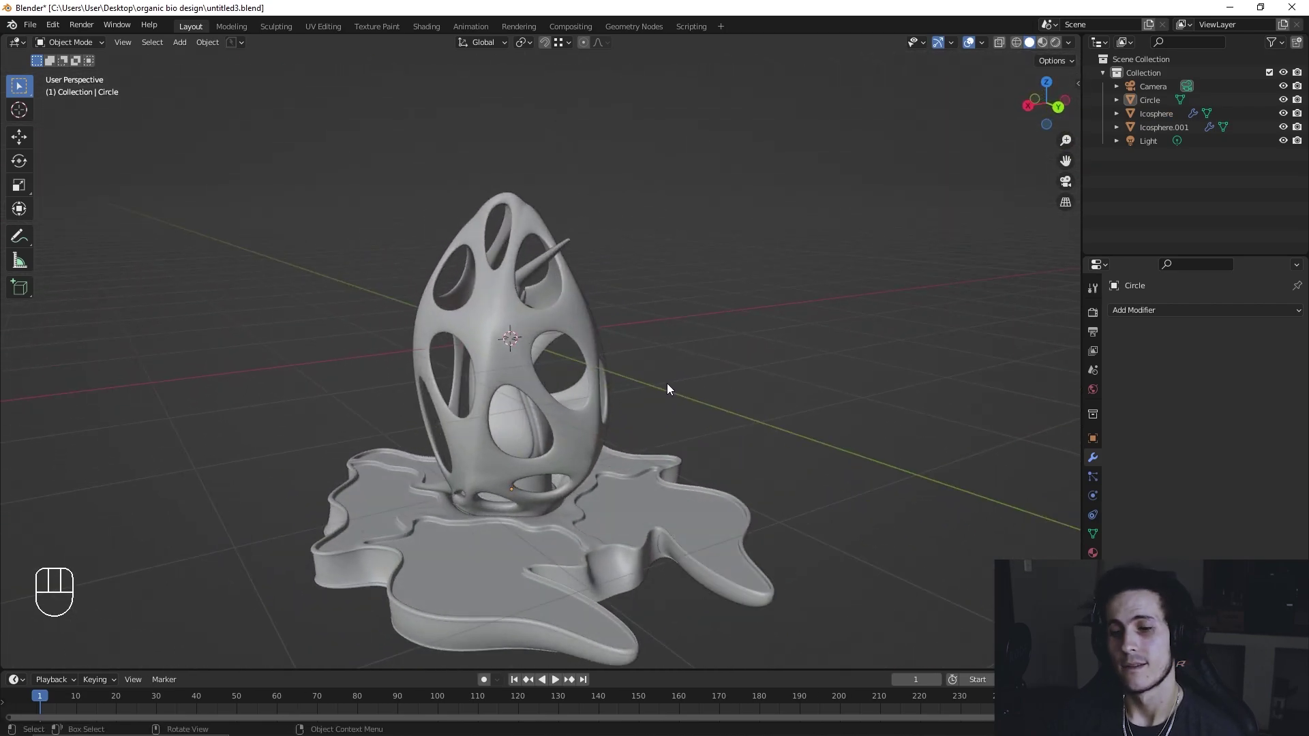